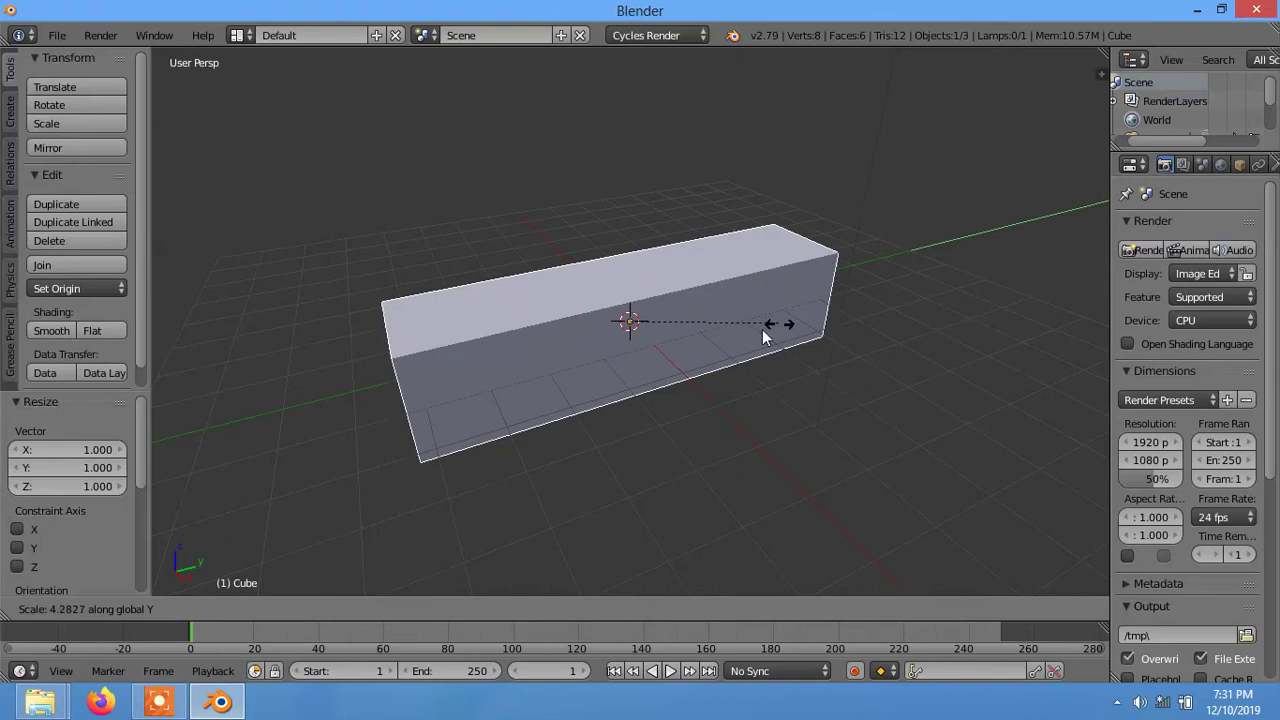
- Select the long box-shaped object while orbiting around it
middle_click(704, 405)
right_click(613, 306)
click(632, 242)
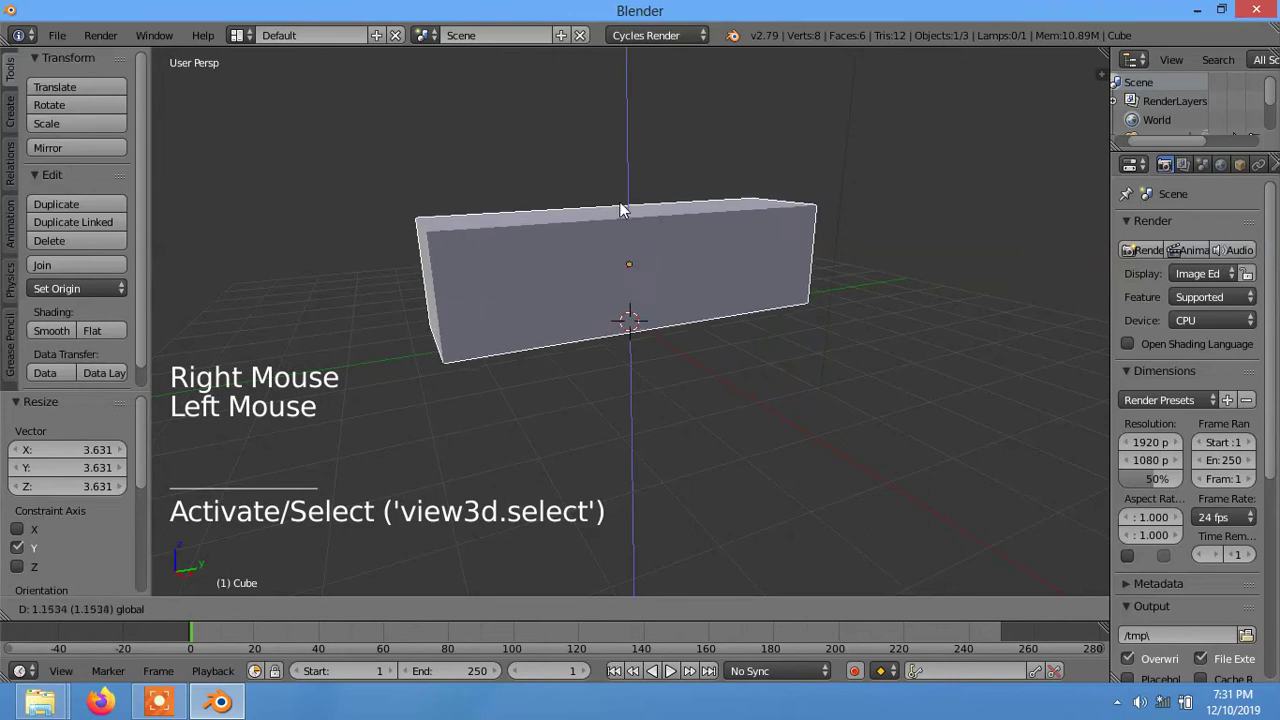
middle_click(613, 384)
right_click(470, 362)
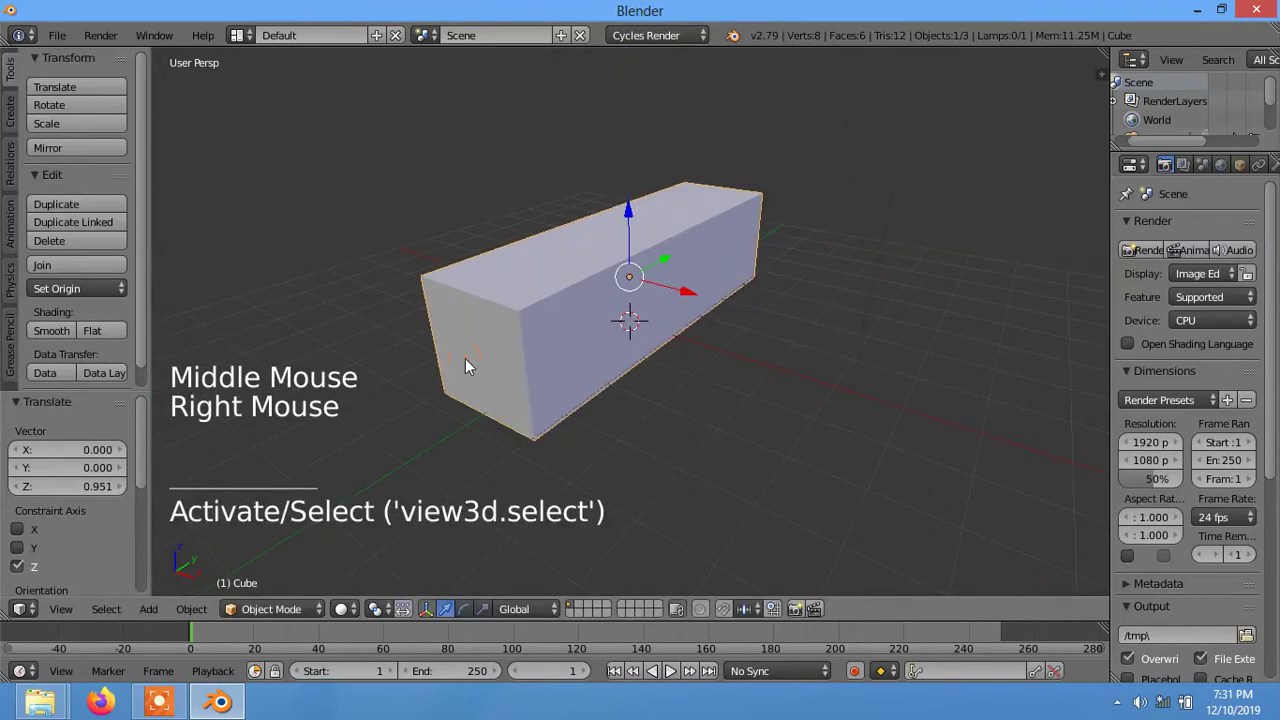
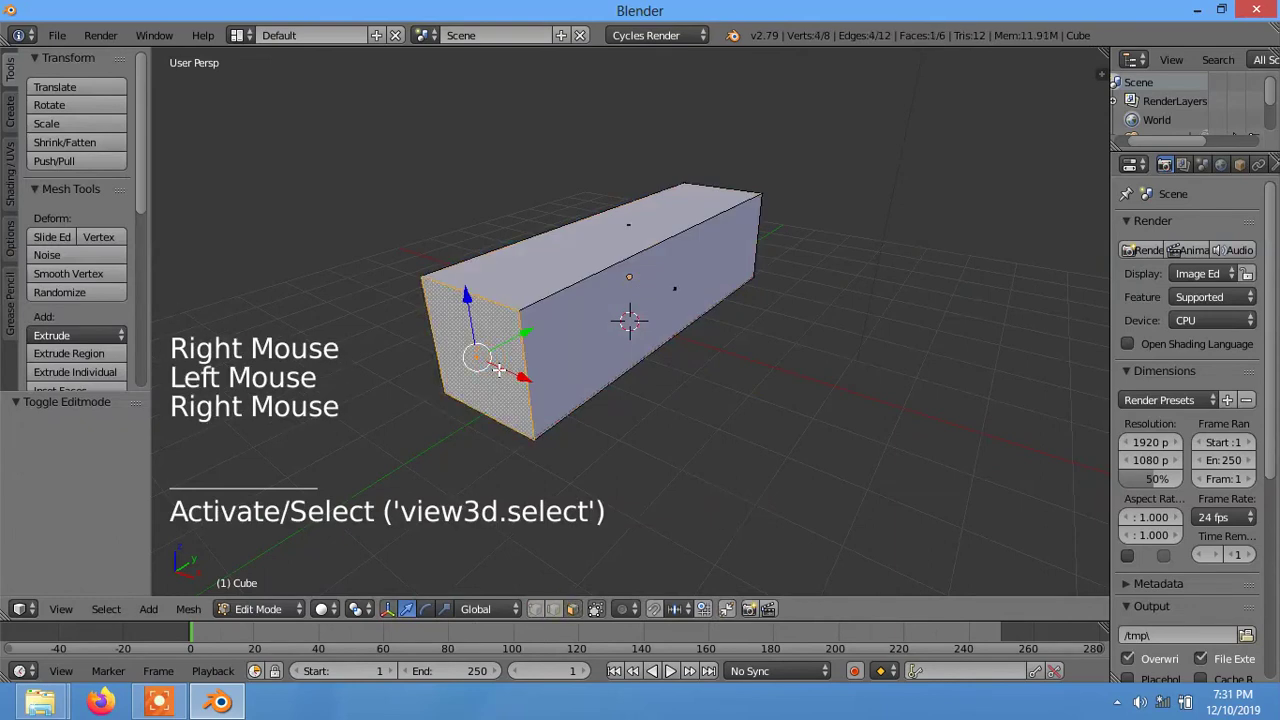
- Duplicate the box and confirm the copy's position in the scene
key(p)
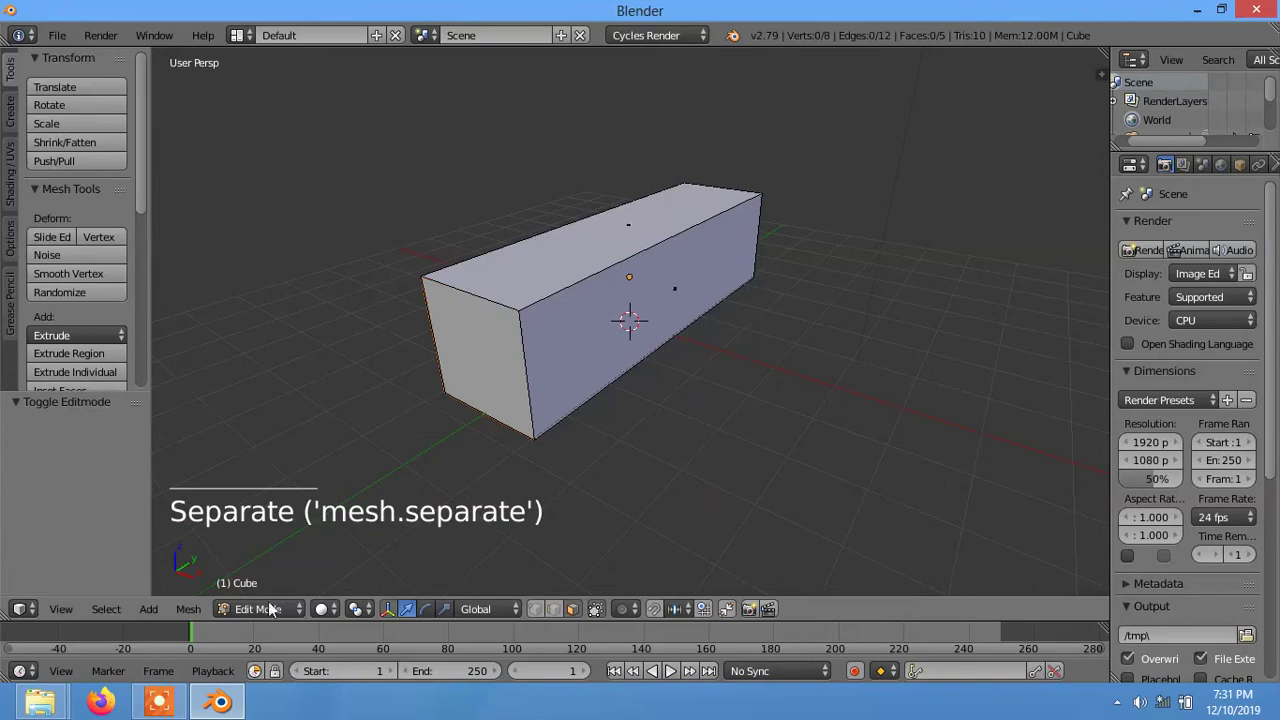
click(271, 613)
right_click(461, 353)
middle_click(566, 415)
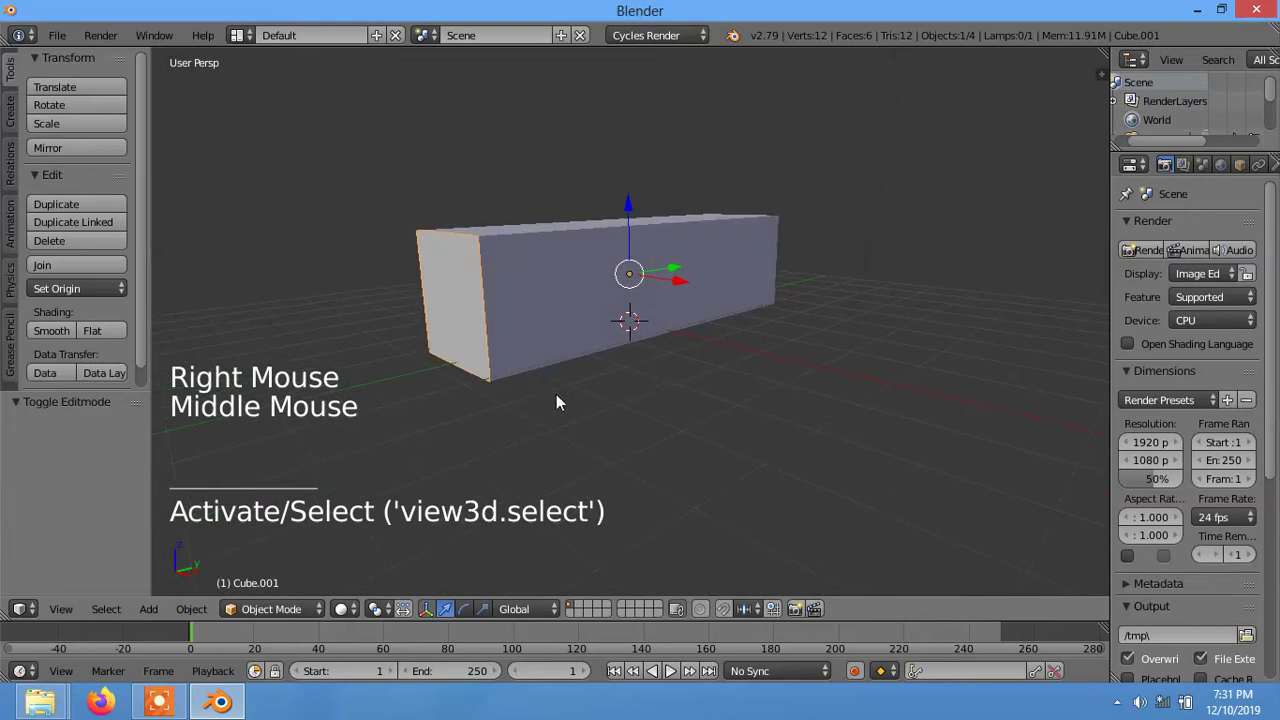
click(73, 610)
- From the front view, edit the original box's mesh and rescale its vertices
key(KP_5)
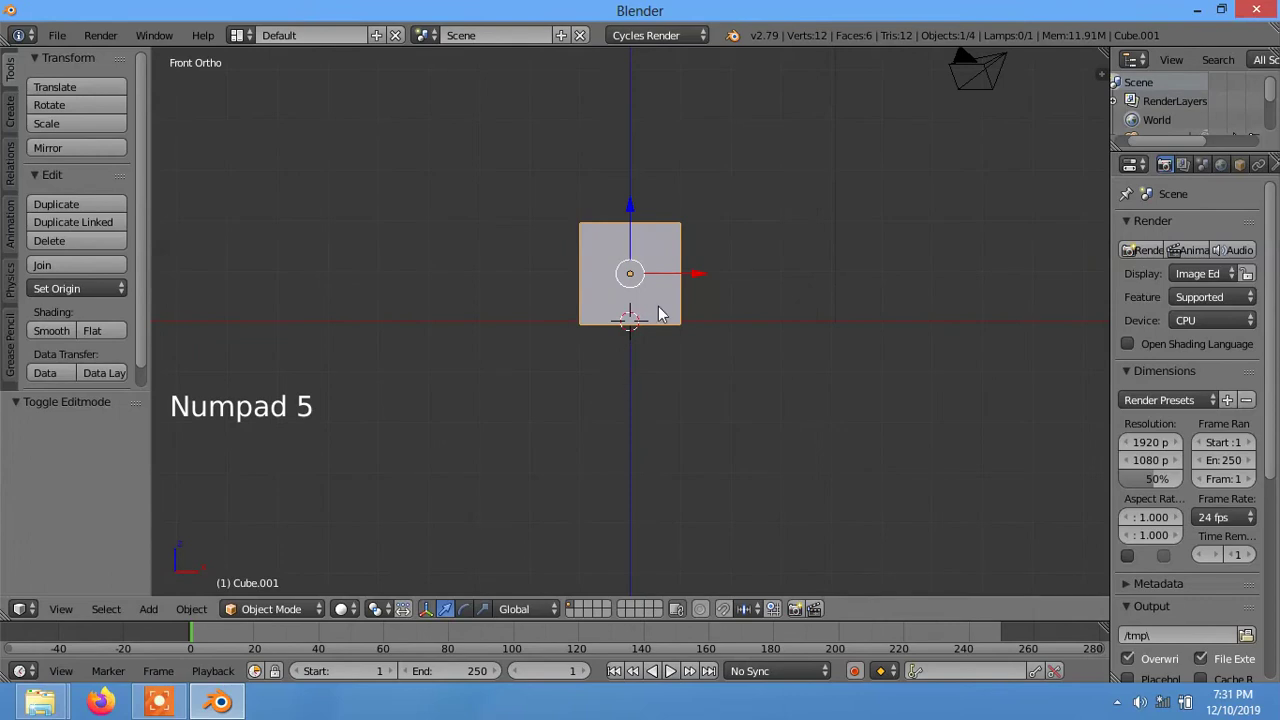
scroll(up, 3)
right_click(672, 272)
key(Tab)
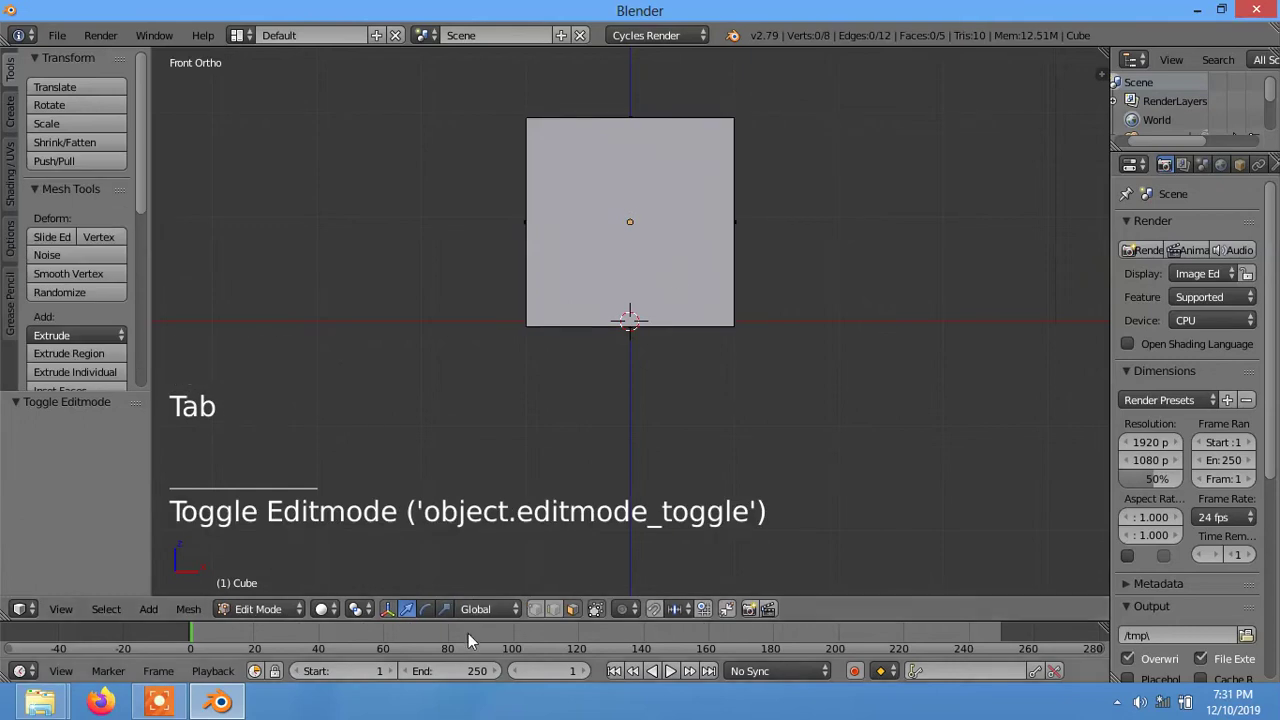
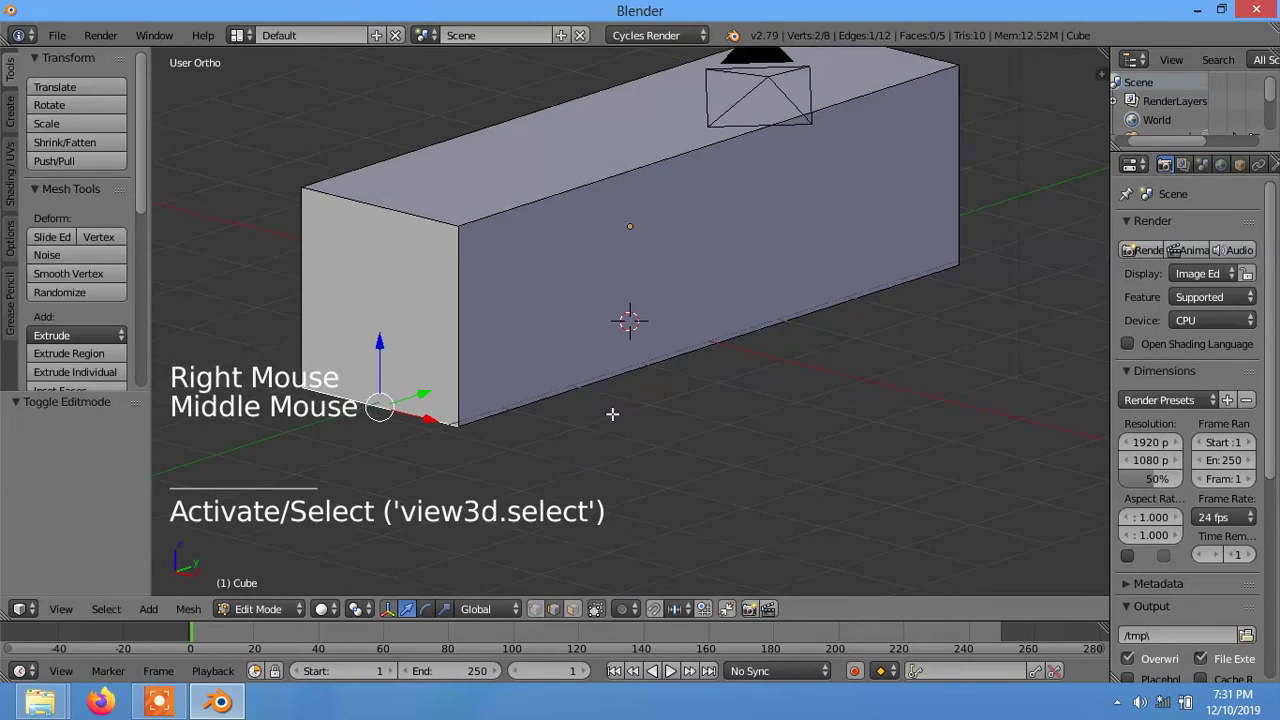
scroll(down, 3)
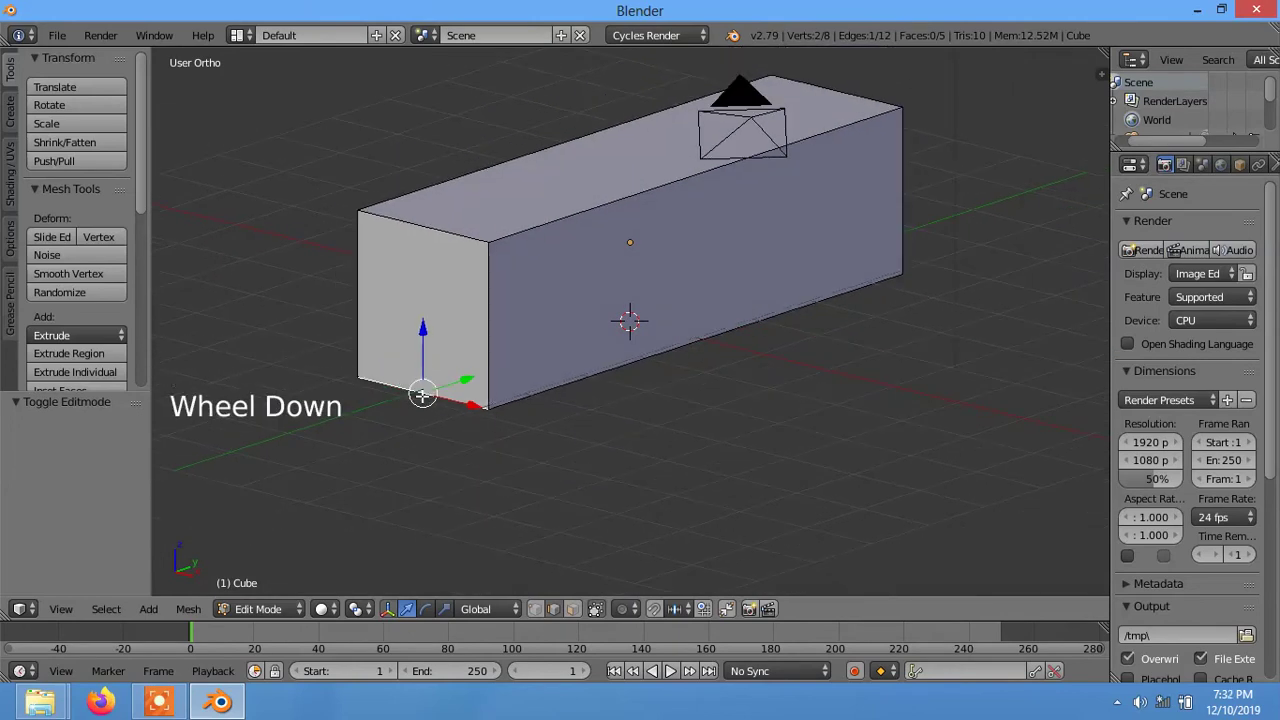
key(shift+s)
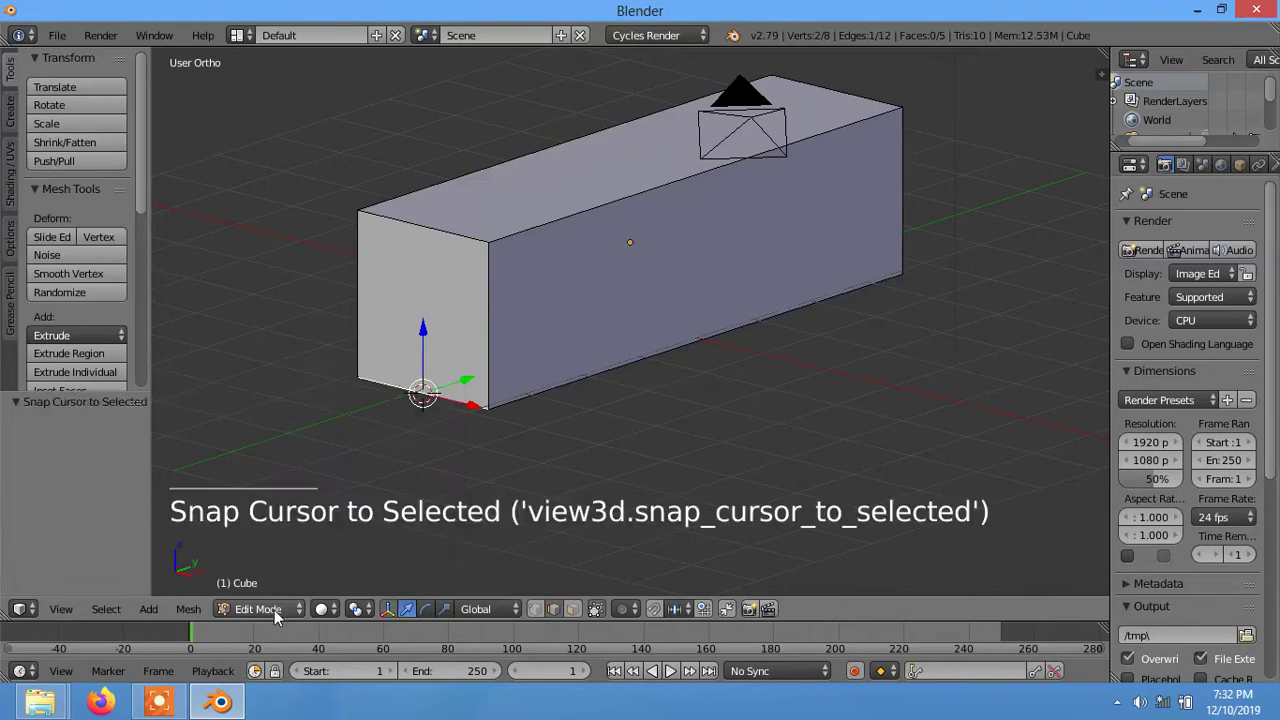
- Select the second box, try rotating it and undo the change
click(280, 618)
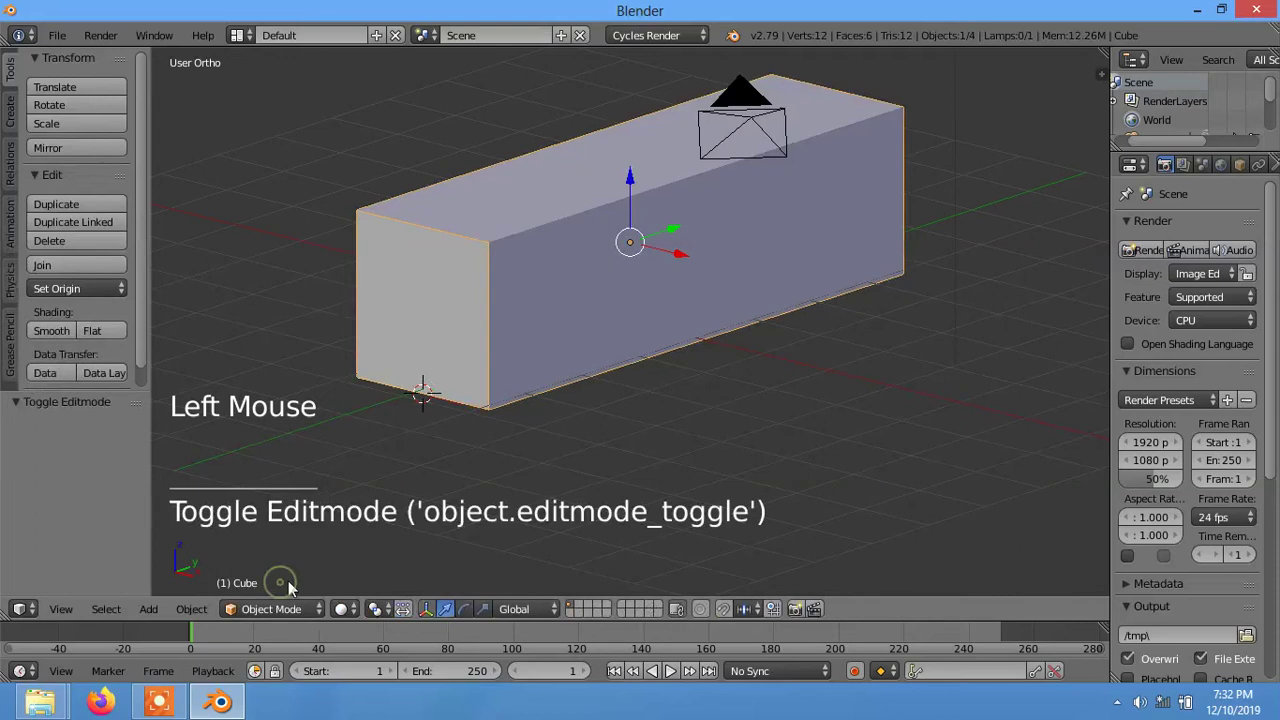
right_click(432, 328)
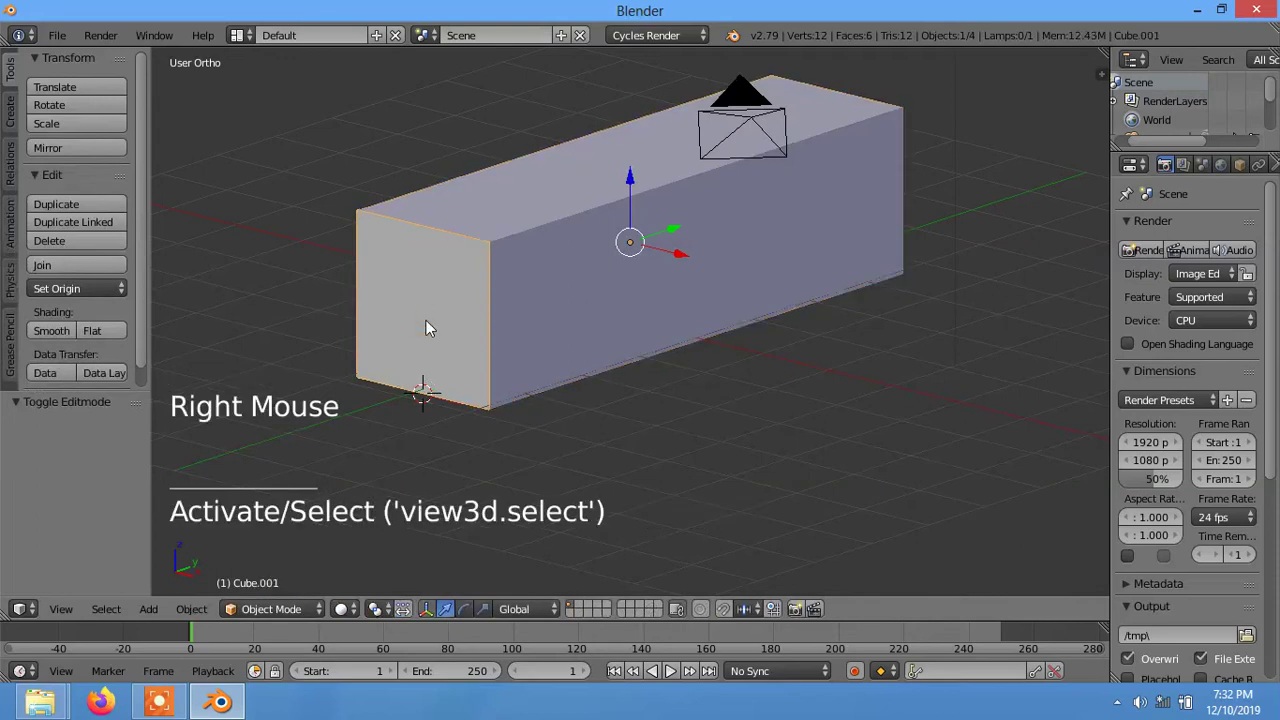
key(ctrl+shift+alt+c)
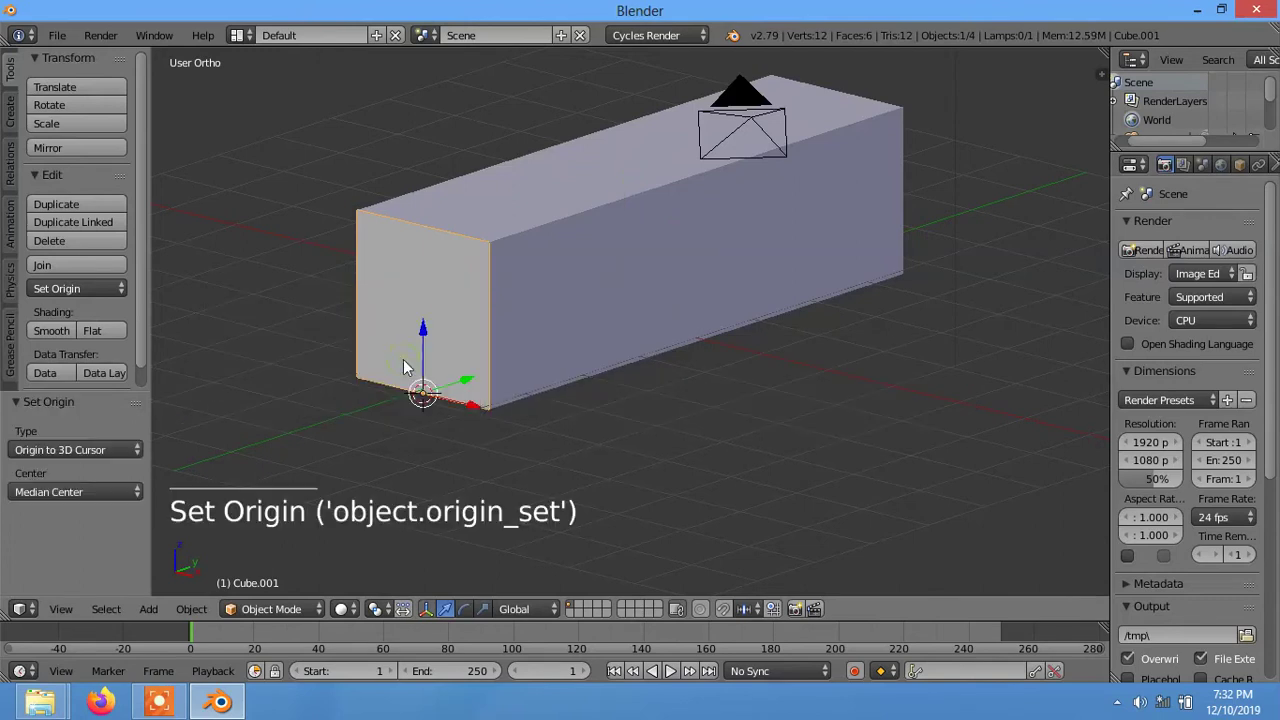
middle_click(469, 462)
right_click(377, 292)
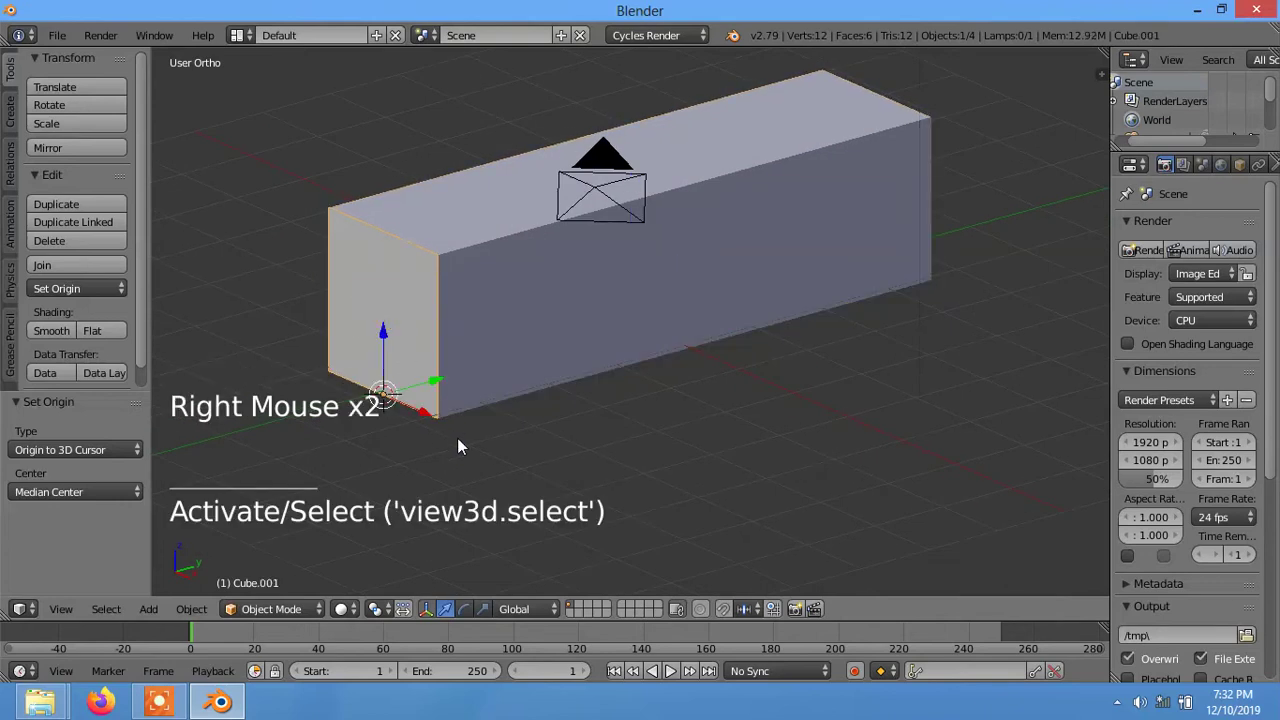
key(r)
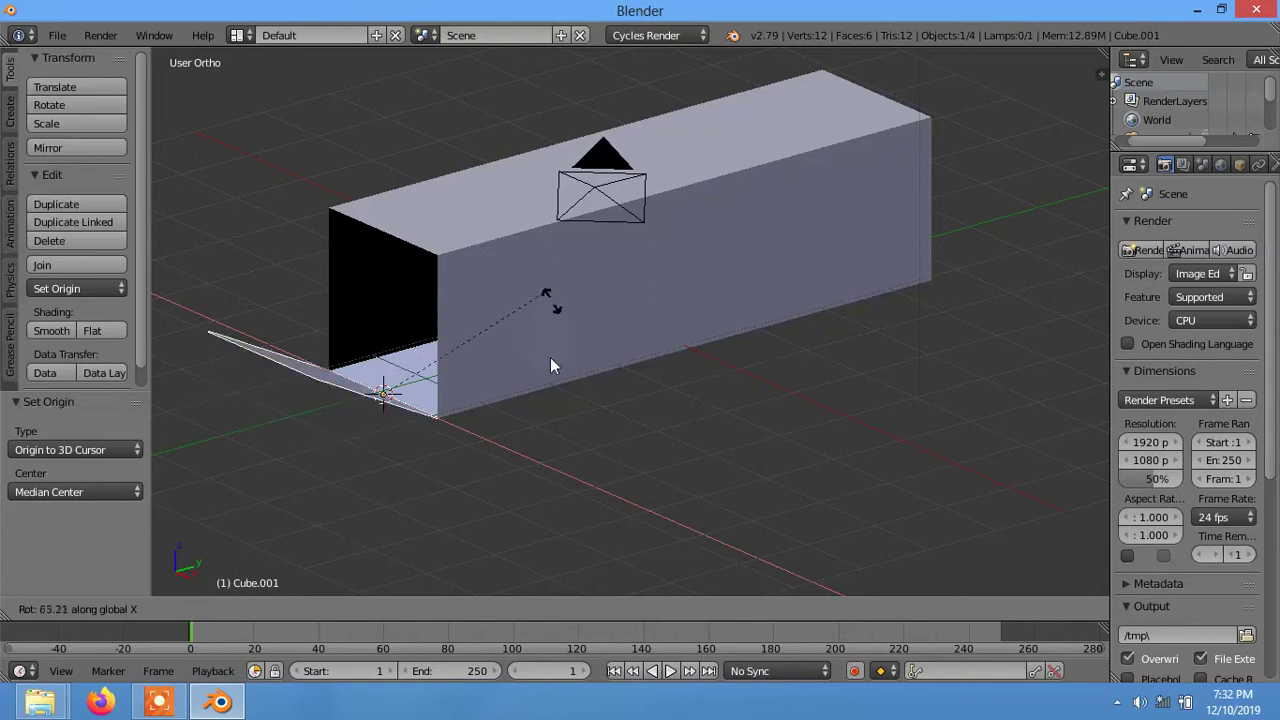
key(ctrl+z)
- Duplicate the original box once, removing the accidental extra copy
middle_click(585, 458)
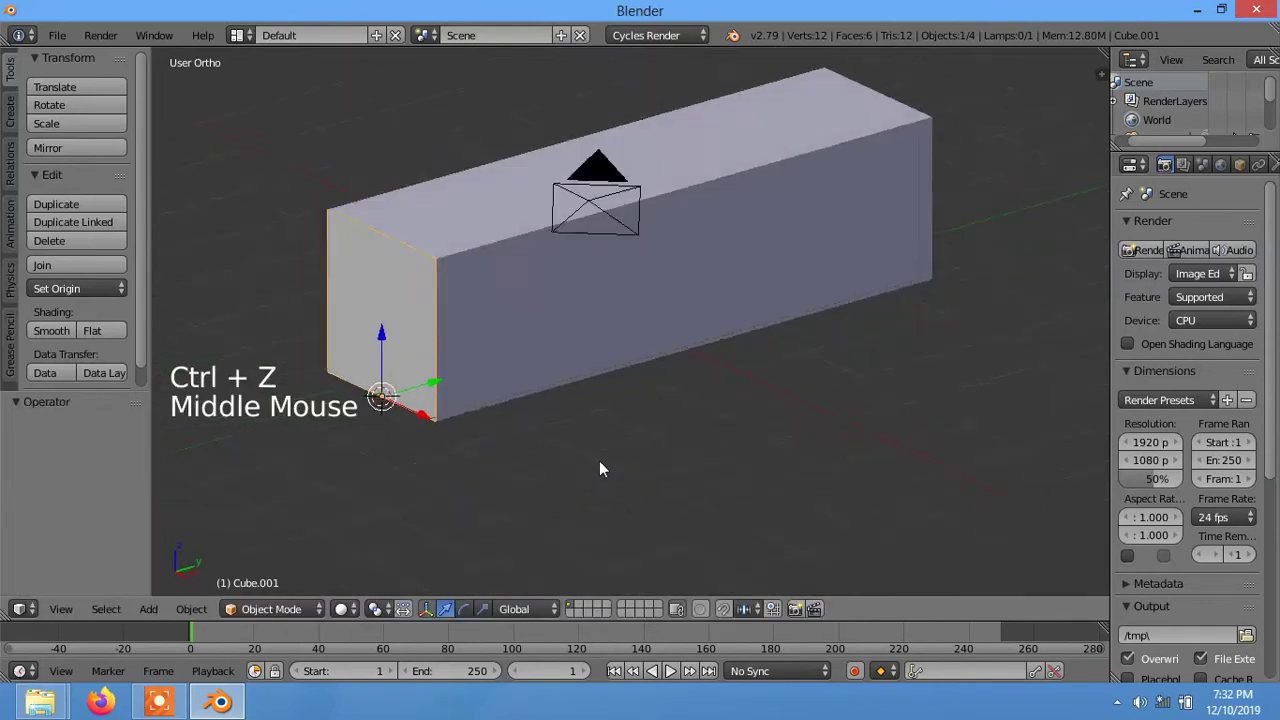
right_click(549, 335)
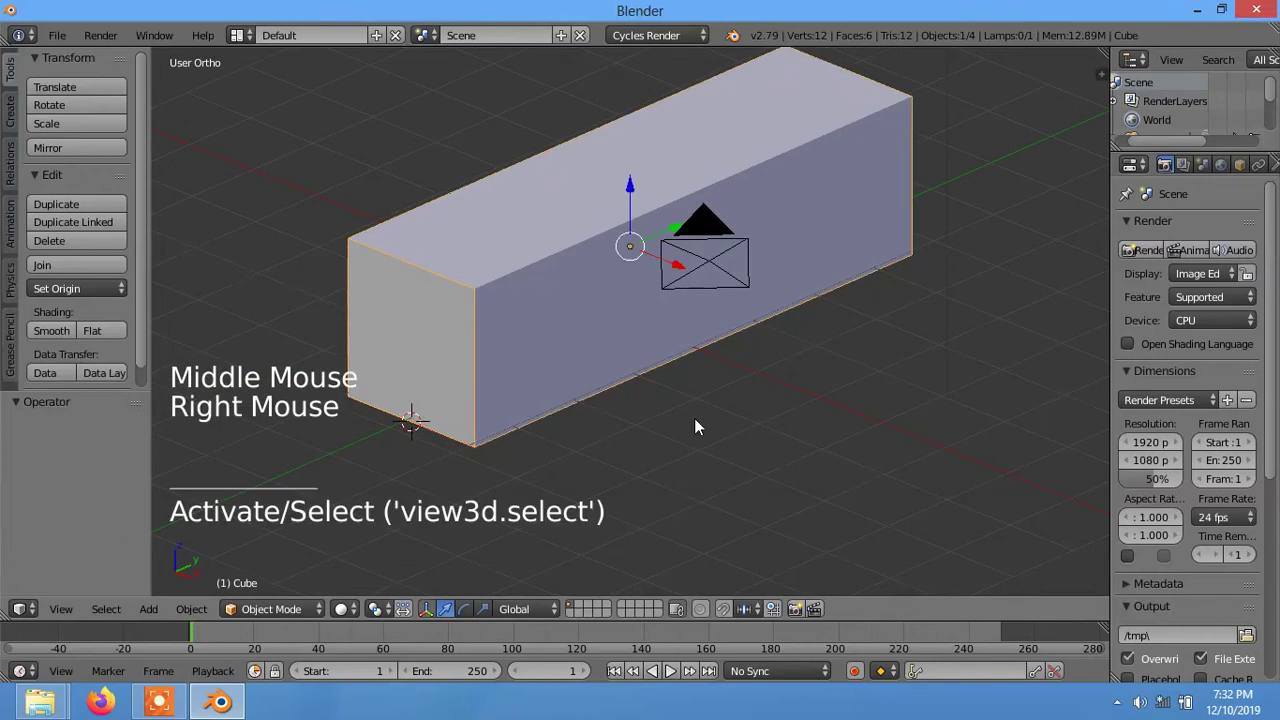
key(shift+d)
key(shift+d)
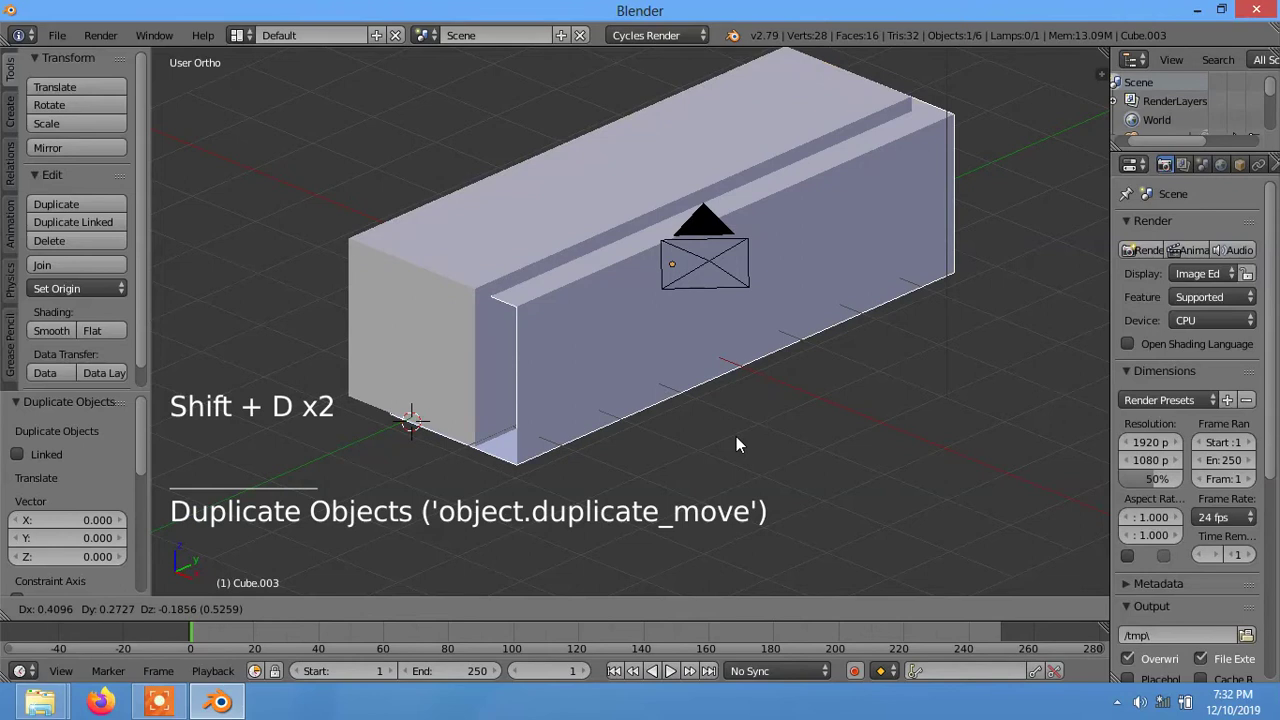
key(ctrl+z)
- Begin splitting the 3D workspace into two viewports with the box selected
click(633, 164)
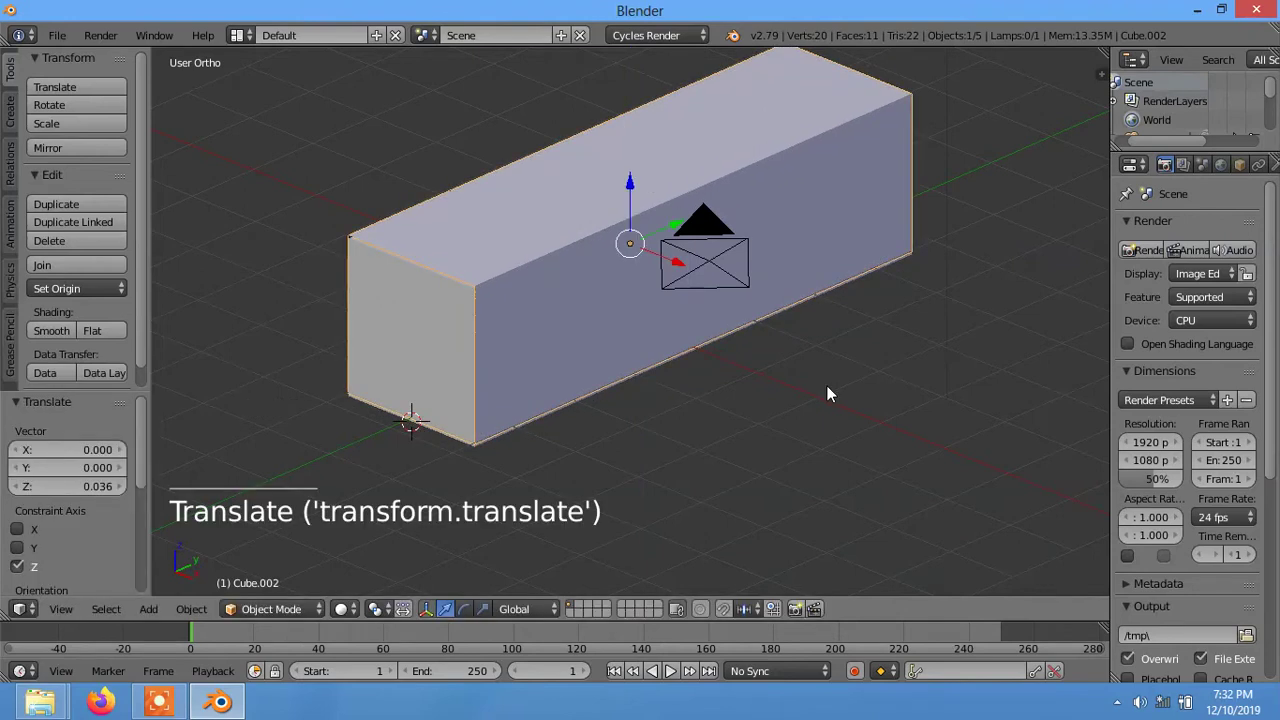
key(s)
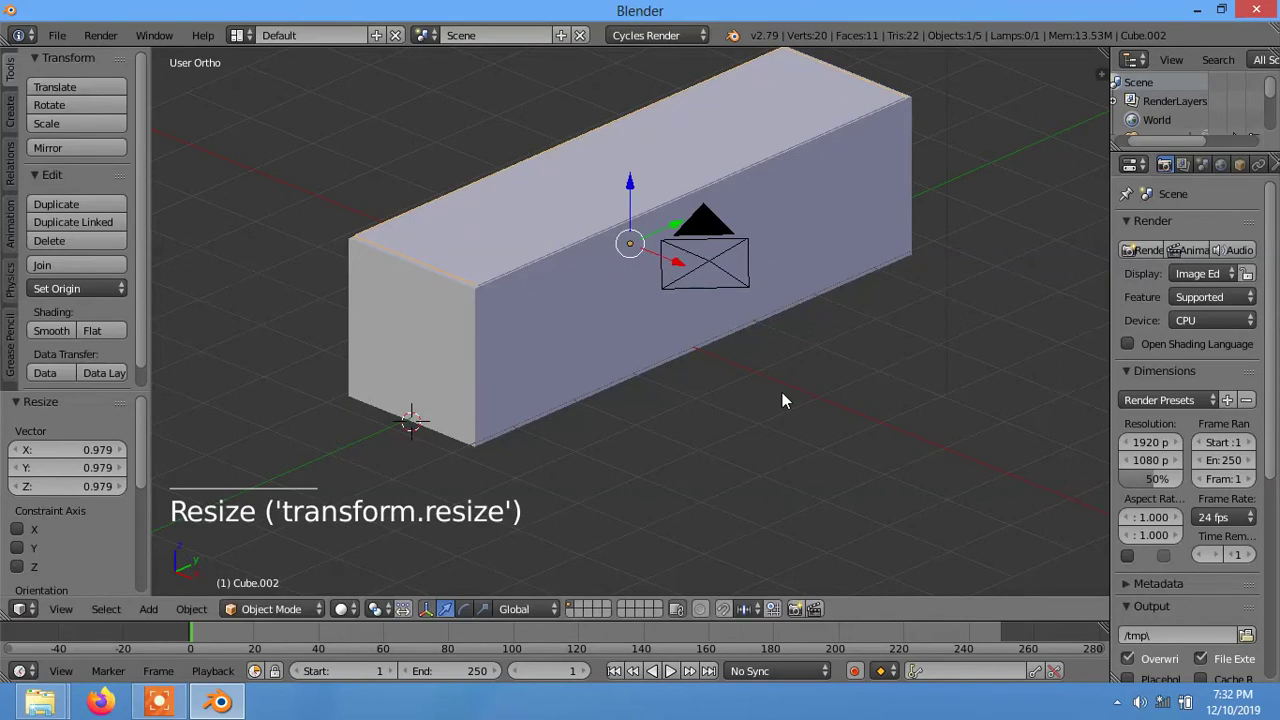
click(634, 186)
middle_click(689, 400)
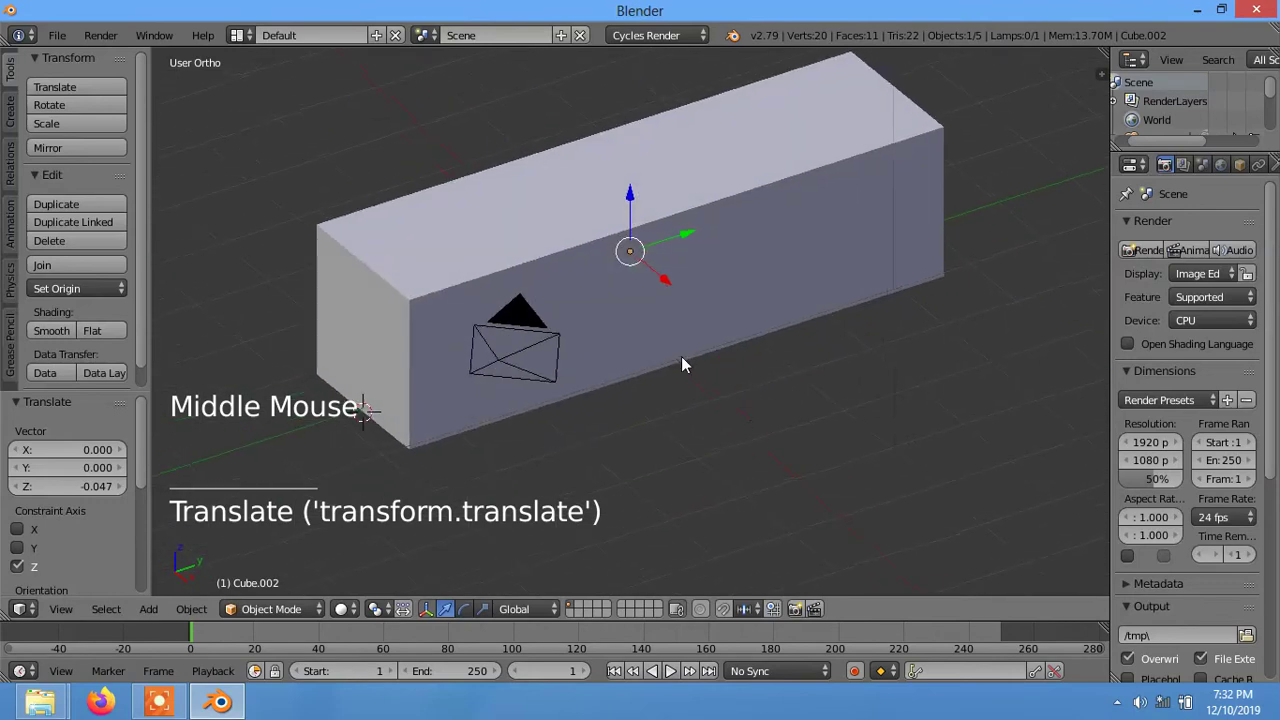
right_click(677, 292)
scroll(down, 3)
- Finish the two-view split and select all faces of the box in Edit Mode
click(631, 200)
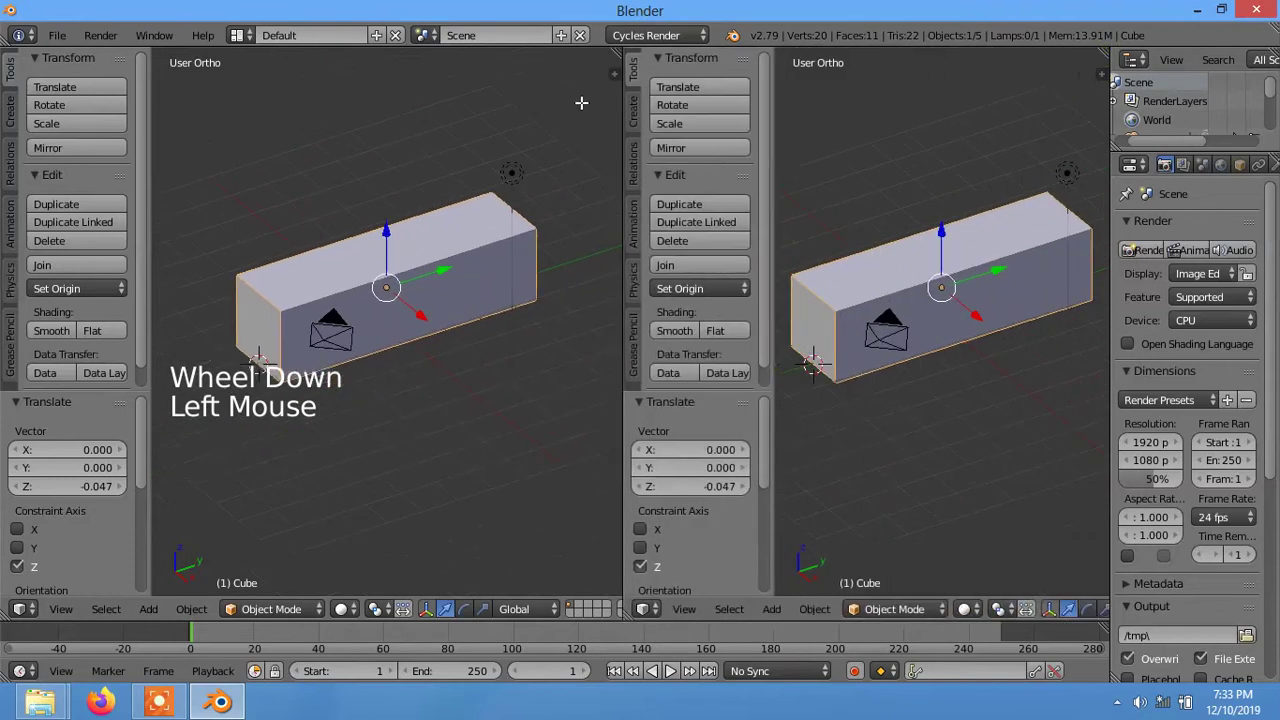
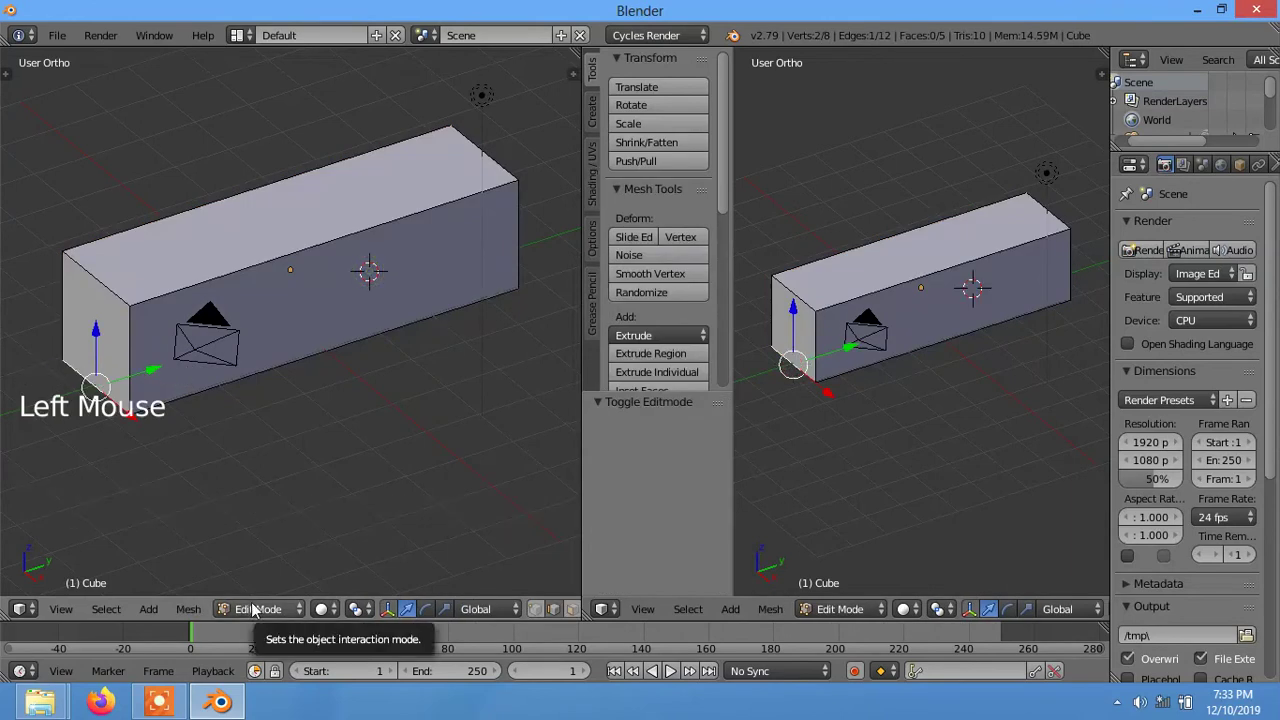
click(257, 608)
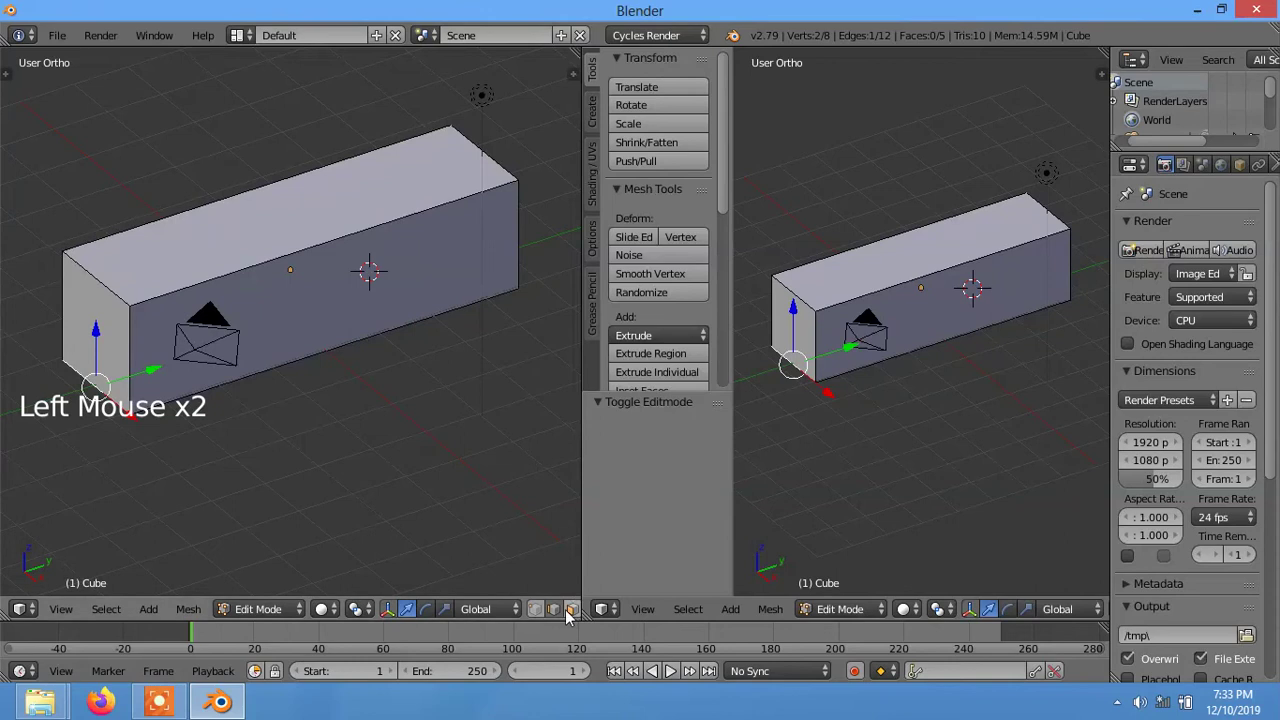
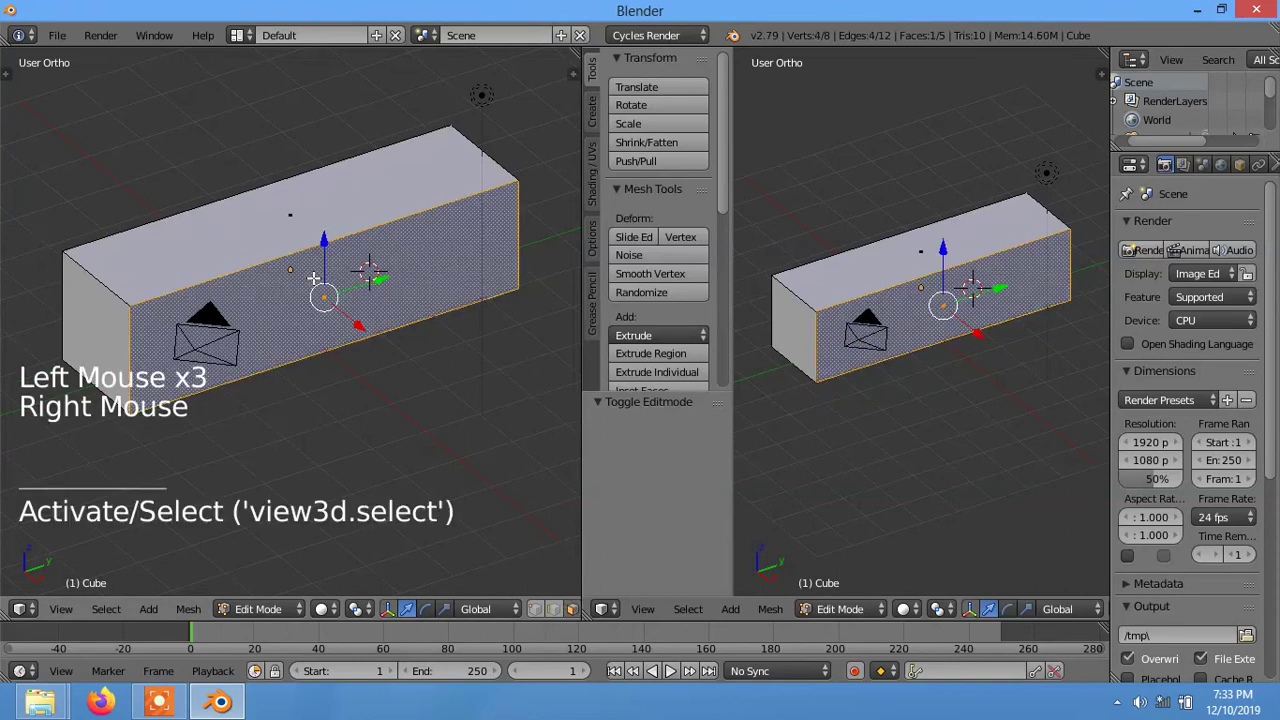
key(a)
key(a)
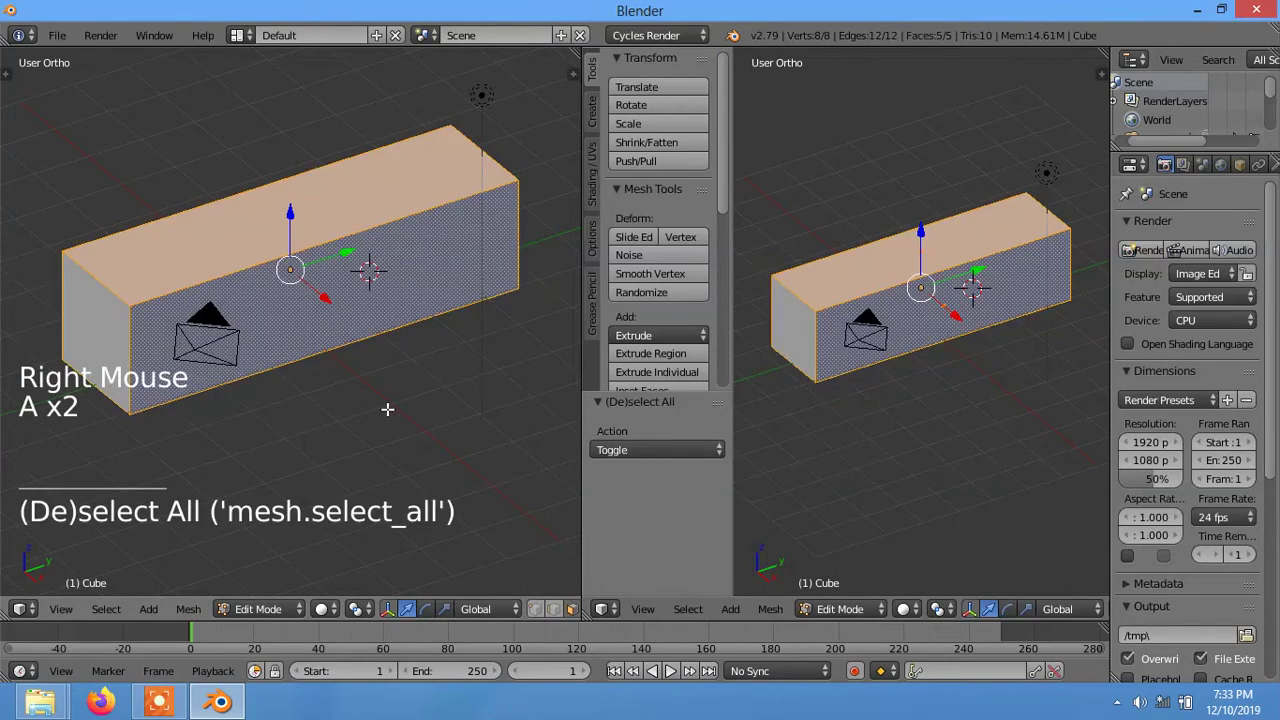
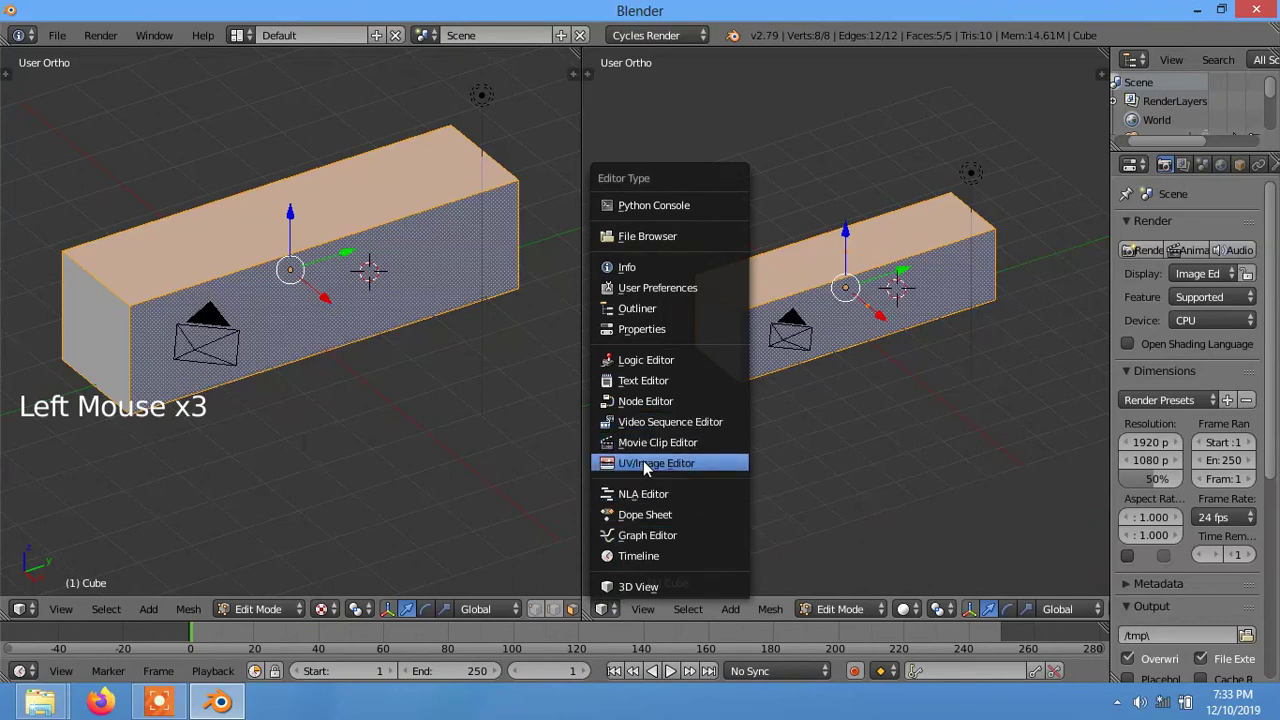
- UV-unwrap the box's faces so their layout appears in the image editor
scroll(up, 3)
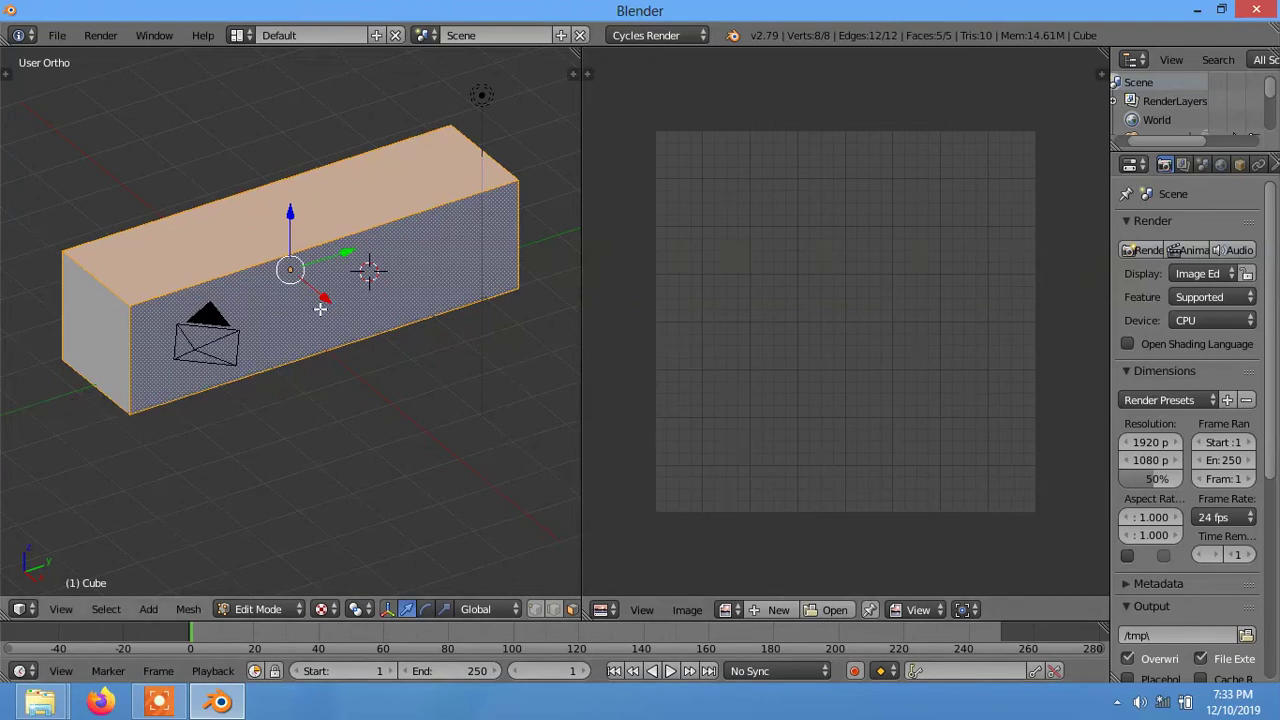
key(u)
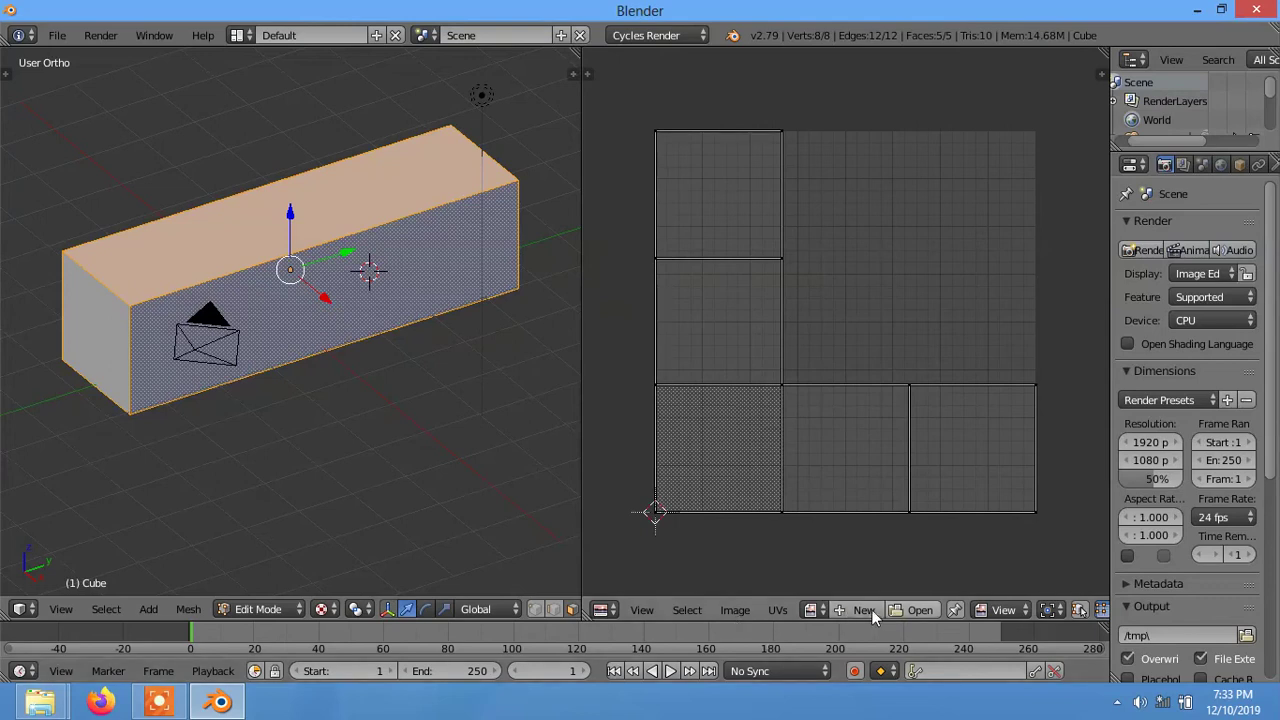
- Load Signal 2.jpg in the image editor and unwrap a face onto the packaging artwork
click(908, 614)
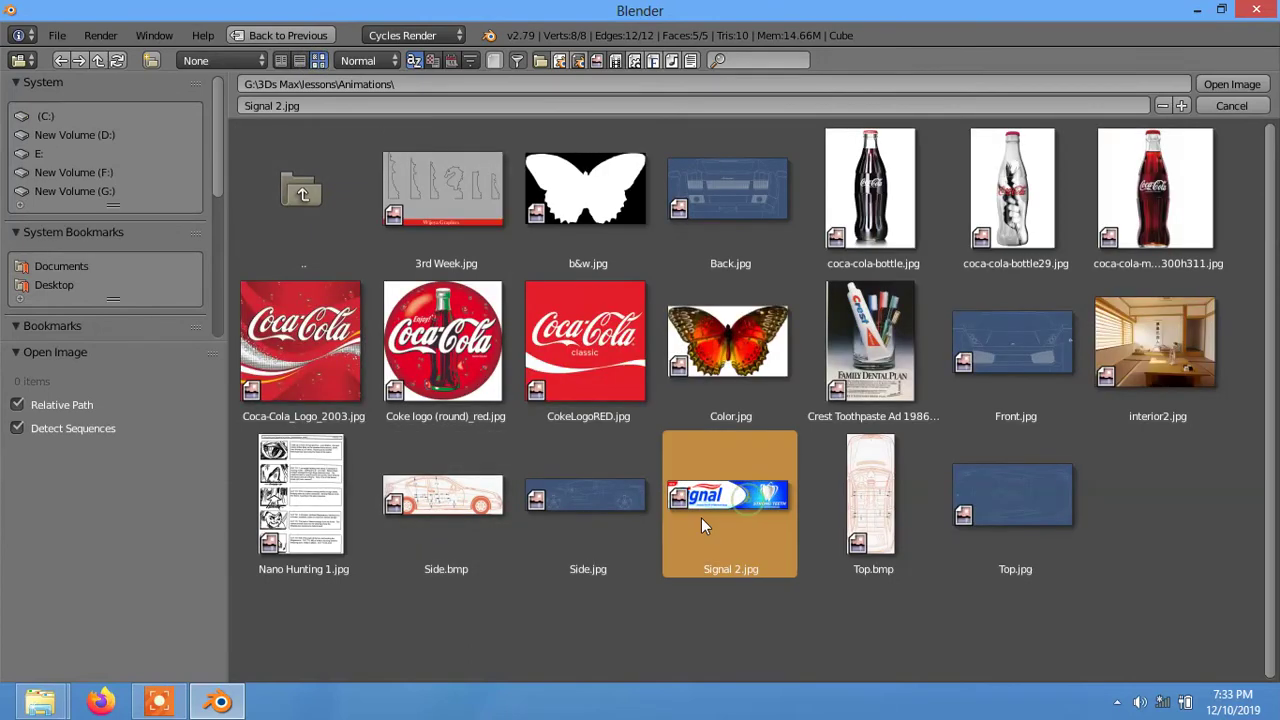
click(1259, 90)
scroll(down, 3)
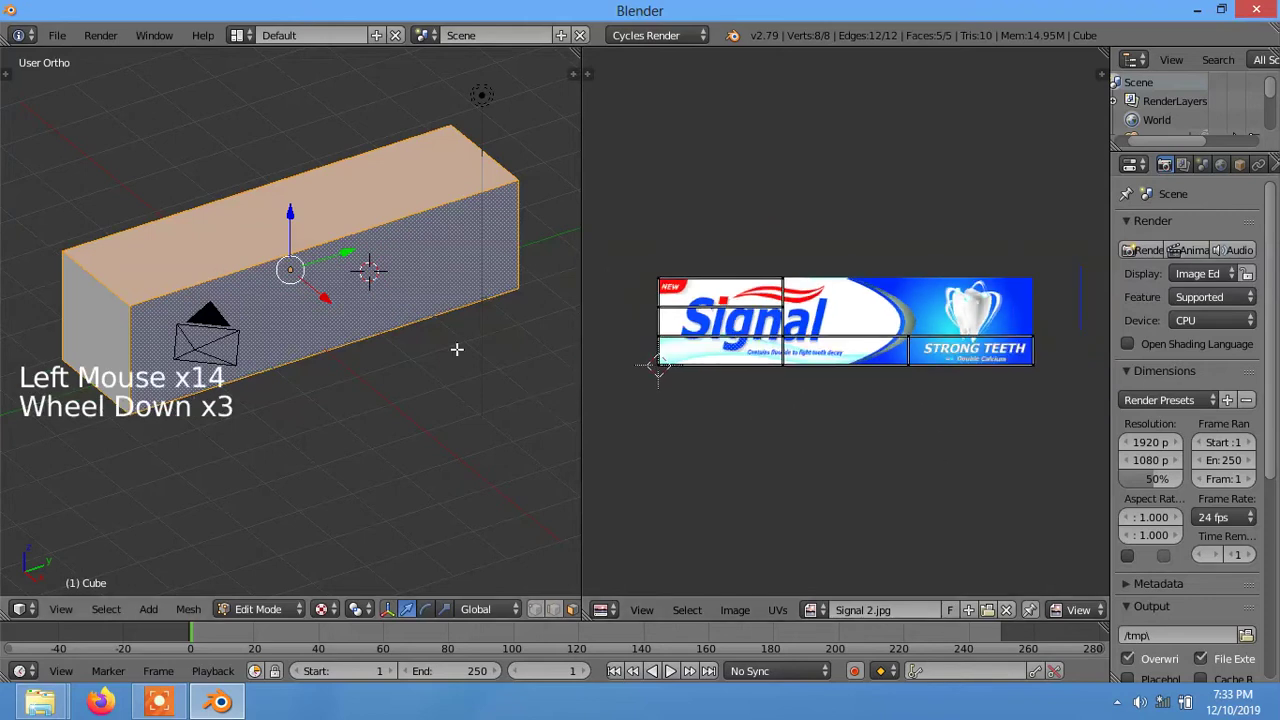
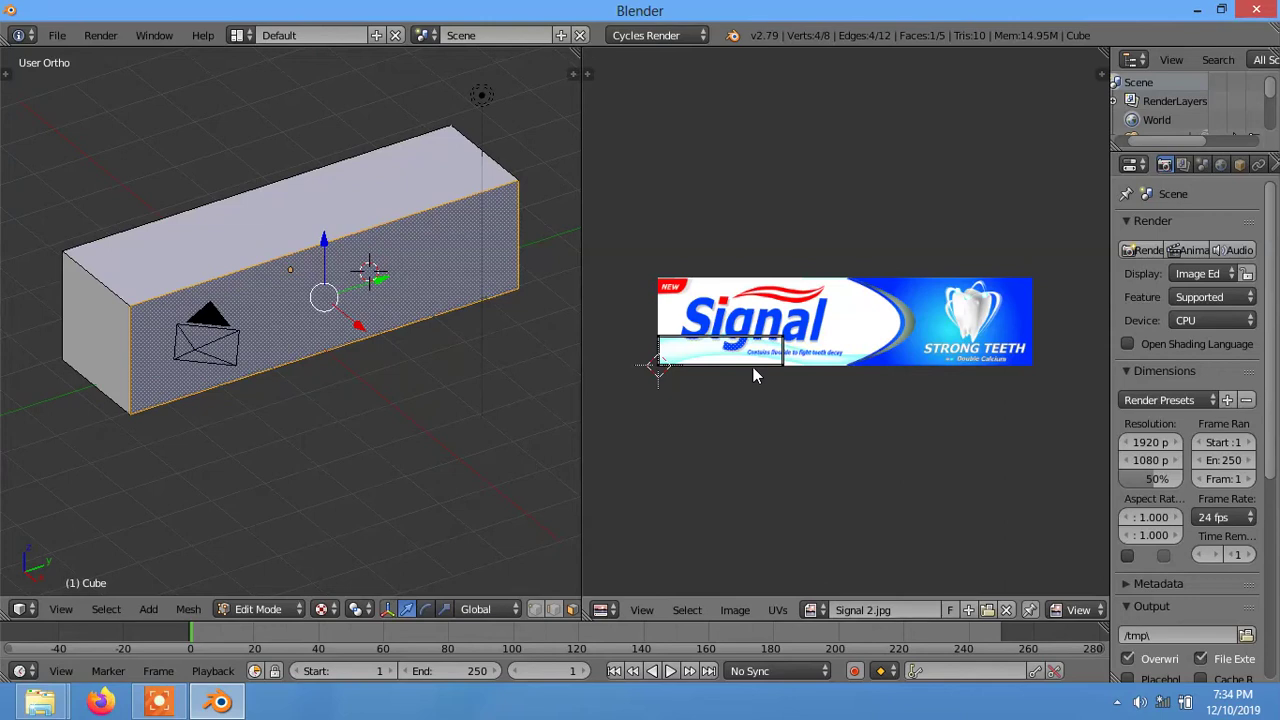
key(b)
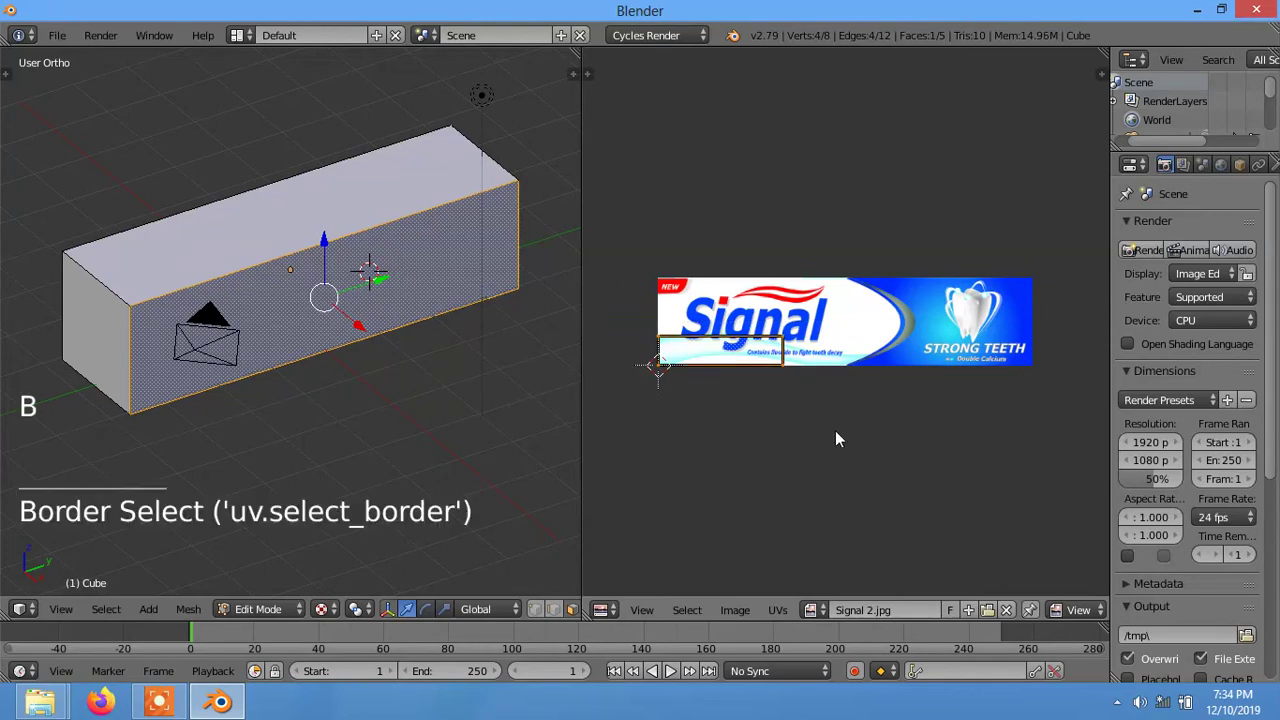
key(g)
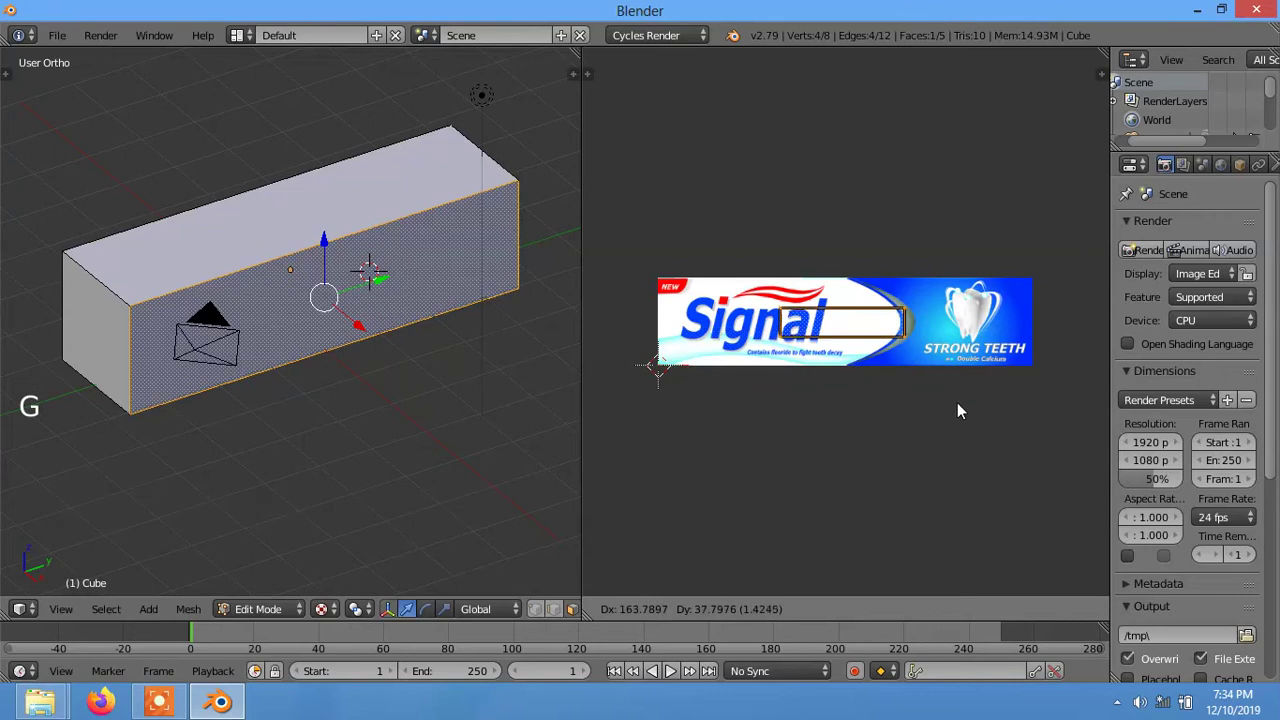
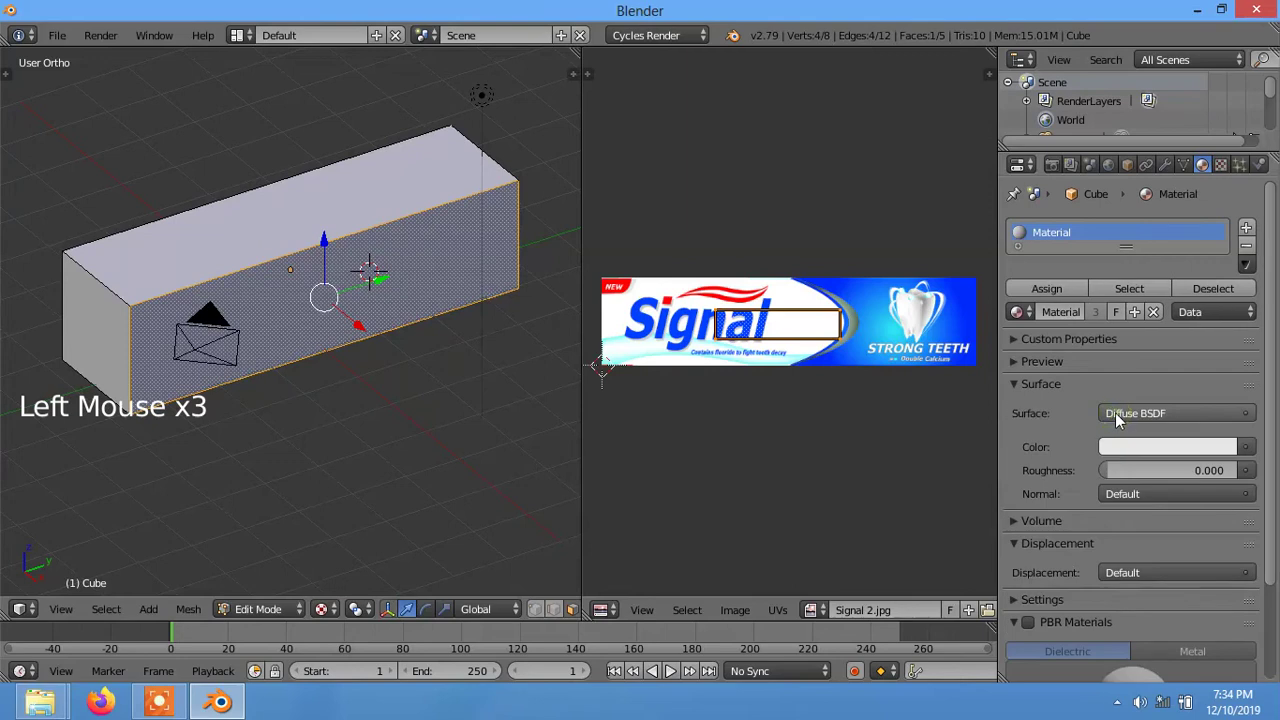
- Set the material colour to an image texture using Signal 2.jpg
click(1250, 453)
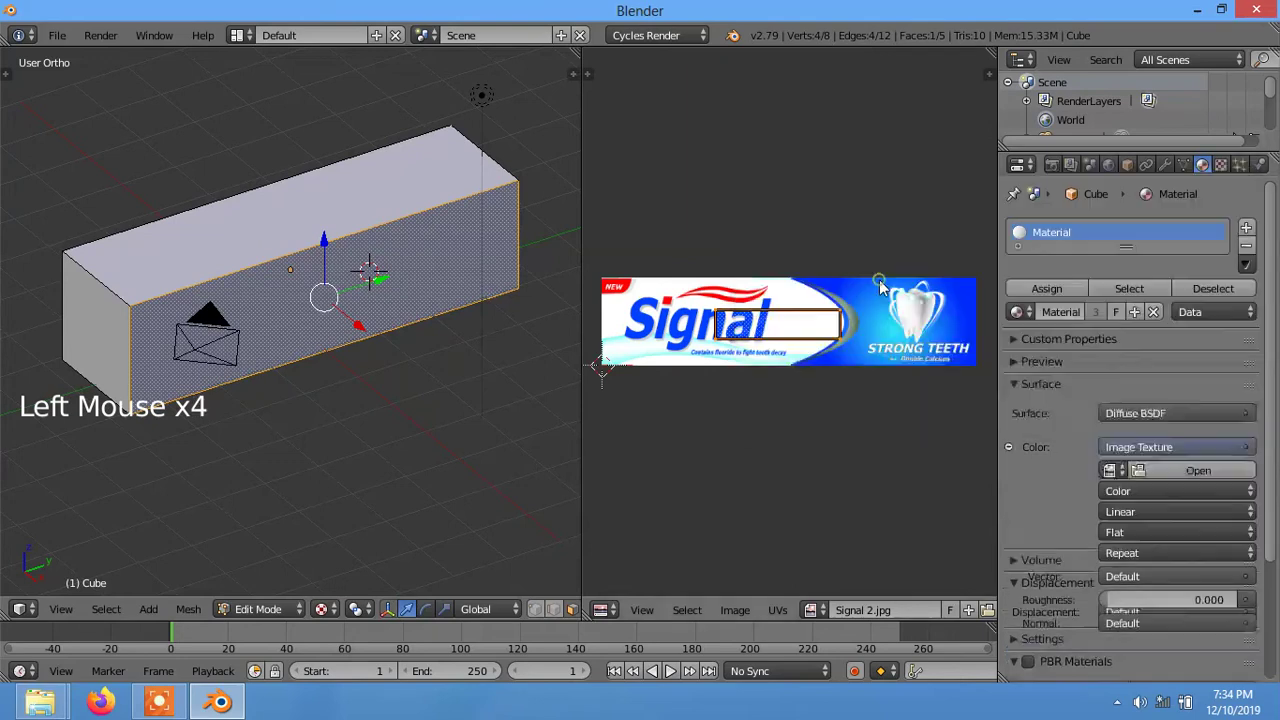
click(1165, 473)
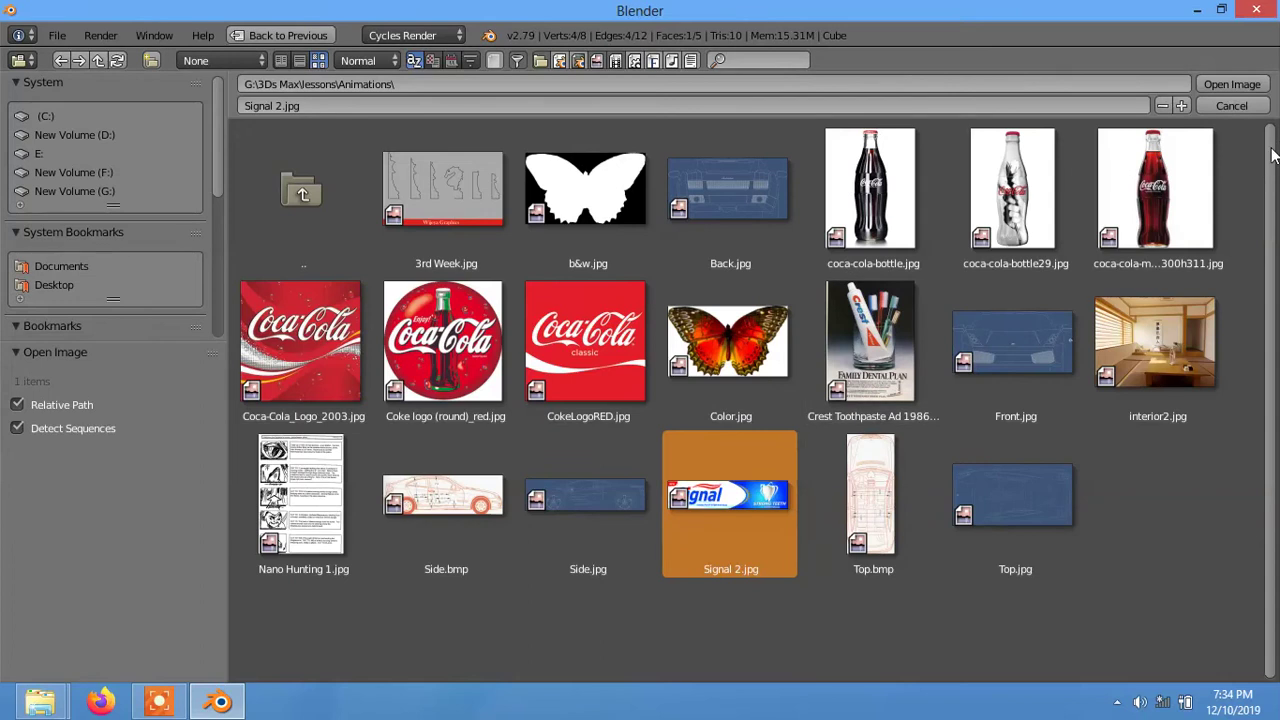
click(1230, 89)
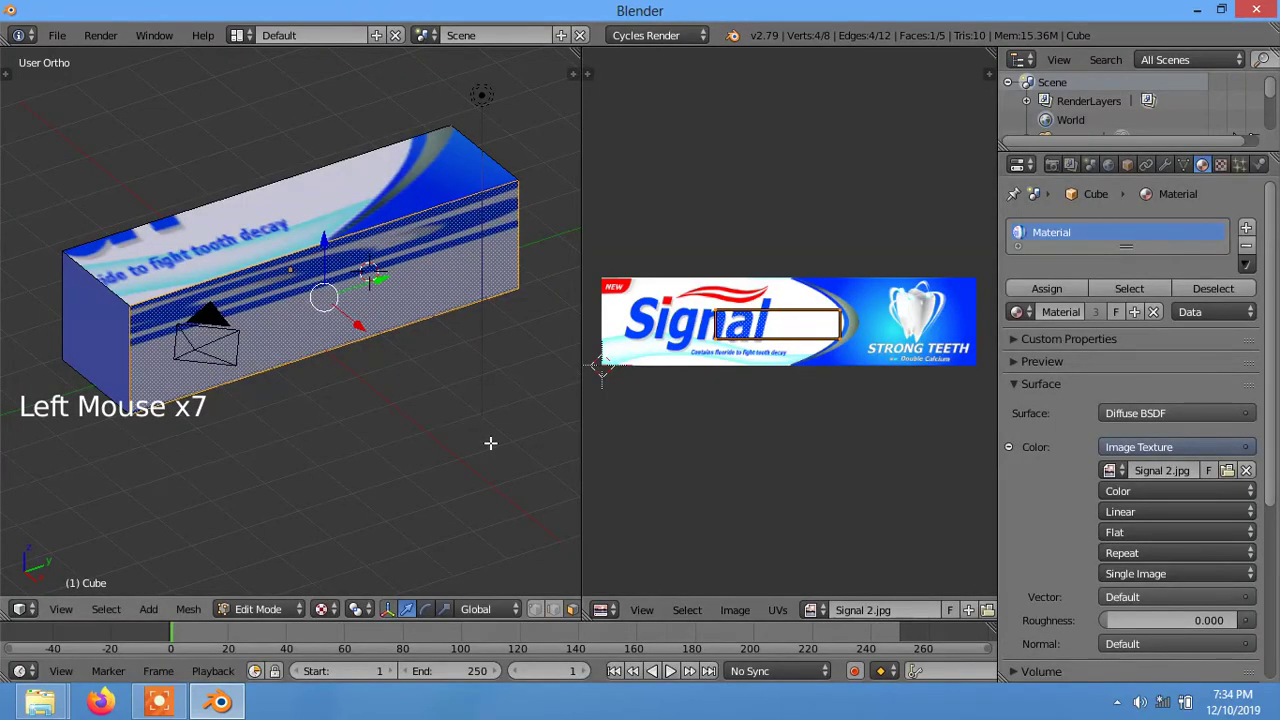
- Select the front face's UVs, turn them 90 degrees and shrink them on the image
right_click(748, 334)
key(b)
key(s)
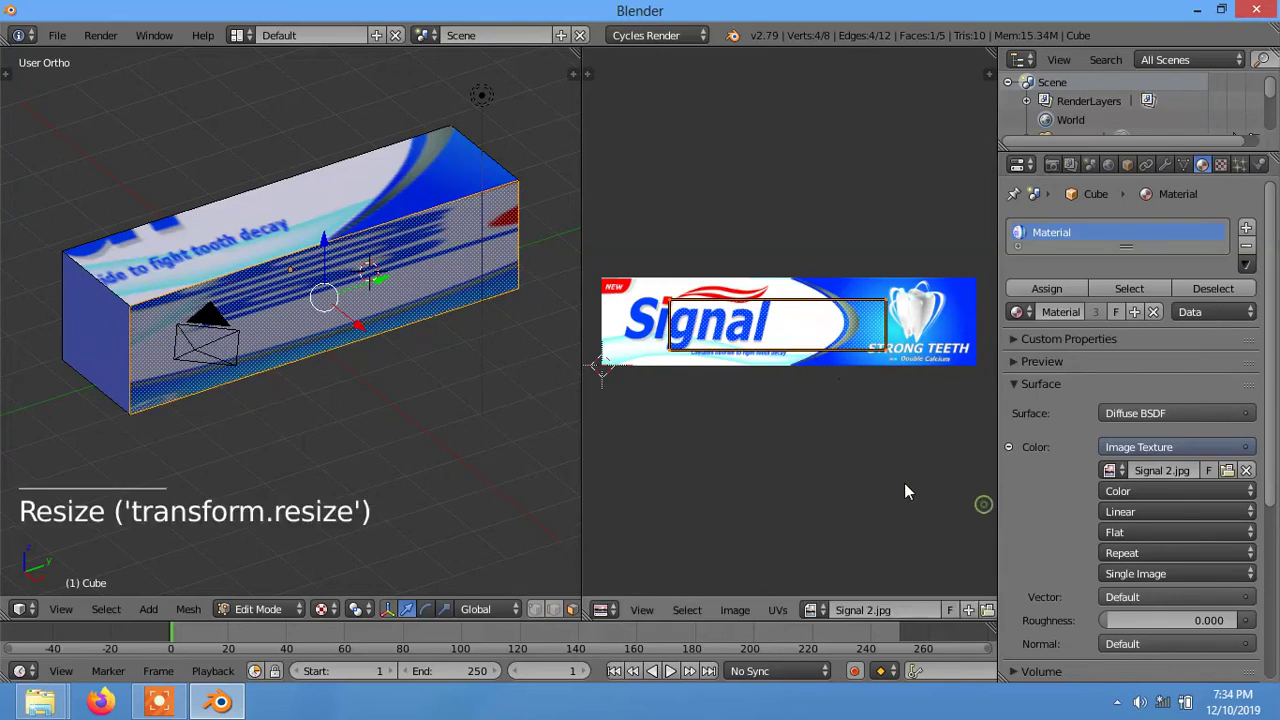
key(r)
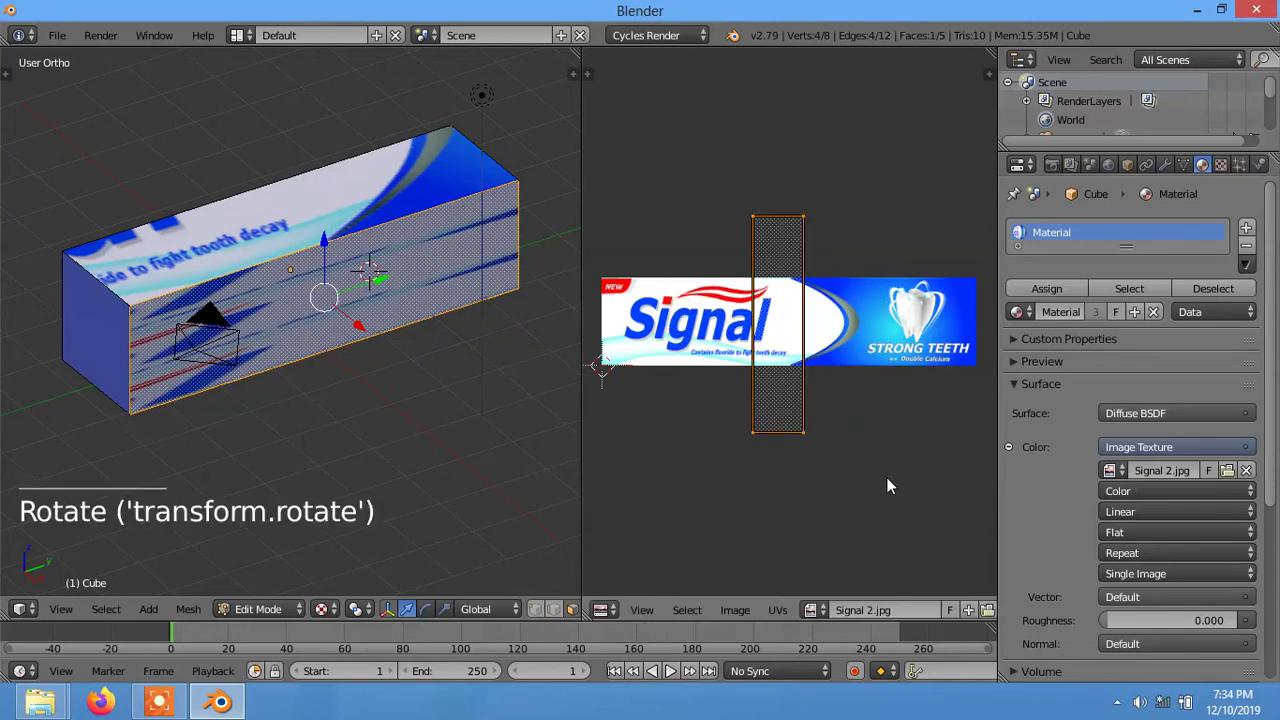
key(s)
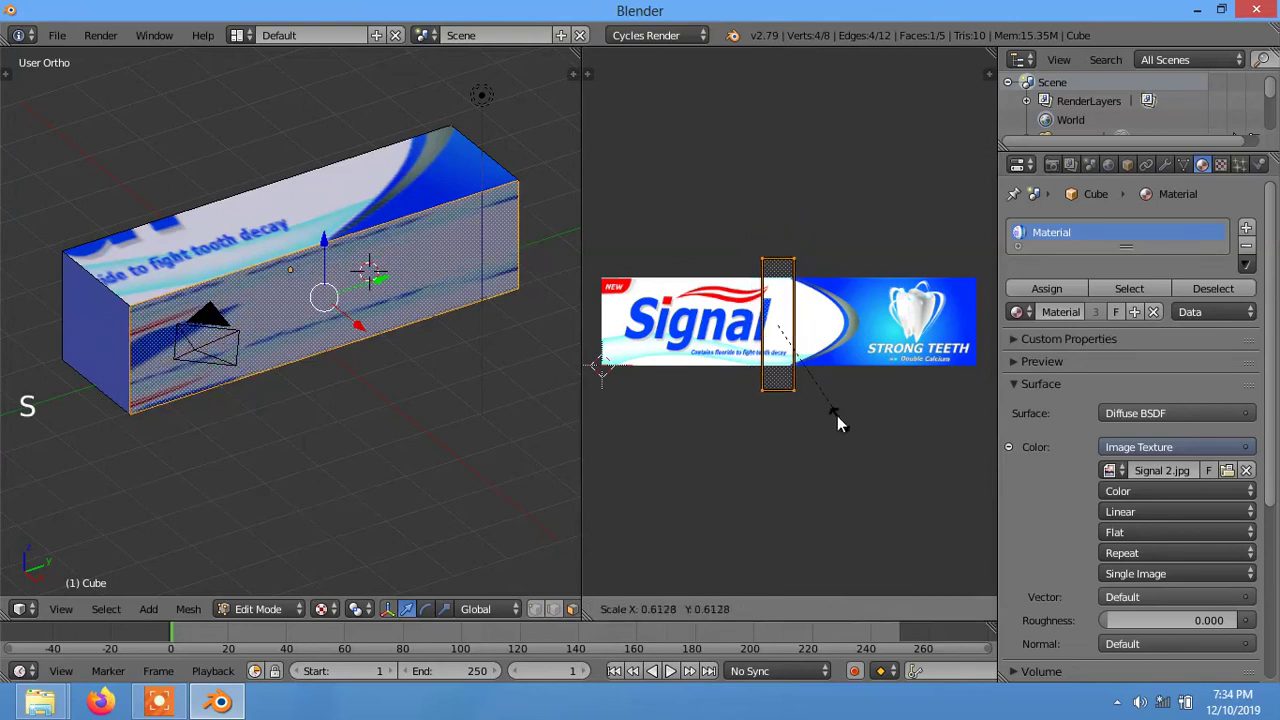
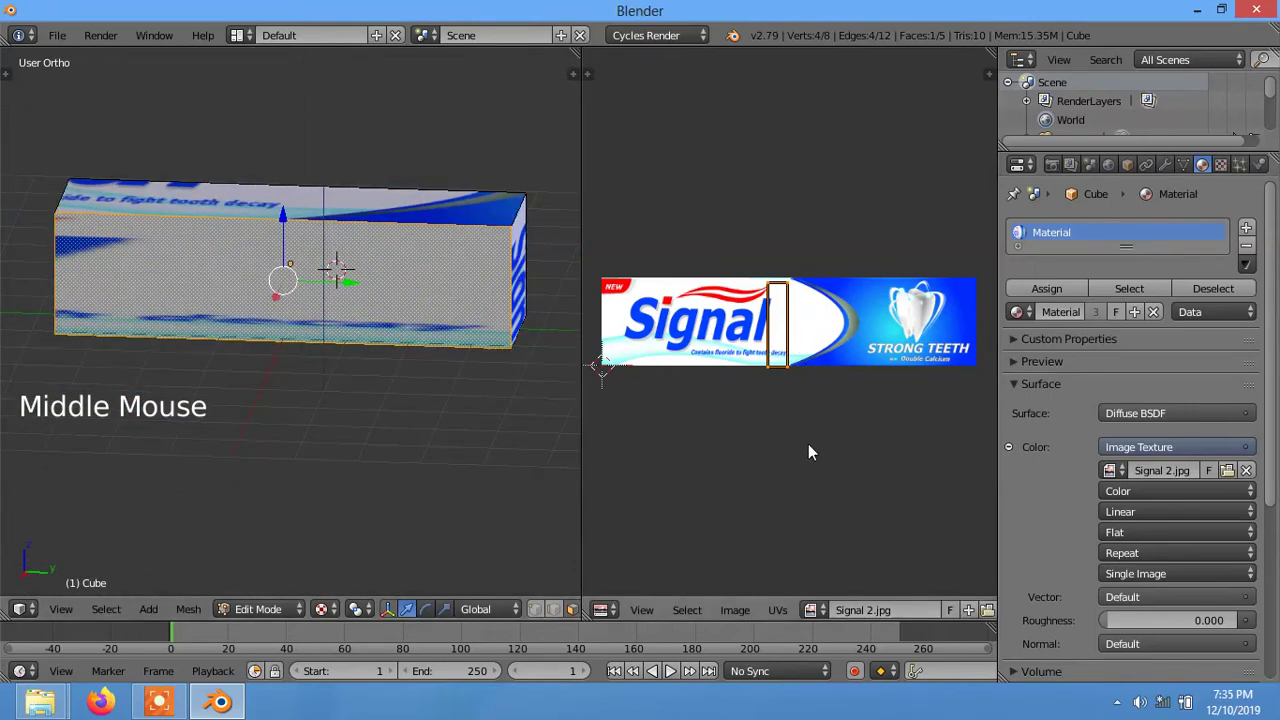
- Move and stretch the front face UVs to fit the Signal logo panel
key(g)
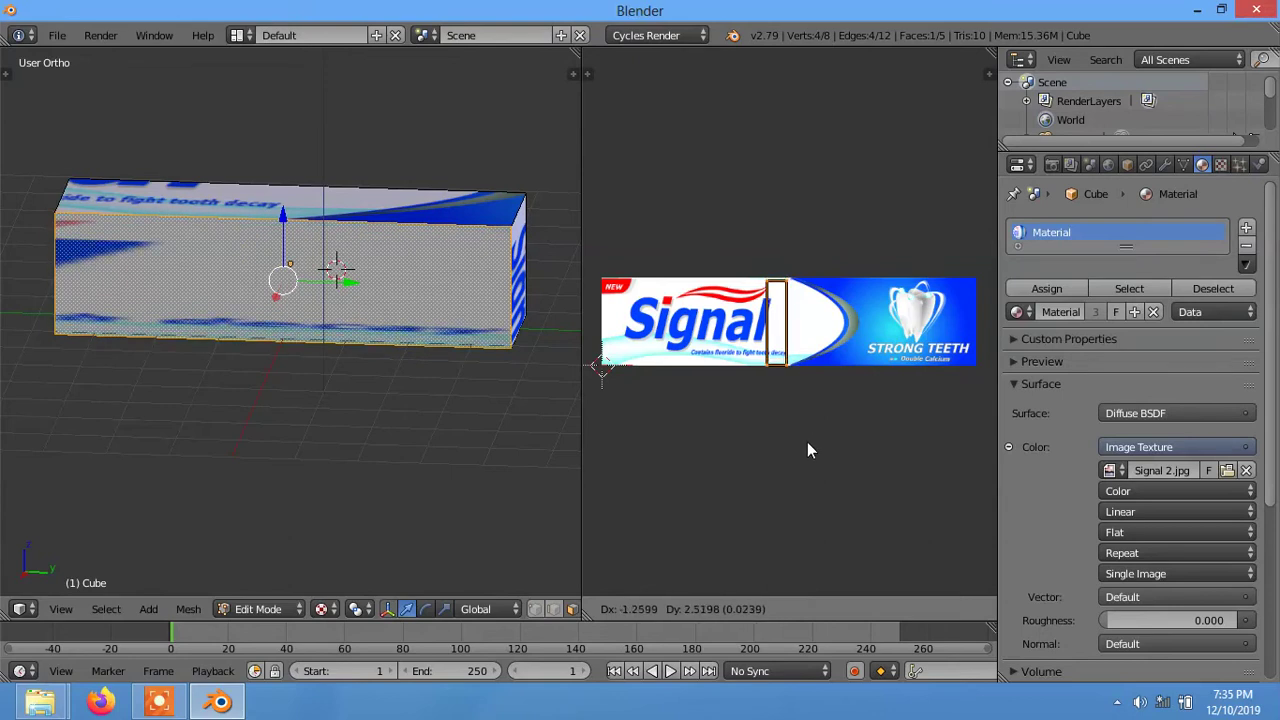
key(s)
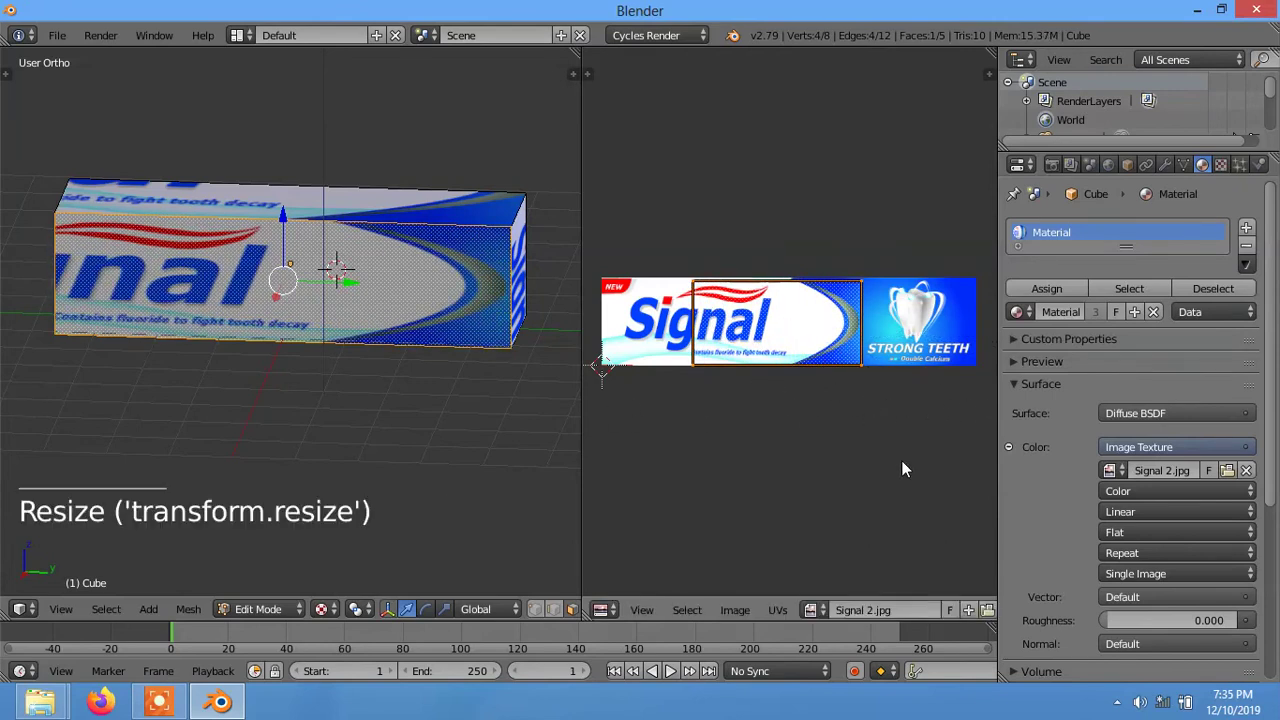
key(s)
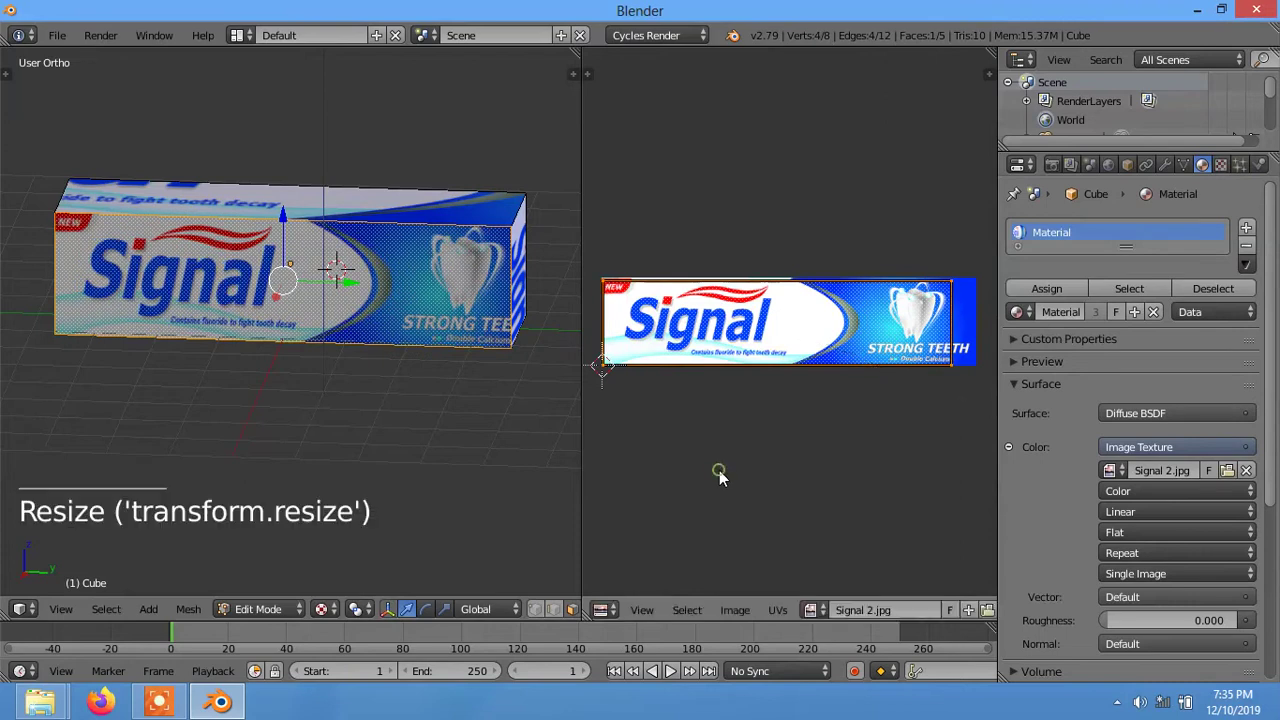
key(g)
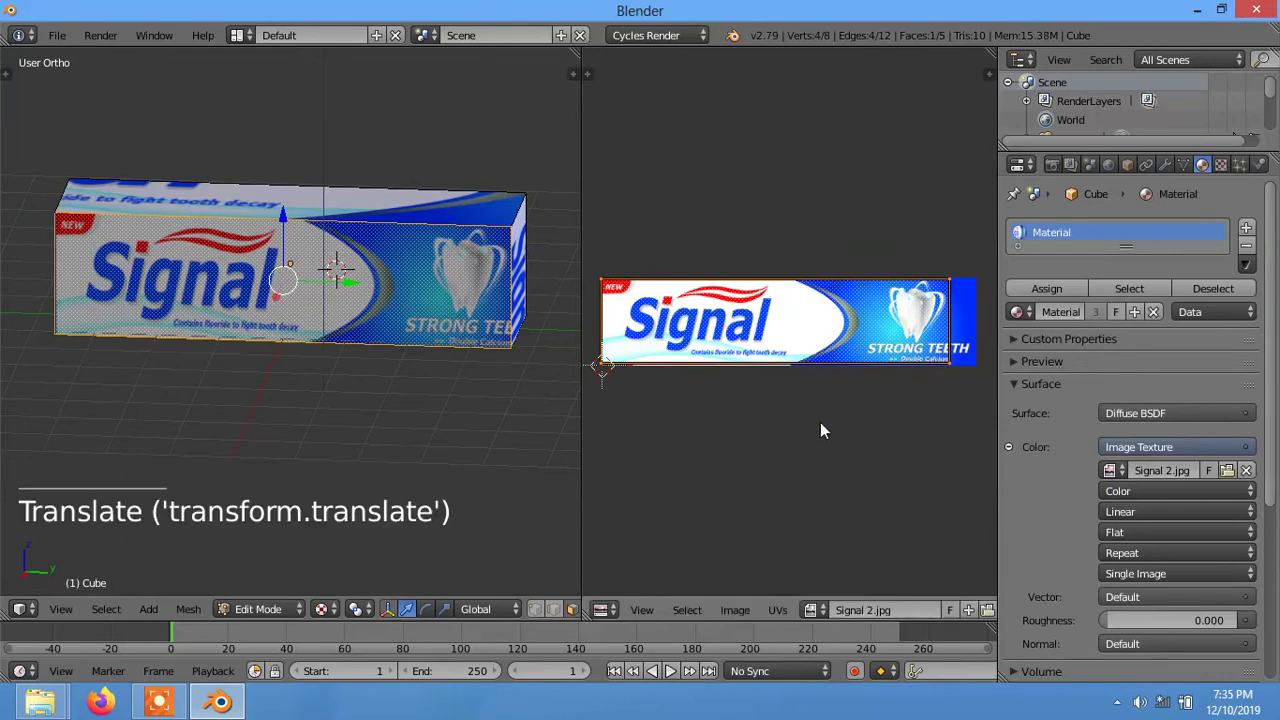
- Select the top face and unwrap it onto the packaging image
middle_click(834, 429)
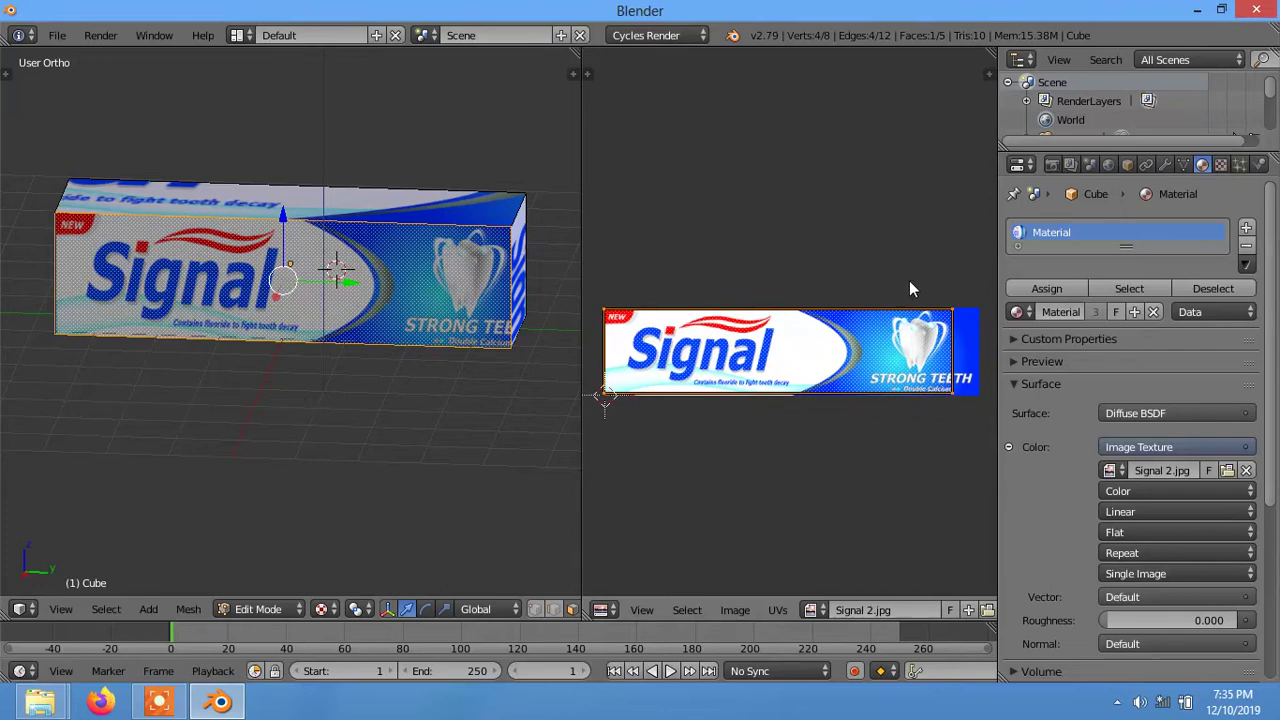
right_click(956, 317)
key(b)
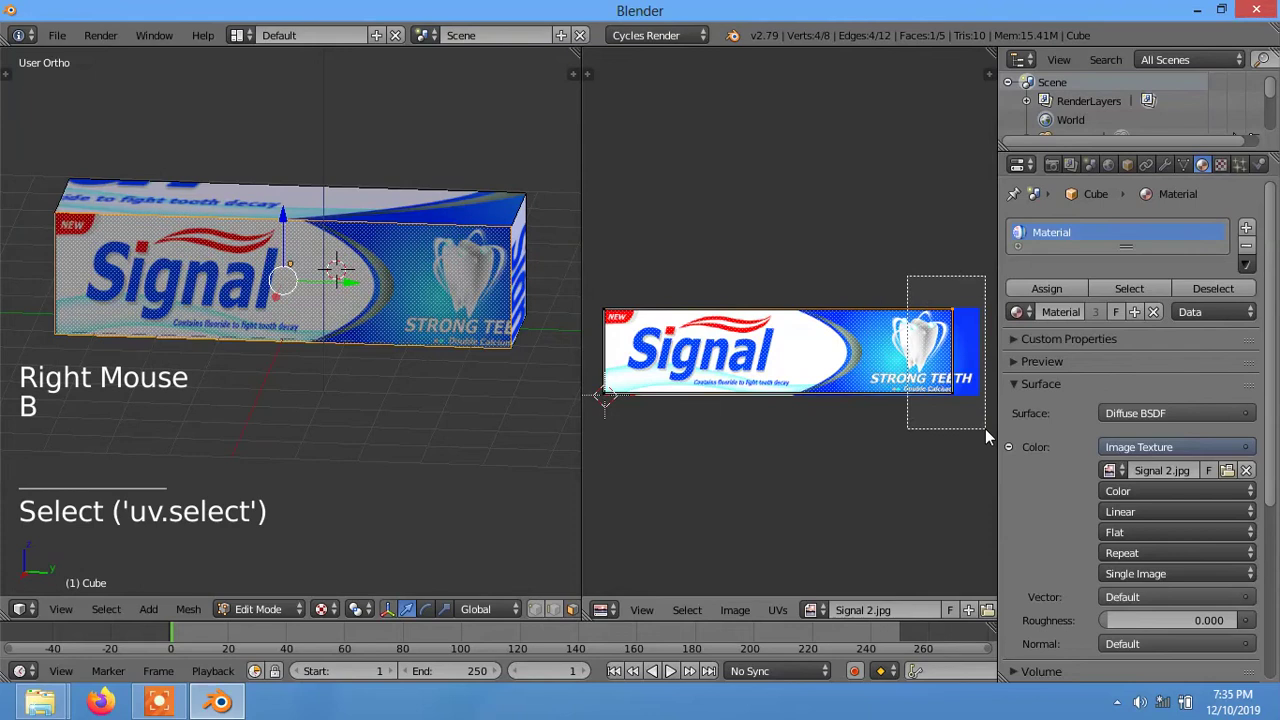
key(g)
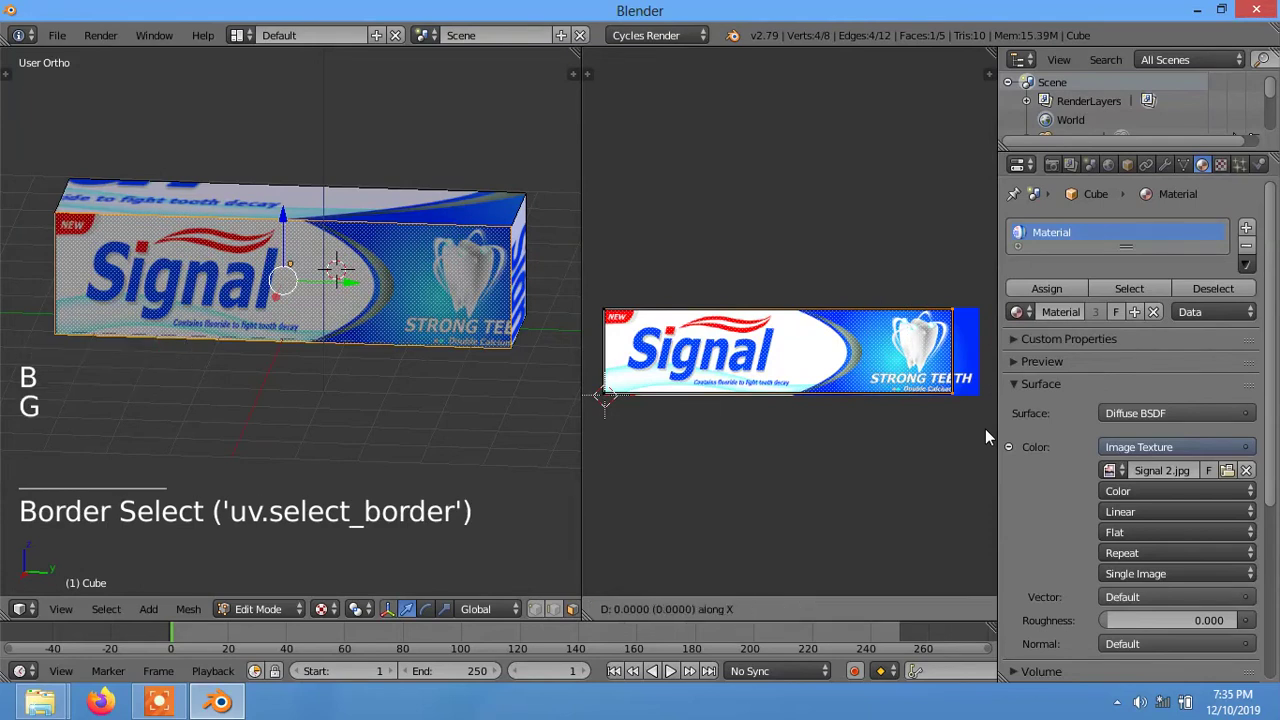
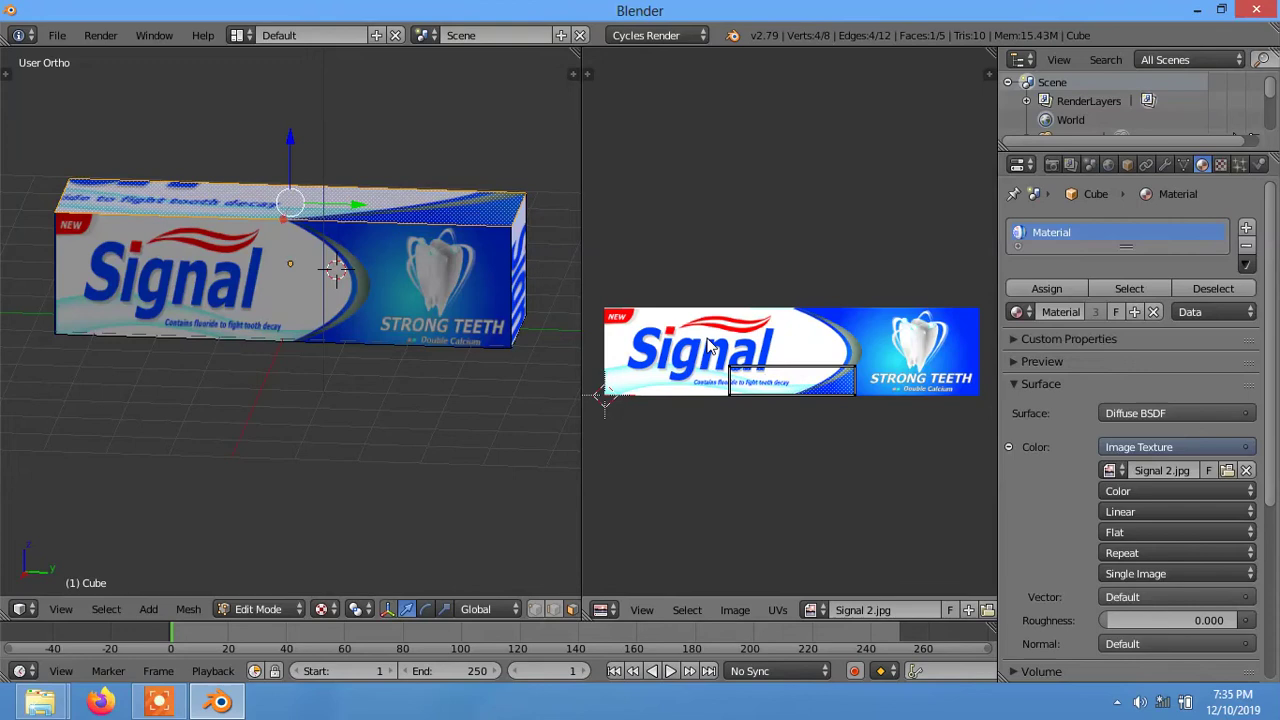
key(b)
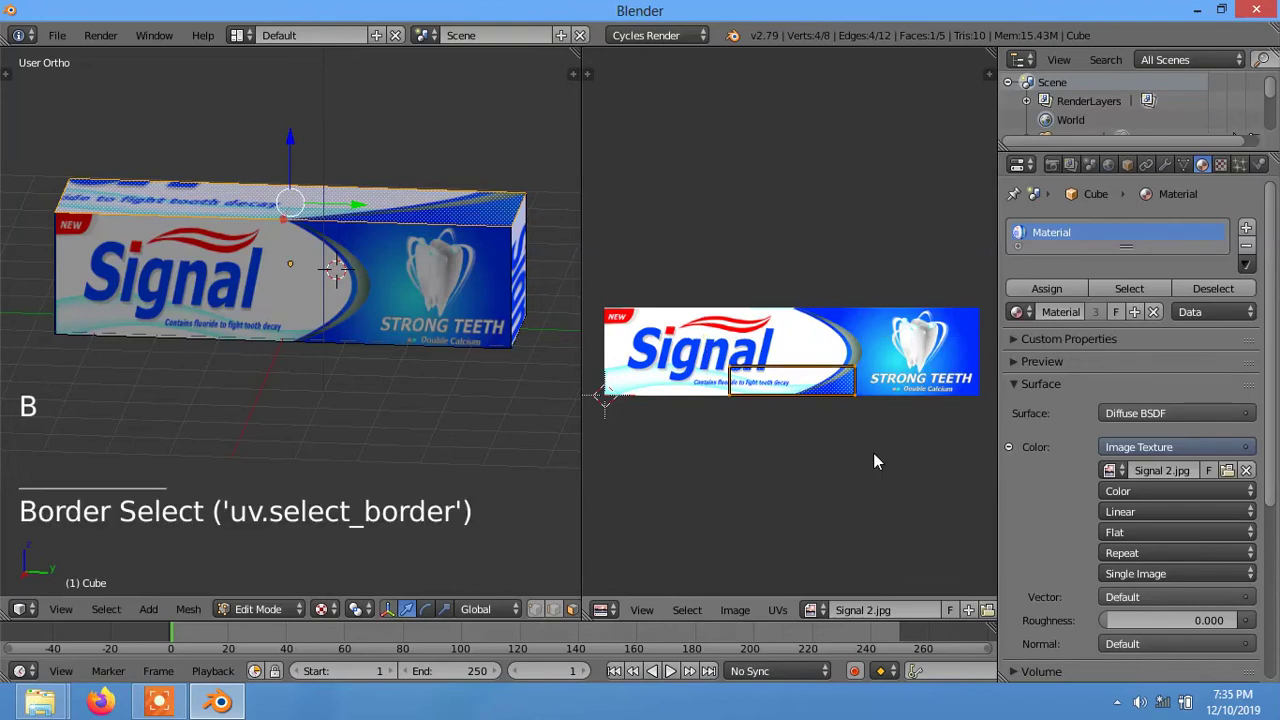
key(g)
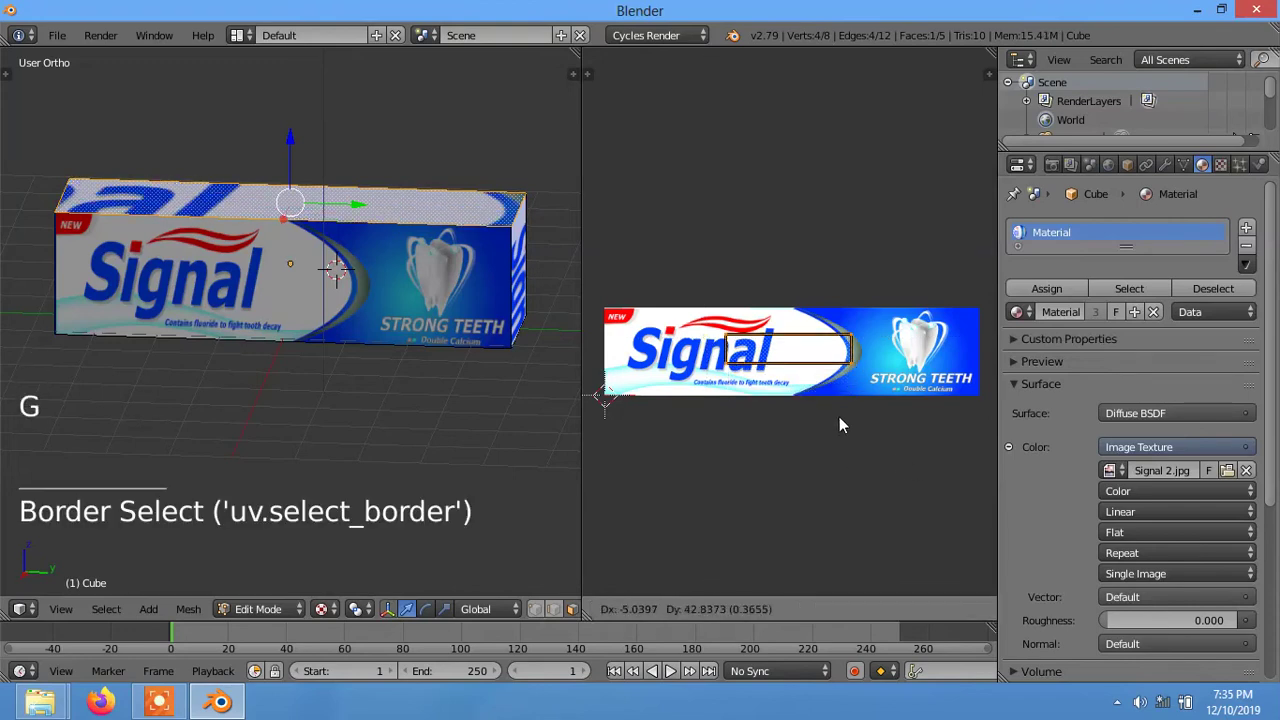
- Rotate, scale and place the top face UVs over the Signal logo strip
key(s)
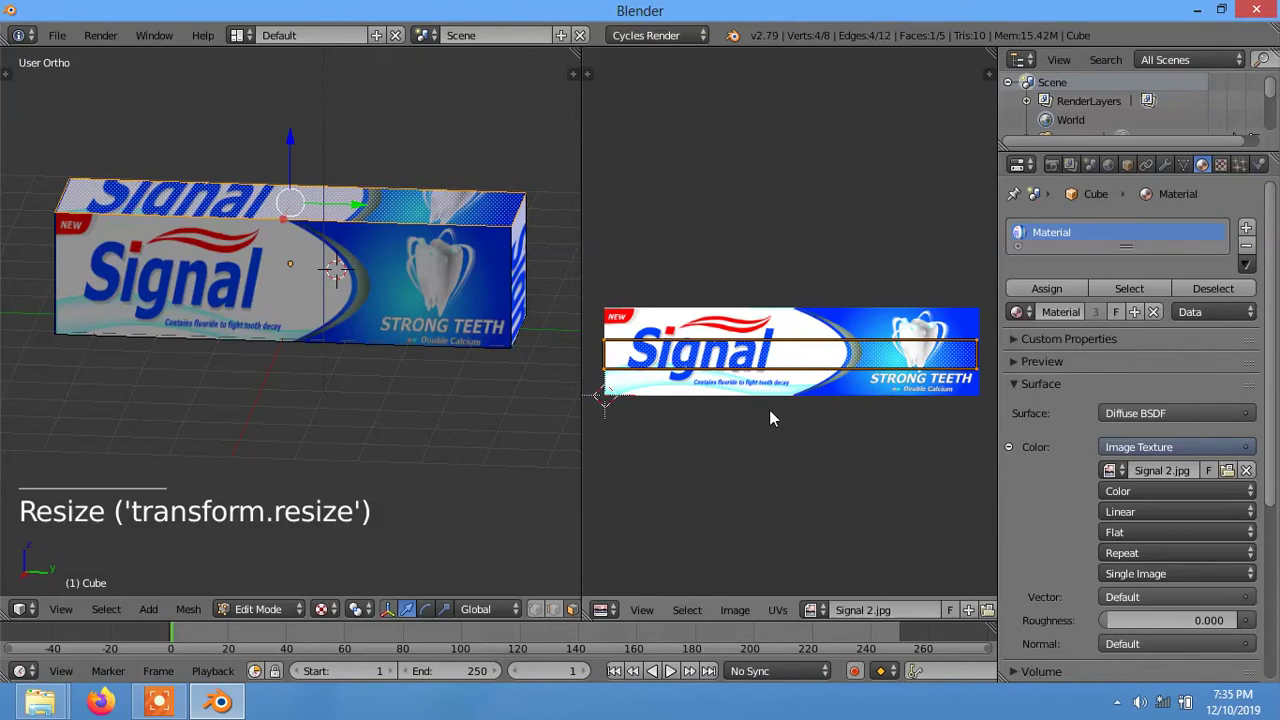
key(s)
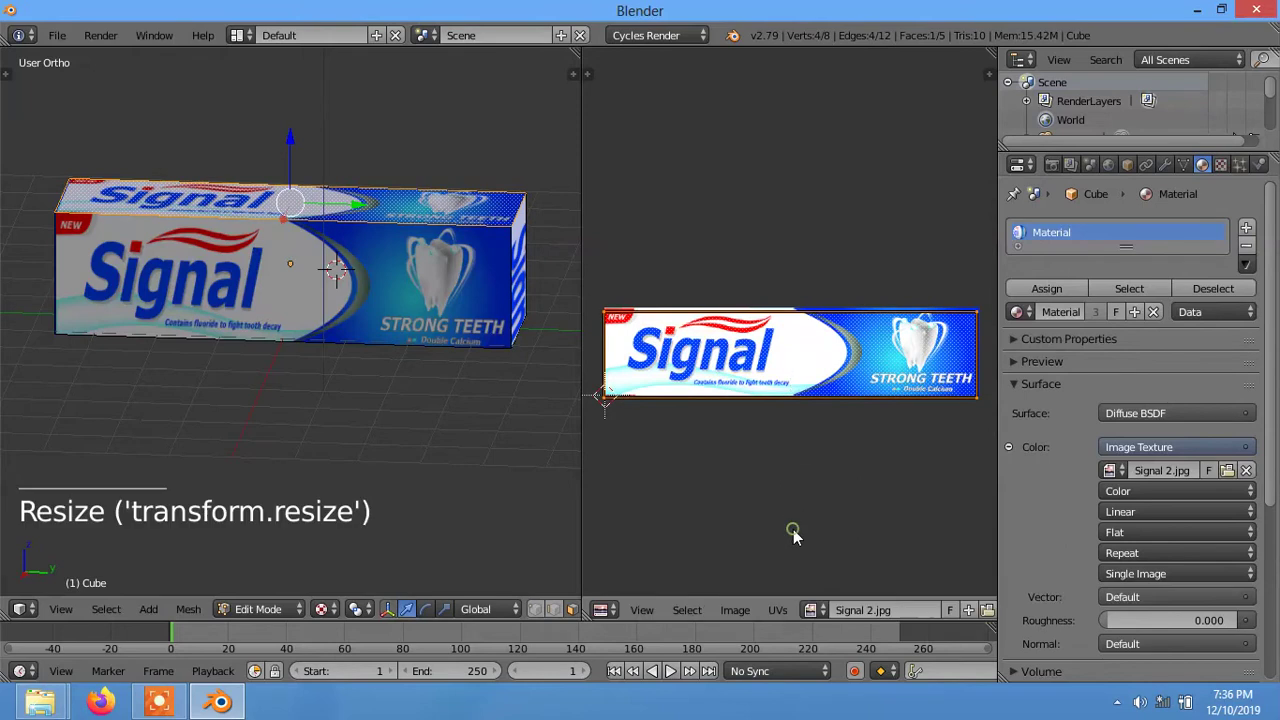
key(g)
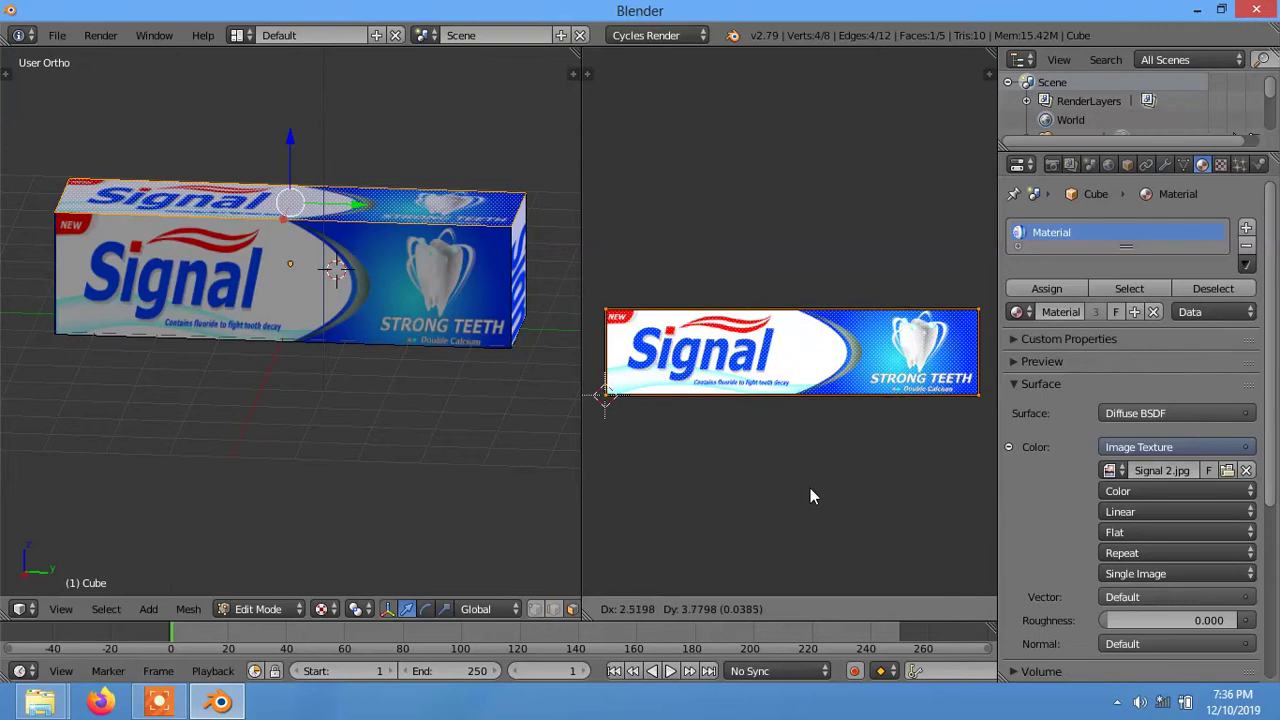
- Unwrap the long side face and roughly rotate and fit its UVs on the label
middle_click(328, 265)
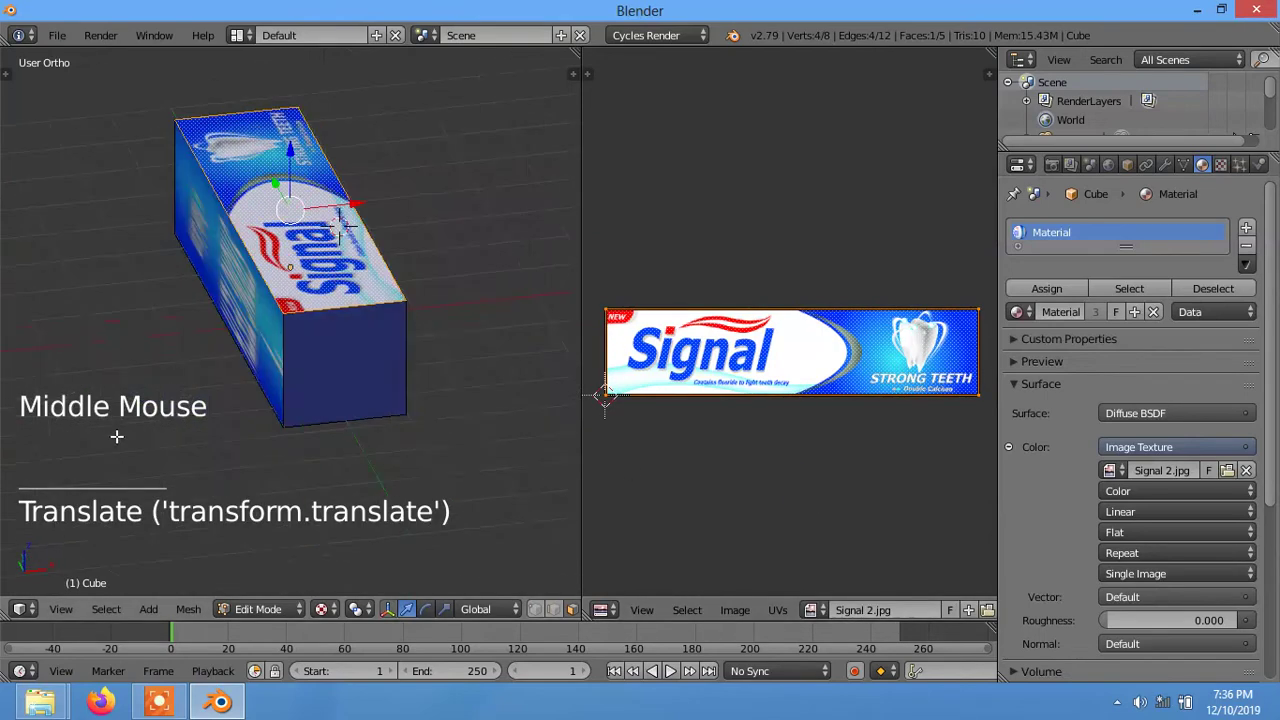
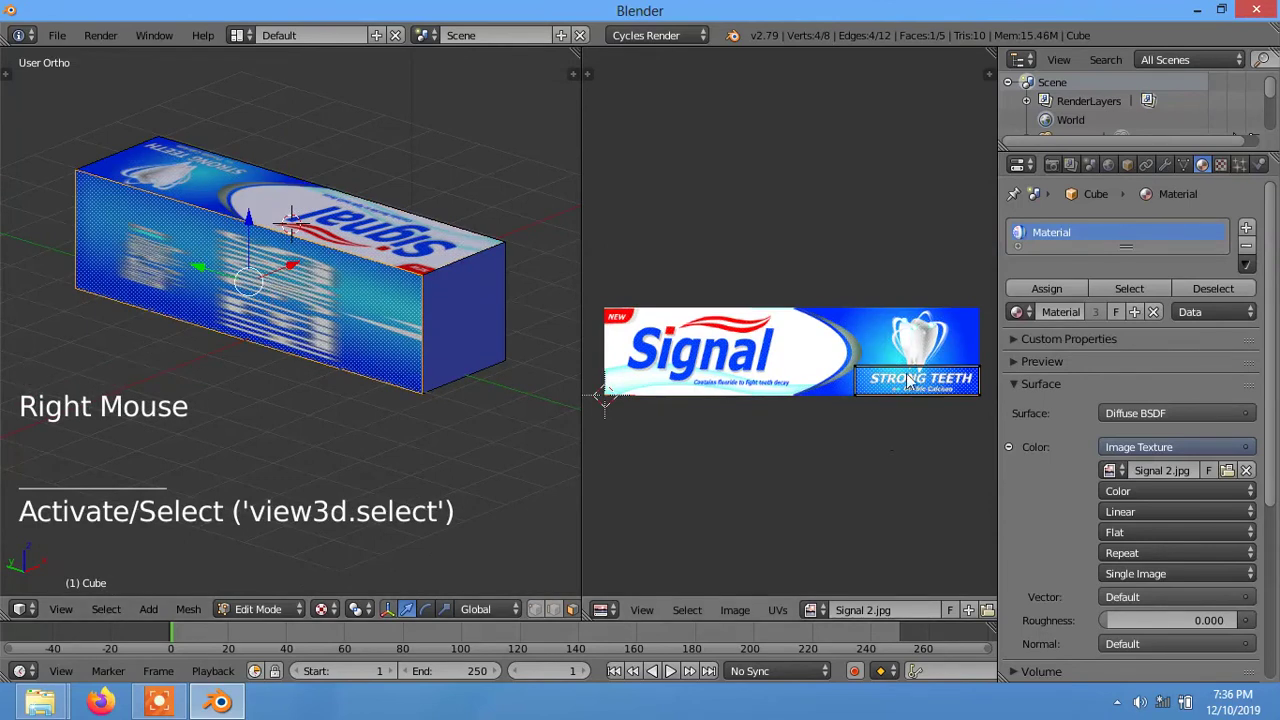
key(b)
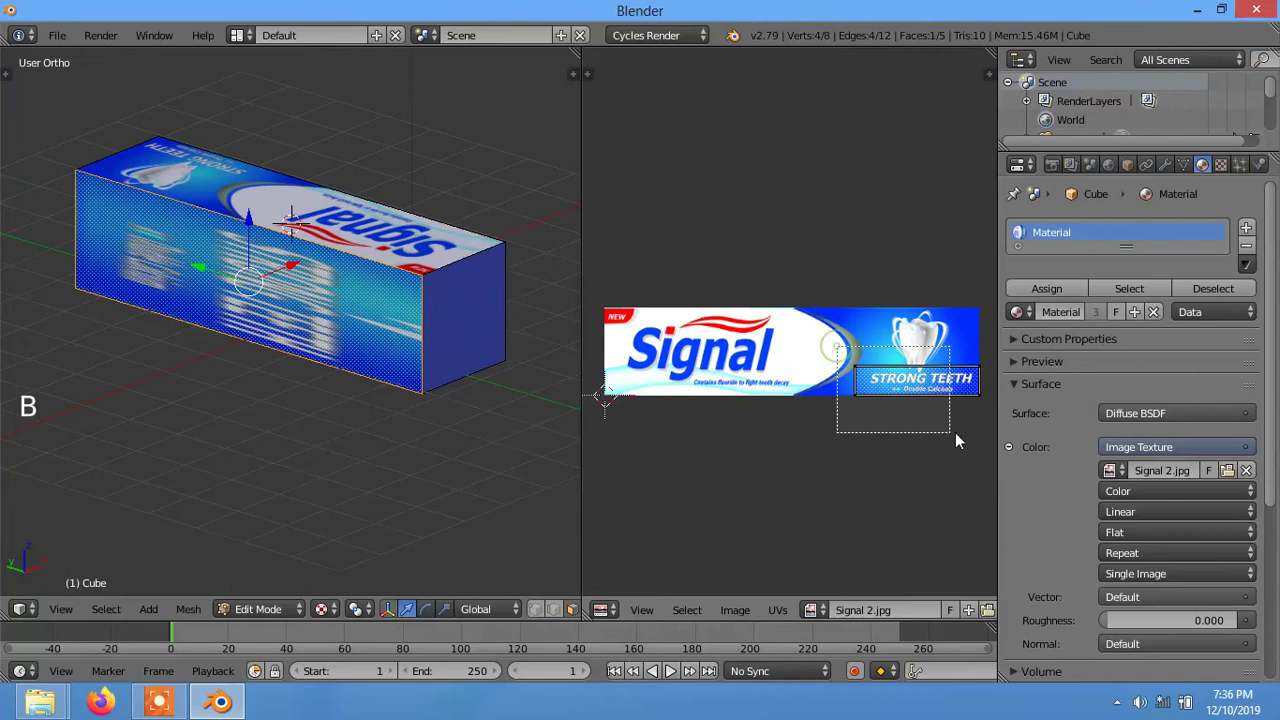
key(g)
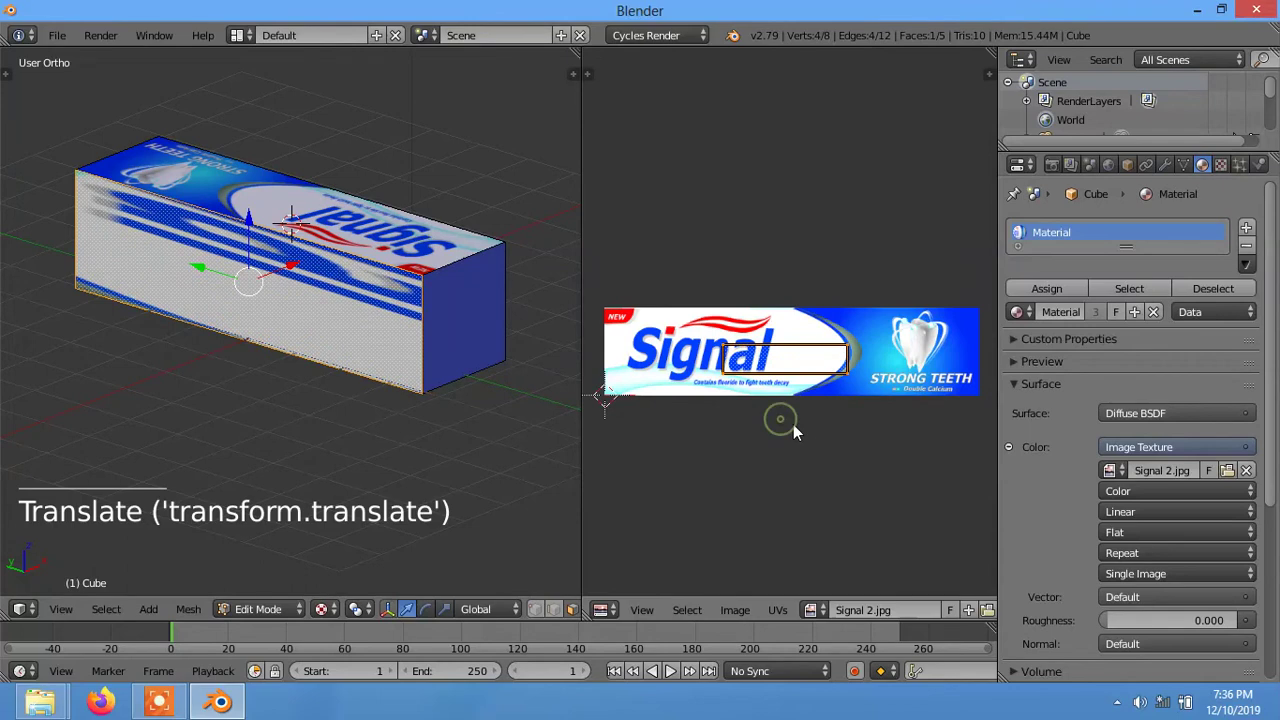
key(r)
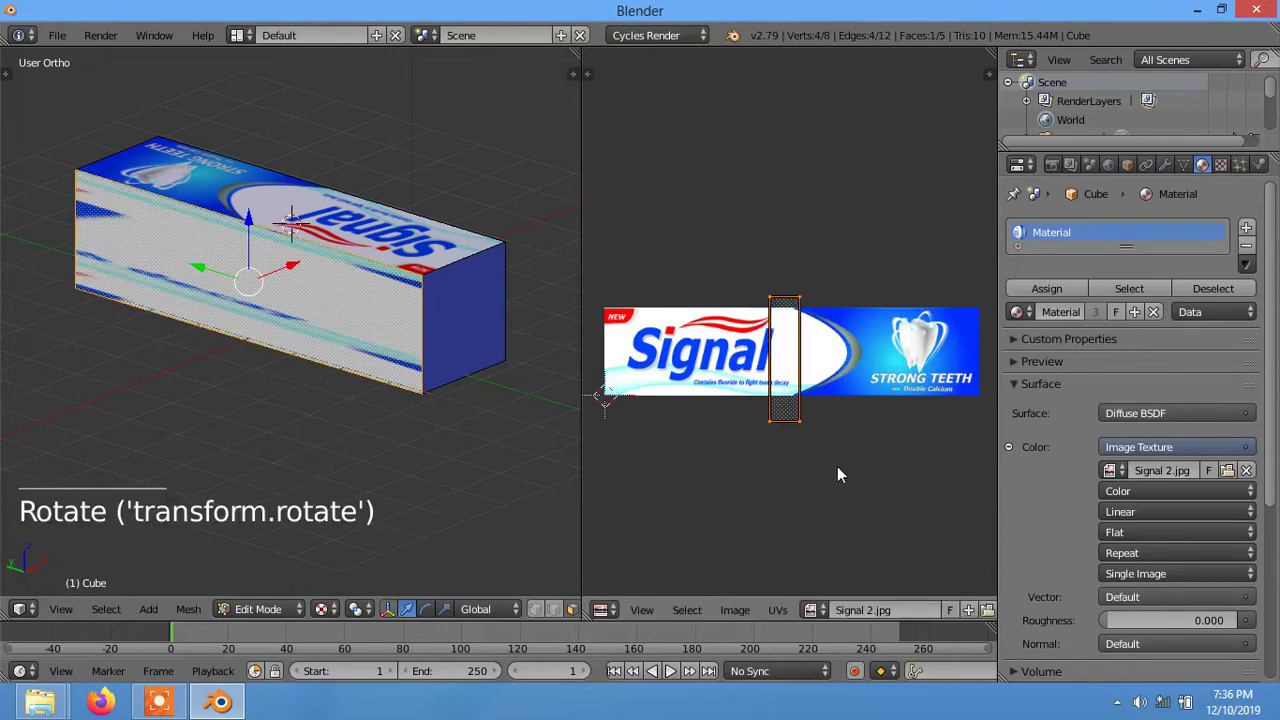
key(s)
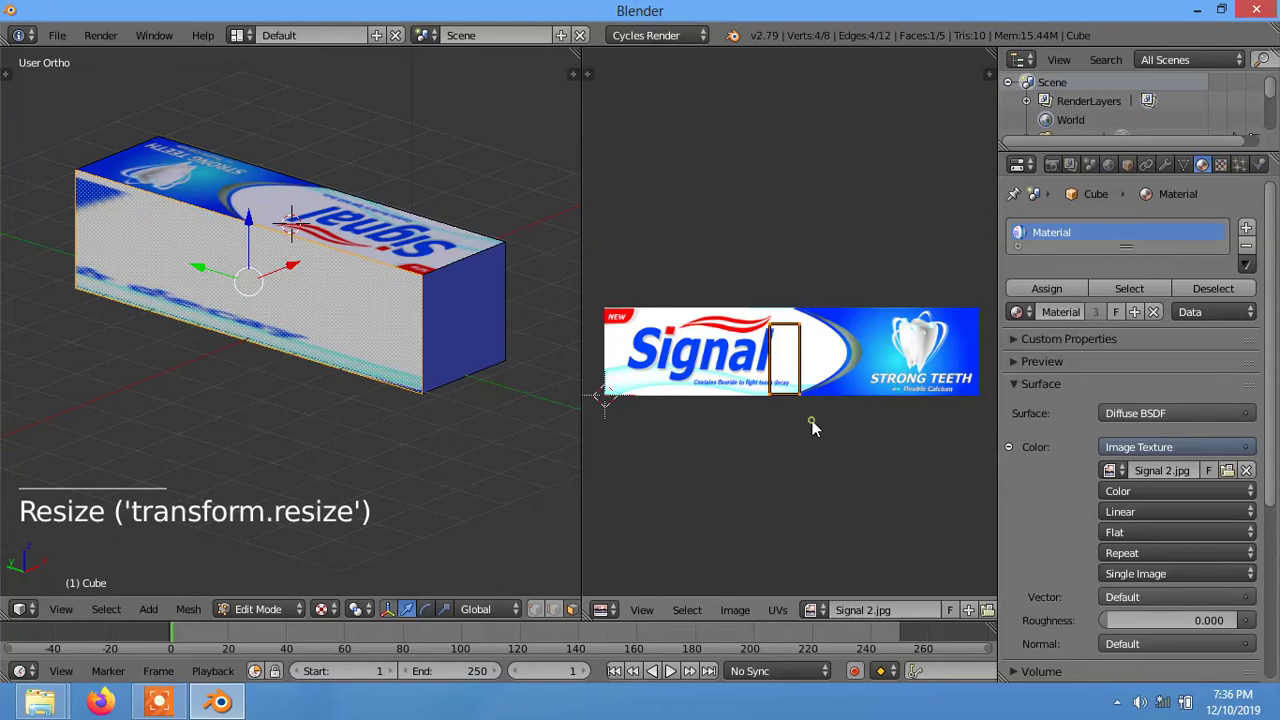
key(g)
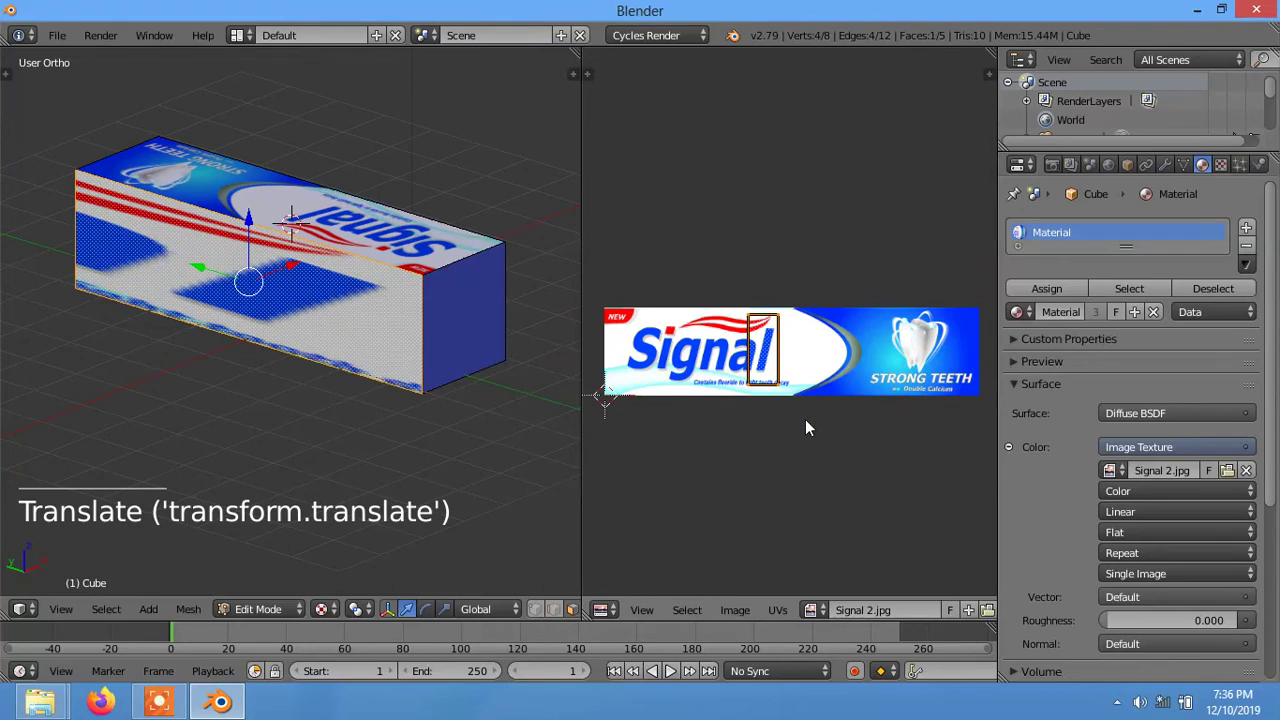
- Scale and shift the UVs so the Signal logo fills the long front face
key(s)
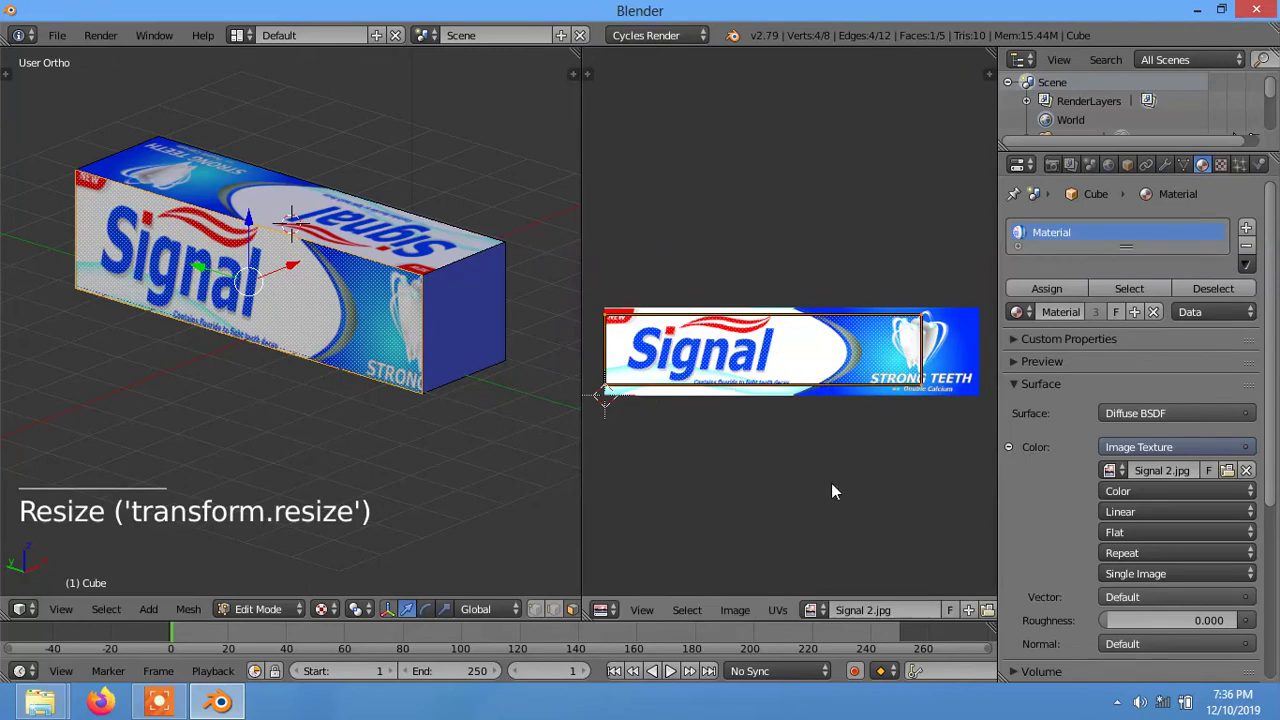
key(g)
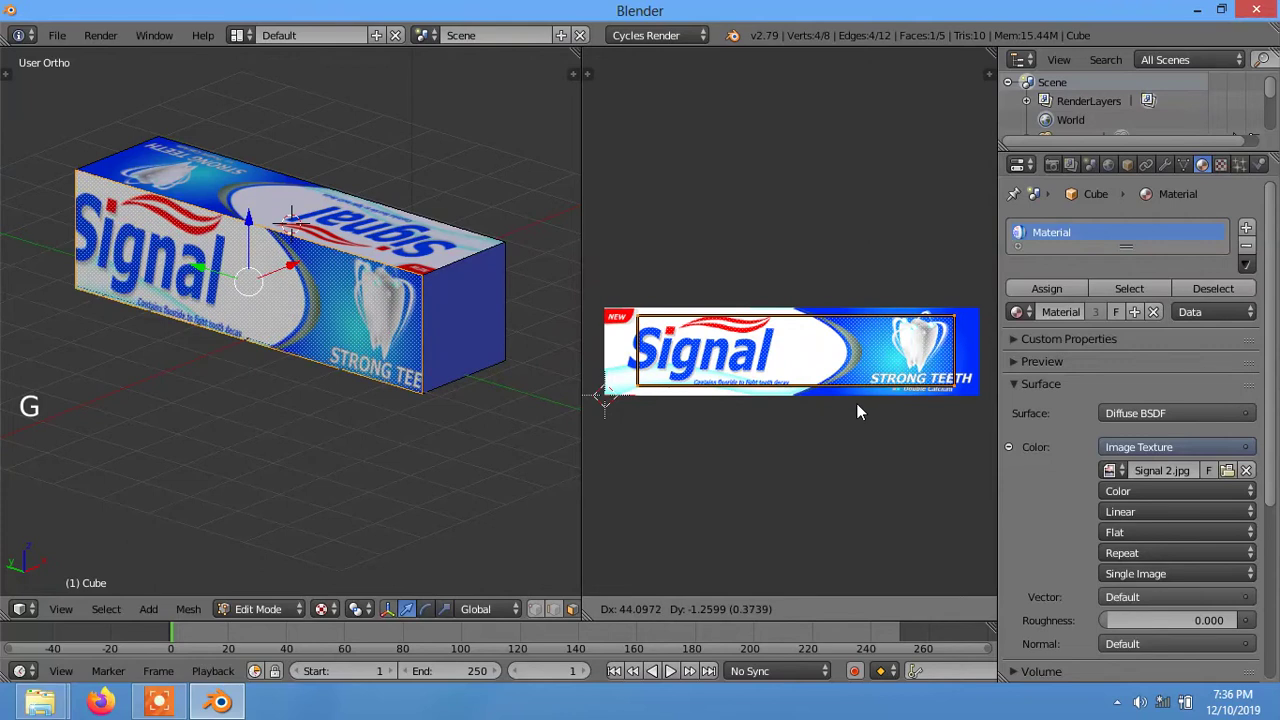
key(s)
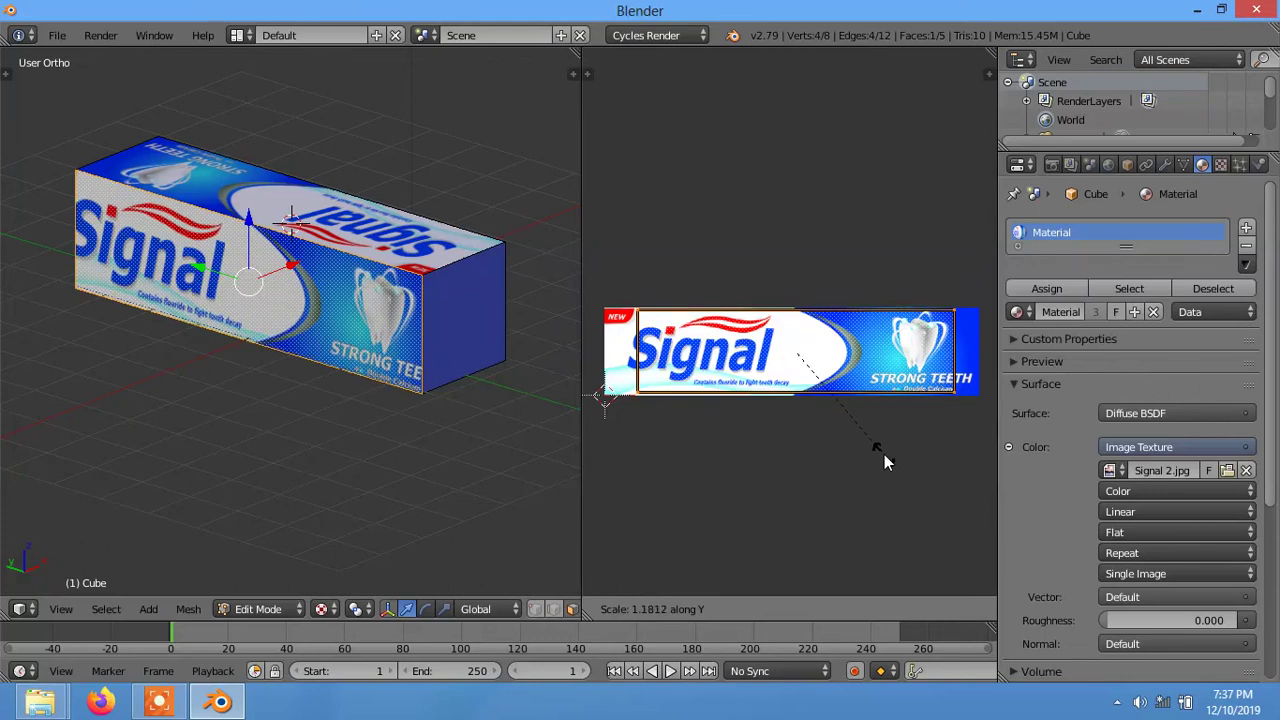
key(g)
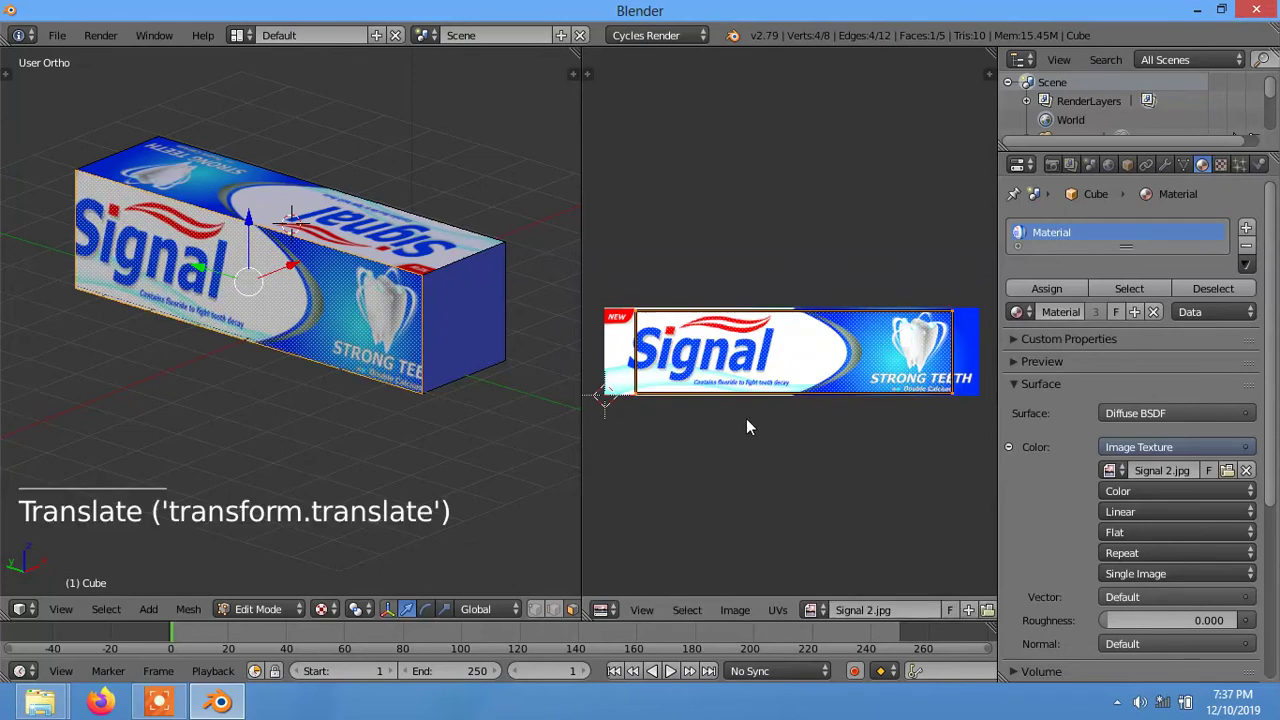
key(s)
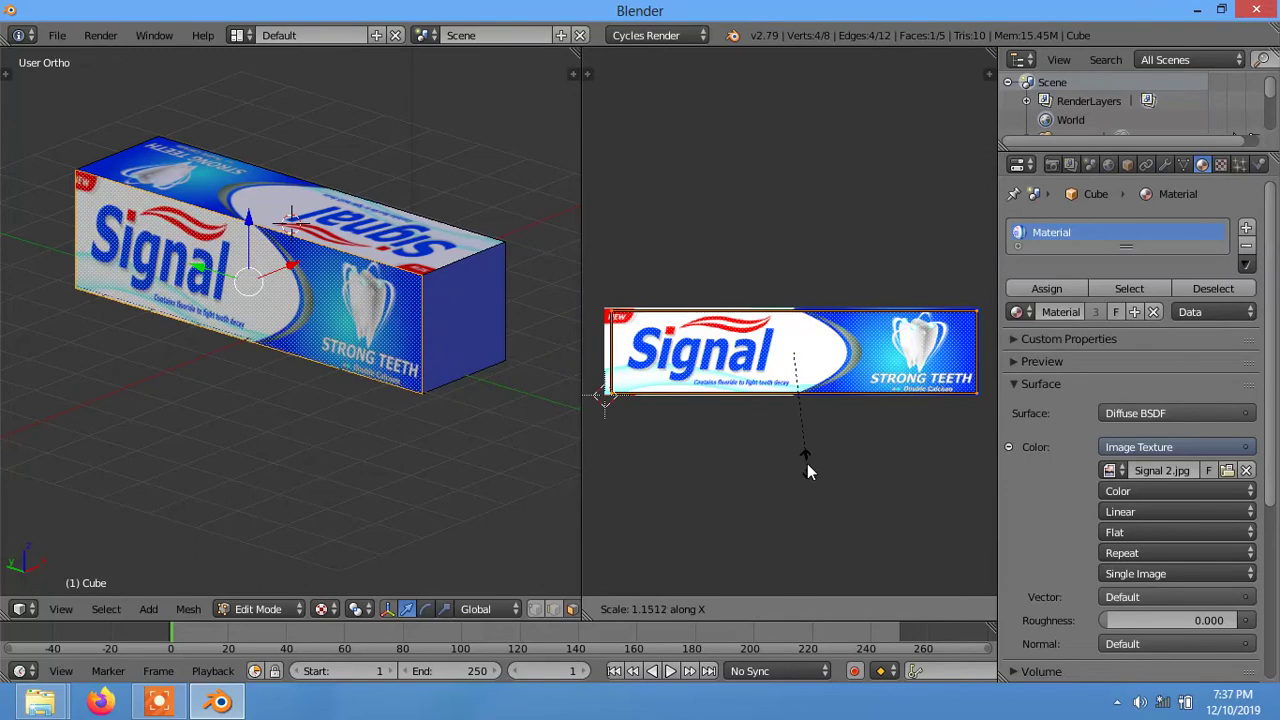
- Fine-tune selected UV points to finish the logo placement on the front face
right_click(615, 314)
key(b)
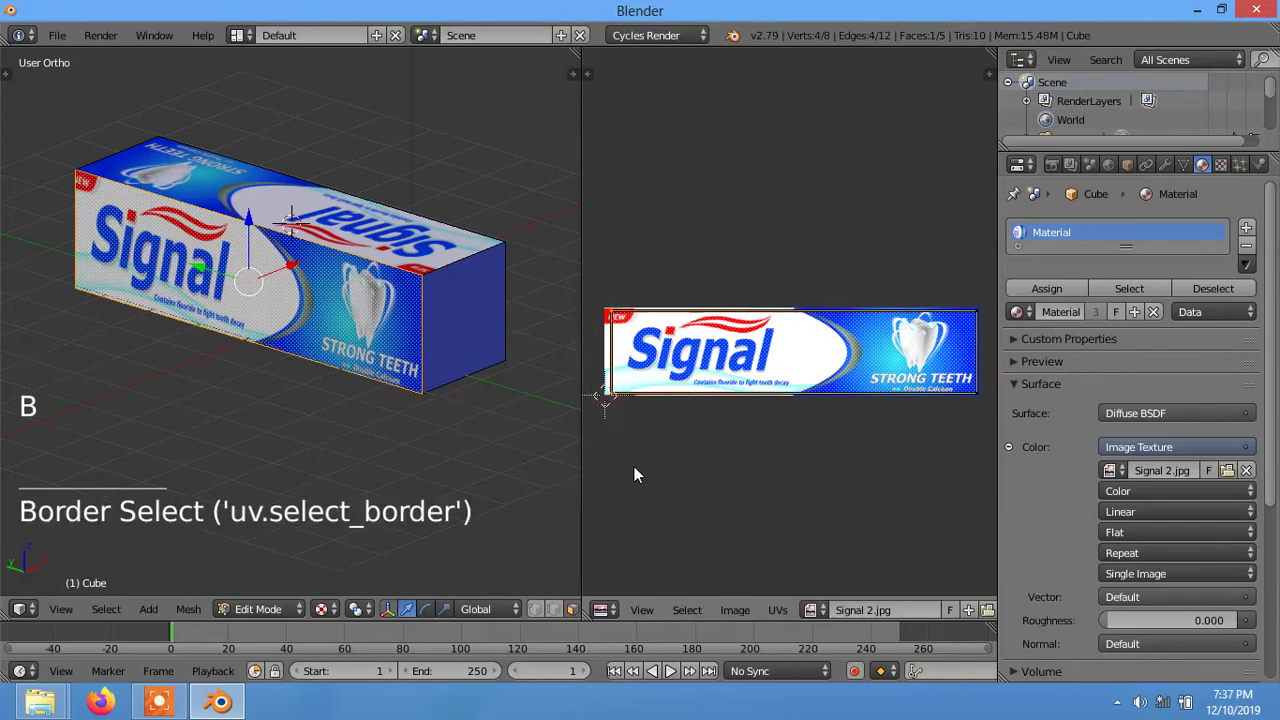
key(g)
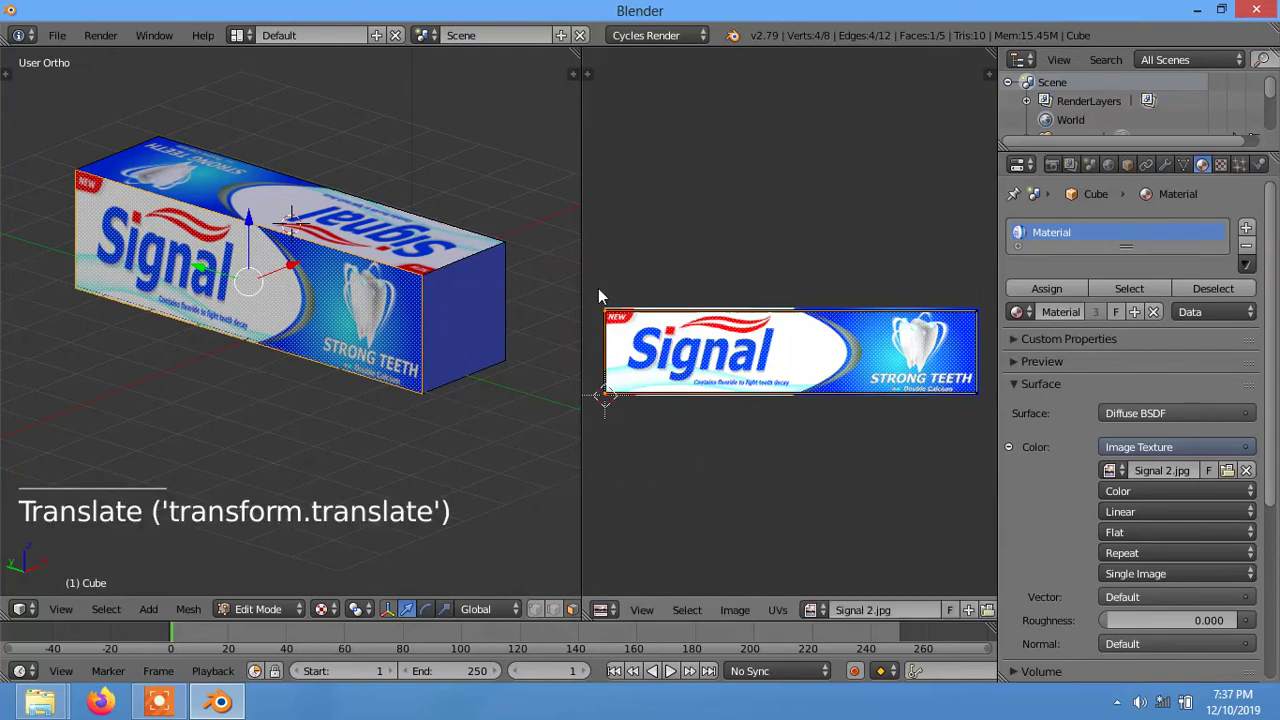
key(b)
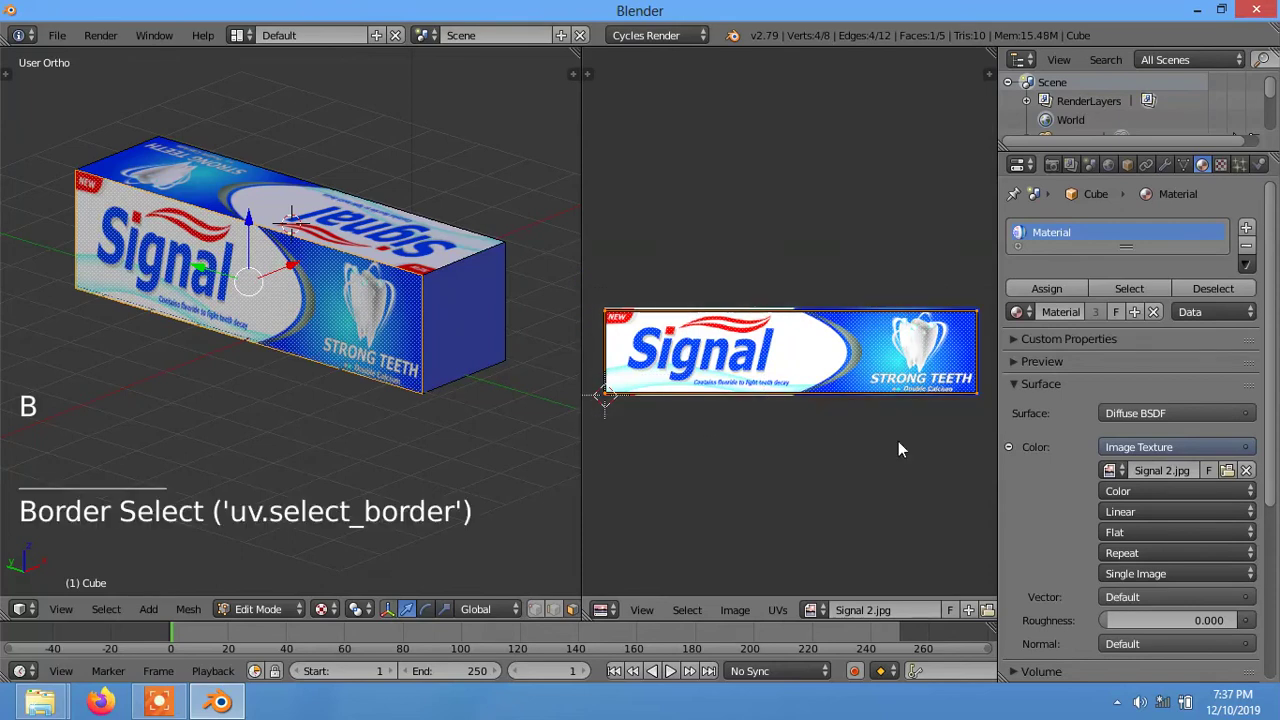
key(s)
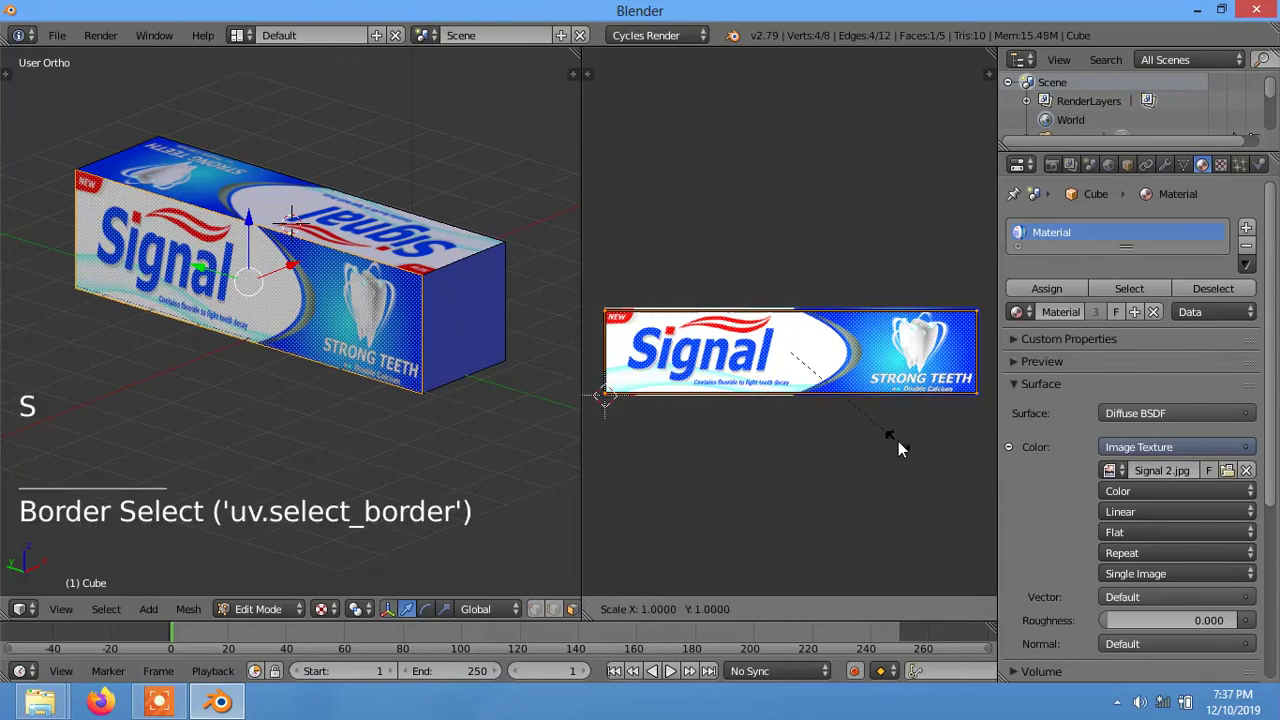
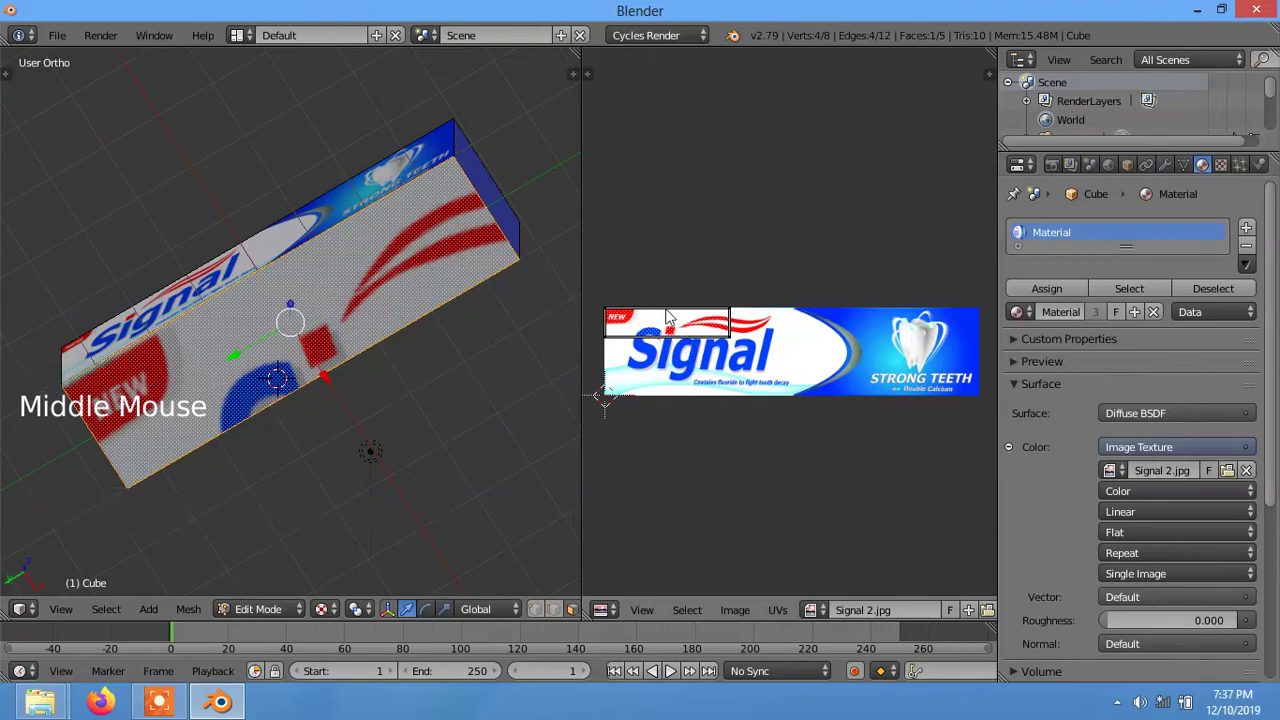
- Map the next side face's UVs onto the Strong Teeth tooth panel of Signal 2.jpg
key(b)
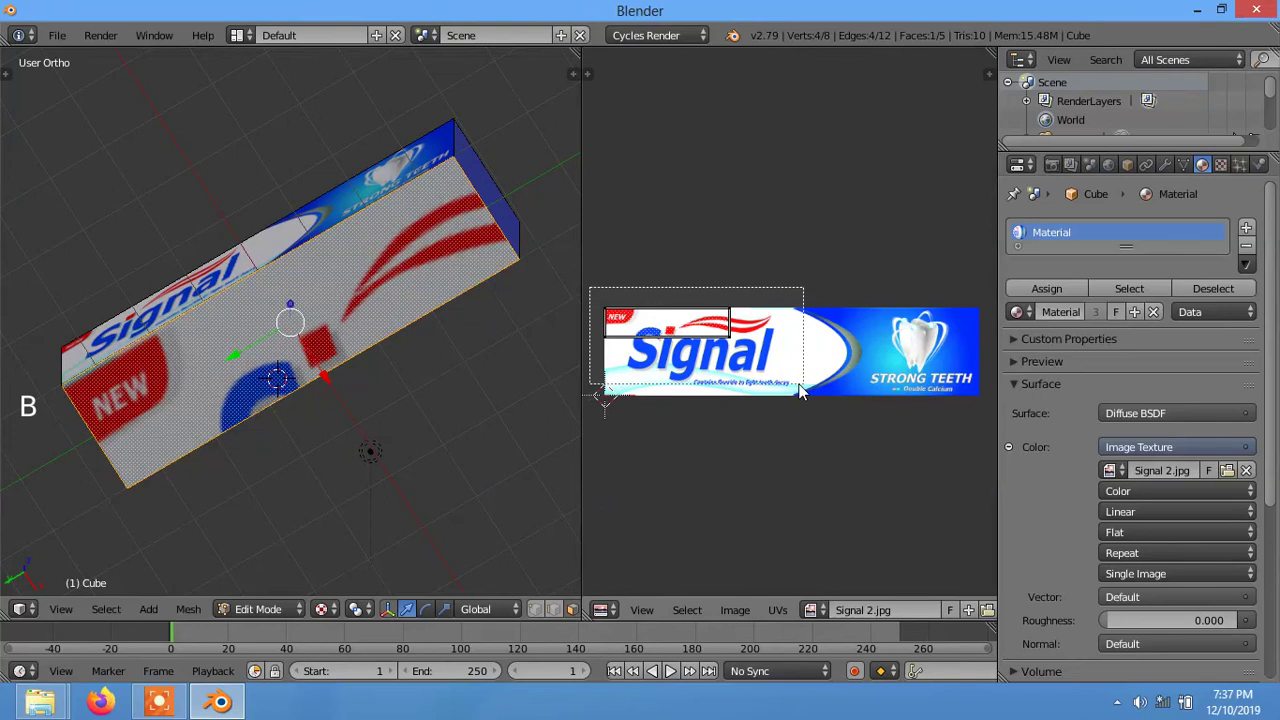
key(g)
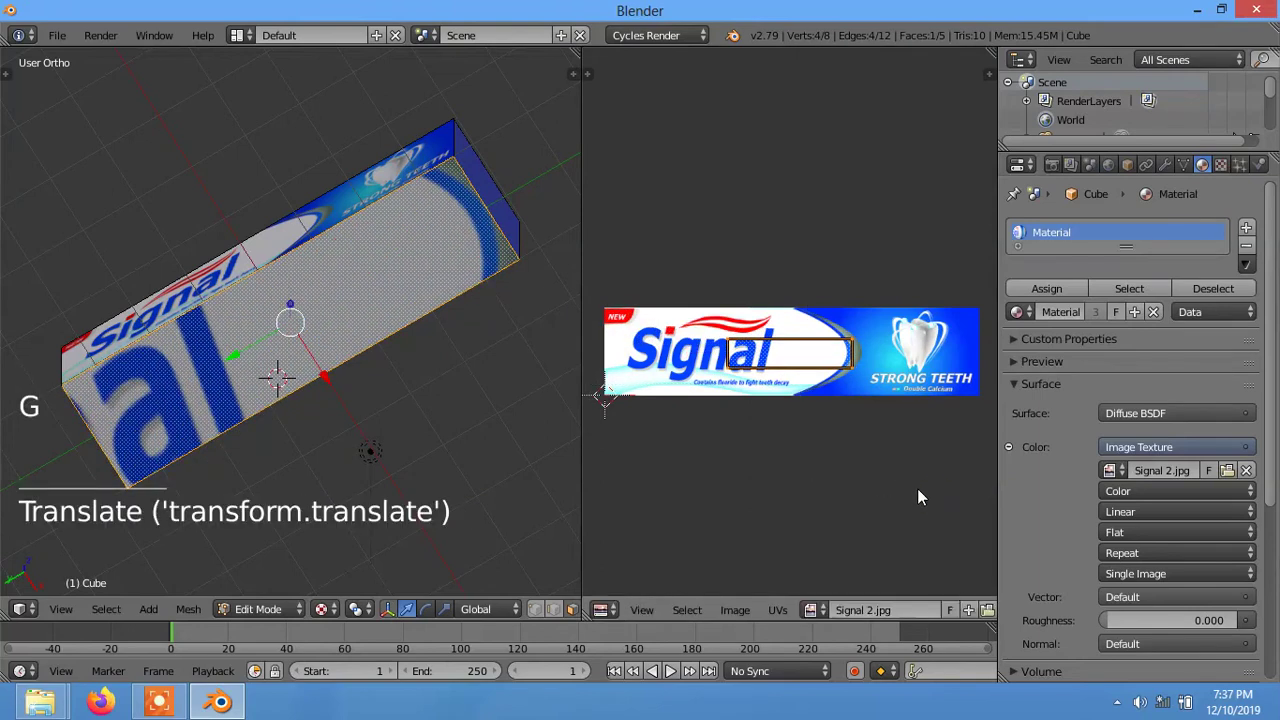
key(s)
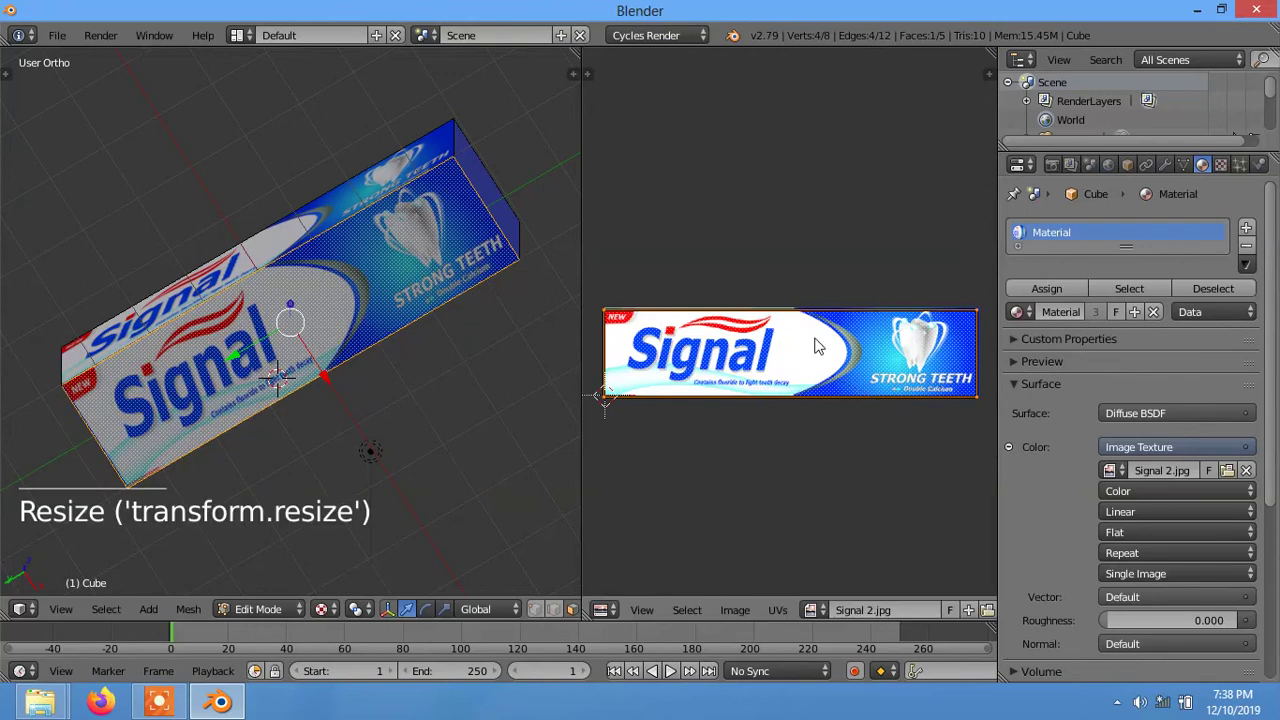
key(g)
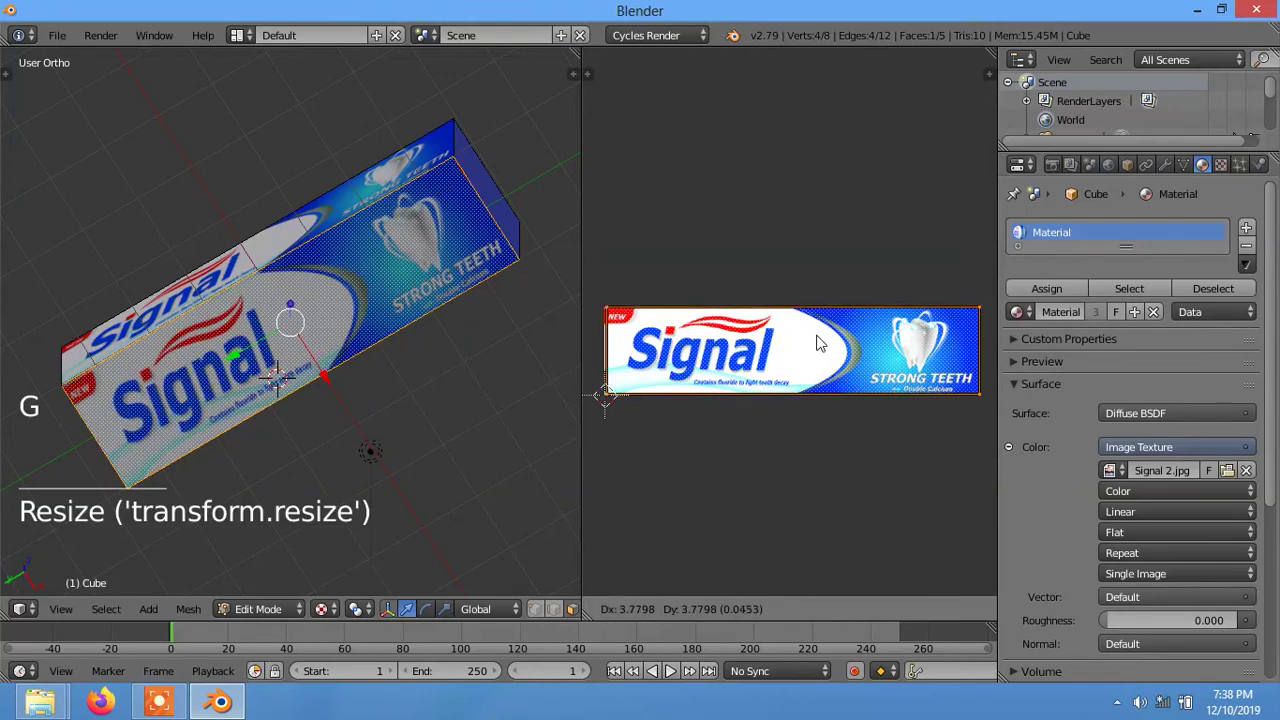
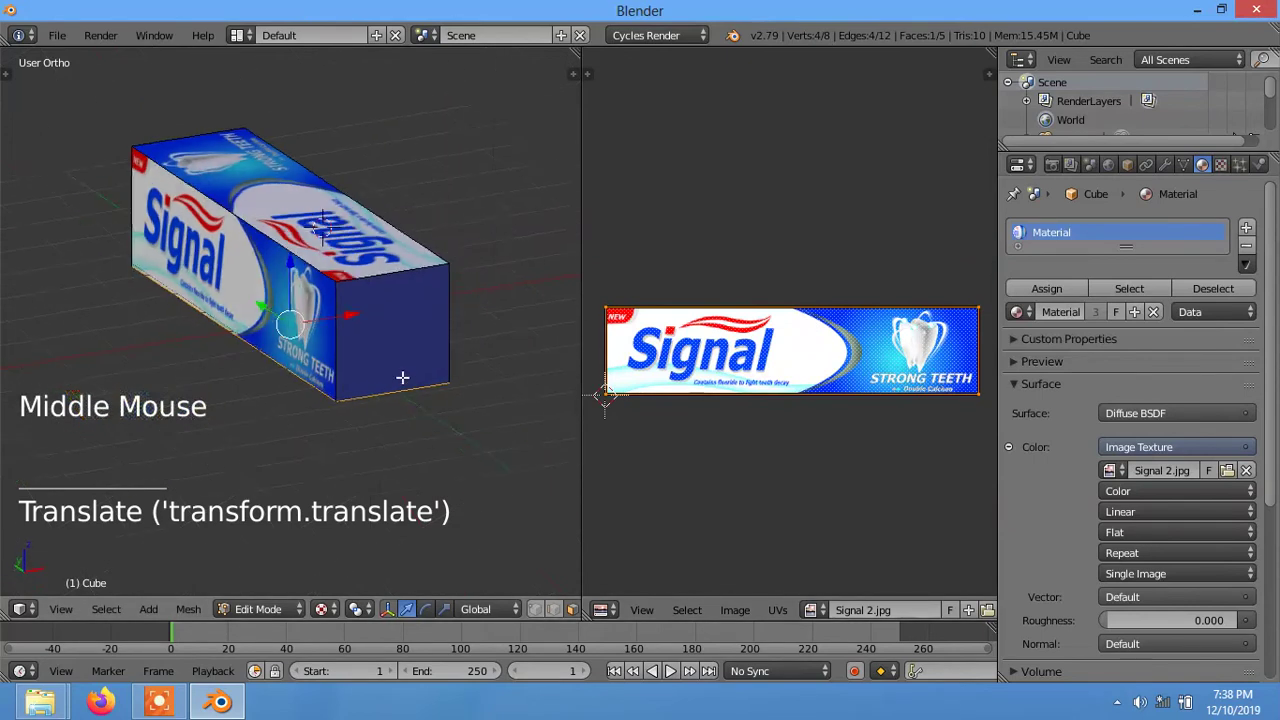
- Duplicate the textured box and lift the copy along Z onto the original
key(Tab)
middle_click(504, 308)
middle_click(458, 326)
right_click(371, 241)
middle_click(369, 244)
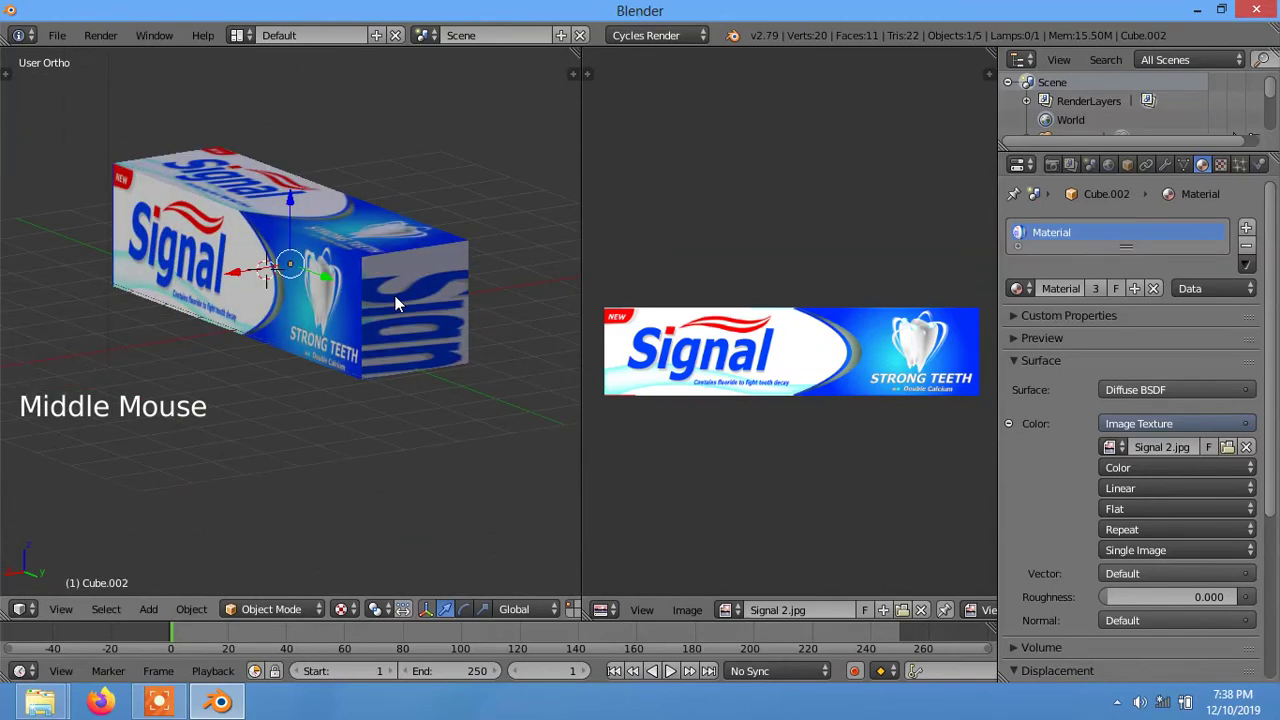
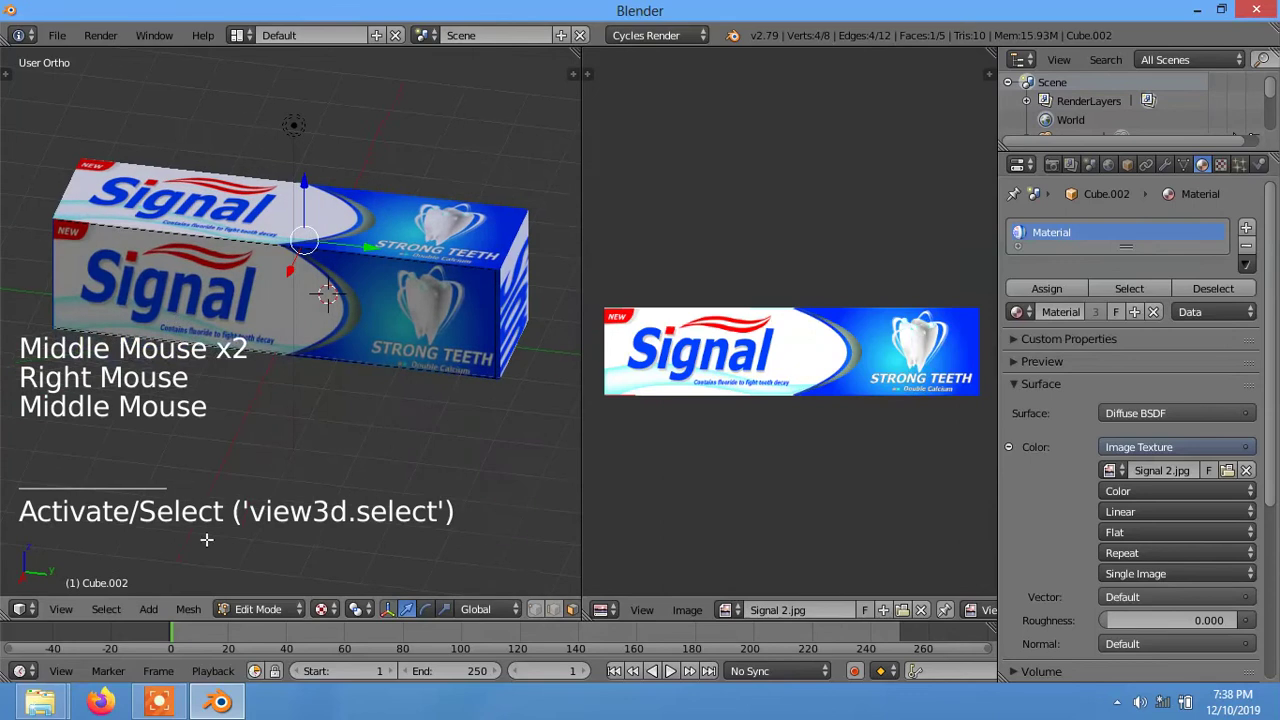
- Confirm the copy's position, select the original box and start fitting its end face's UVs
click(240, 612)
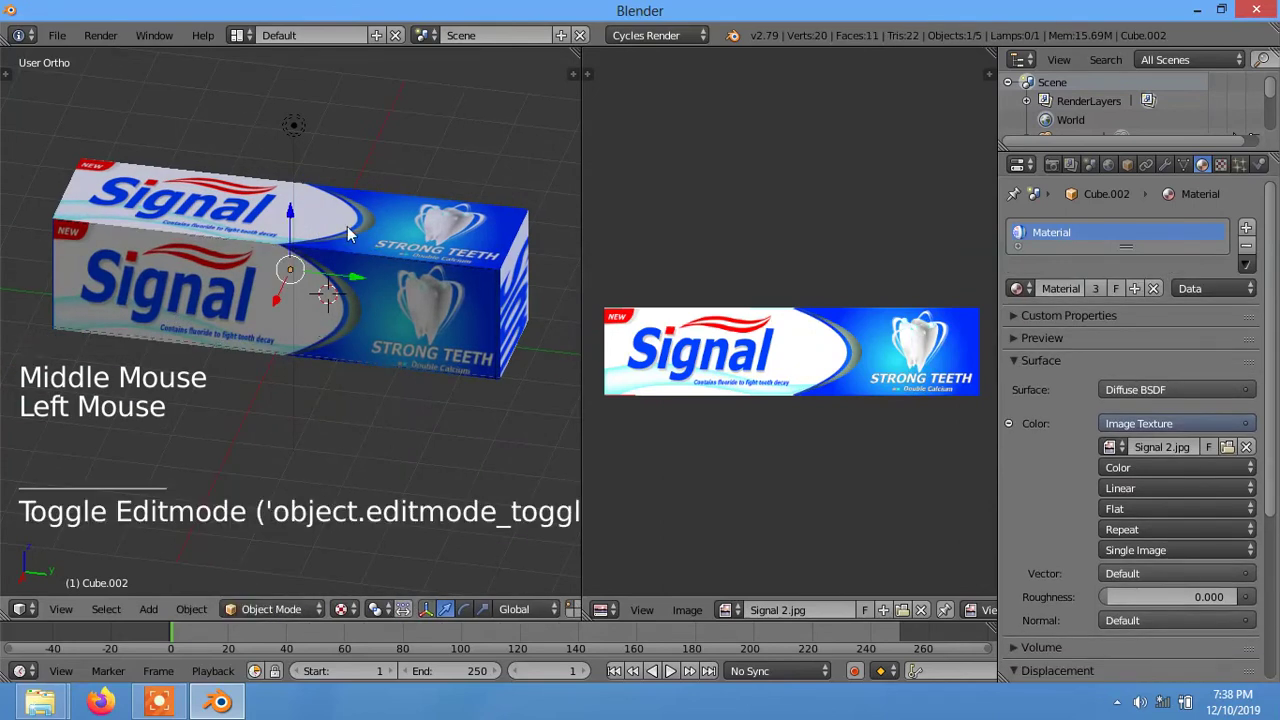
right_click(358, 202)
key(Tab)
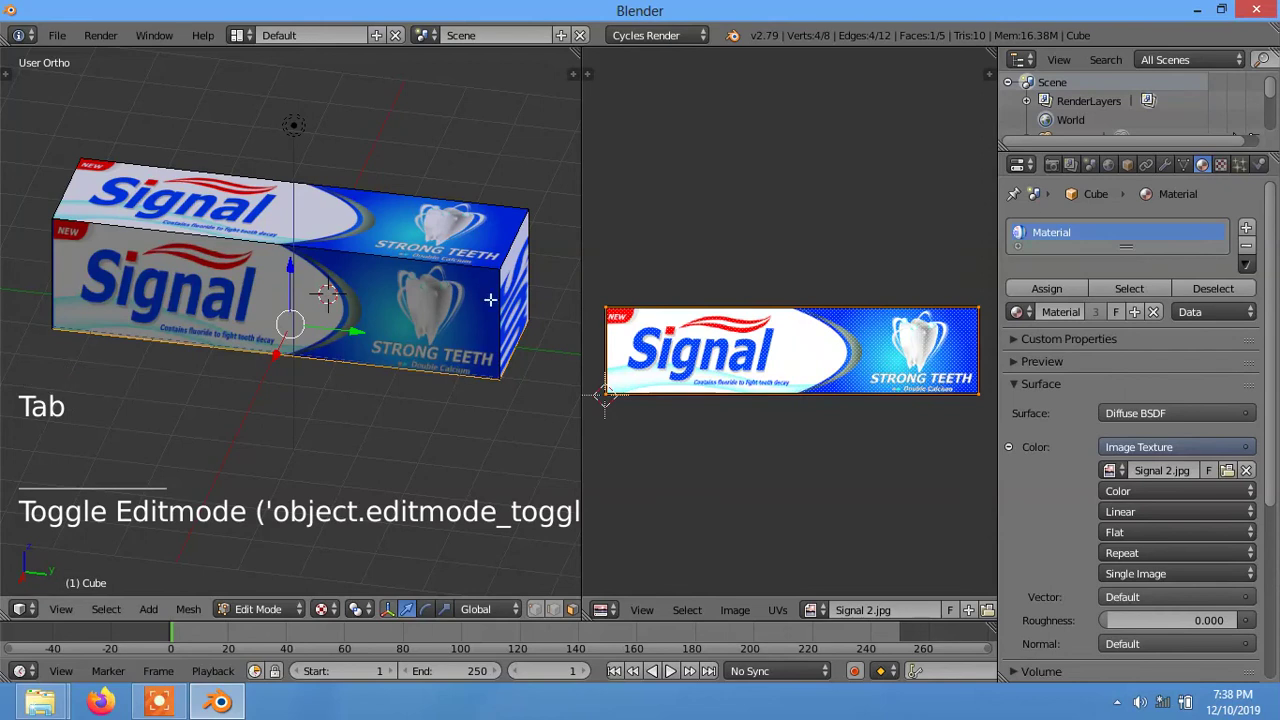
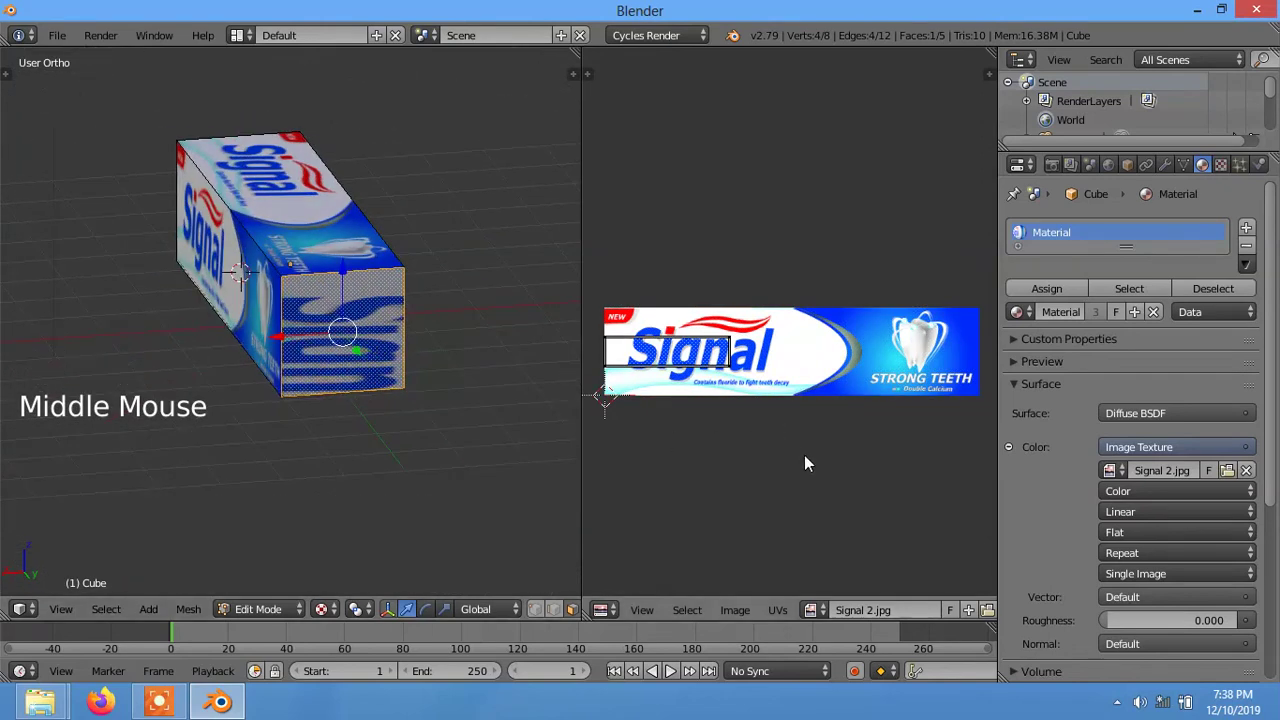
key(s)
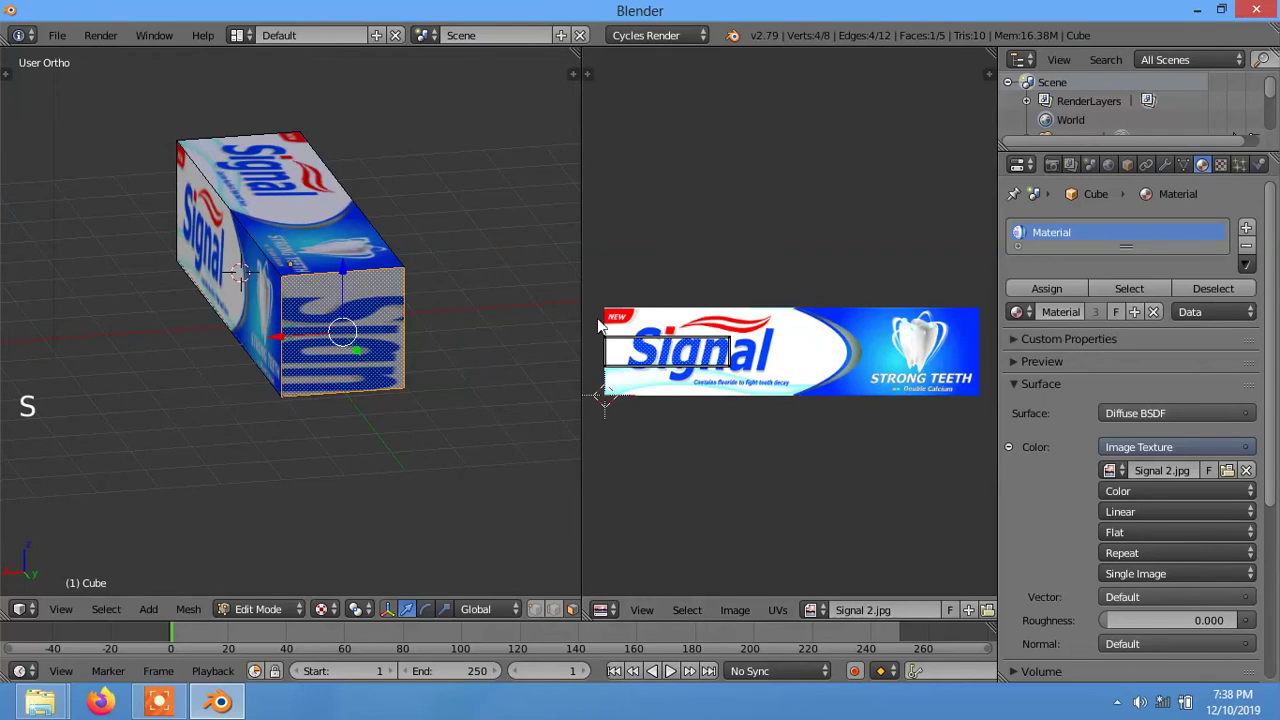
key(b)
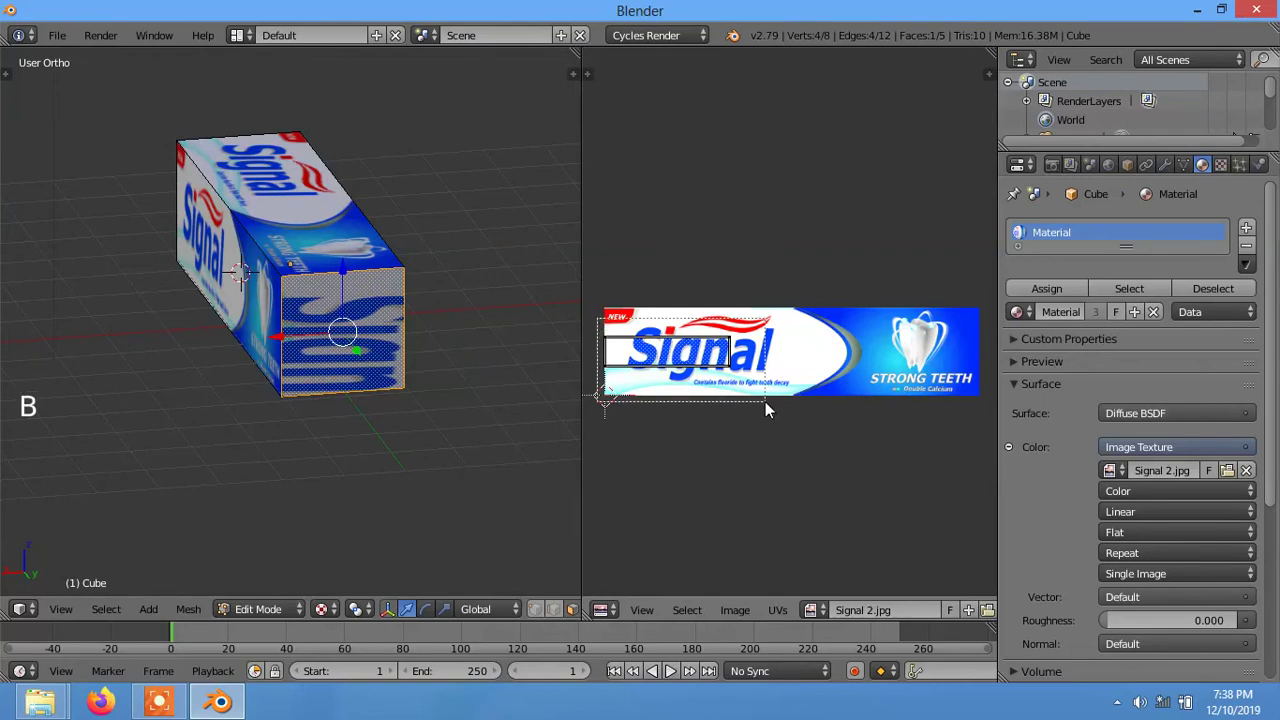
key(s)
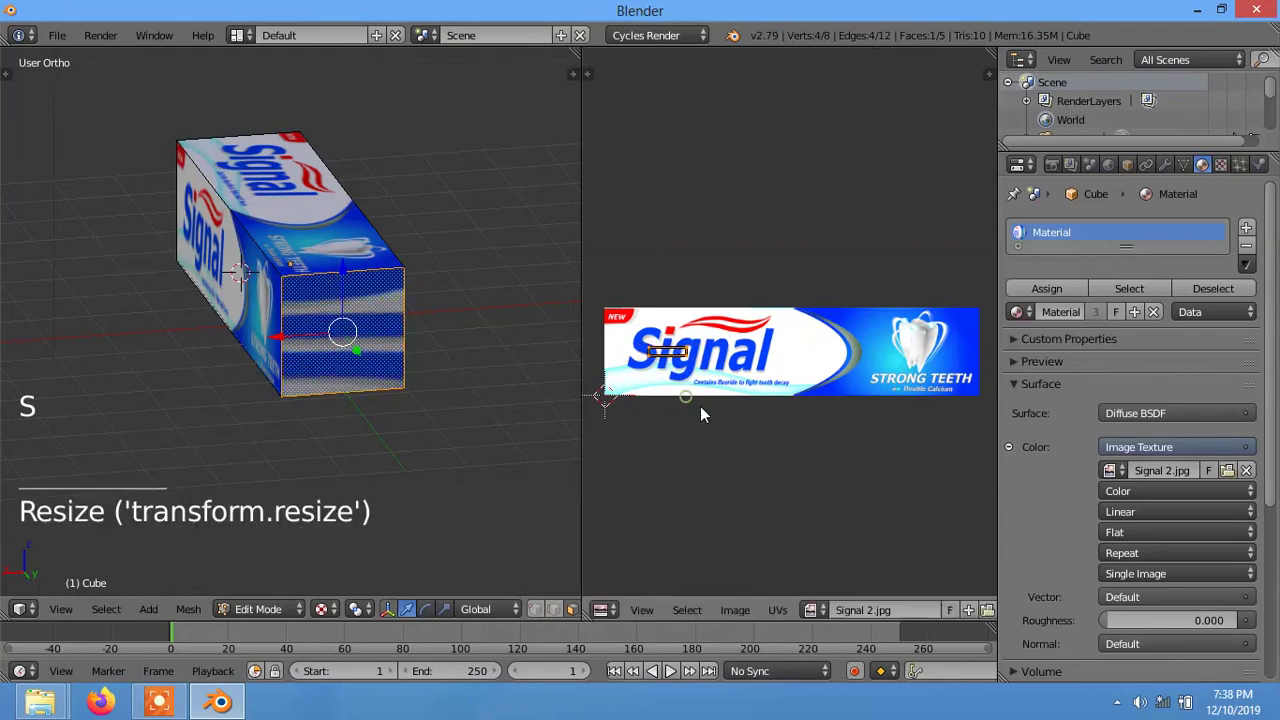
key(g)
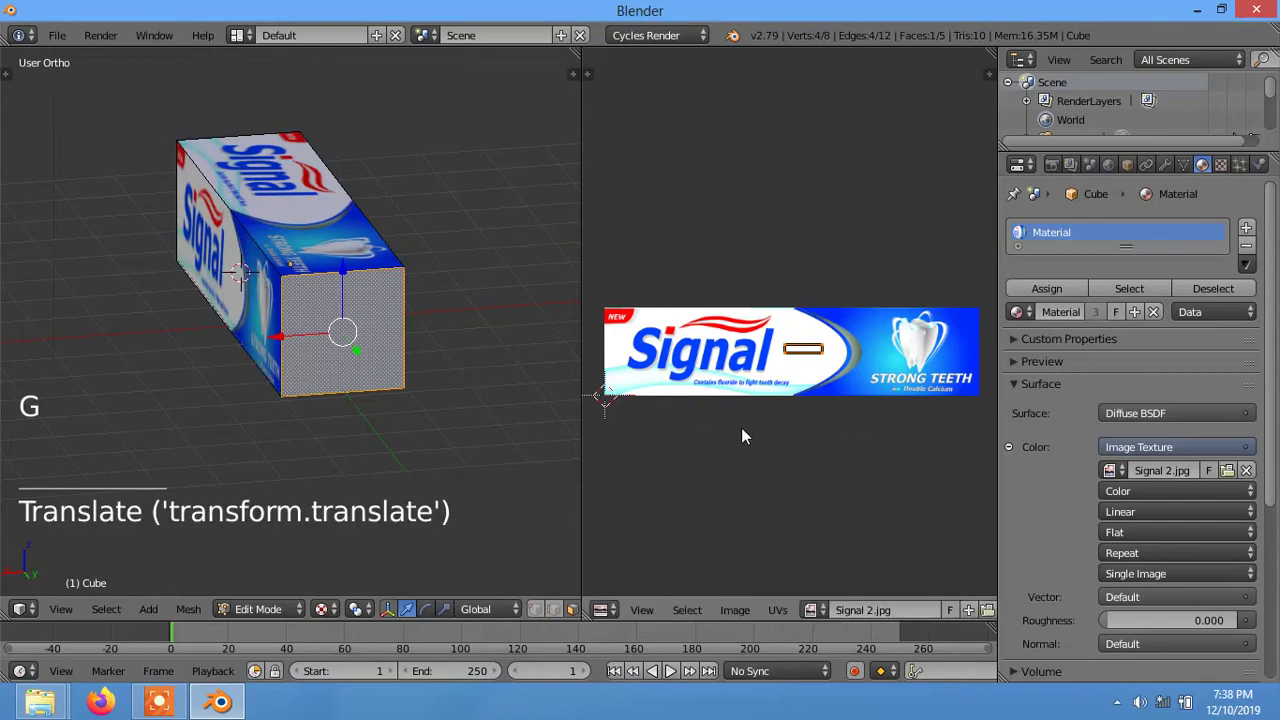
key(s)
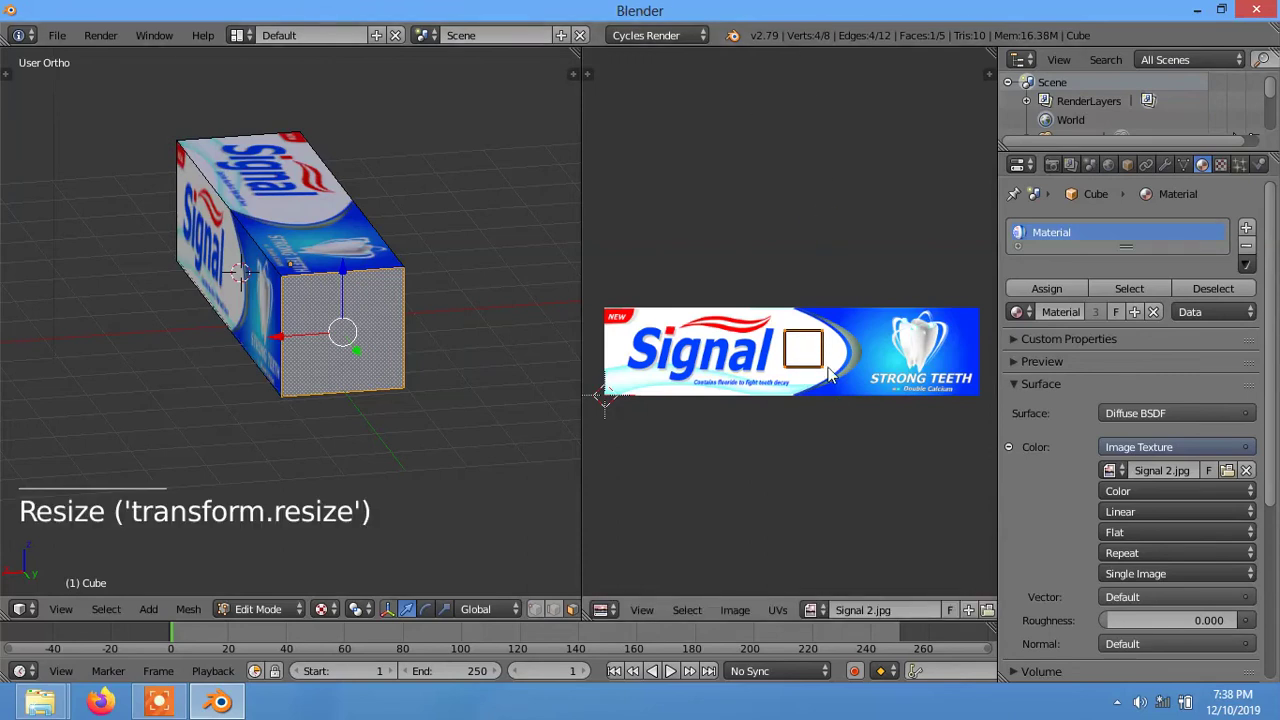
- Move, scale and rotate the end face's UVs onto the Strong Teeth panel and return to object mode
key(g)
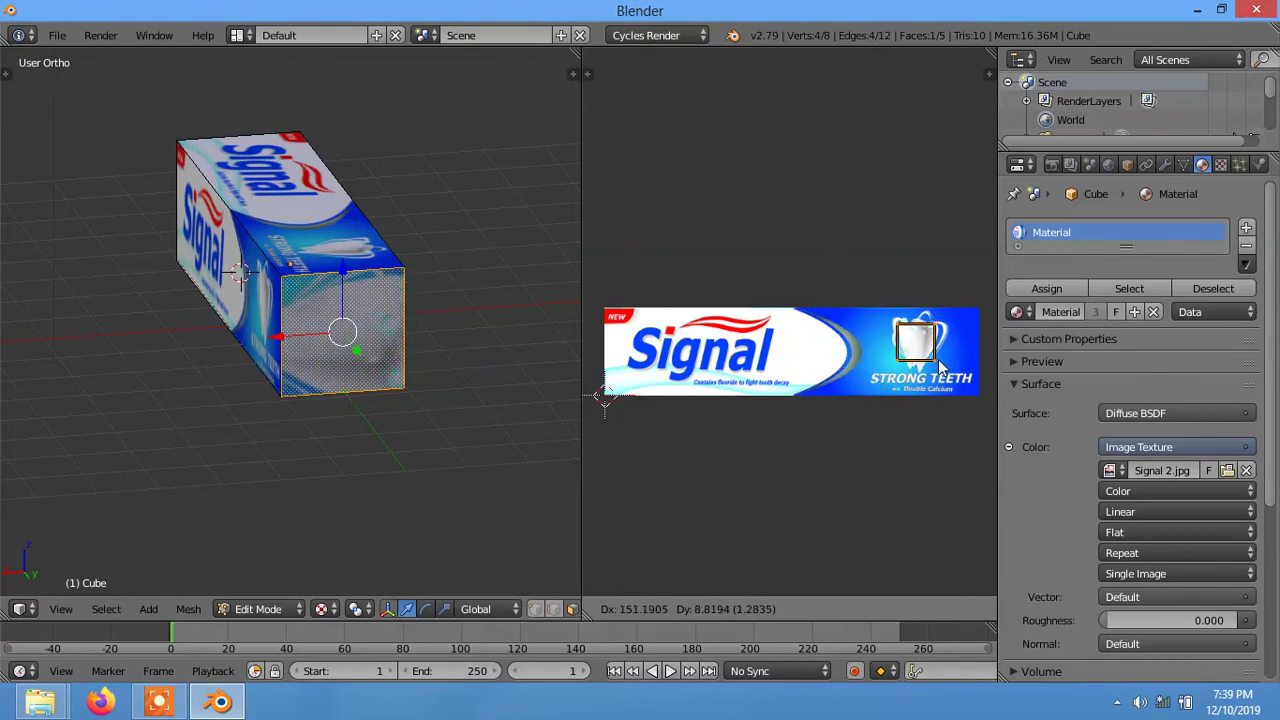
key(s)
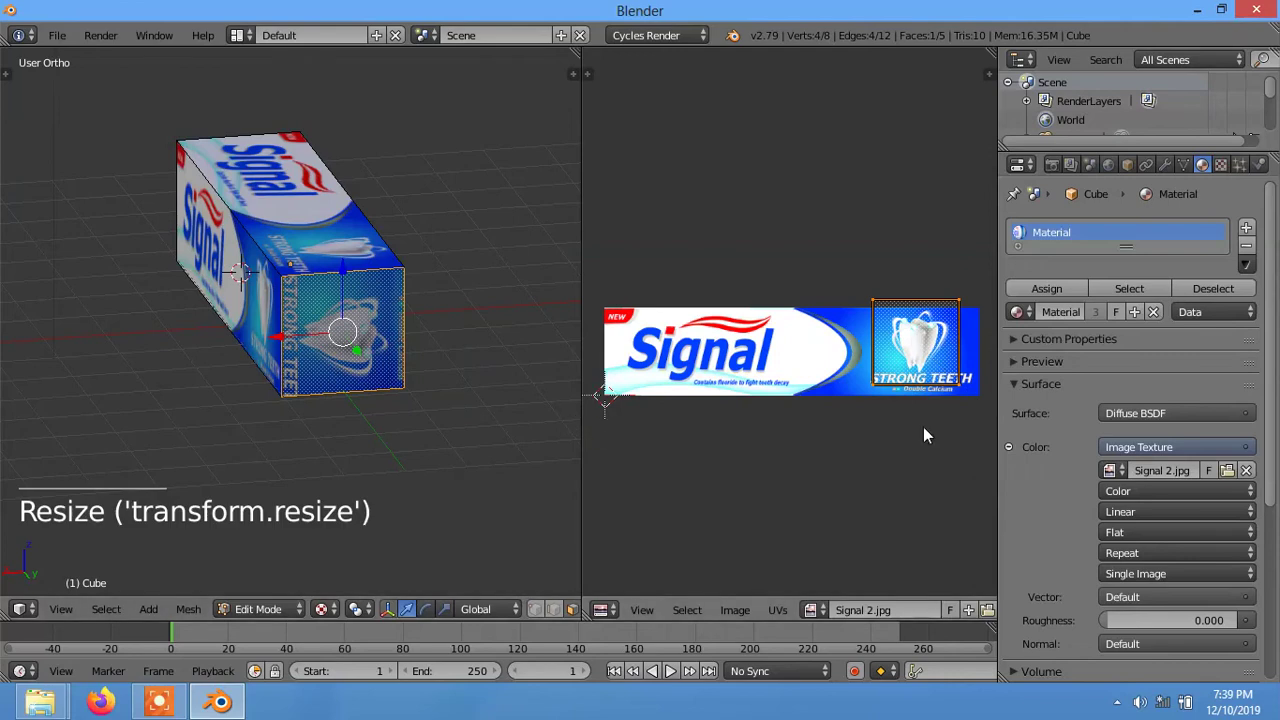
key(g)
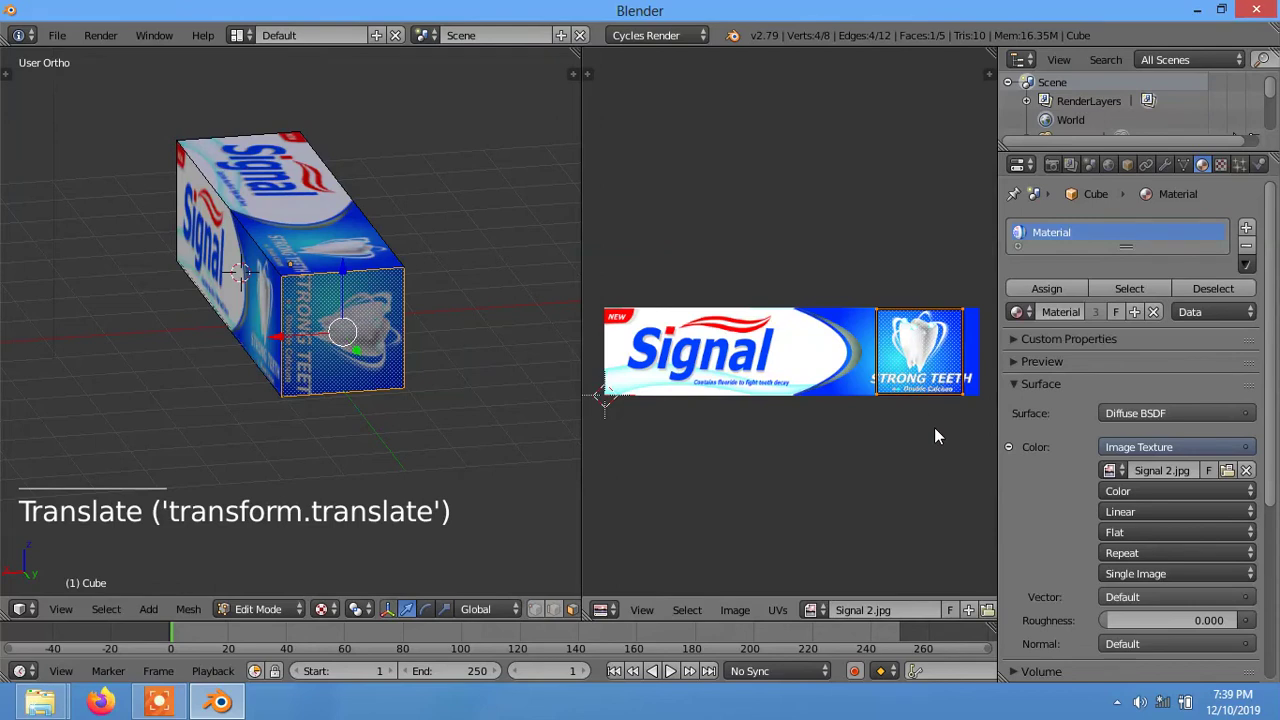
key(s)
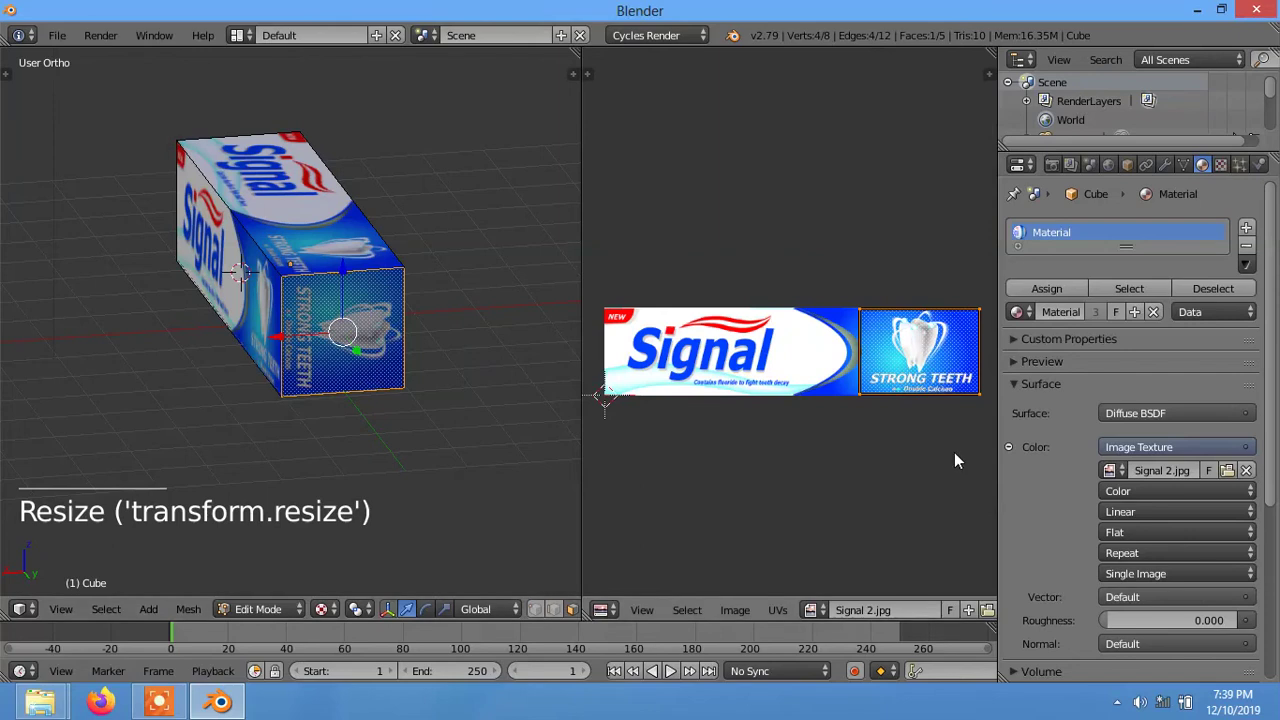
key(r)
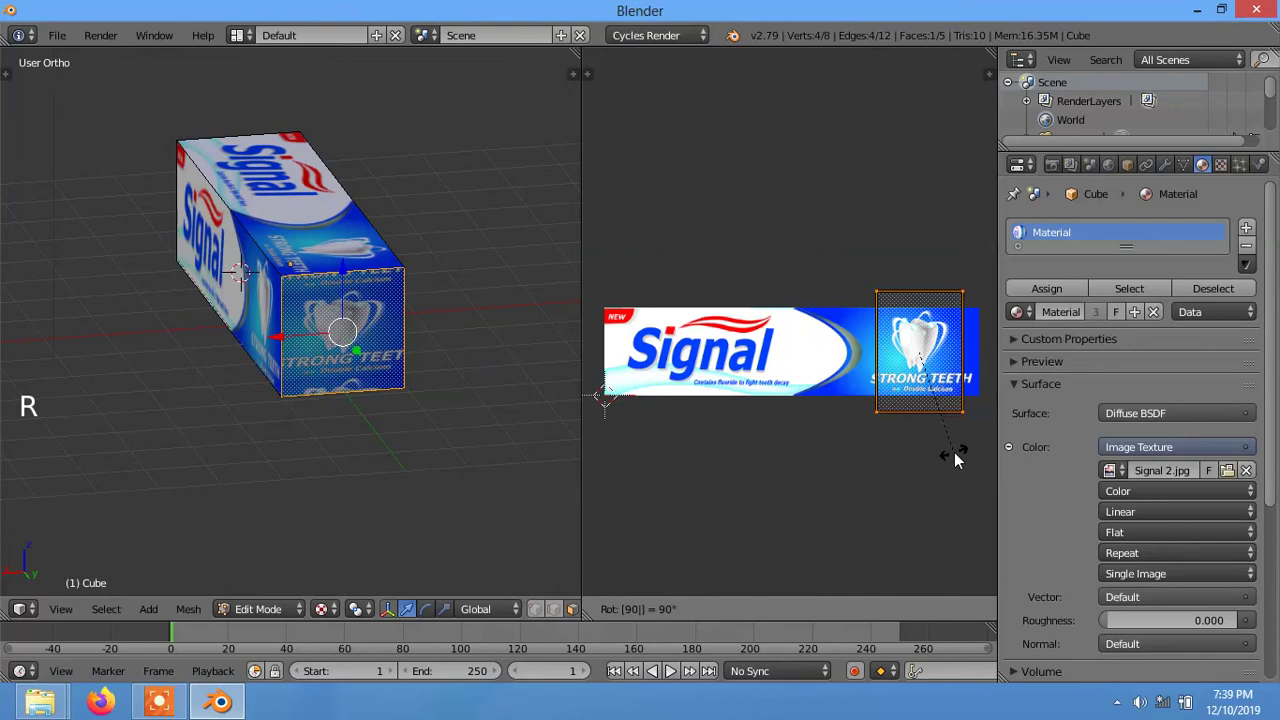
key(s)
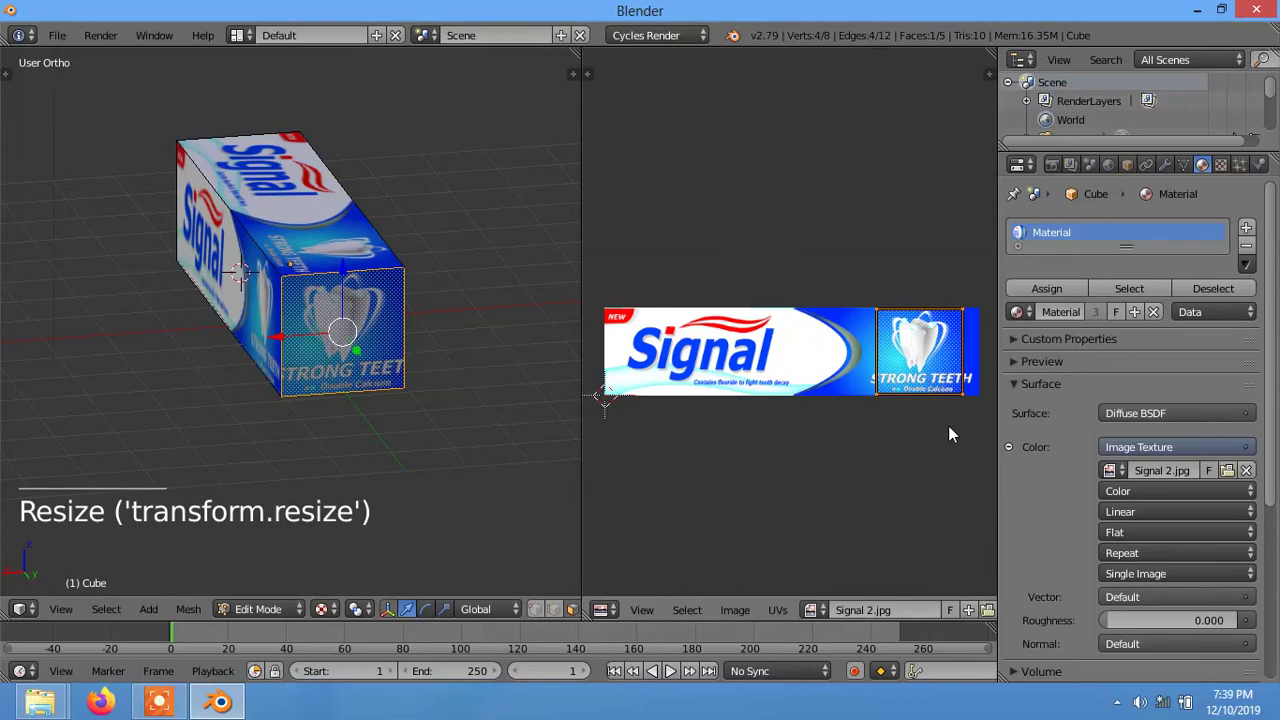
key(s)
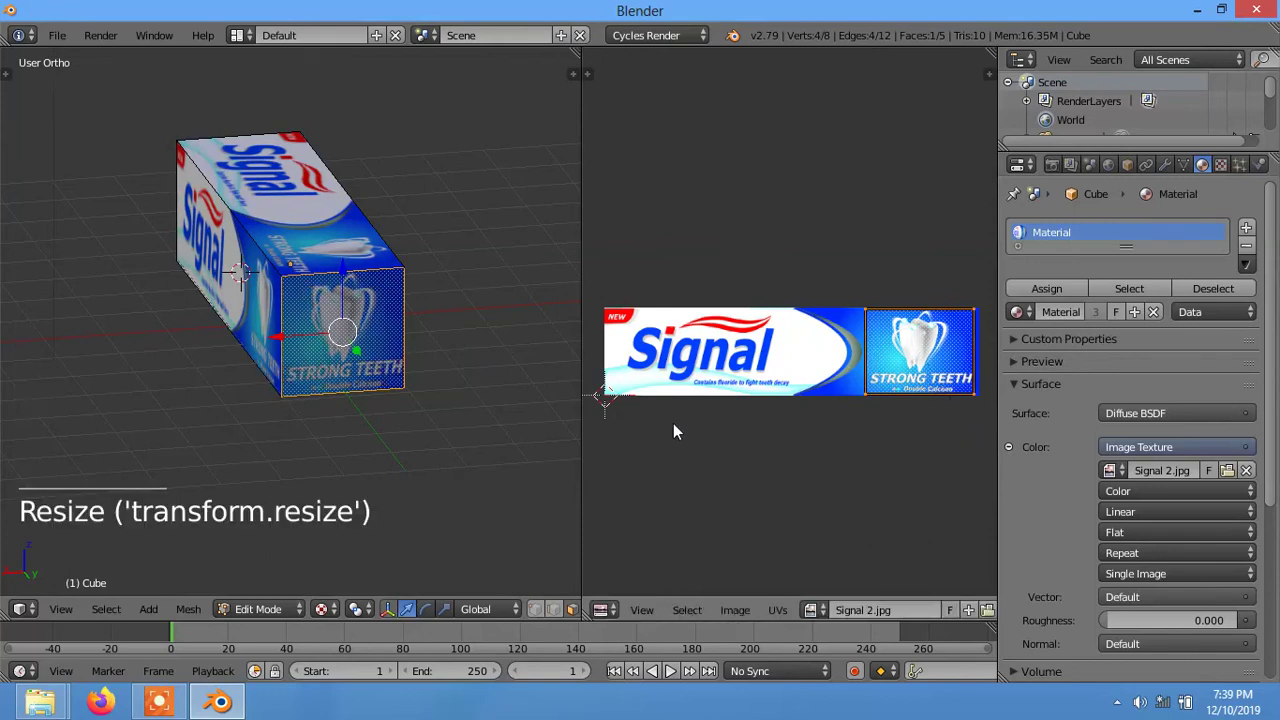
key(Tab)
- Select Cube.001 and fit its end face's UVs over the Strong Teeth panel artwork
middle_click(407, 397)
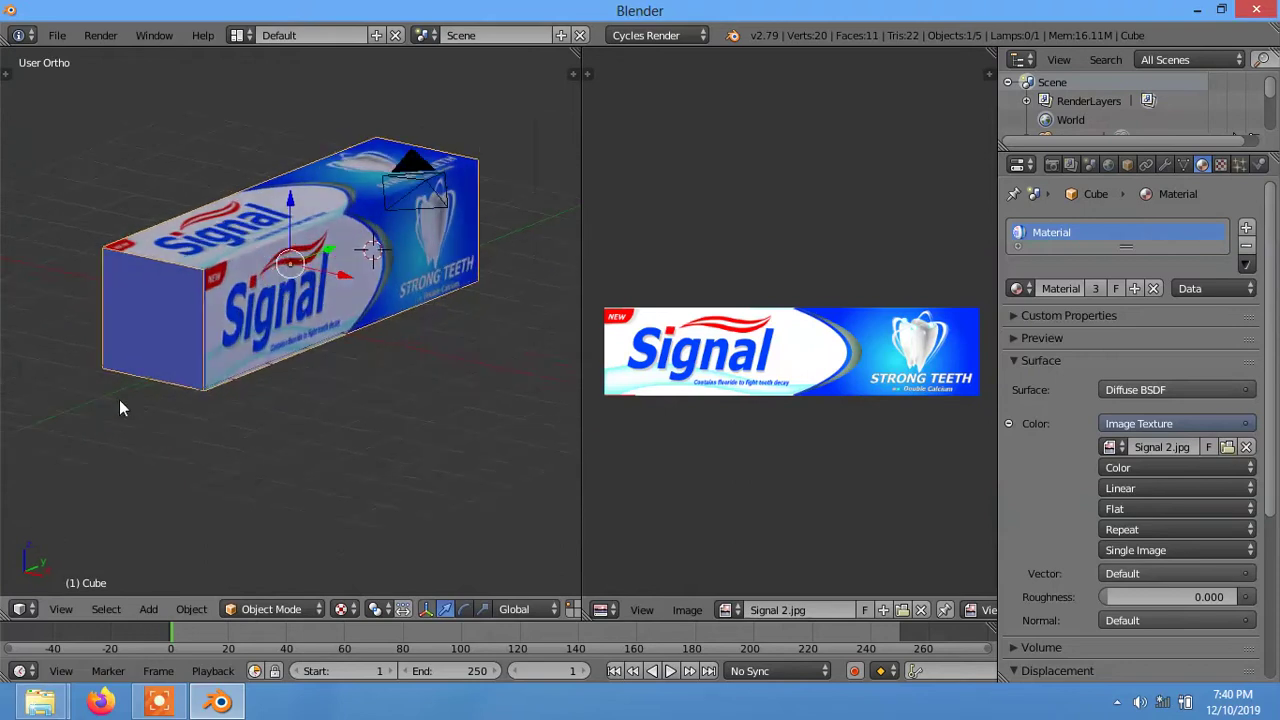
right_click(132, 321)
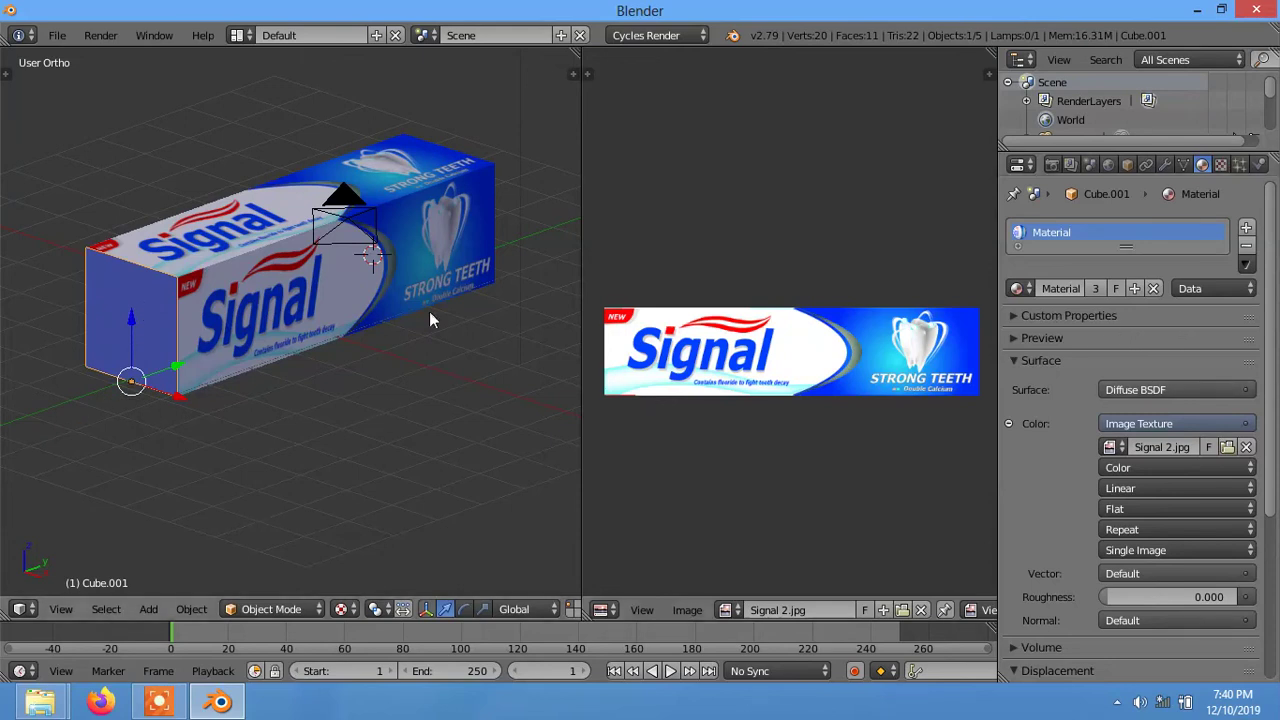
right_click(138, 303)
right_click(157, 347)
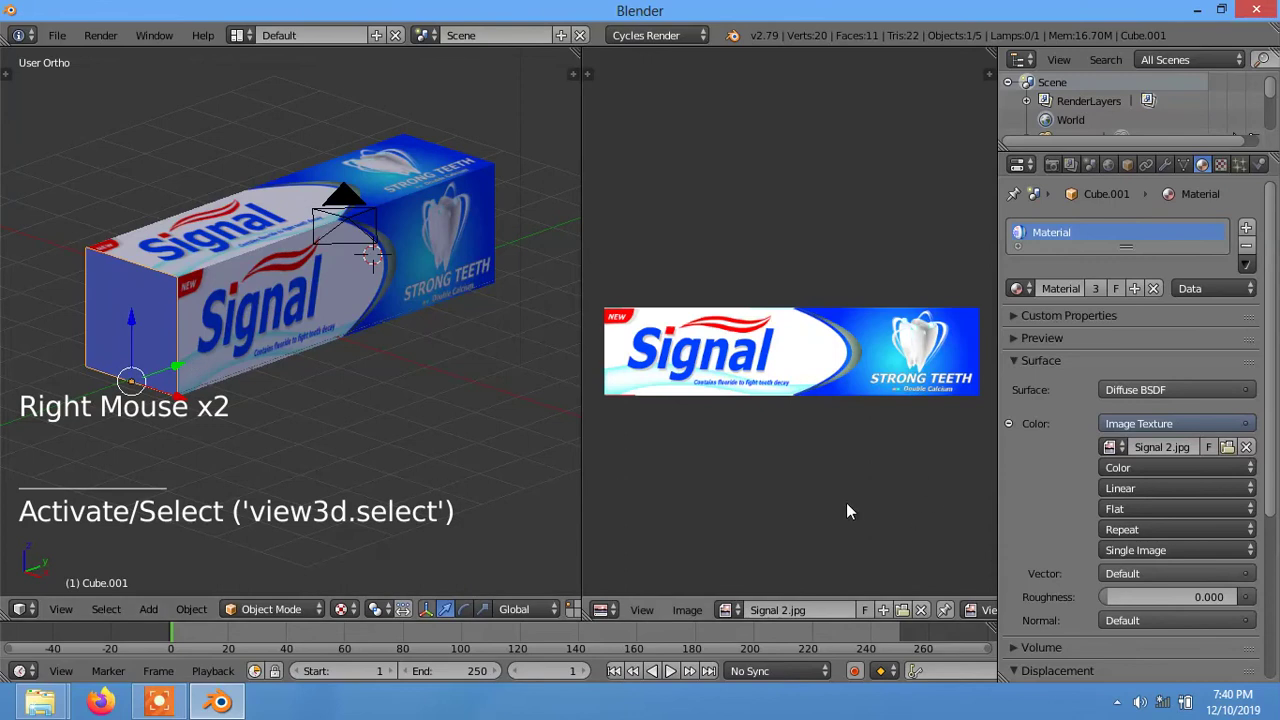
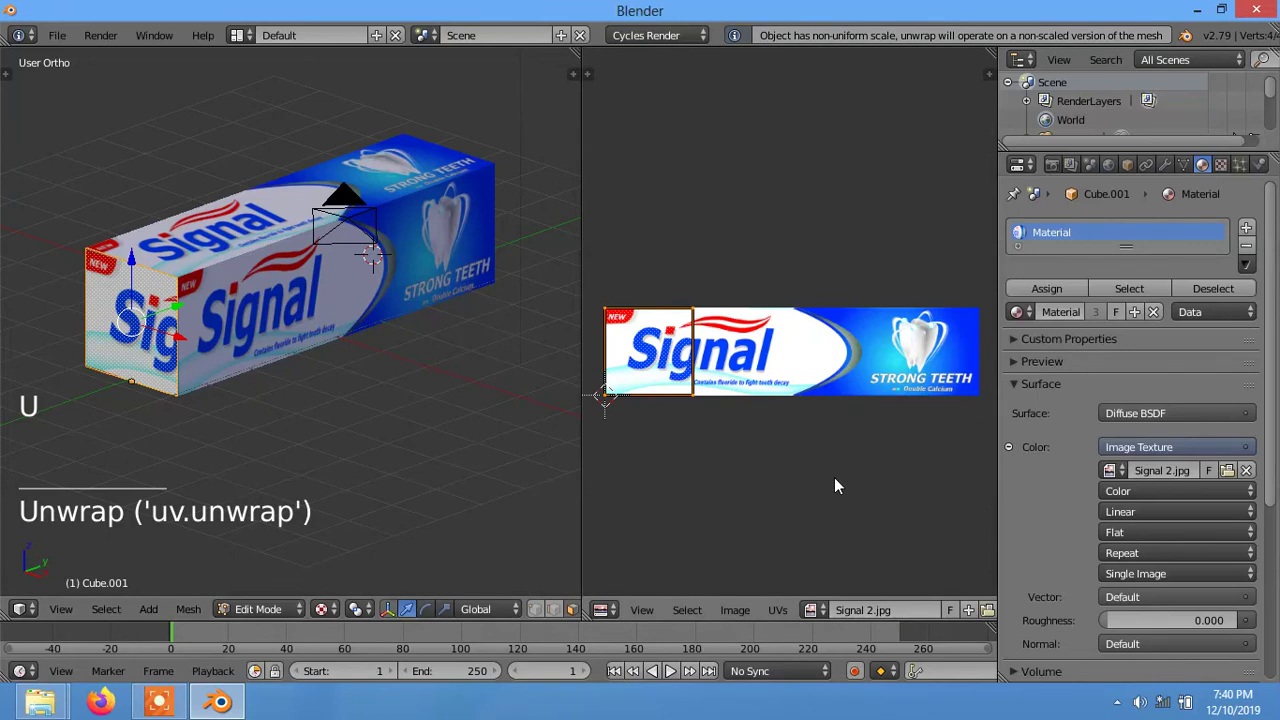
key(g)
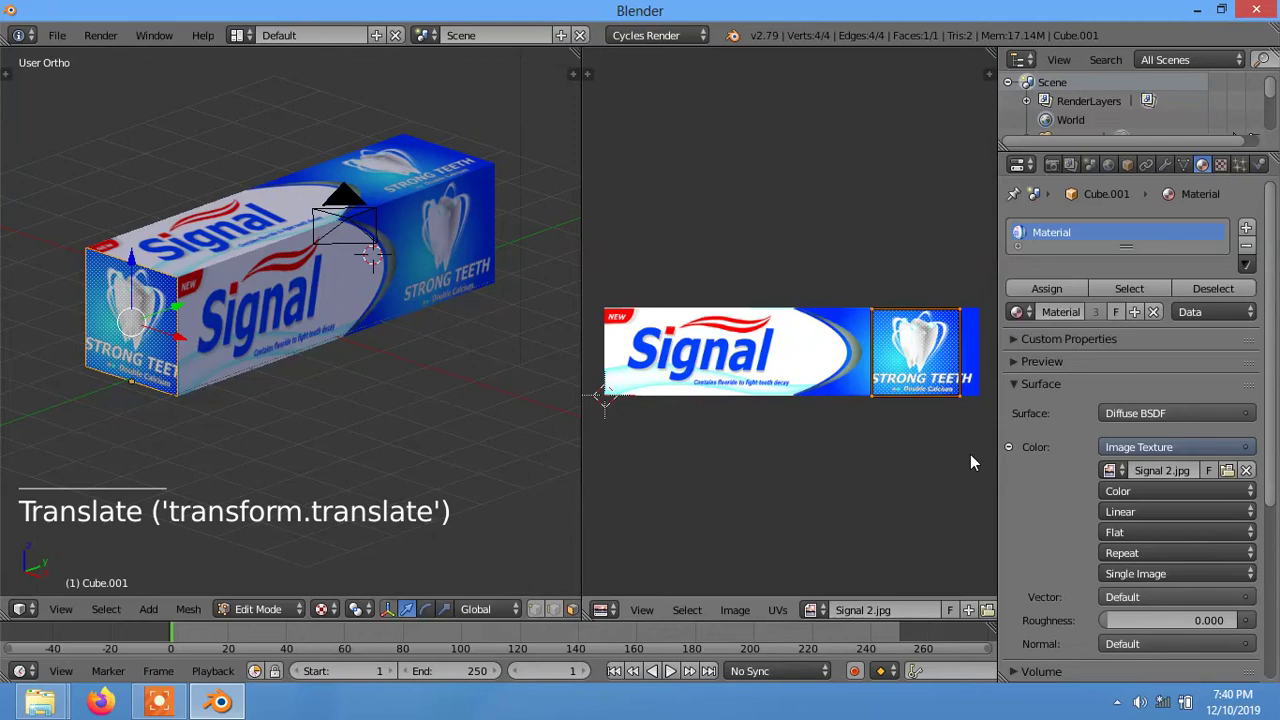
key(s)
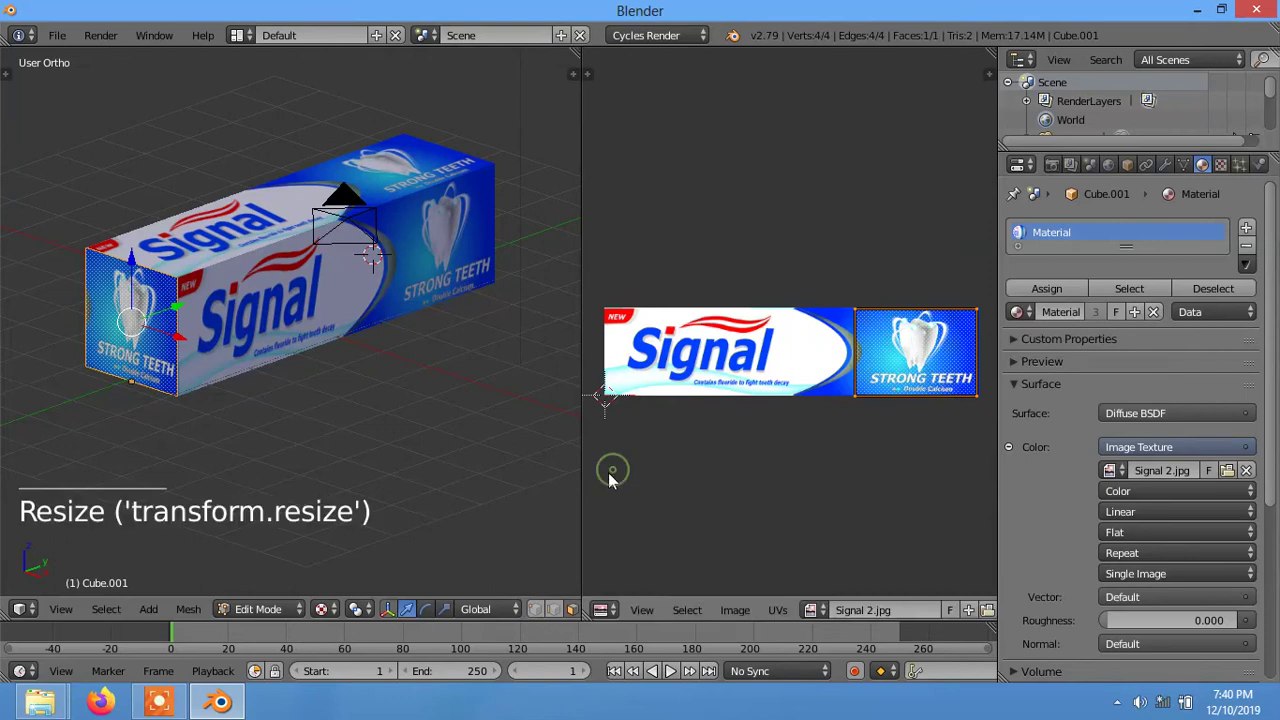
key(Tab)
middle_click(325, 442)
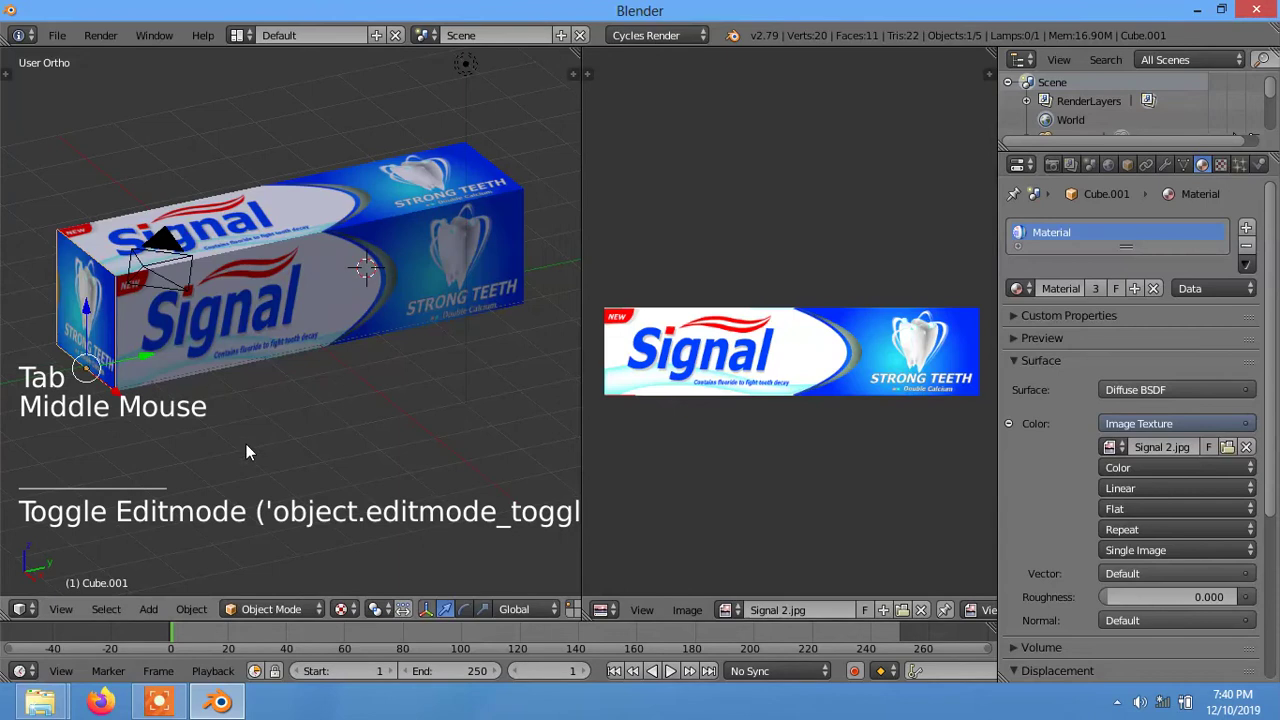
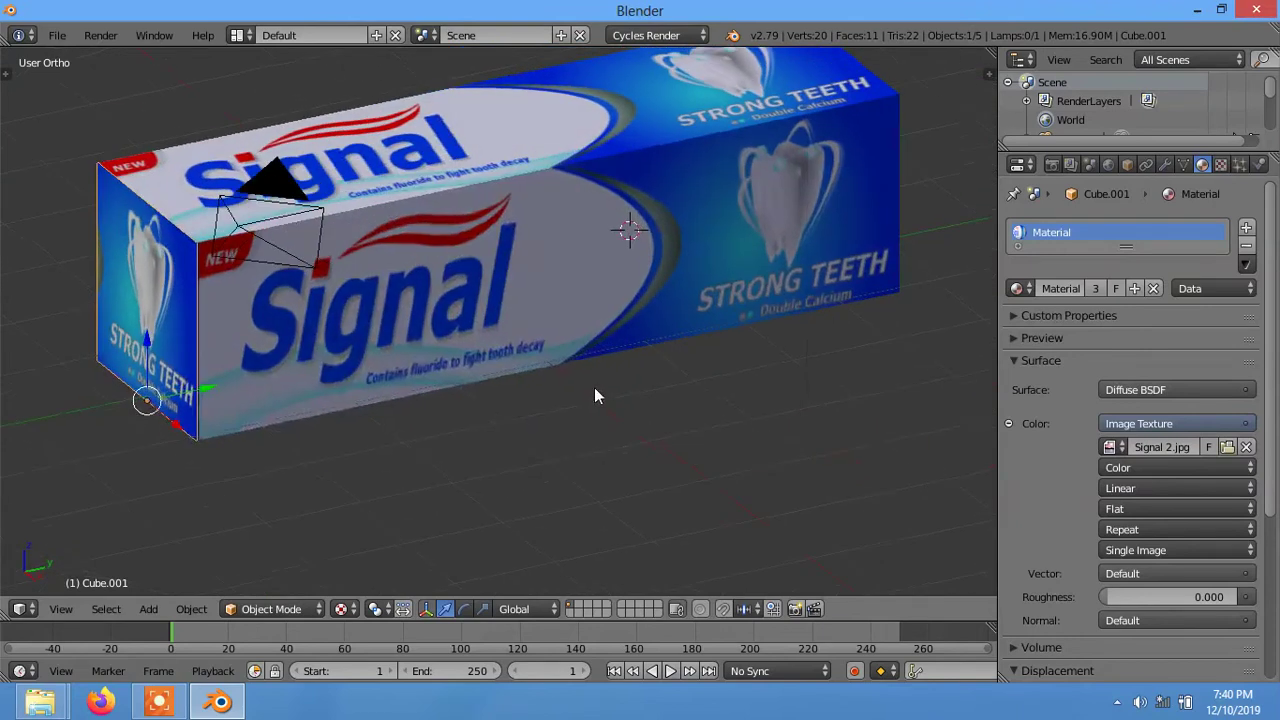
- Zoom out to view the whole finished box and bring up the File menu
click(295, 610)
middle_click(357, 433)
scroll(down, 3)
scroll(down, 3)
middle_click(446, 412)
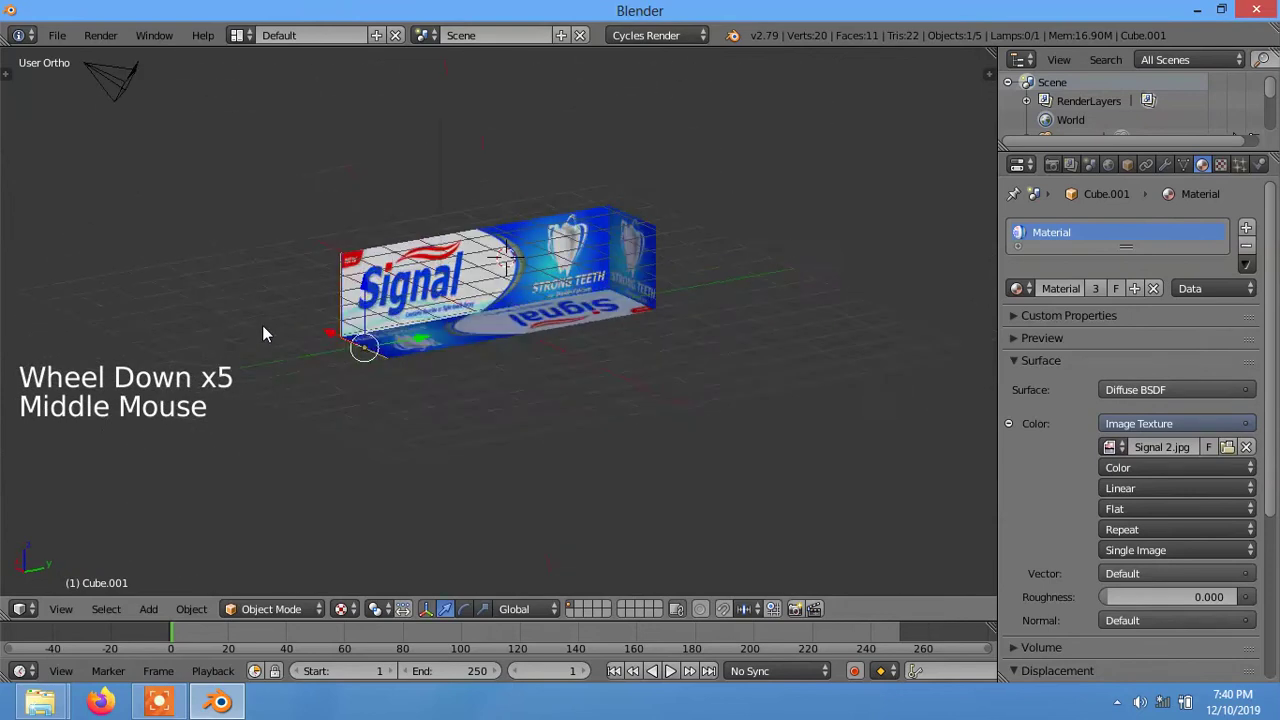
click(64, 37)
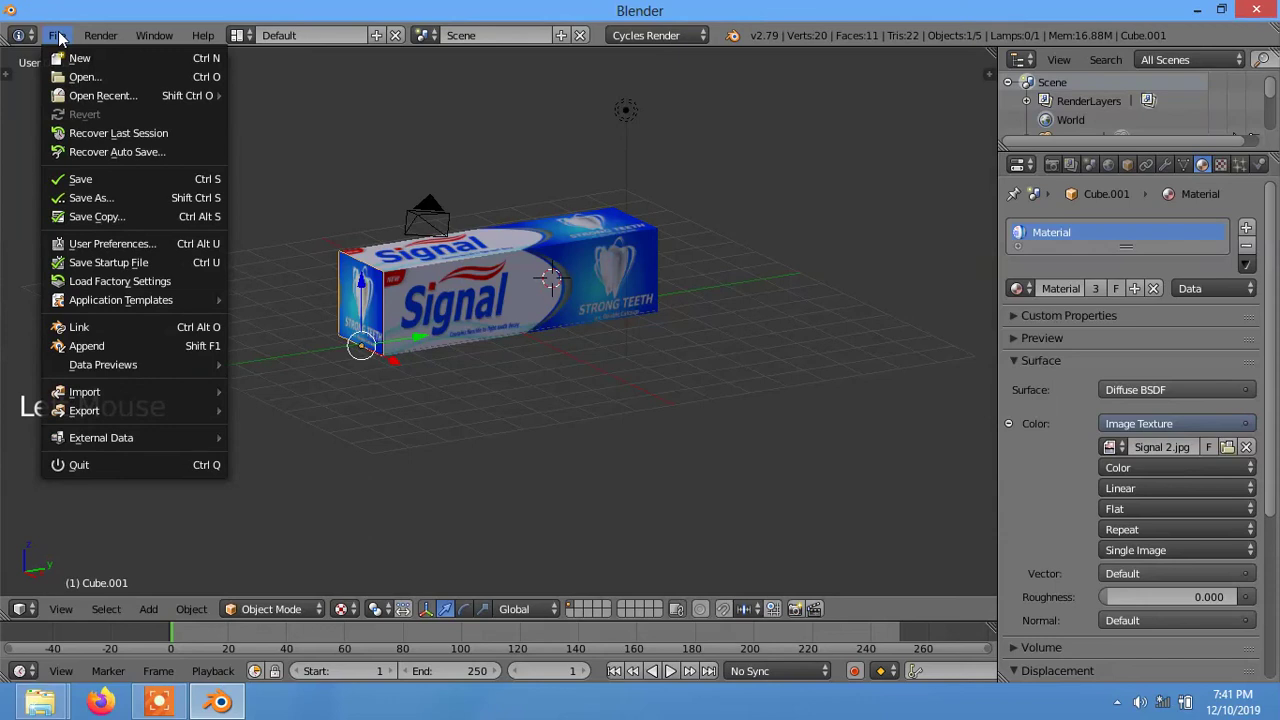
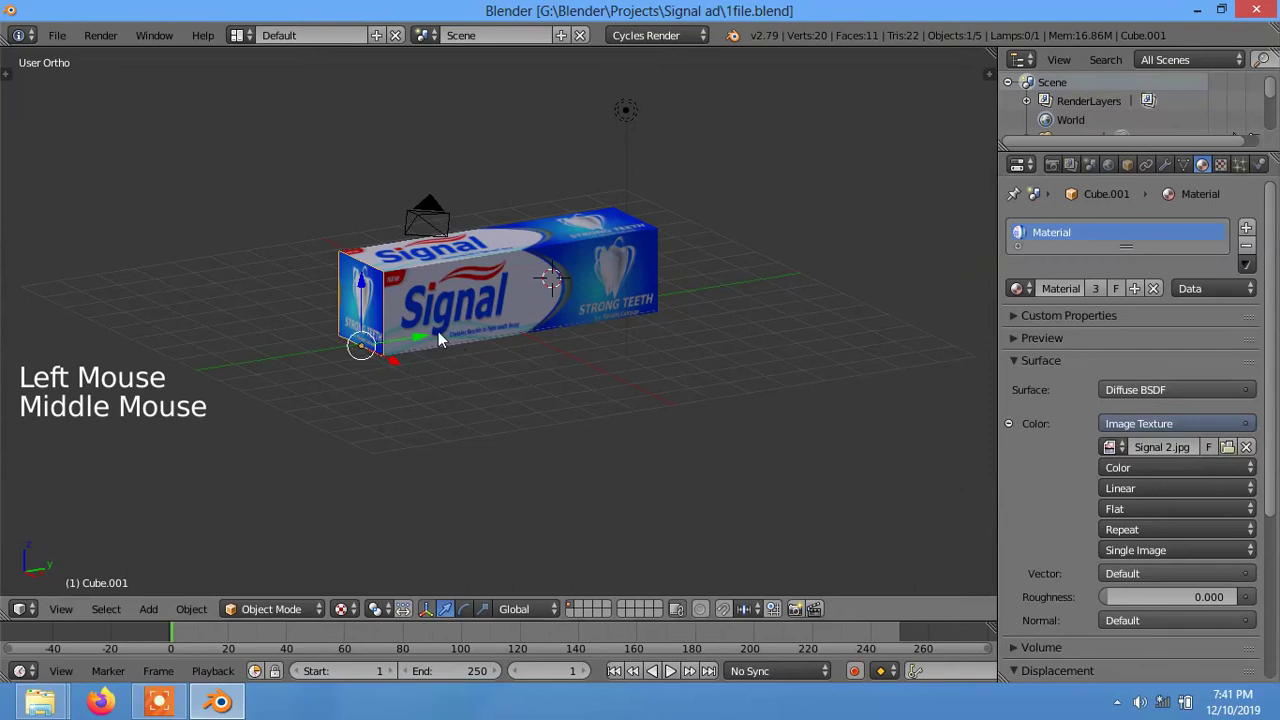
- Orbit and zoom around the saved box scene to inspect it
scroll(down, 3)
scroll(up, 3)
scroll(up, 3)
middle_click(459, 397)
scroll(down, 3)
middle_click(471, 391)
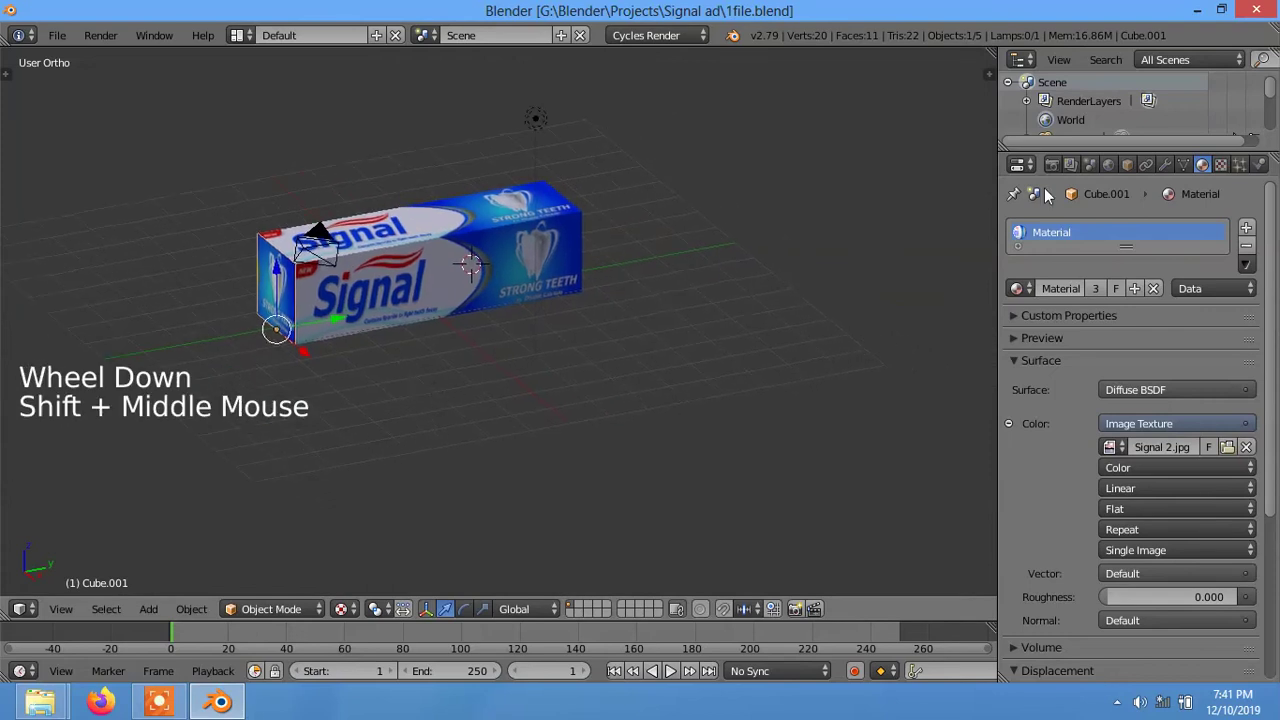
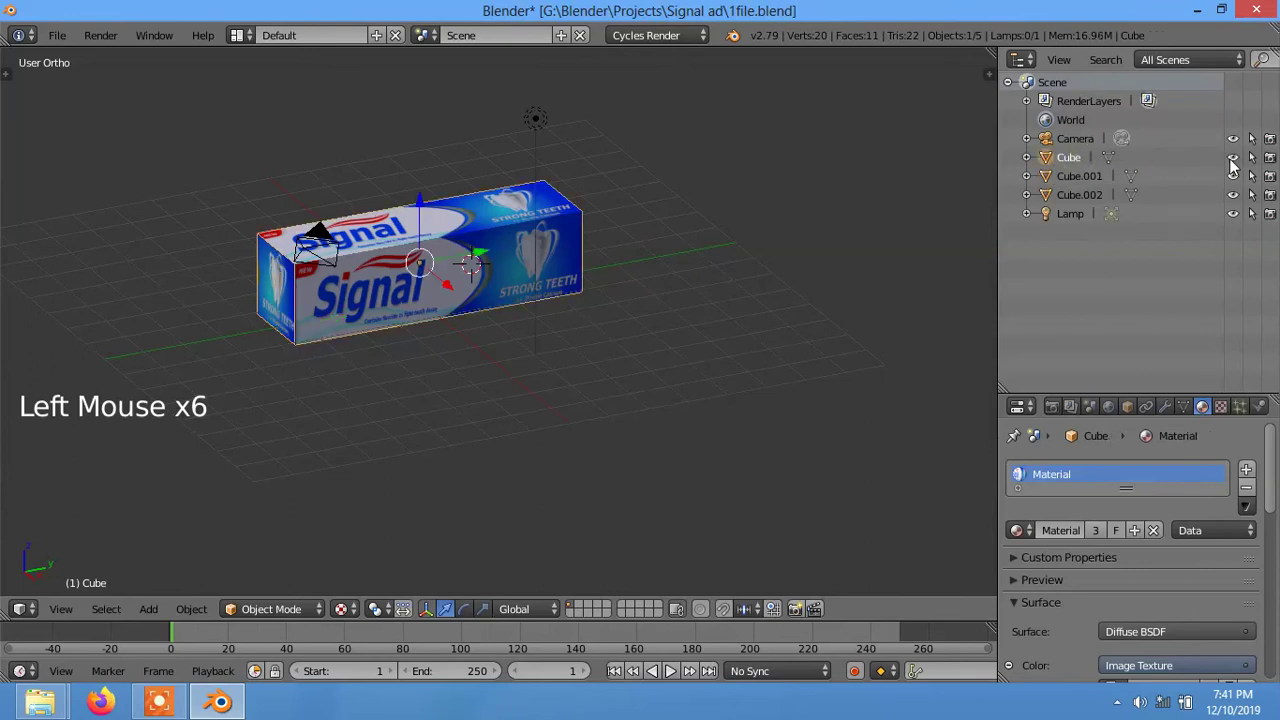
- Rename Cube to Box and Cube.001 to Box Lid in the Outliner
click(1238, 163)
click(1238, 163)
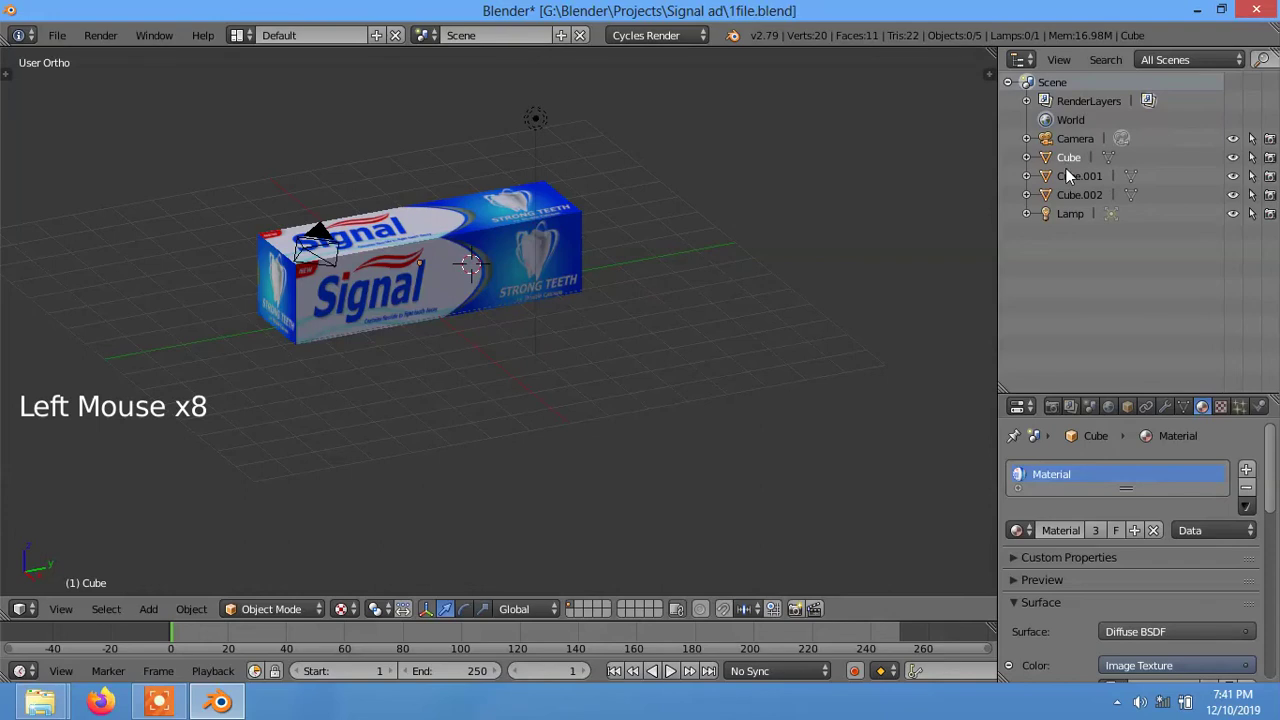
double_click(1073, 164)
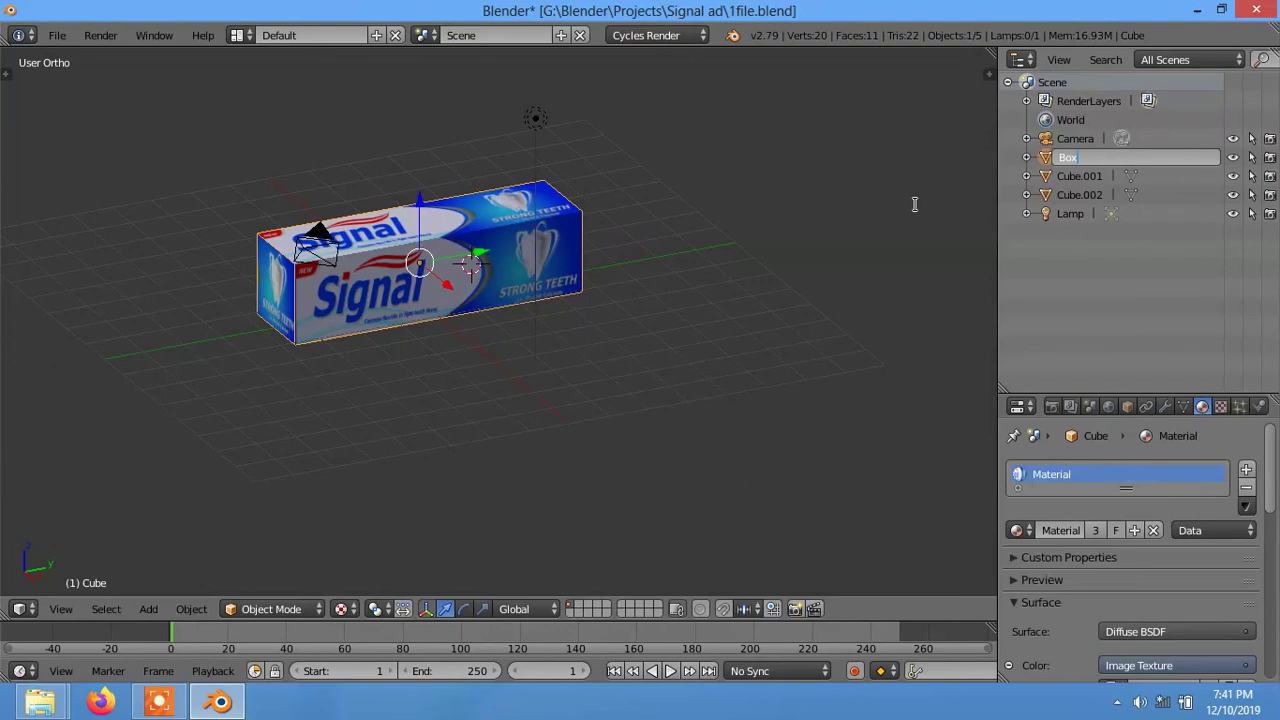
right_click(287, 300)
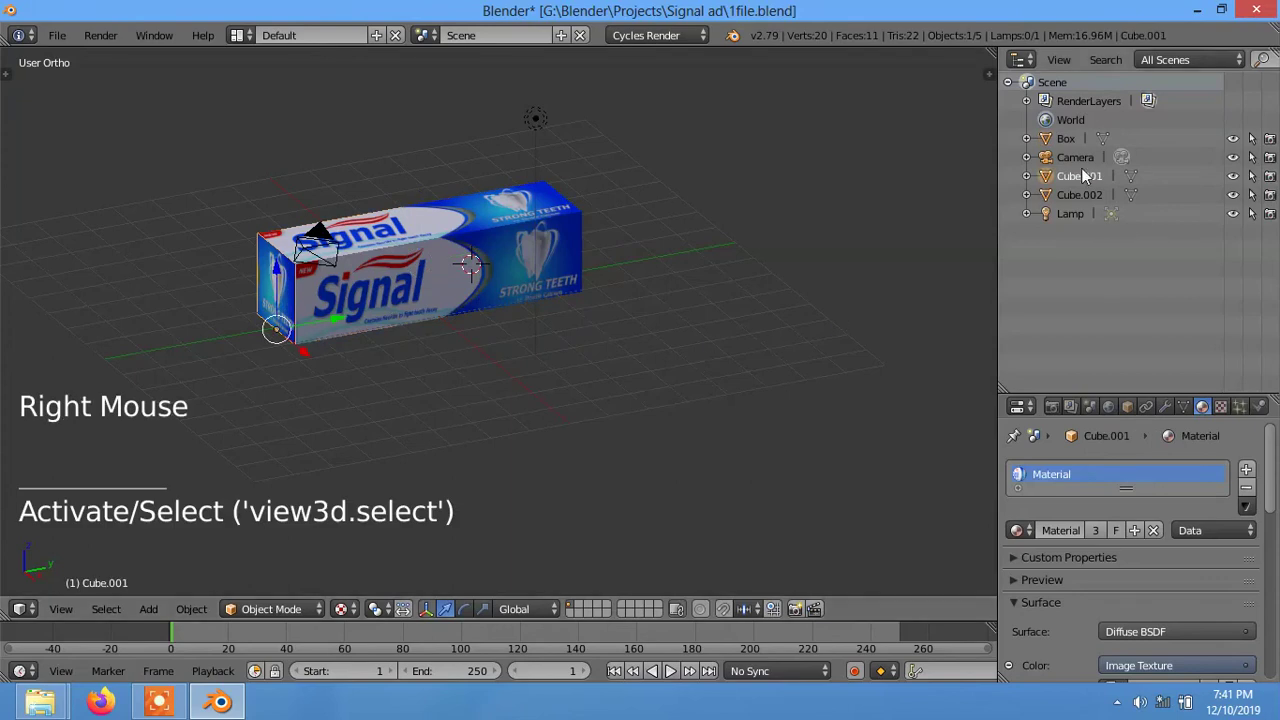
double_click(1086, 183)
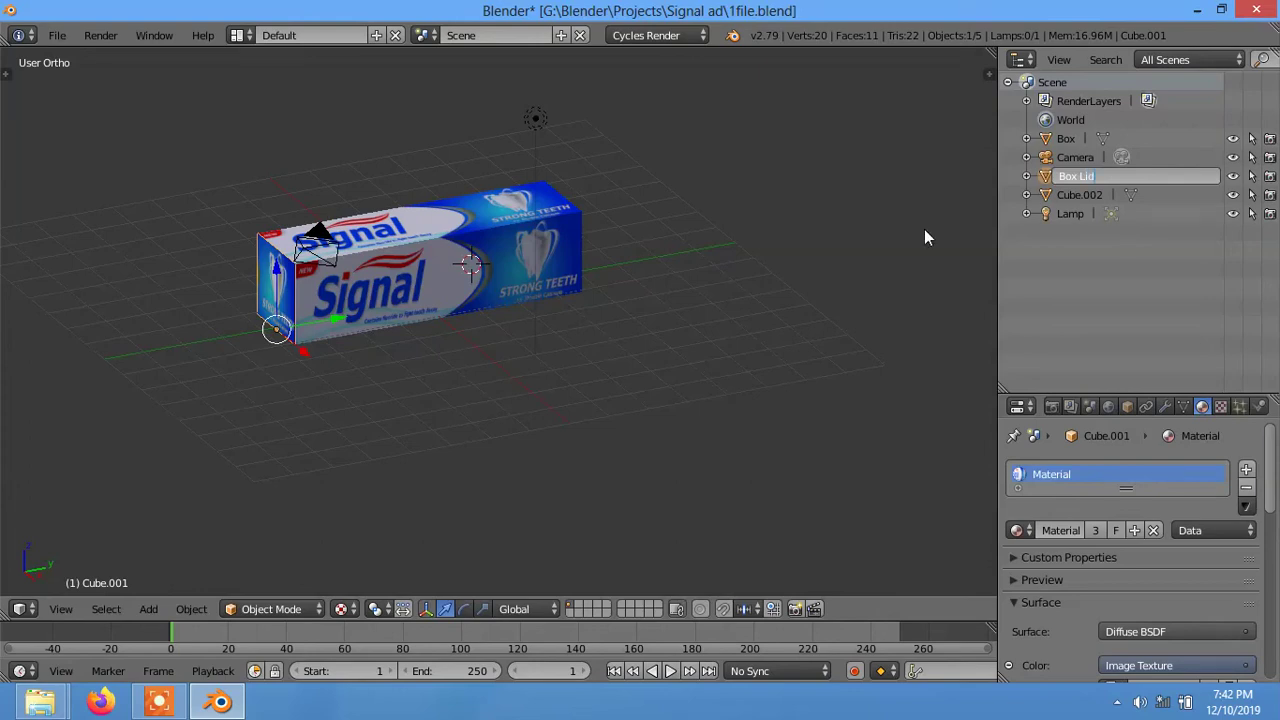
click(1237, 185)
click(1237, 185)
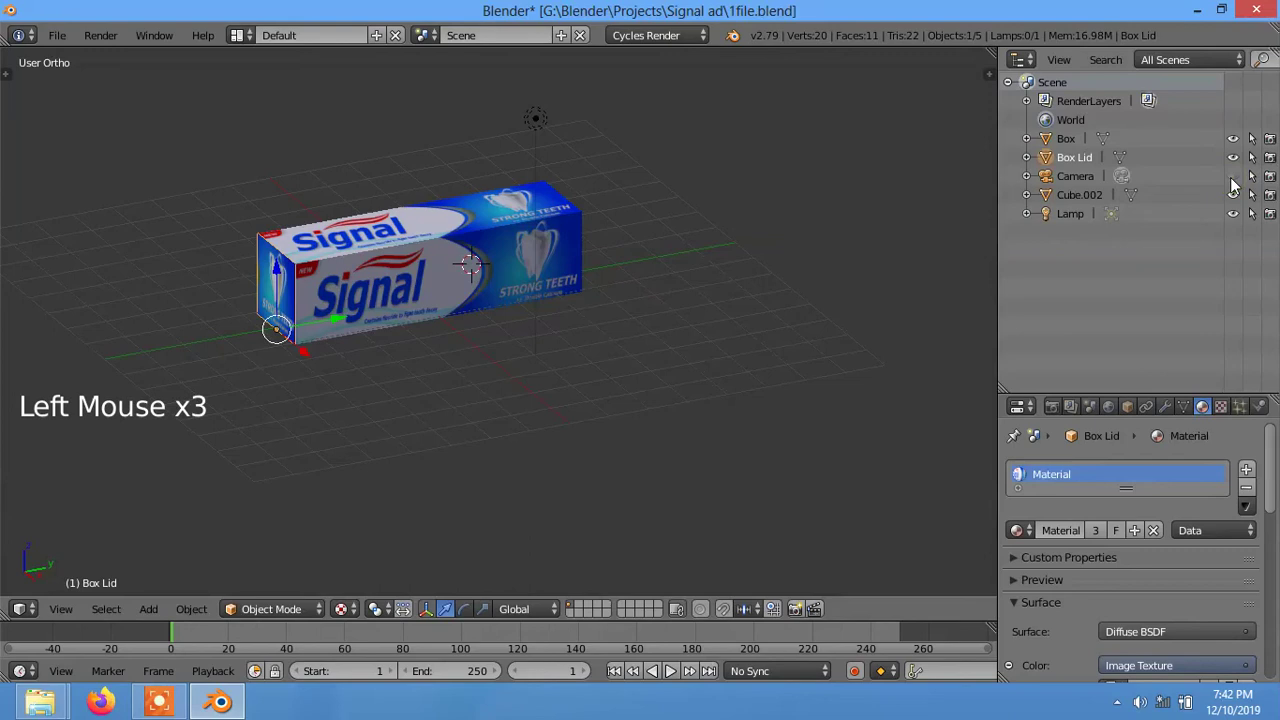
- Hide the box pieces from the viewport using their Outliner eye icons
click(1237, 185)
click(1237, 156)
middle_click(519, 342)
middle_click(562, 387)
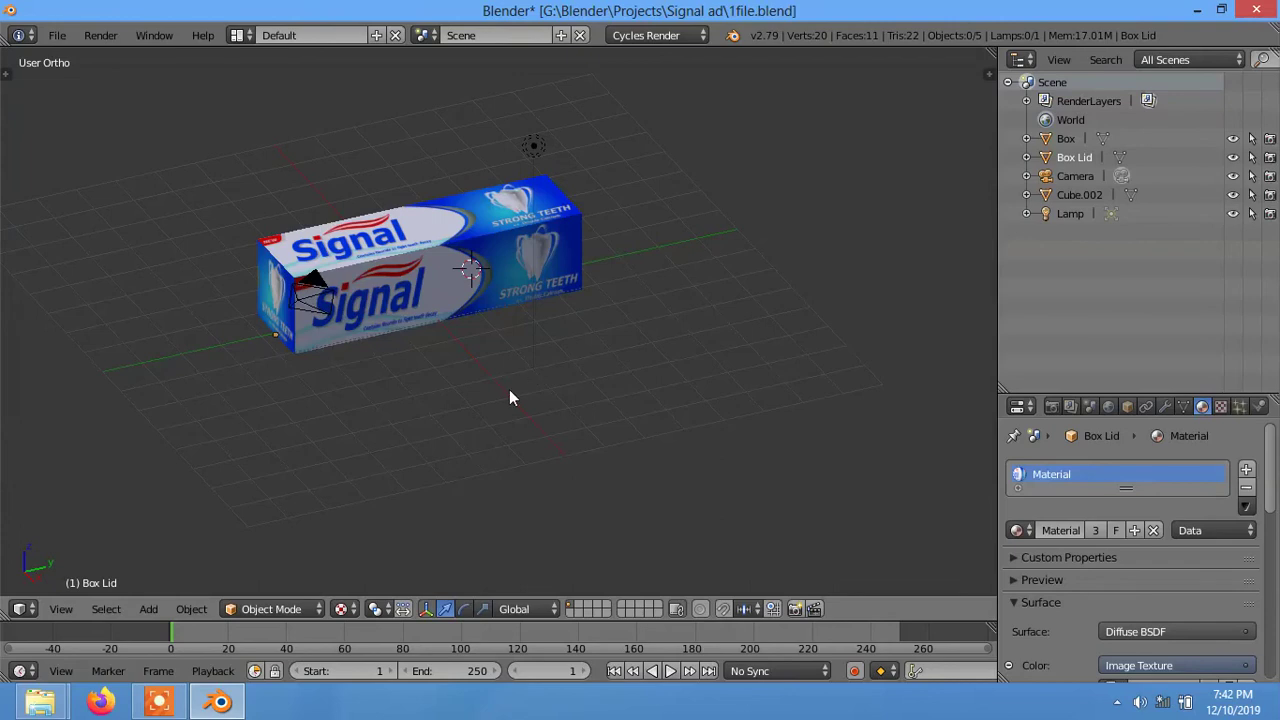
click(1240, 148)
click(1238, 163)
click(1239, 179)
click(1239, 208)
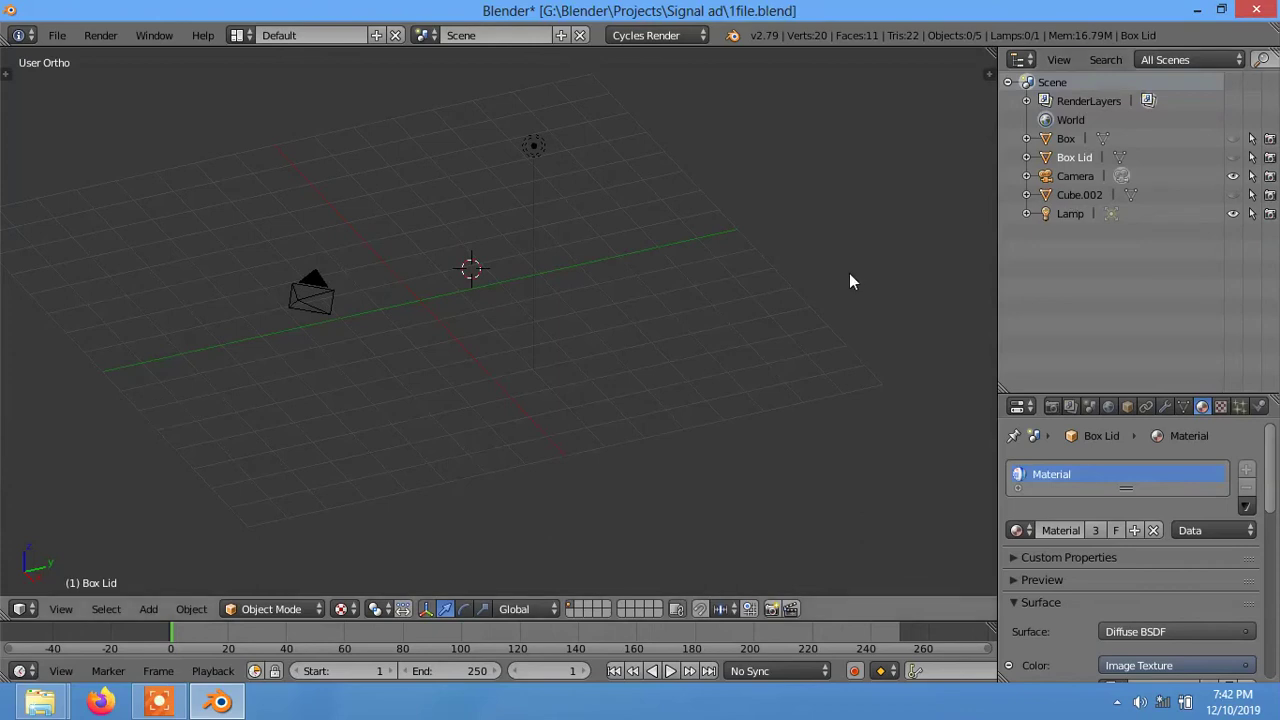
- Start renaming Cube.002 to 'Box inside'
click(1086, 206)
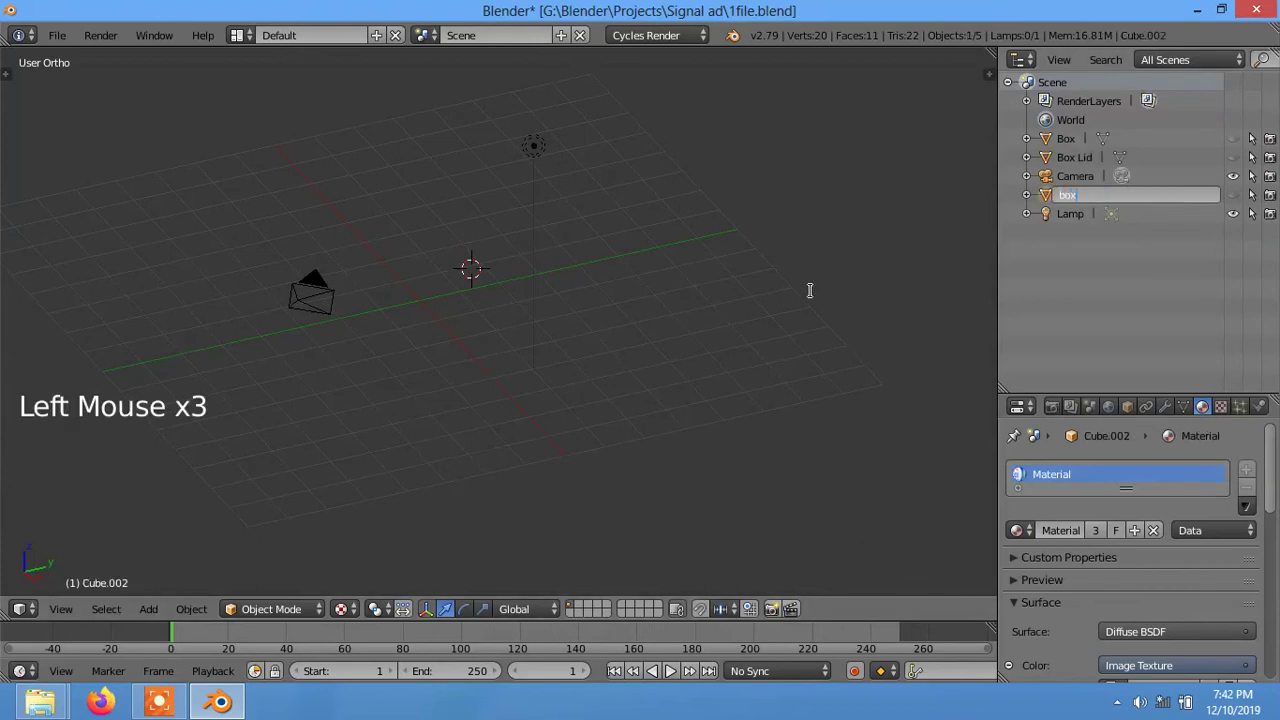
key(BackSpace)
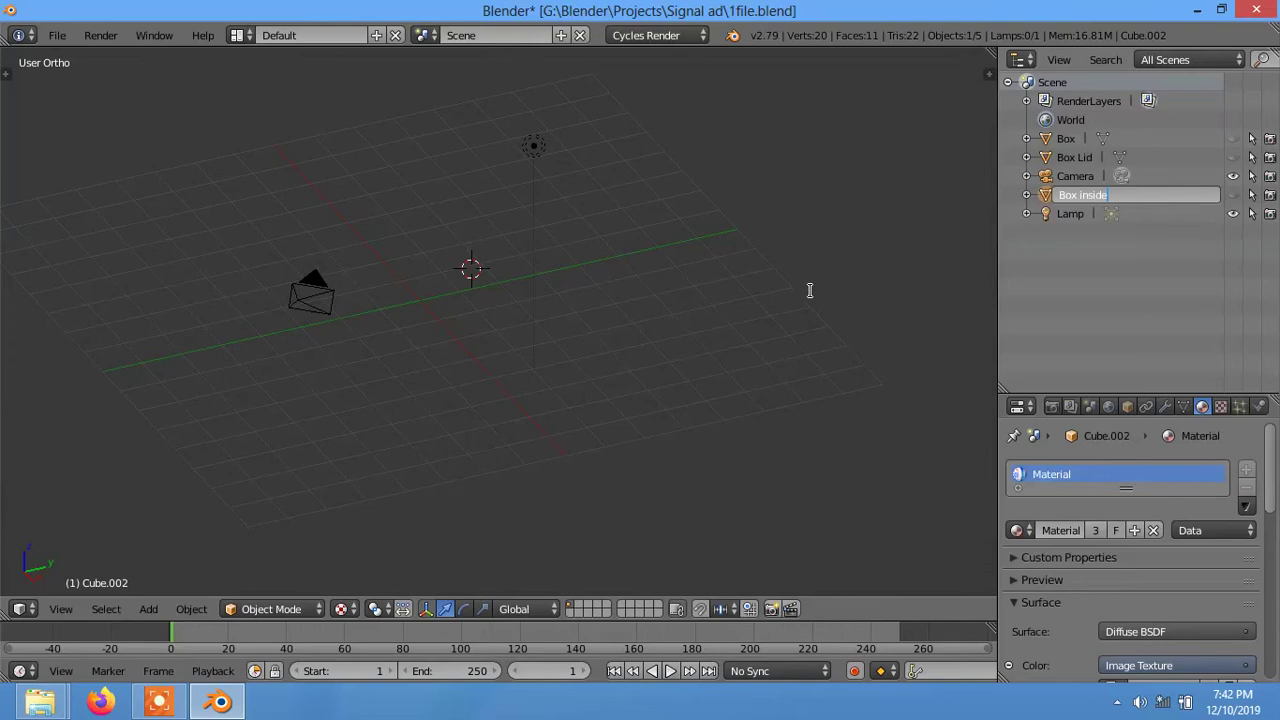
- Add a cylinder and tip it onto its side as the tube body
middle_click(576, 352)
key(shift+a)
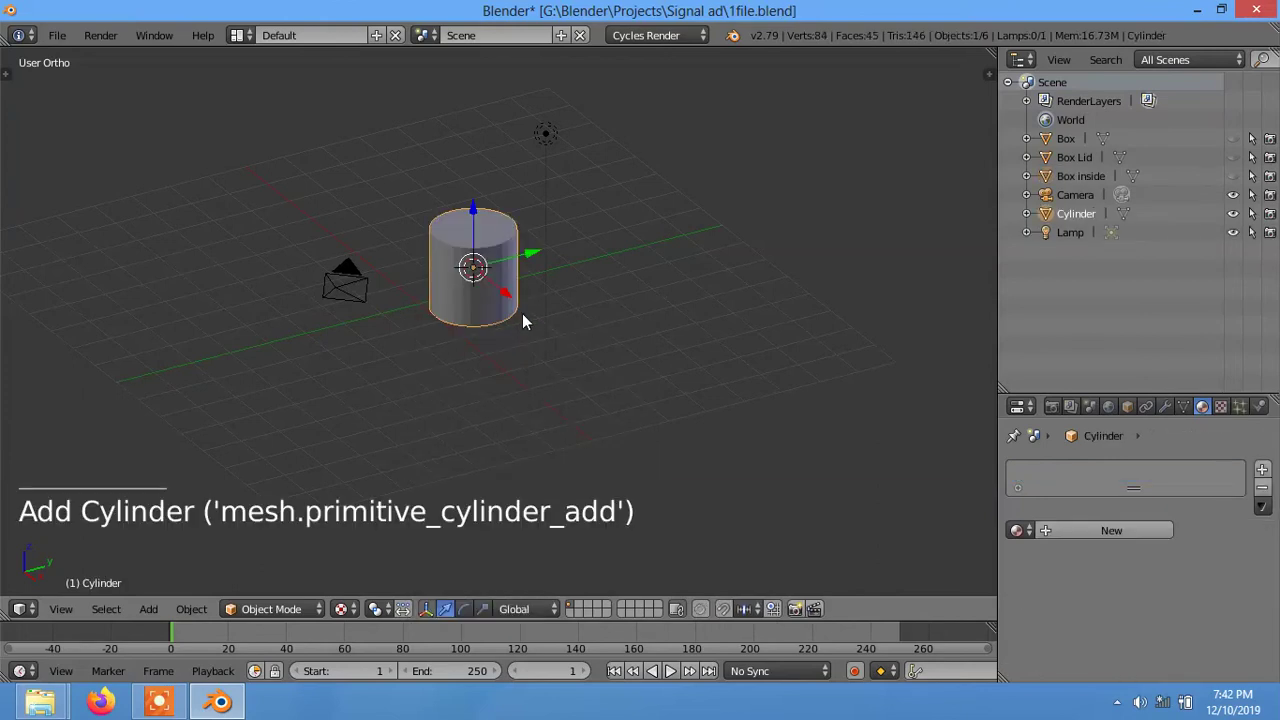
key(r)
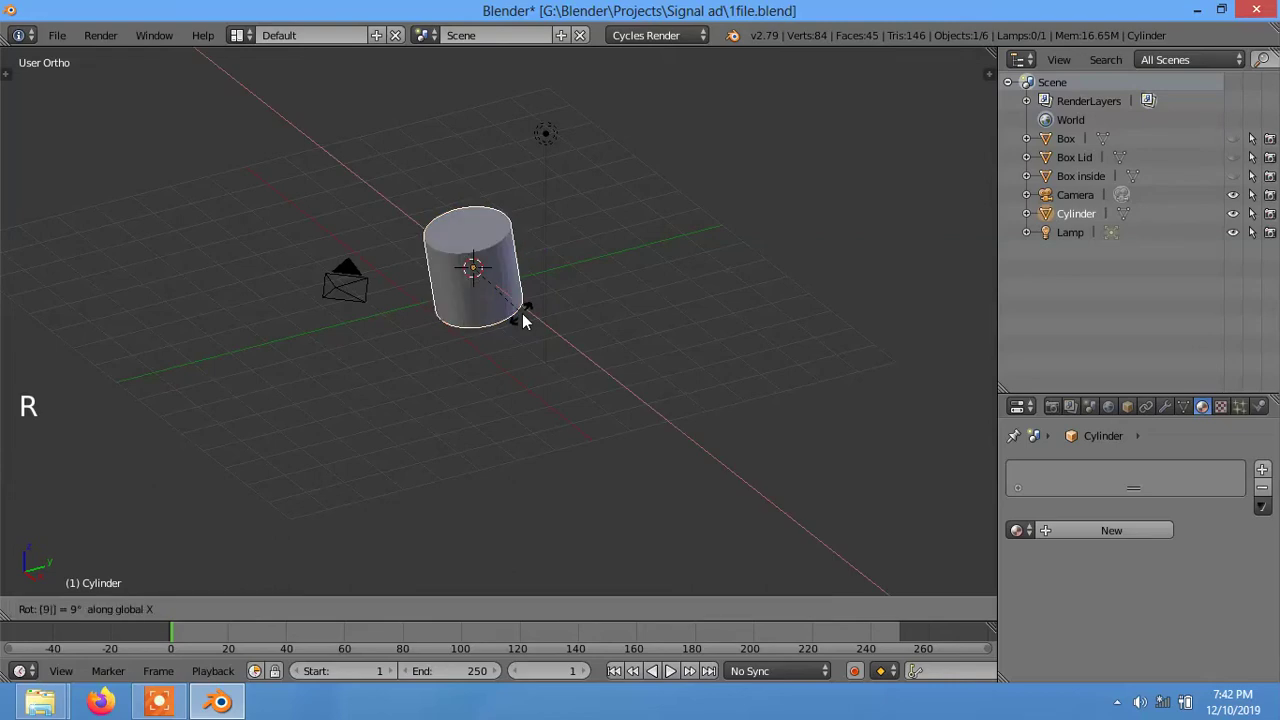
scroll(up, 3)
right_click(440, 247)
scroll(up, 3)
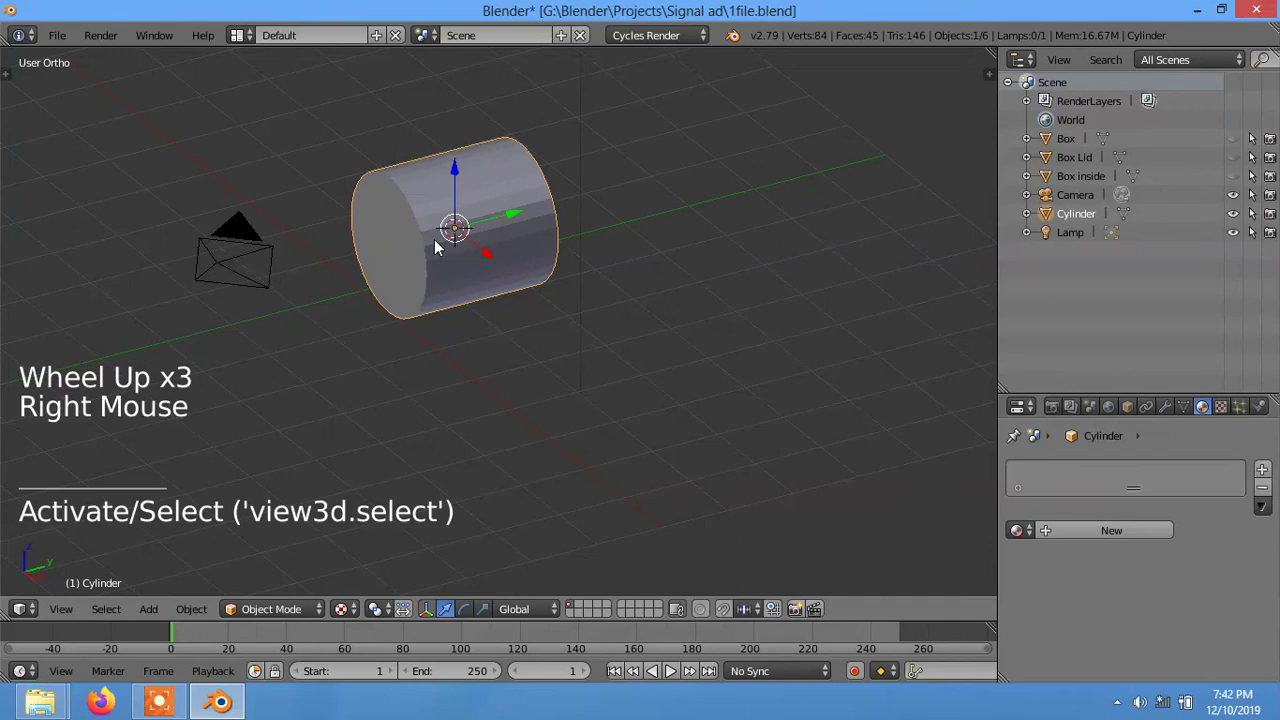
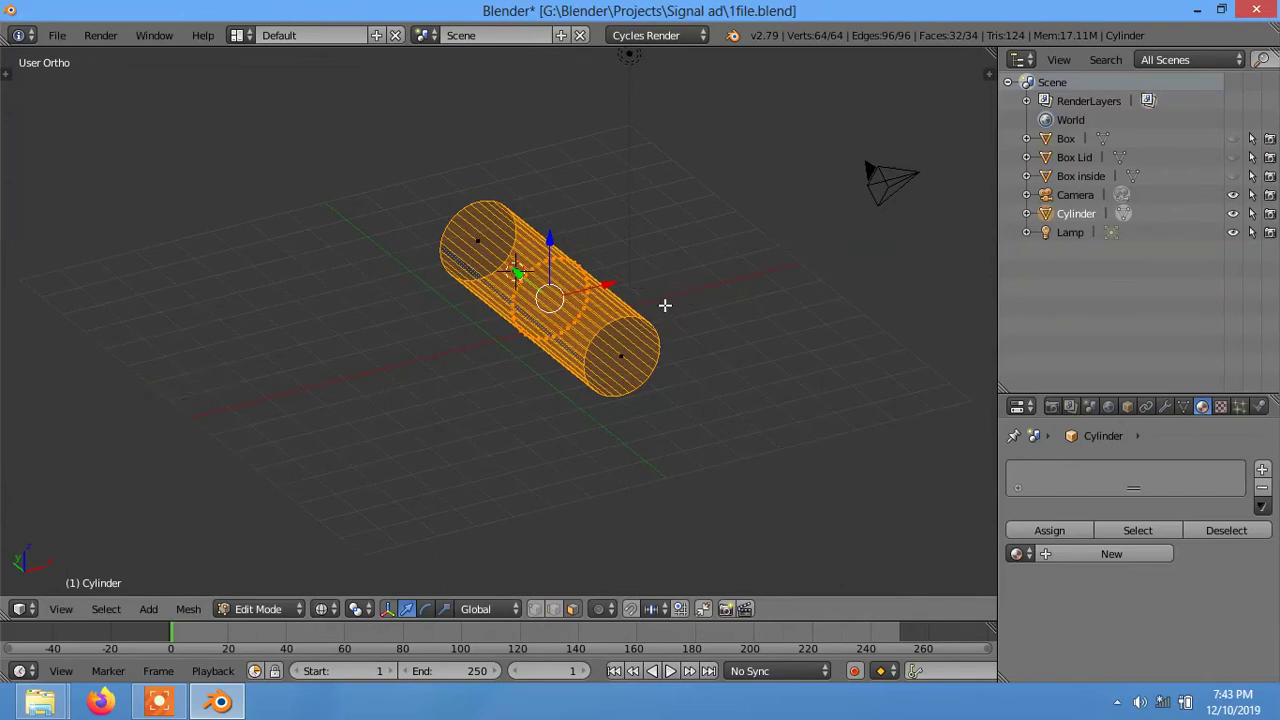
- Extrude the cylinder's end face and scale it down into a taper
key(s)
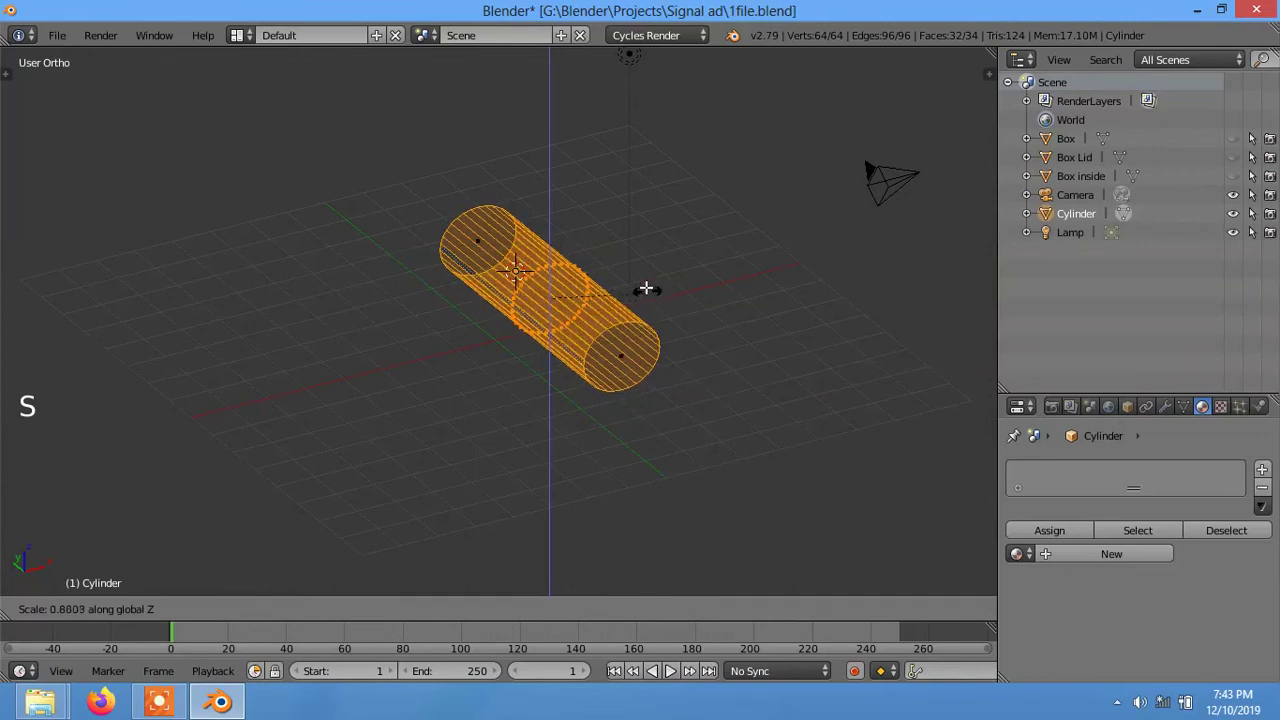
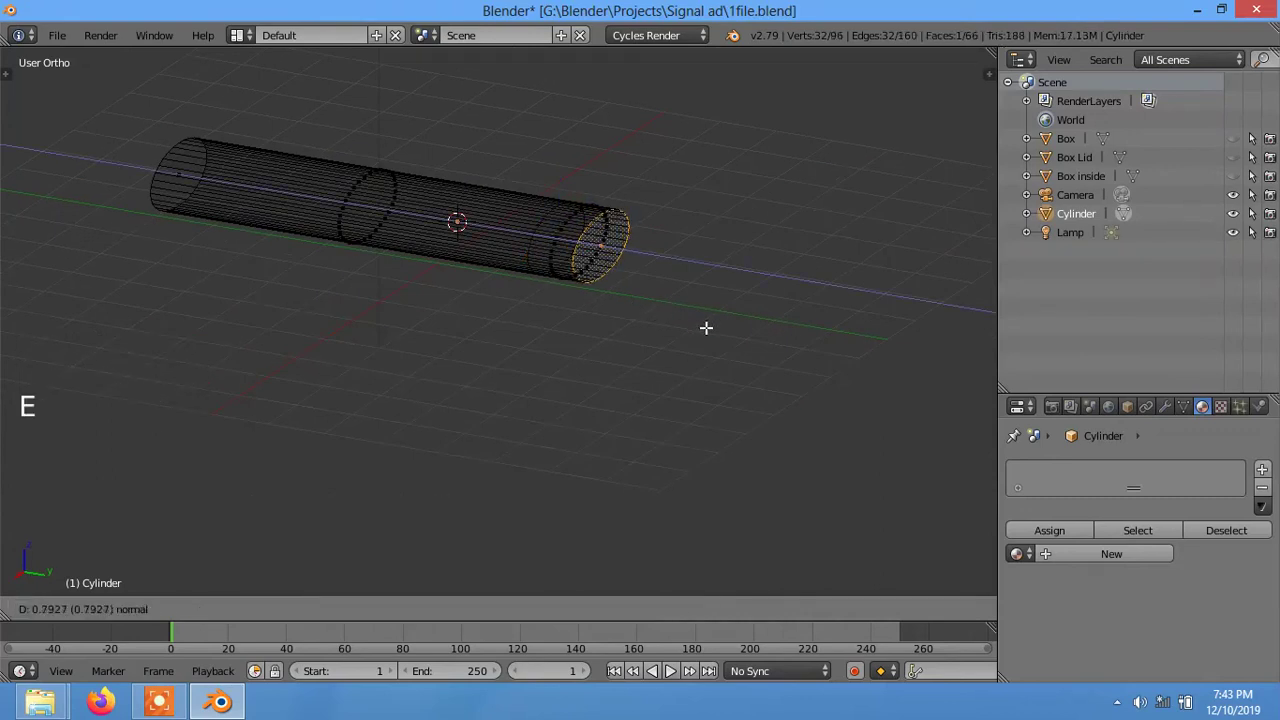
key(s)
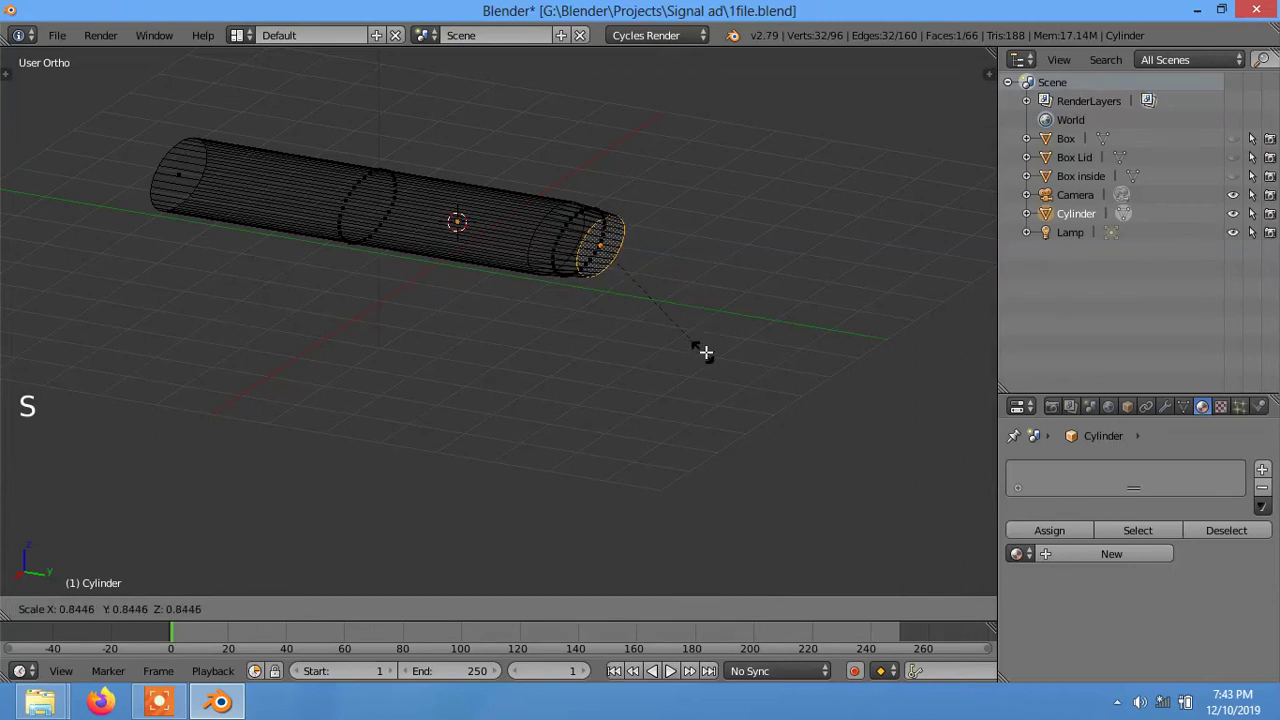
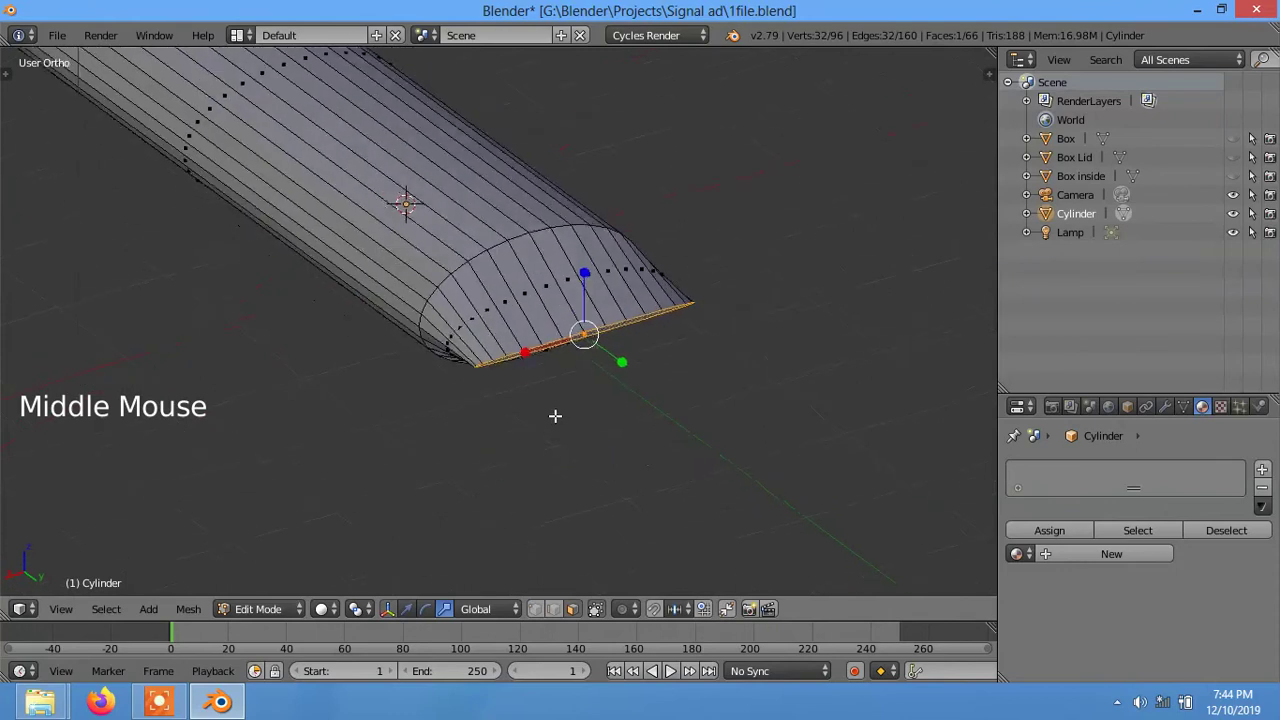
- Scale the tip into a narrow neck and delete its end face to open the nozzle
scroll(up, 3)
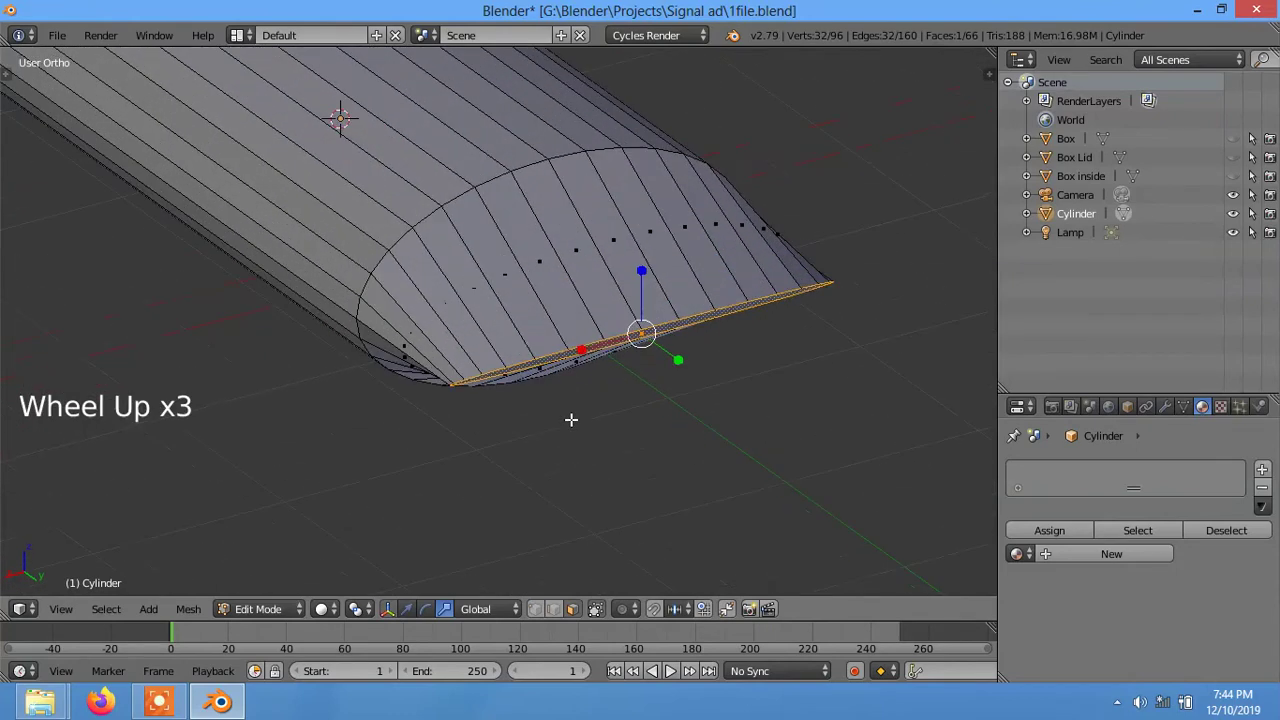
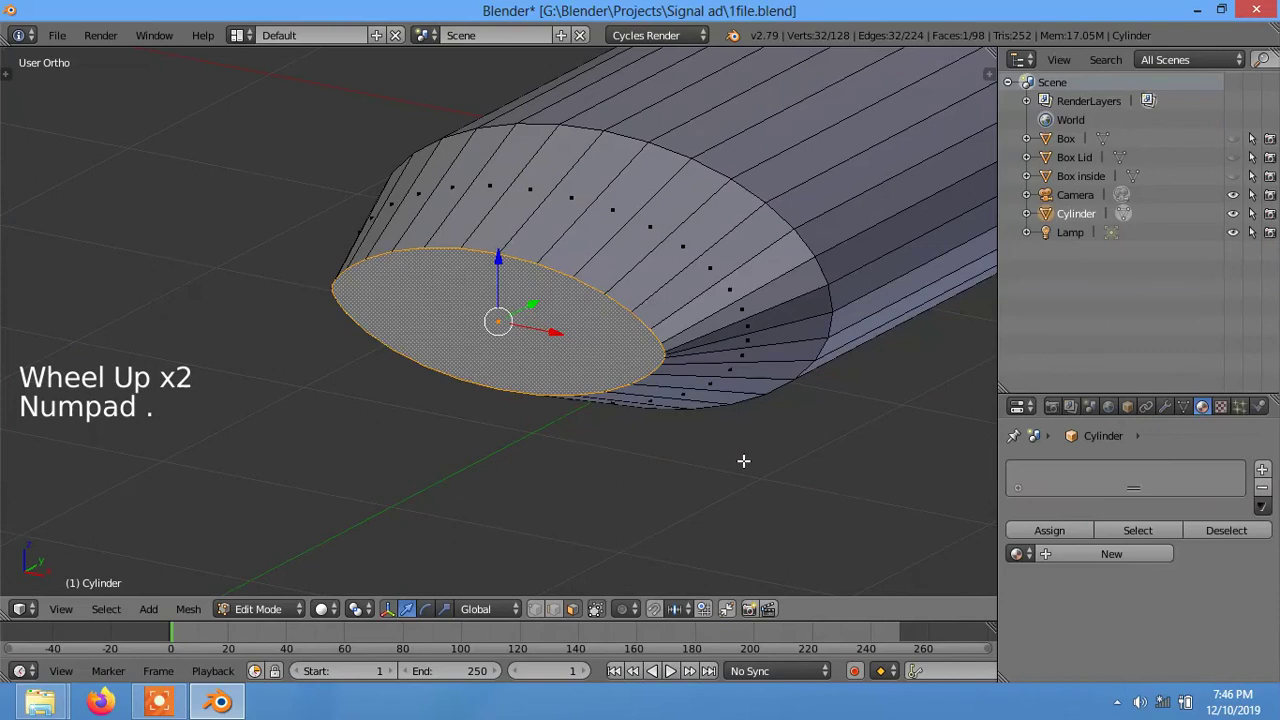
key(s)
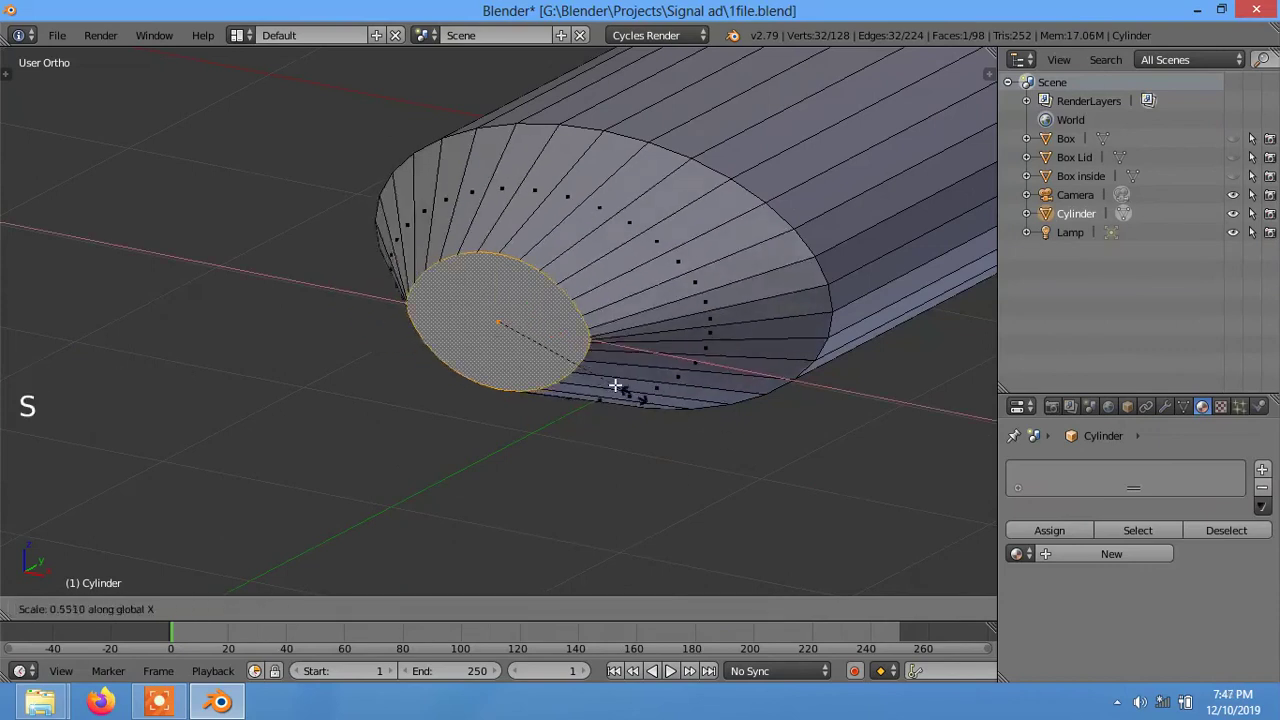
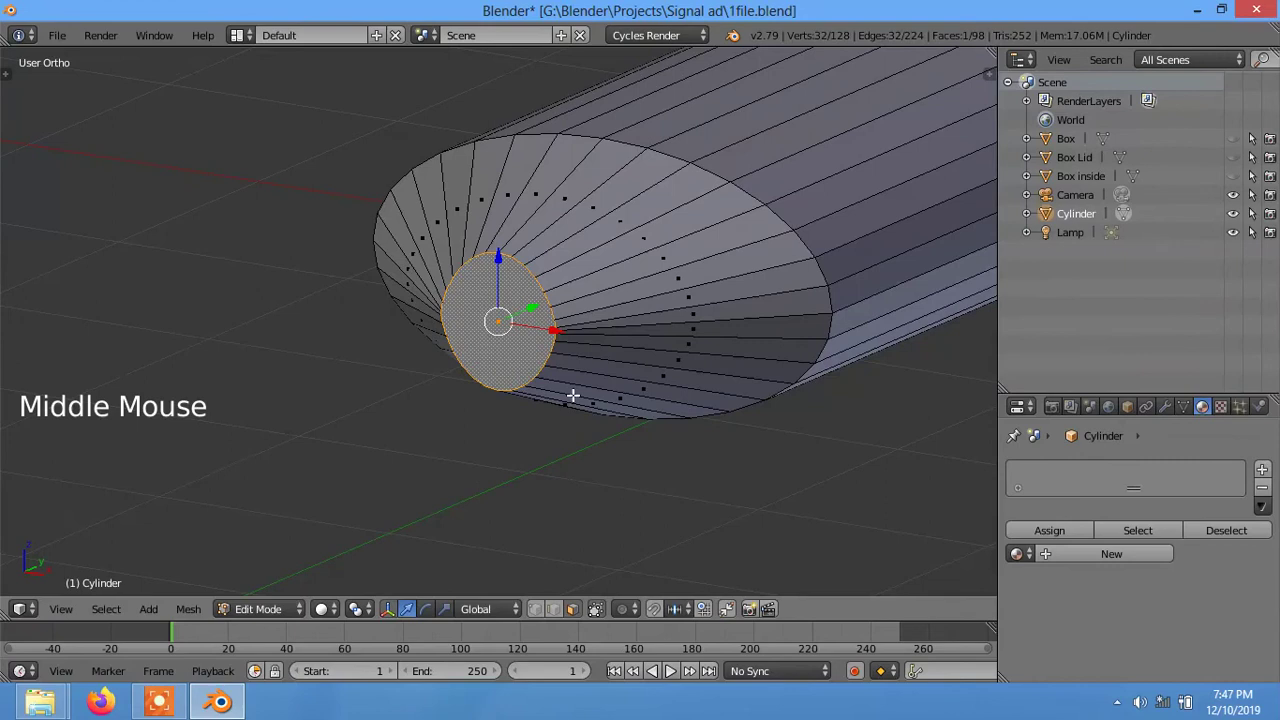
key(s)
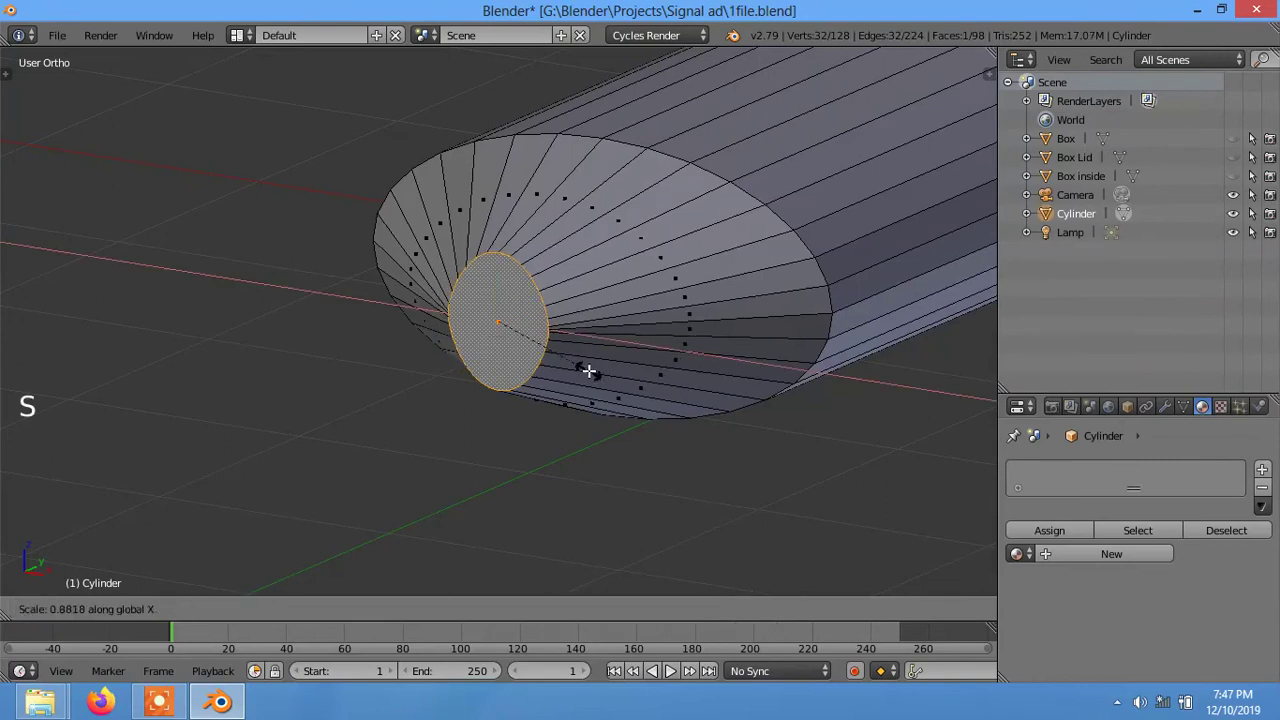
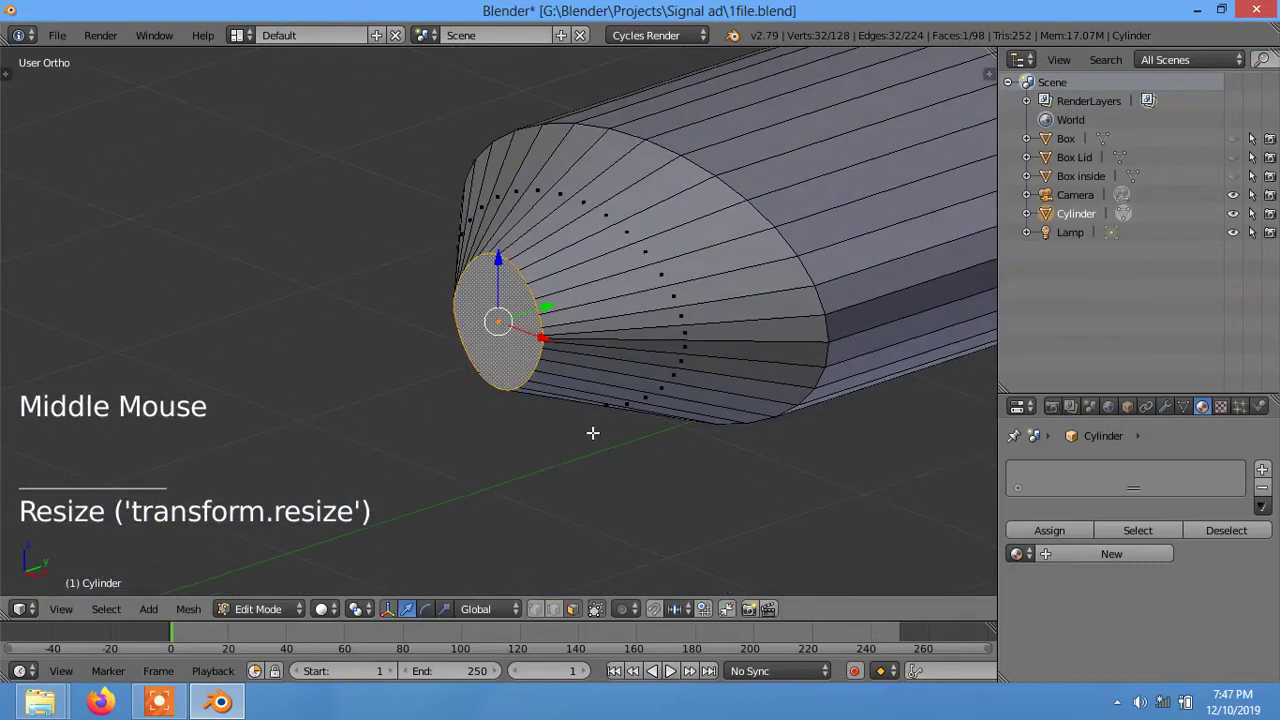
click(185, 612)
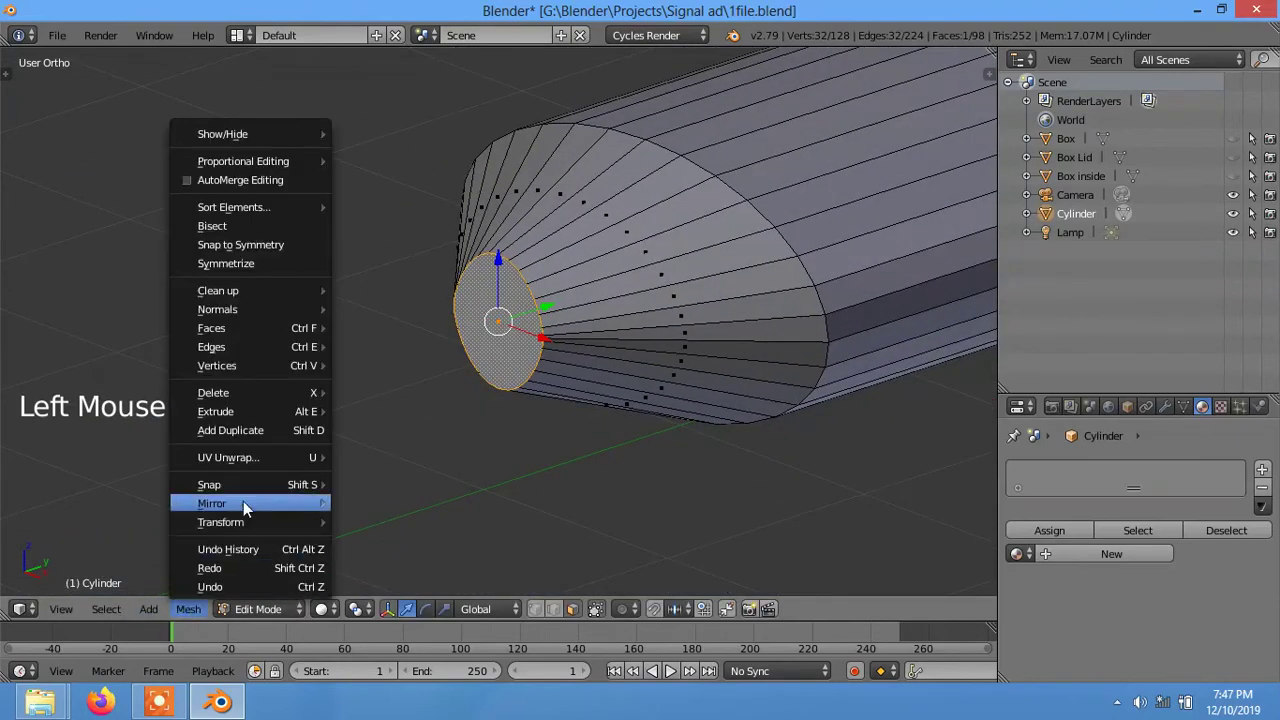
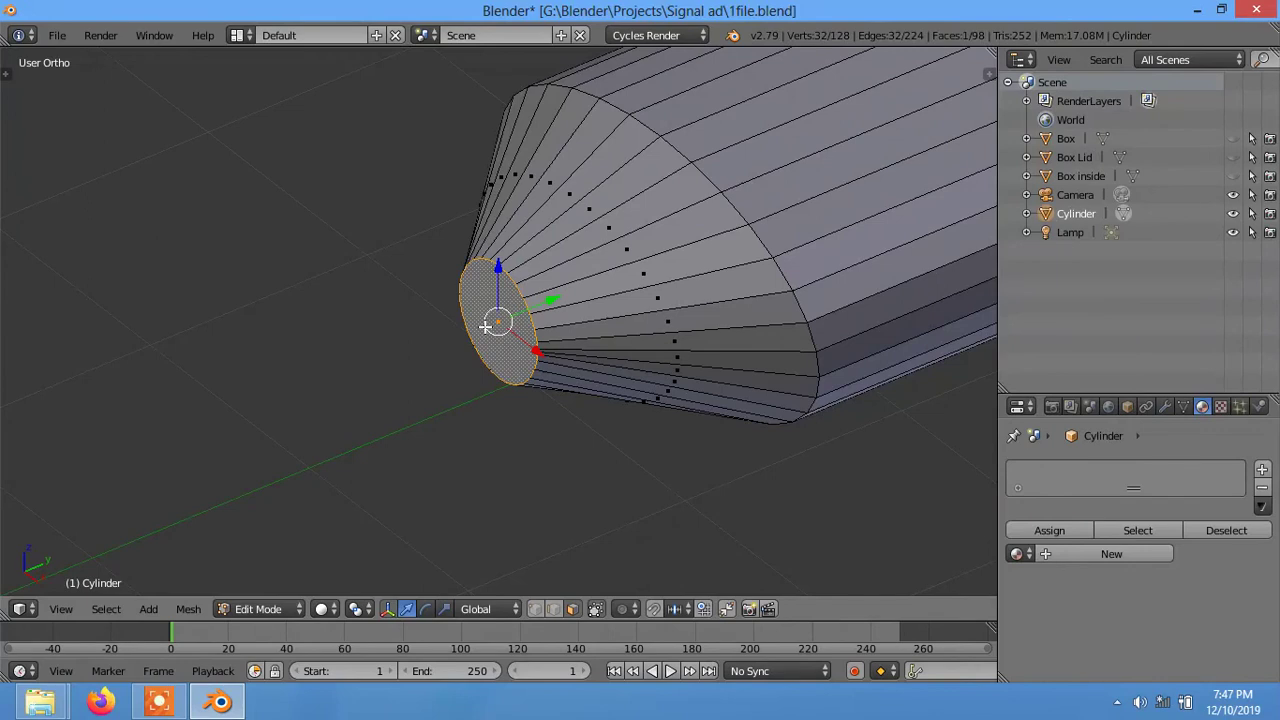
key(Delete)
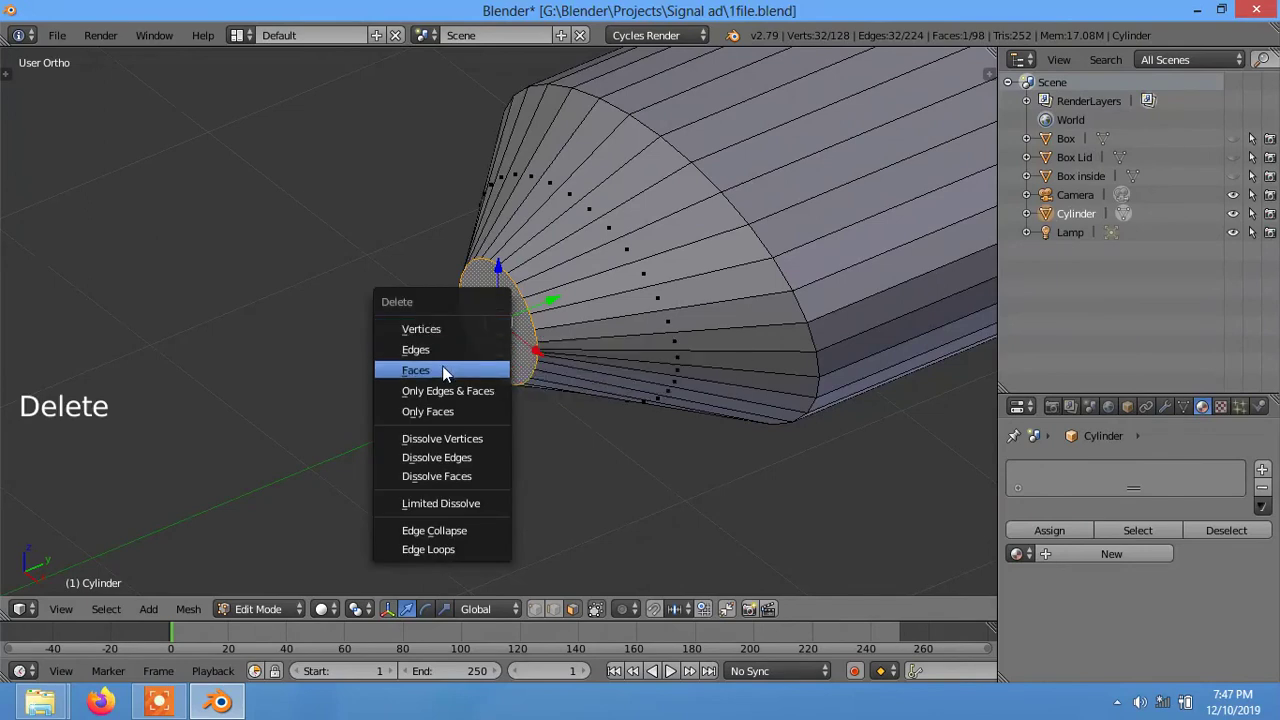
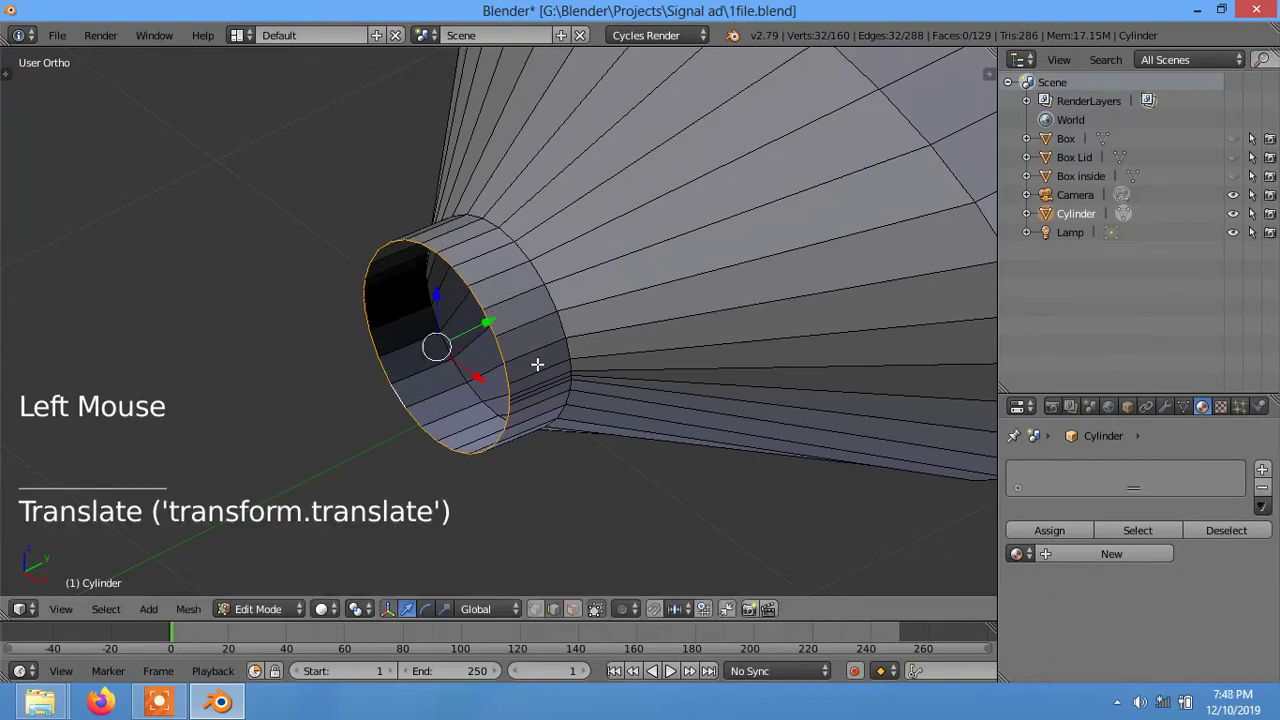
- Extrude the rim inward for wall thickness and add loop cuts around the nozzle neck
key(e)
key(s)
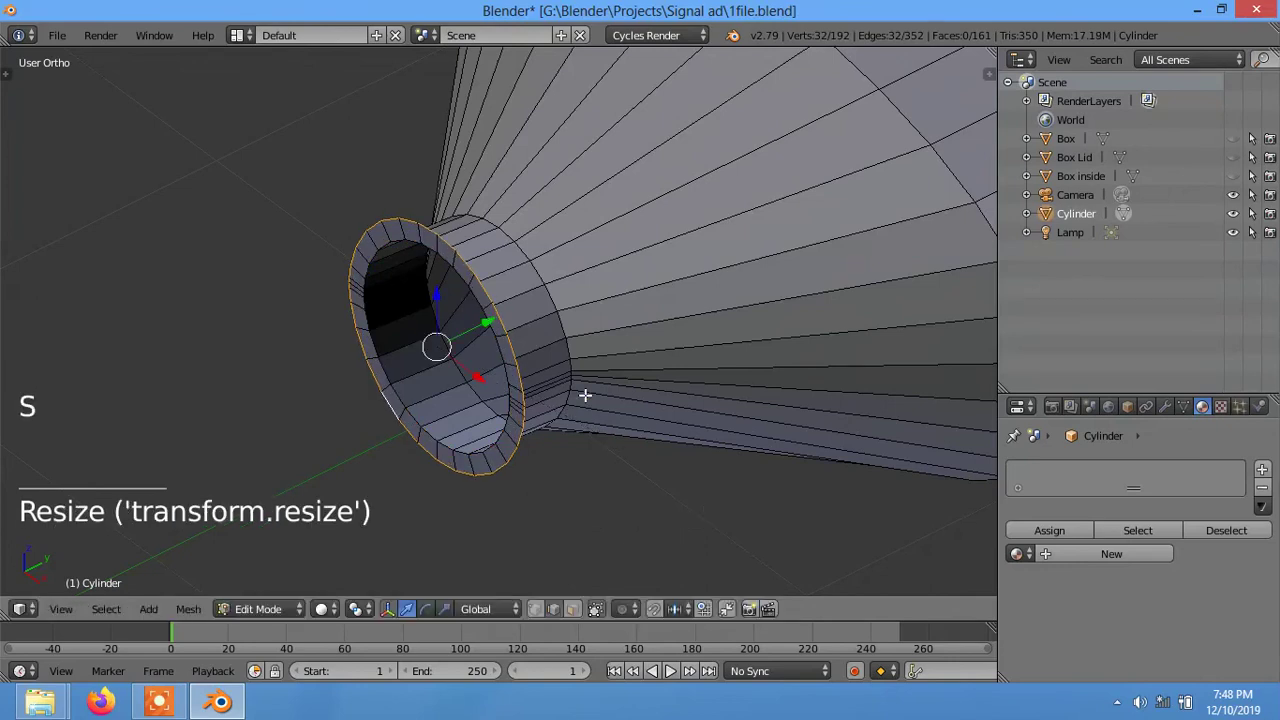
key(e)
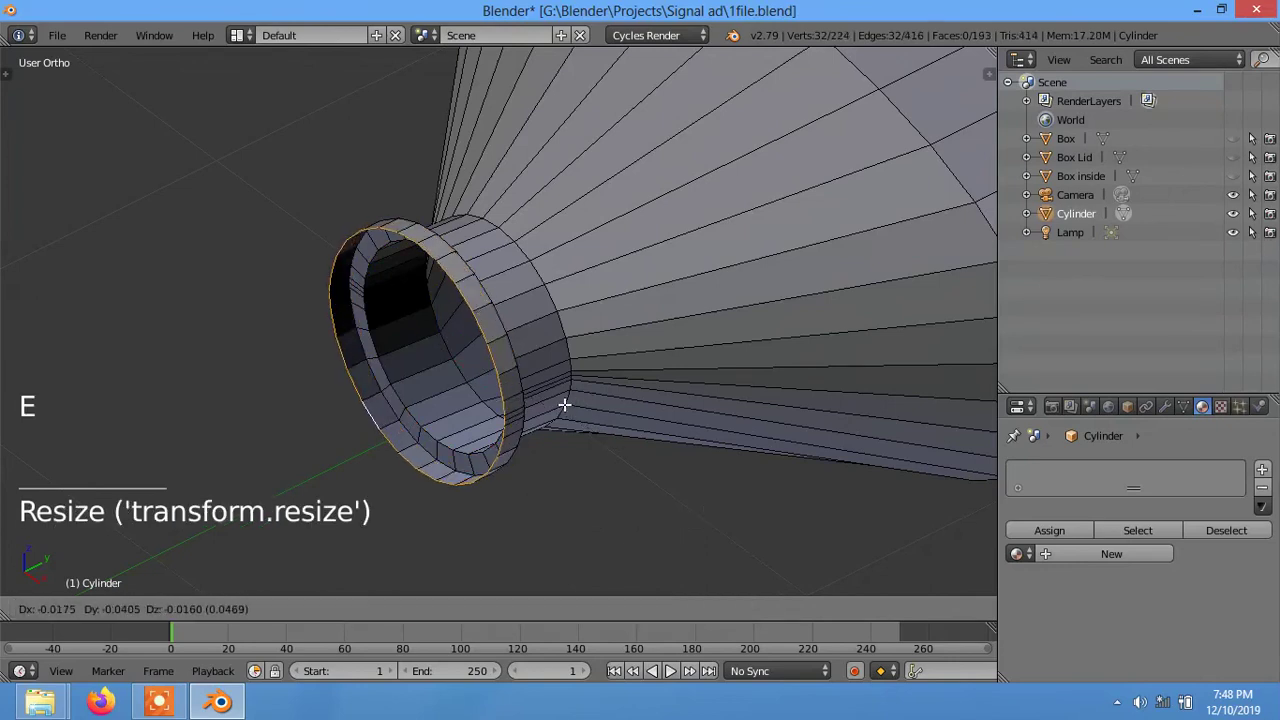
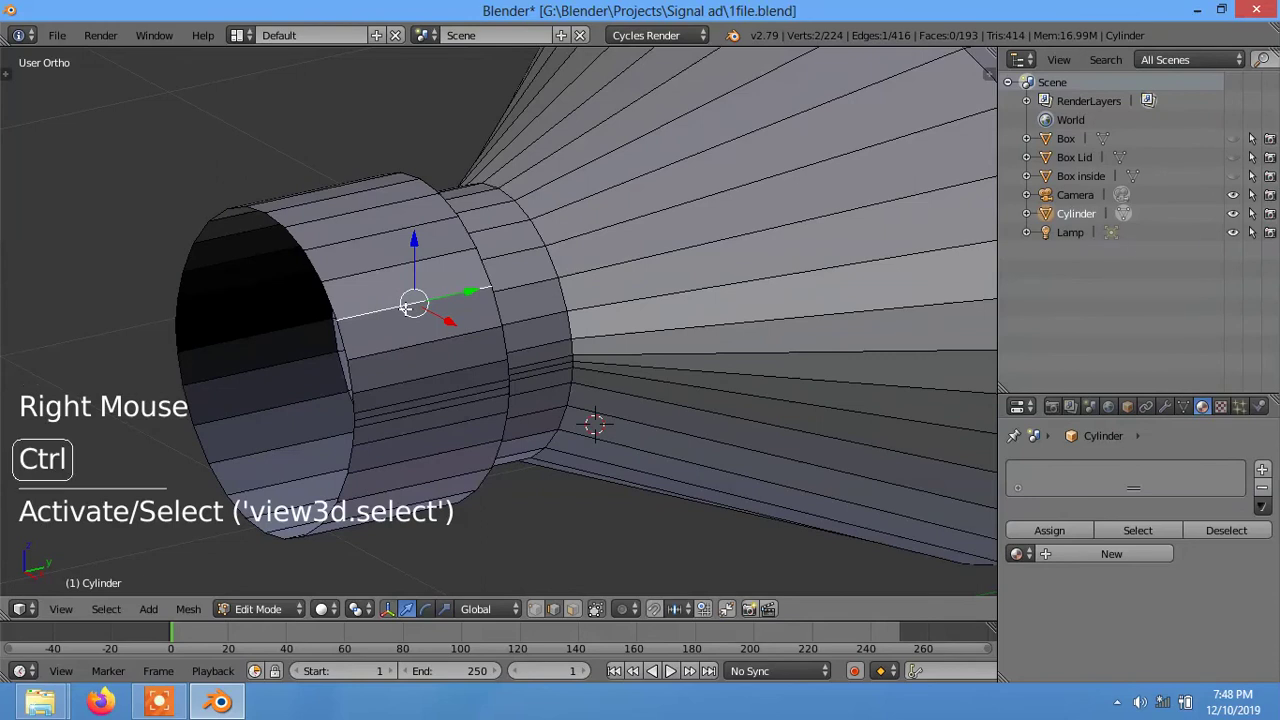
key(ctrl+r)
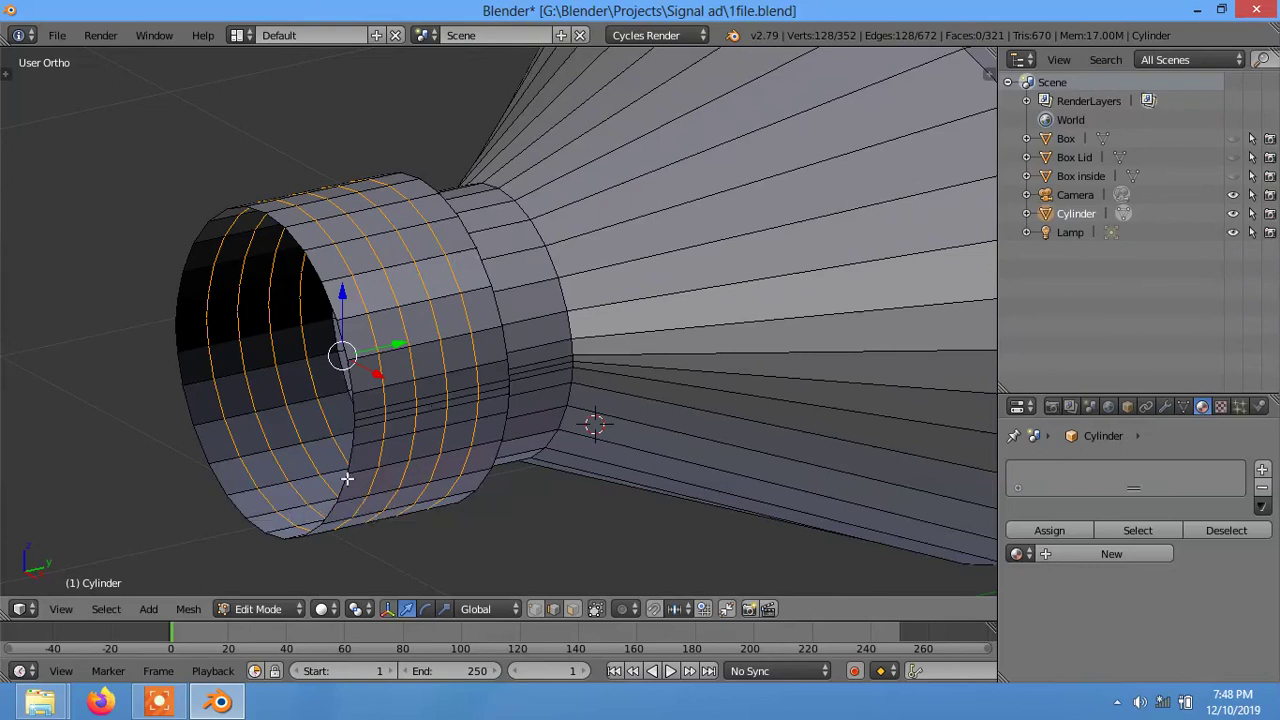
click(201, 613)
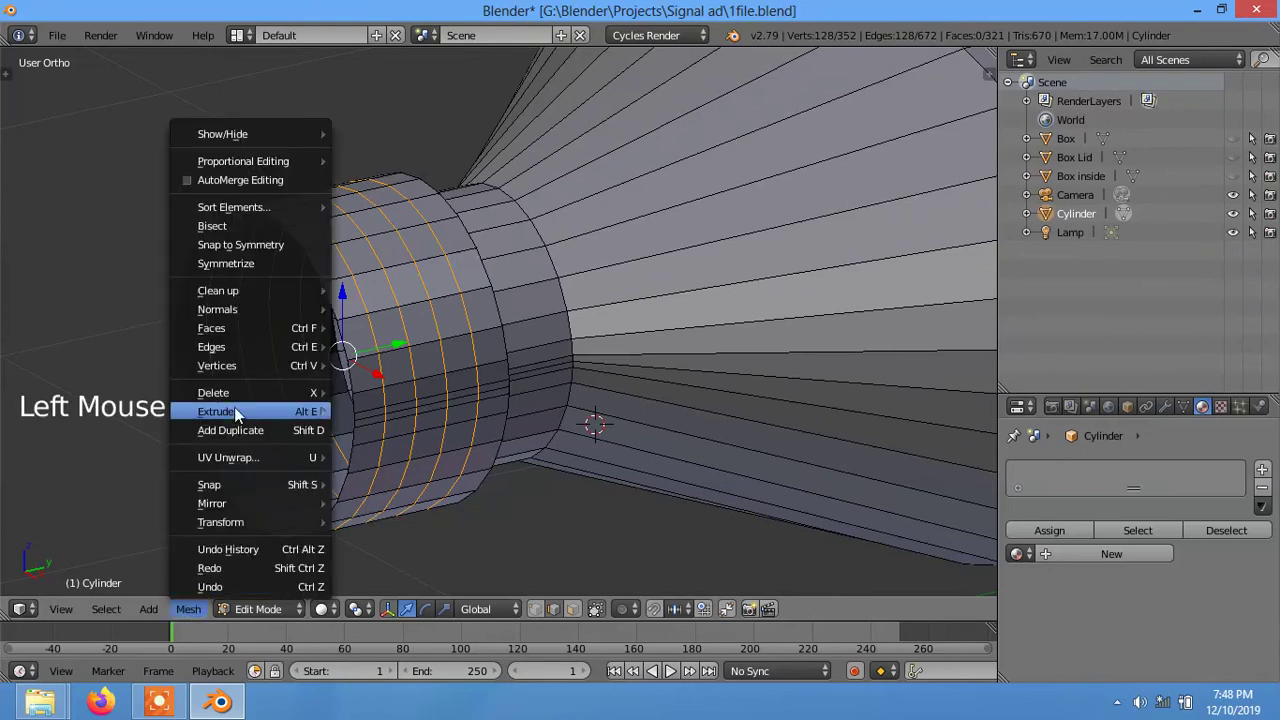
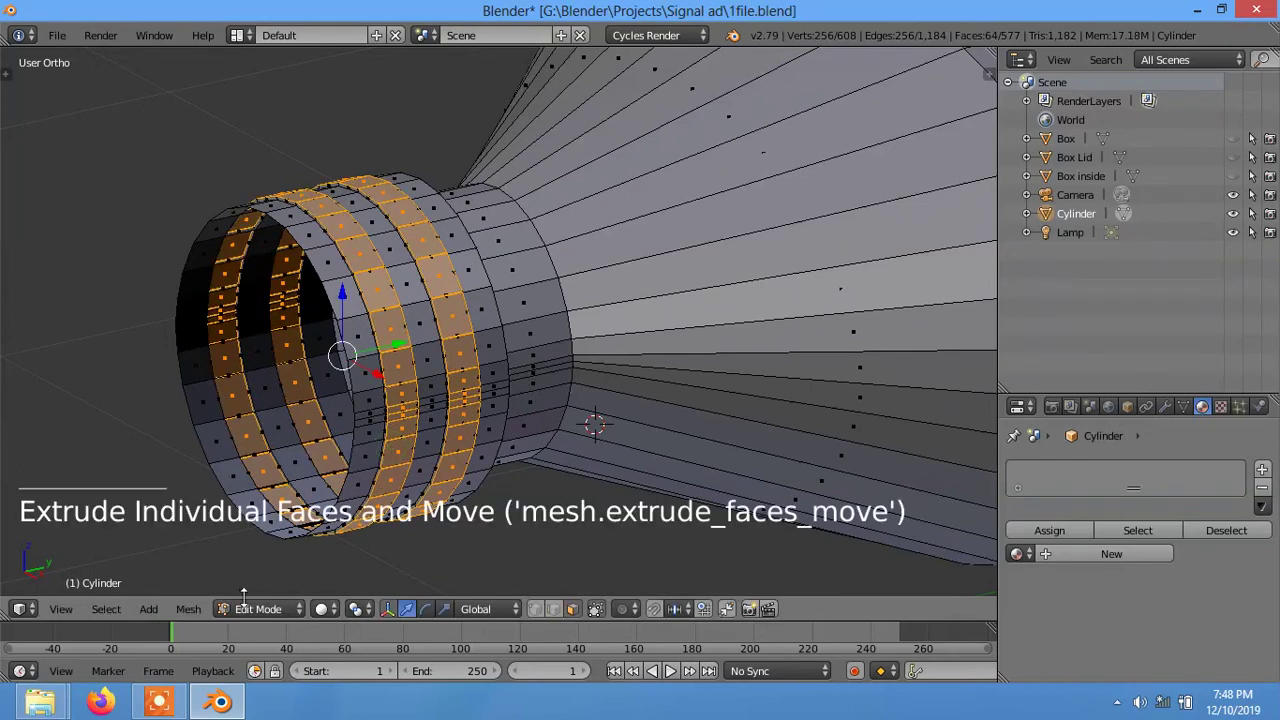
- Extrude the thread ridges, return to object mode and select the finished tube
click(258, 600)
scroll(down, 3)
middle_click(471, 469)
scroll(down, 3)
middle_click(543, 424)
scroll(down, 3)
middle_click(622, 382)
scroll(up, 3)
scroll(down, 3)
right_click(437, 343)
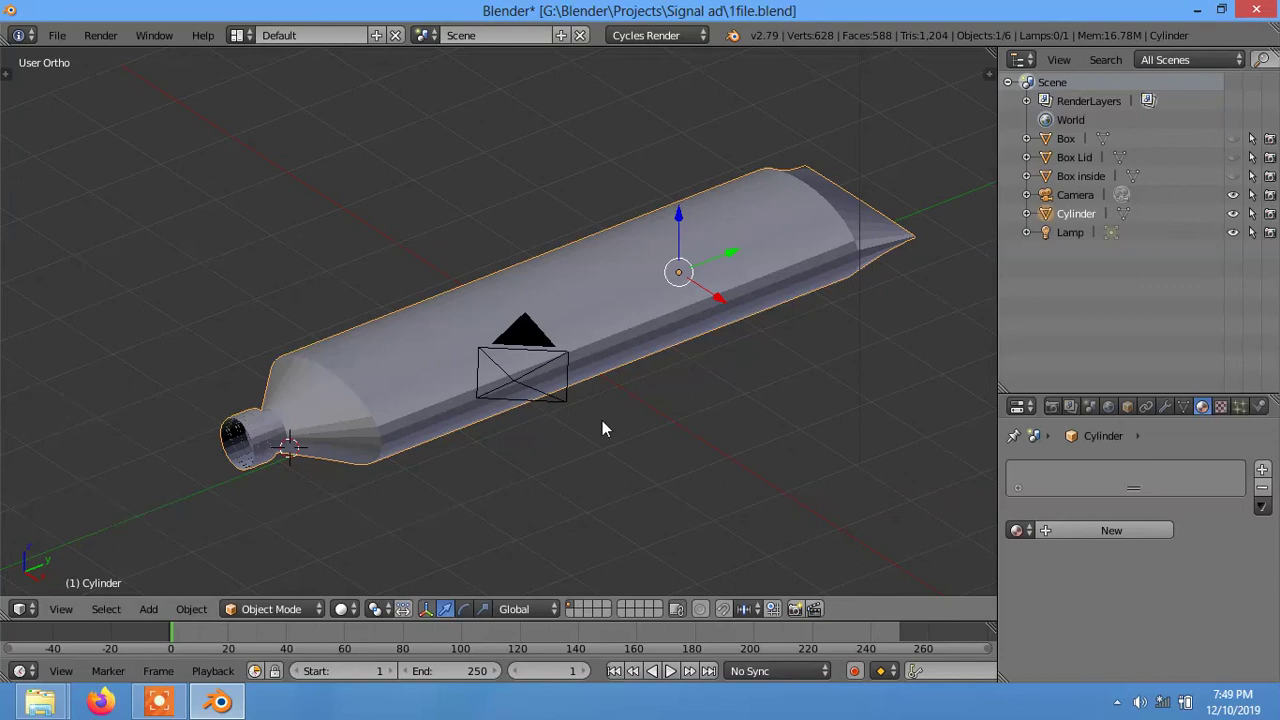
- Create a new material, Material.001, for the tube and bring up its colour wheel
click(356, 615)
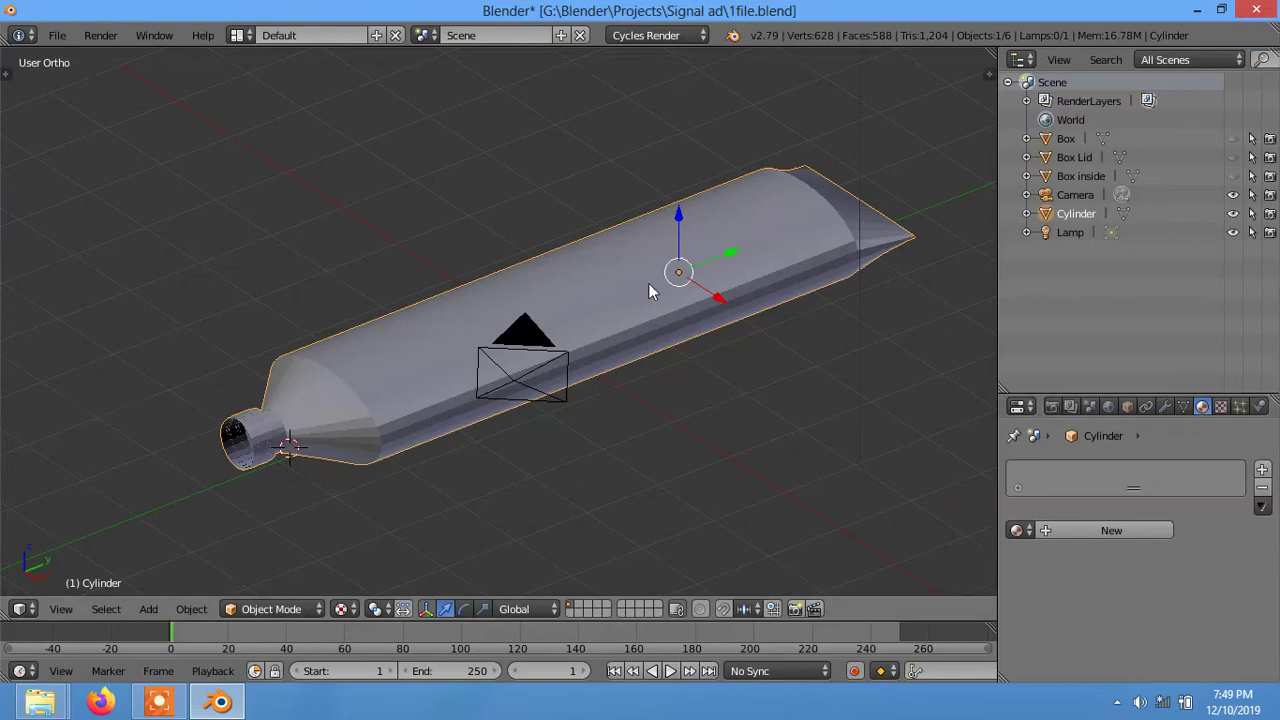
click(1092, 527)
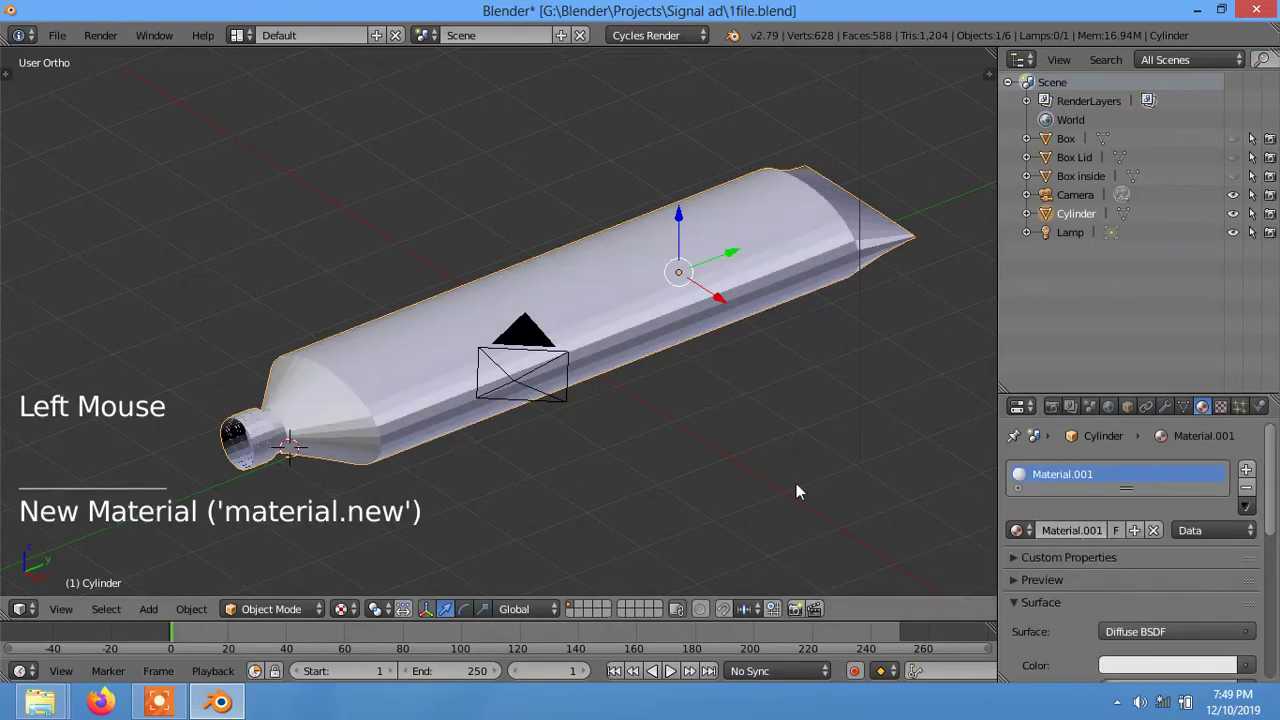
click(1135, 663)
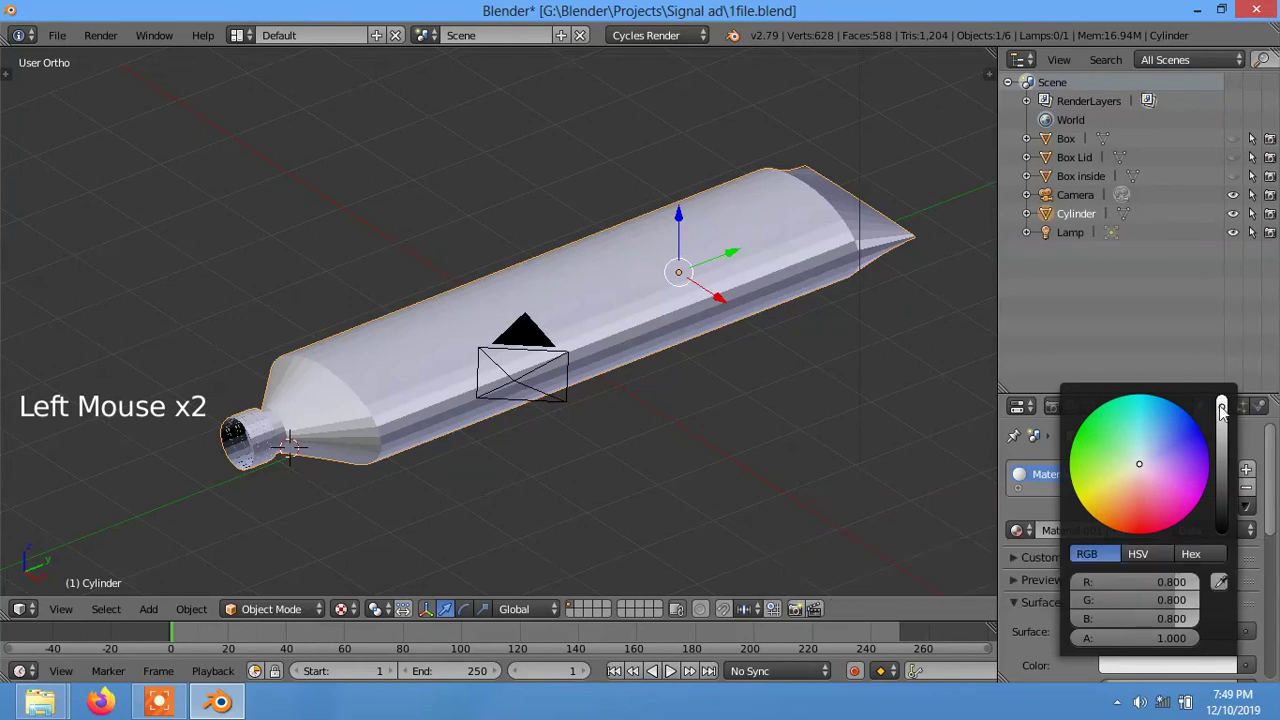
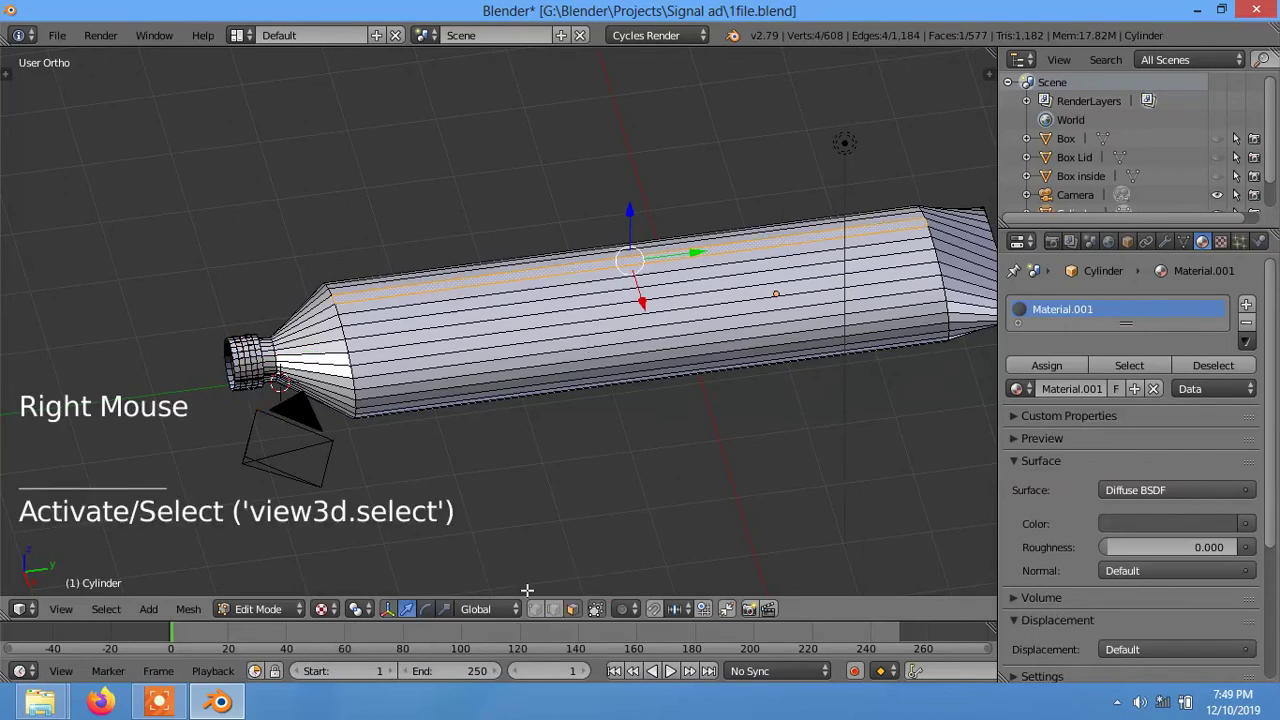
- Darken Material.001 and select the lengthwise band of faces along the tube body in Edit Mode
click(326, 620)
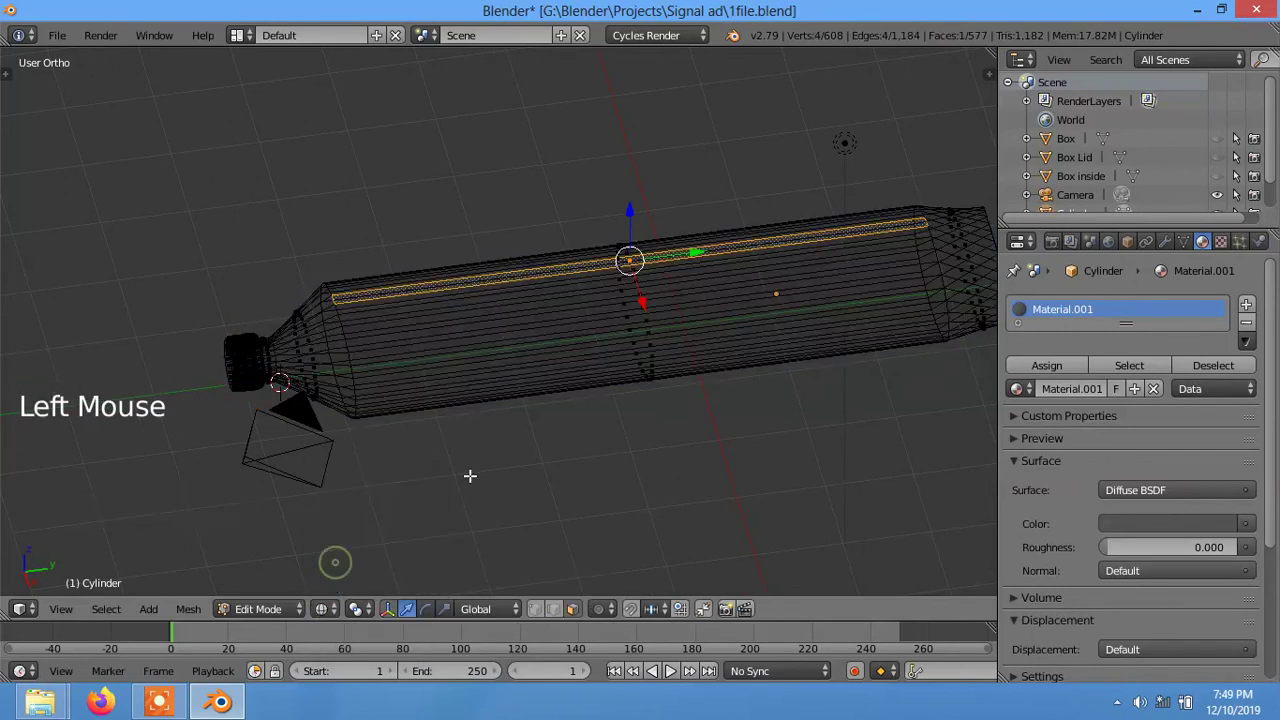
key(b)
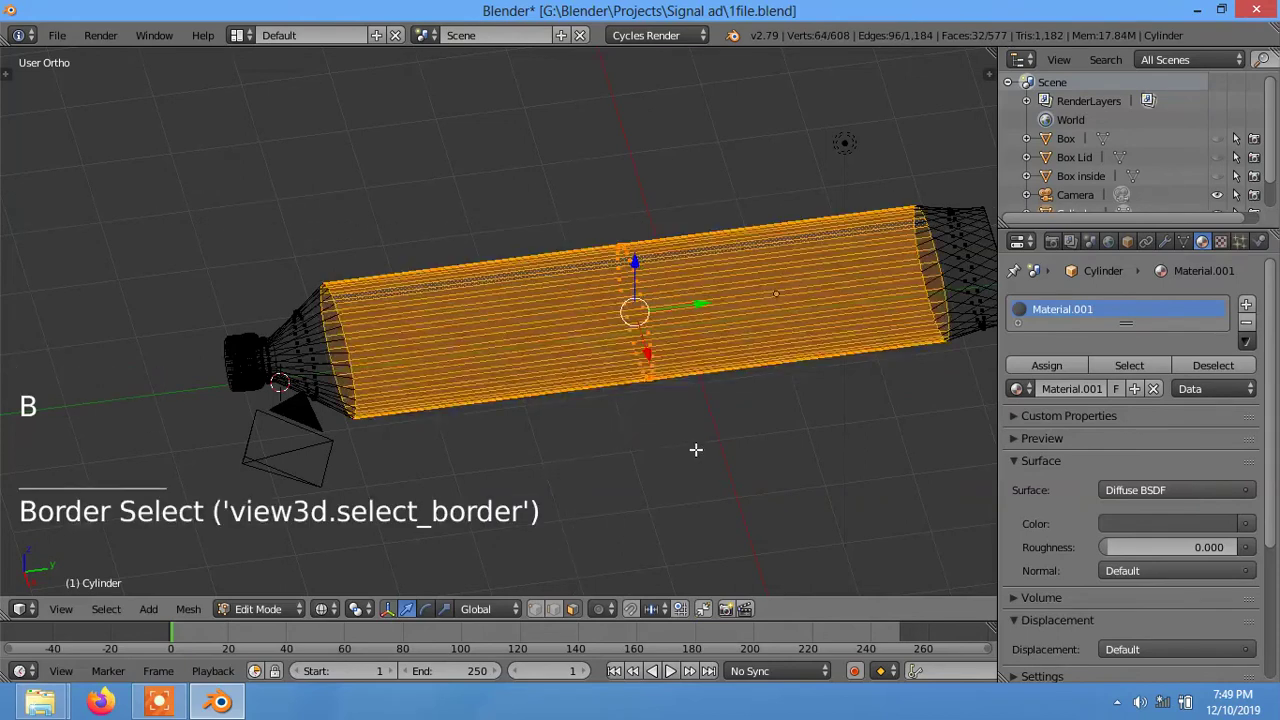
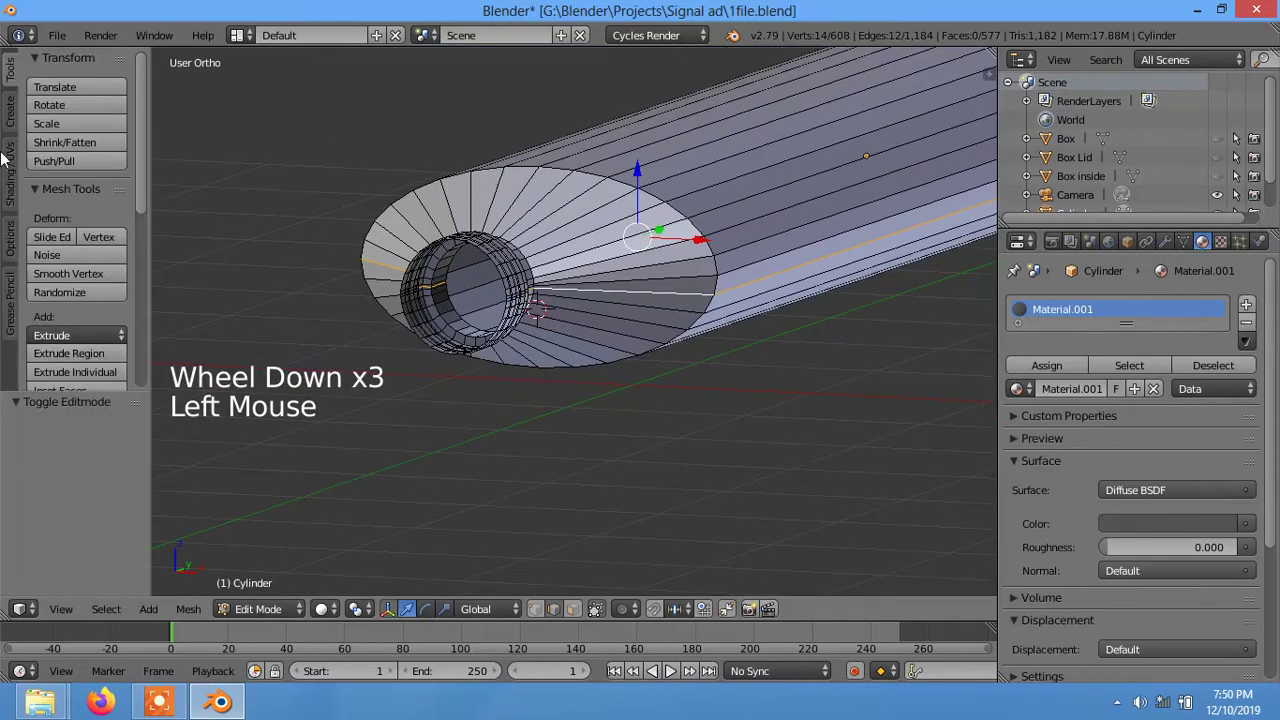
click(16, 167)
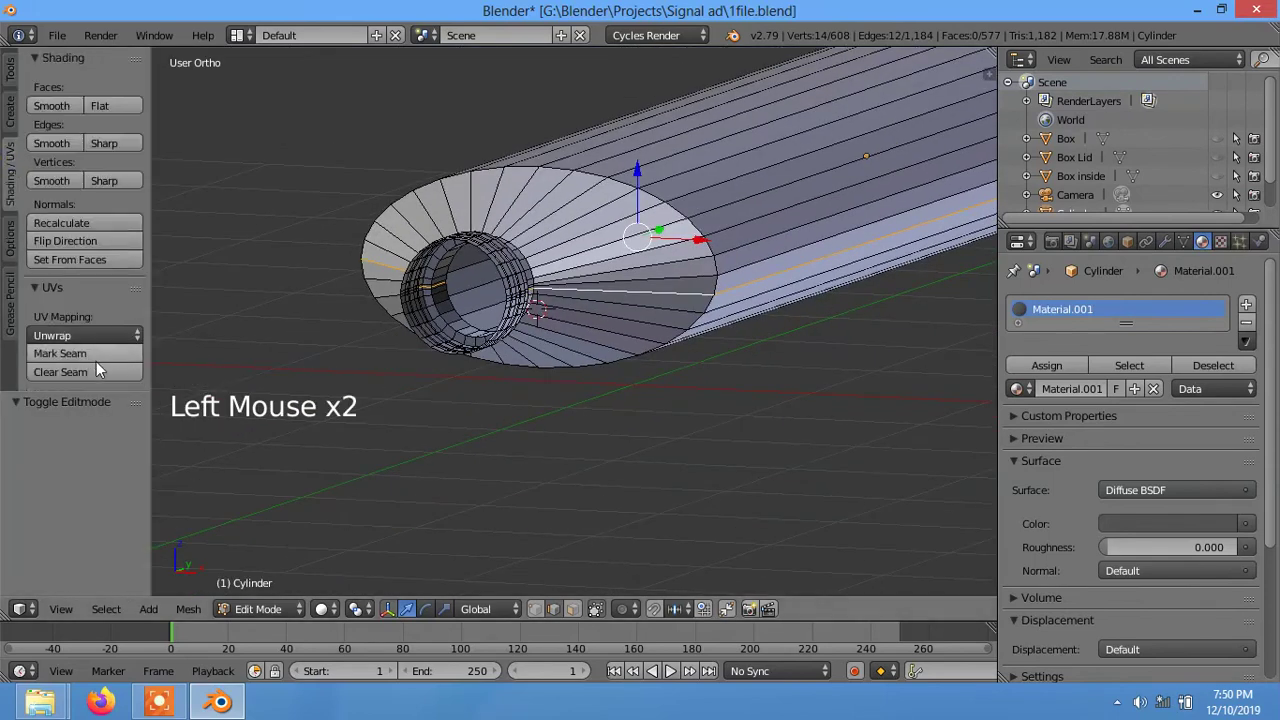
click(94, 360)
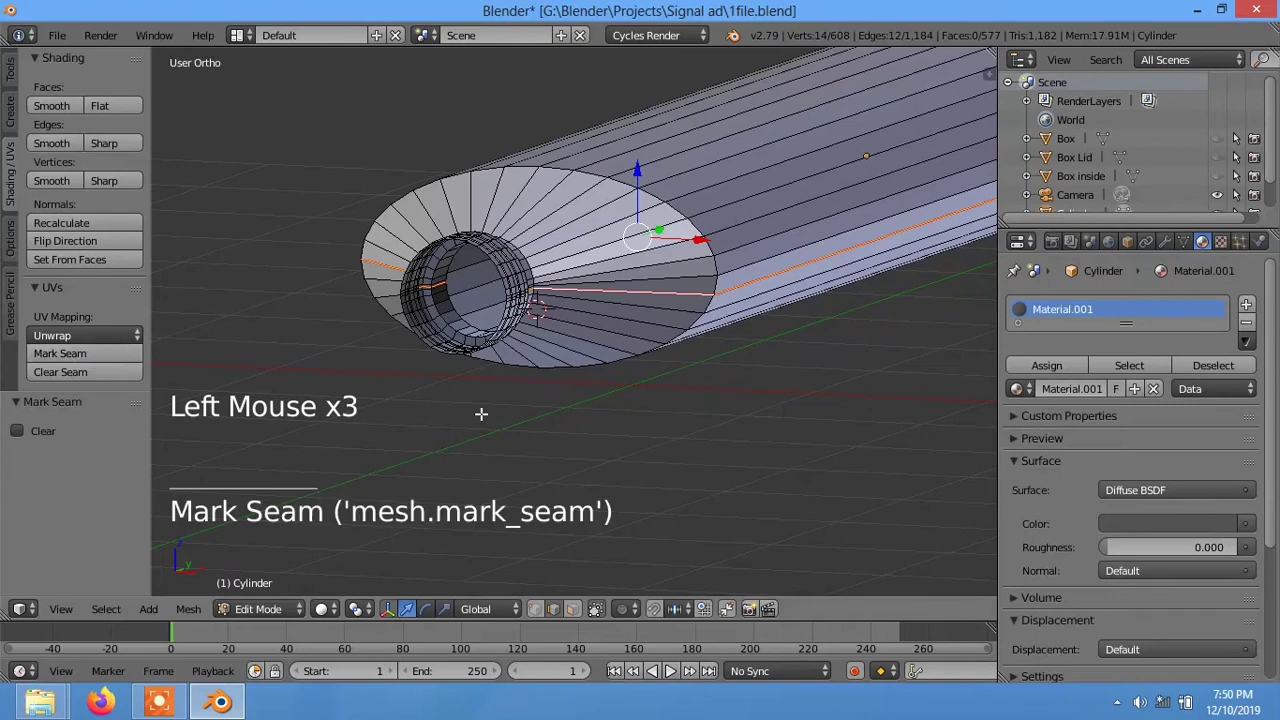
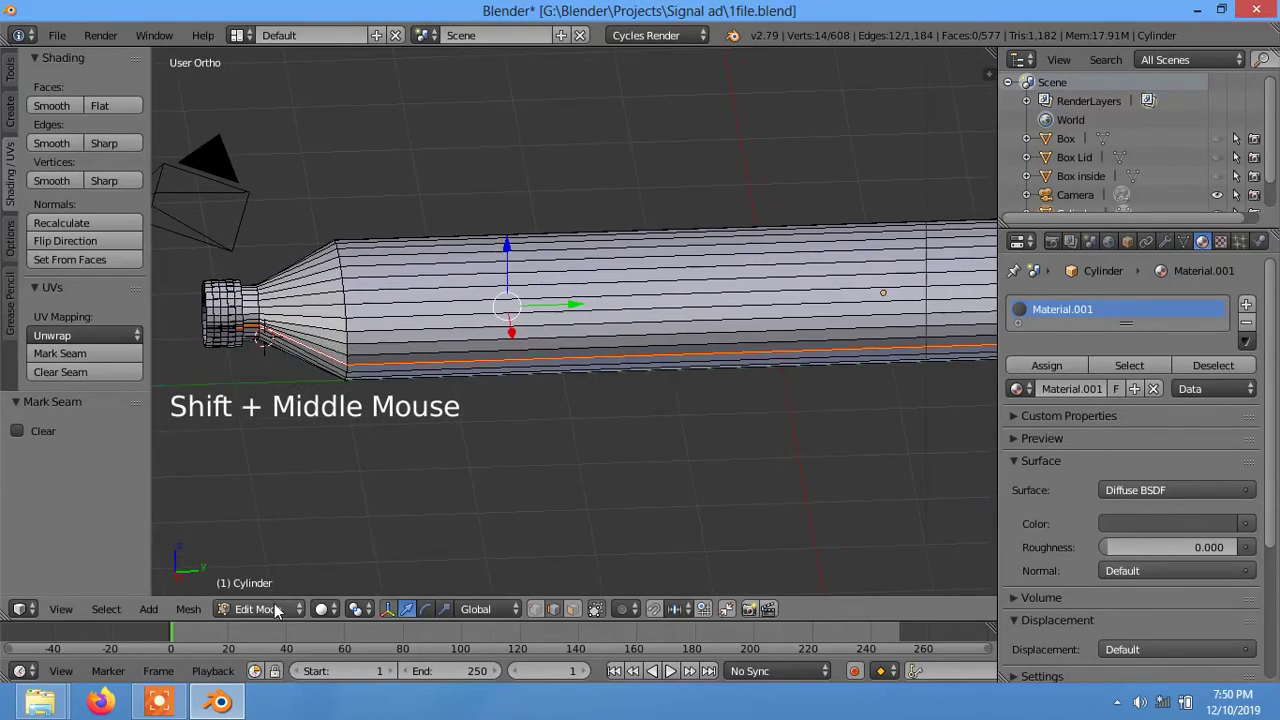
click(329, 611)
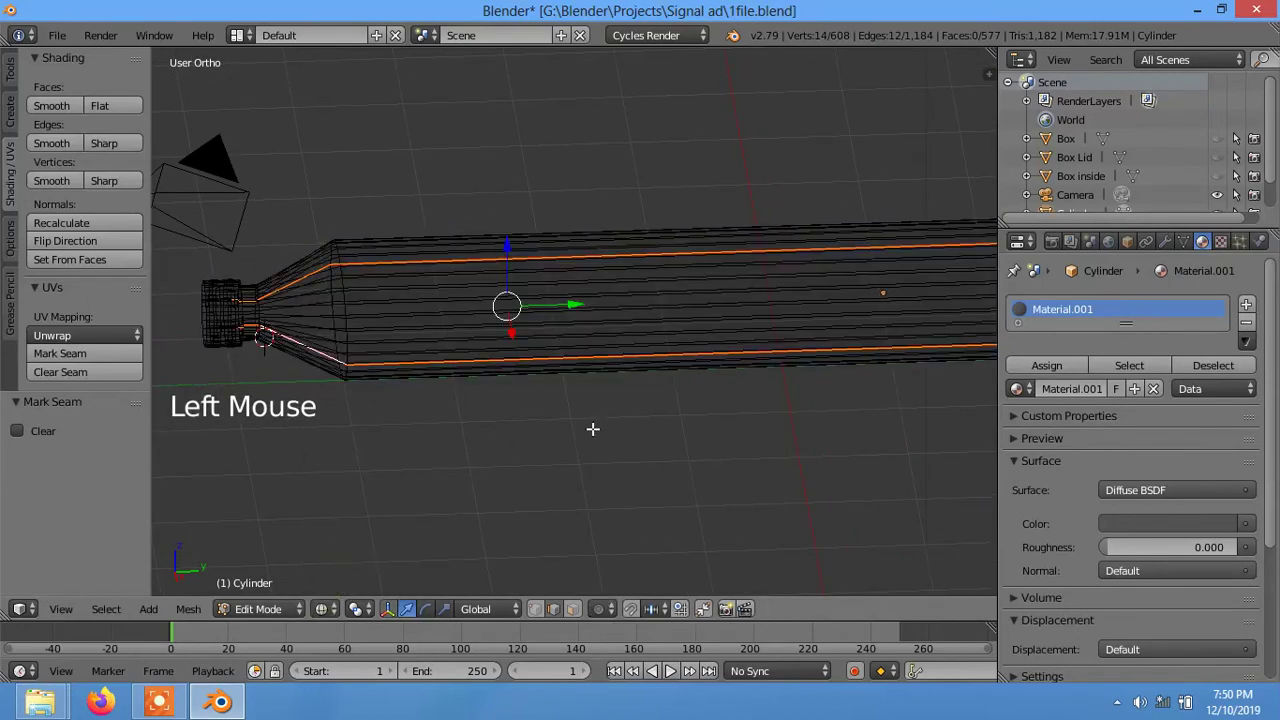
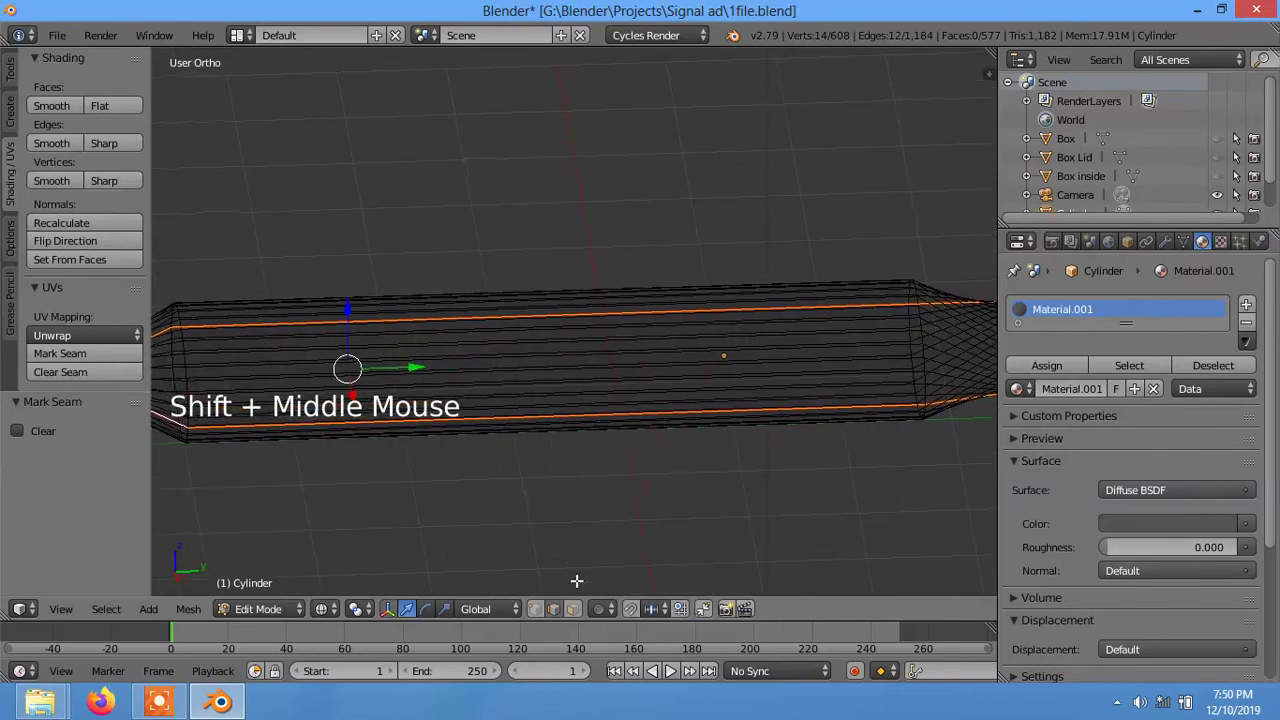
click(582, 615)
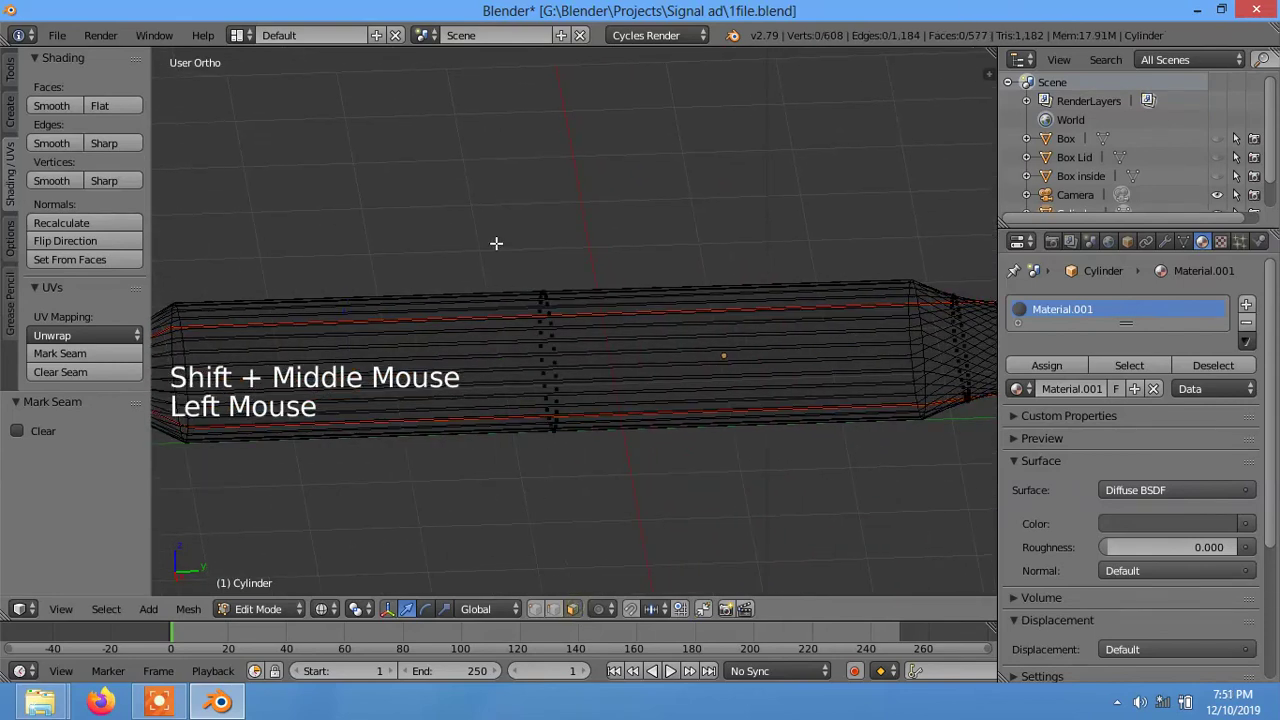
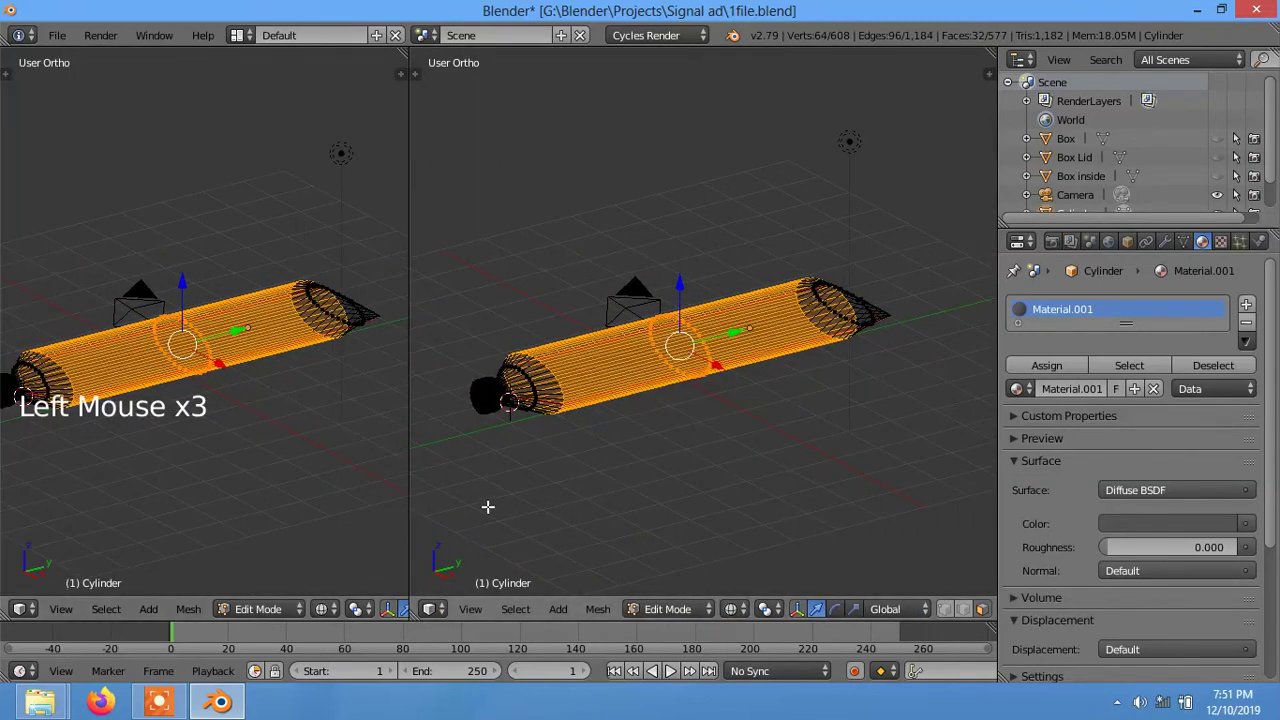
- Show the unwrapped tube faces in a UV/Image Editor view and add a second material slot, Material.002
click(444, 619)
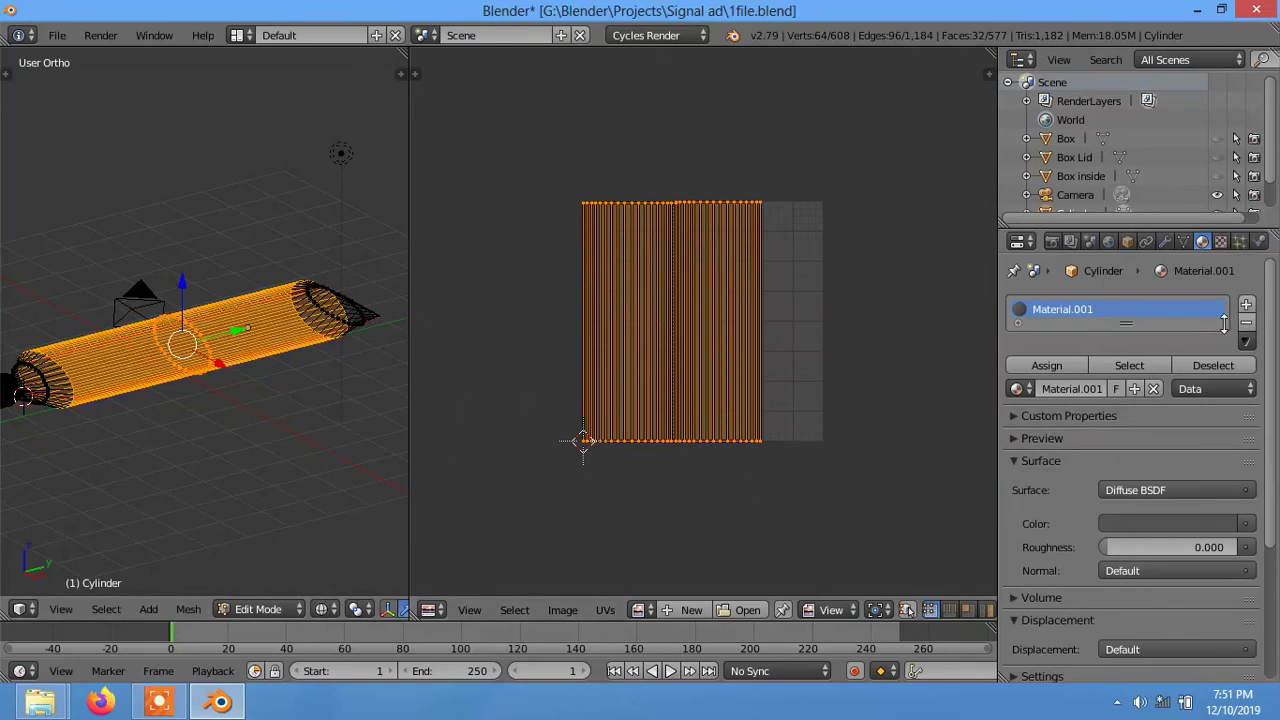
click(1255, 305)
- Assign Material.002 to the selected faces and drive its colour from an Image Texture
click(1077, 408)
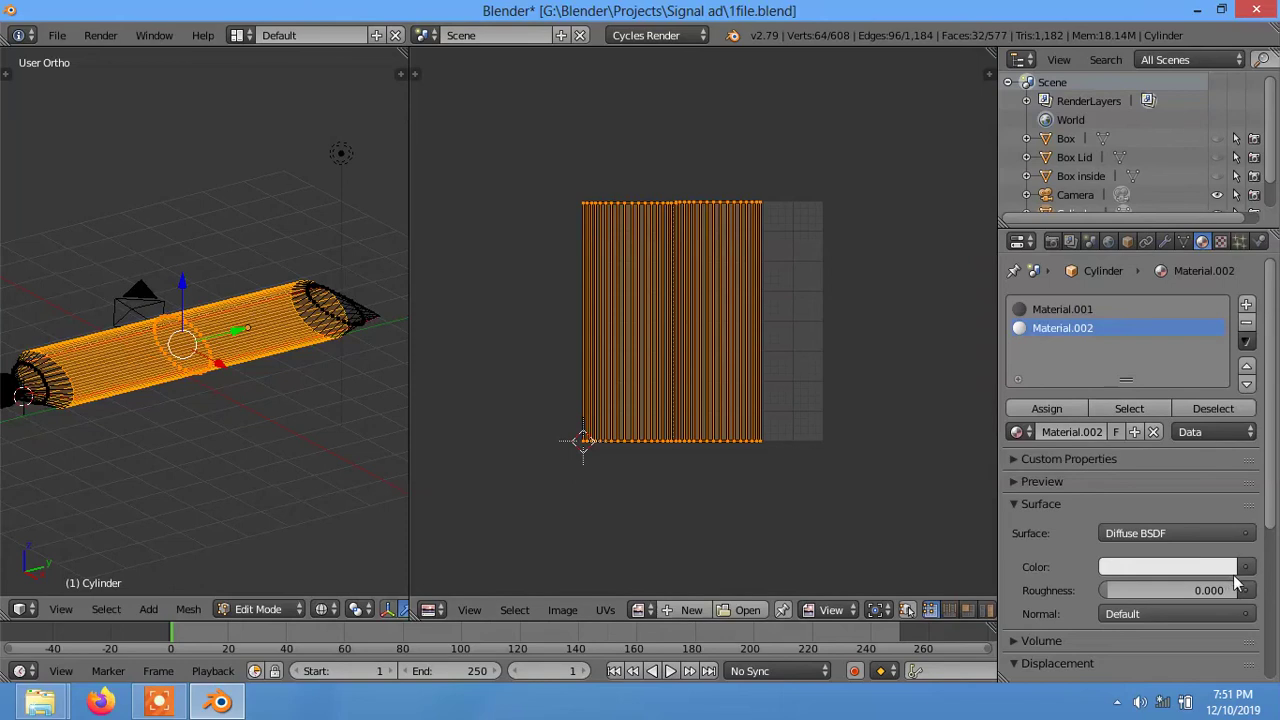
click(1250, 573)
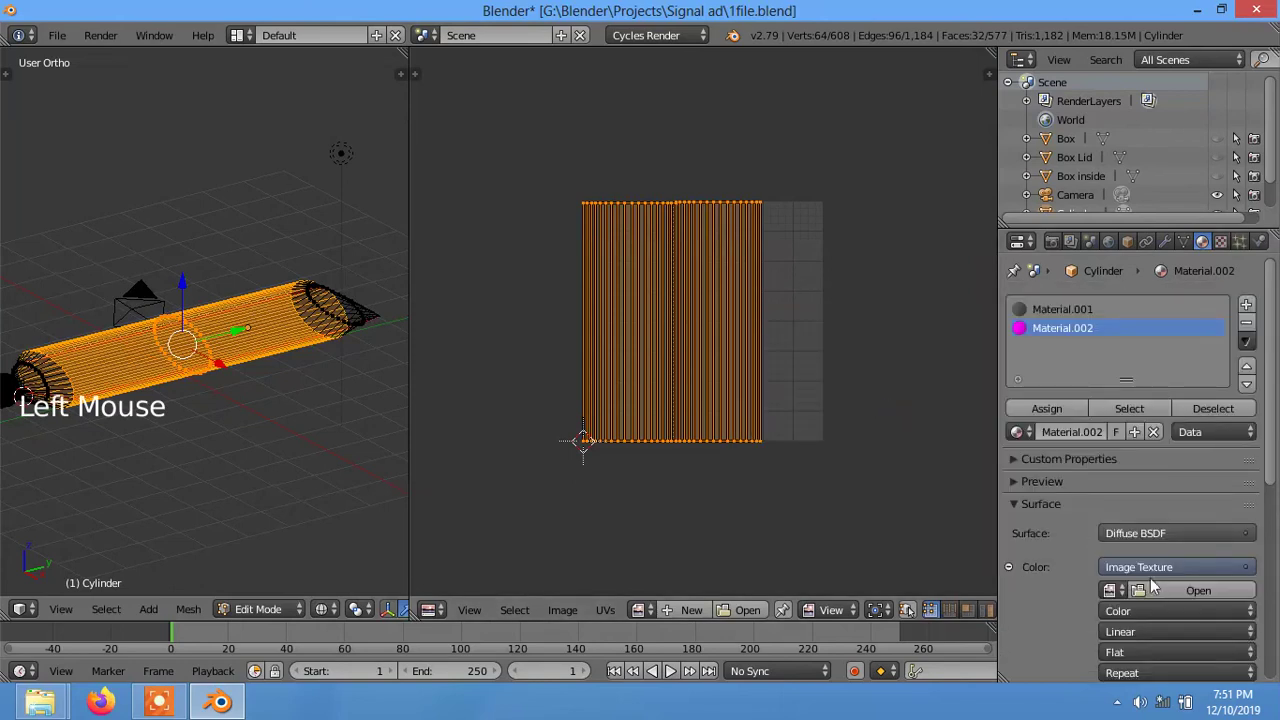
- Load Signal 2.jpg into Material.002's Image Texture and display it behind the UVs
click(1188, 597)
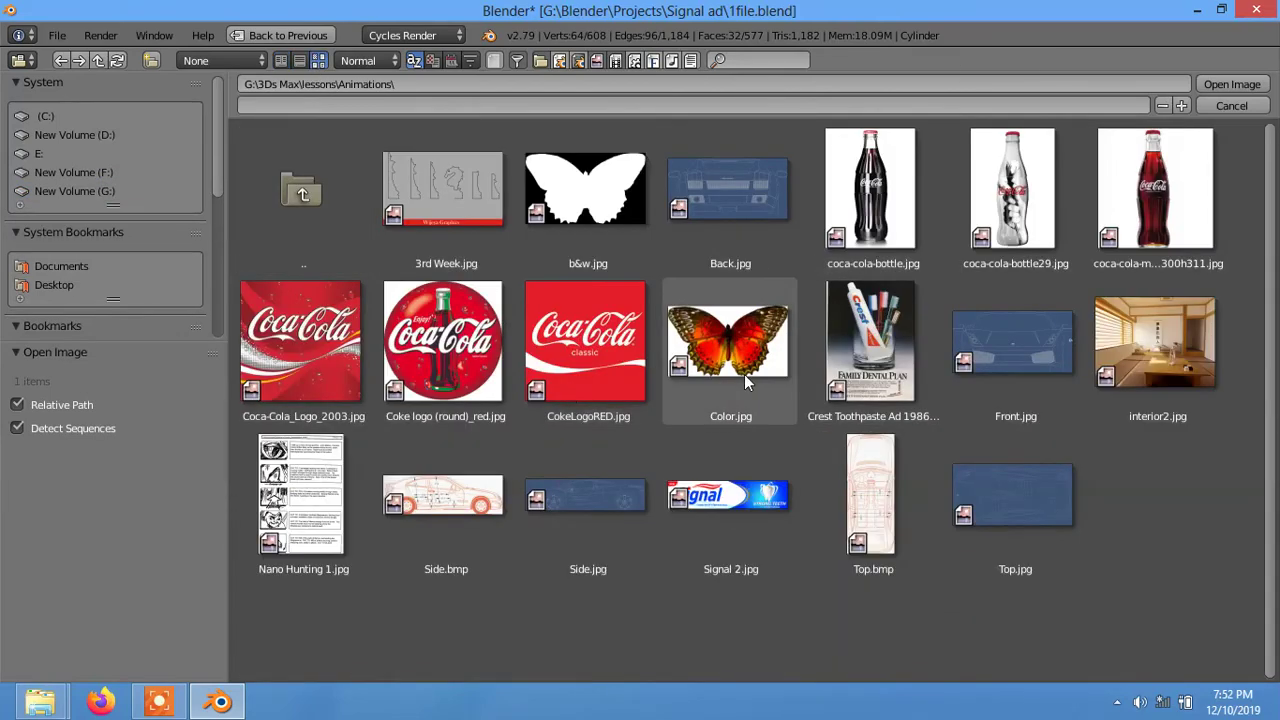
click(1232, 83)
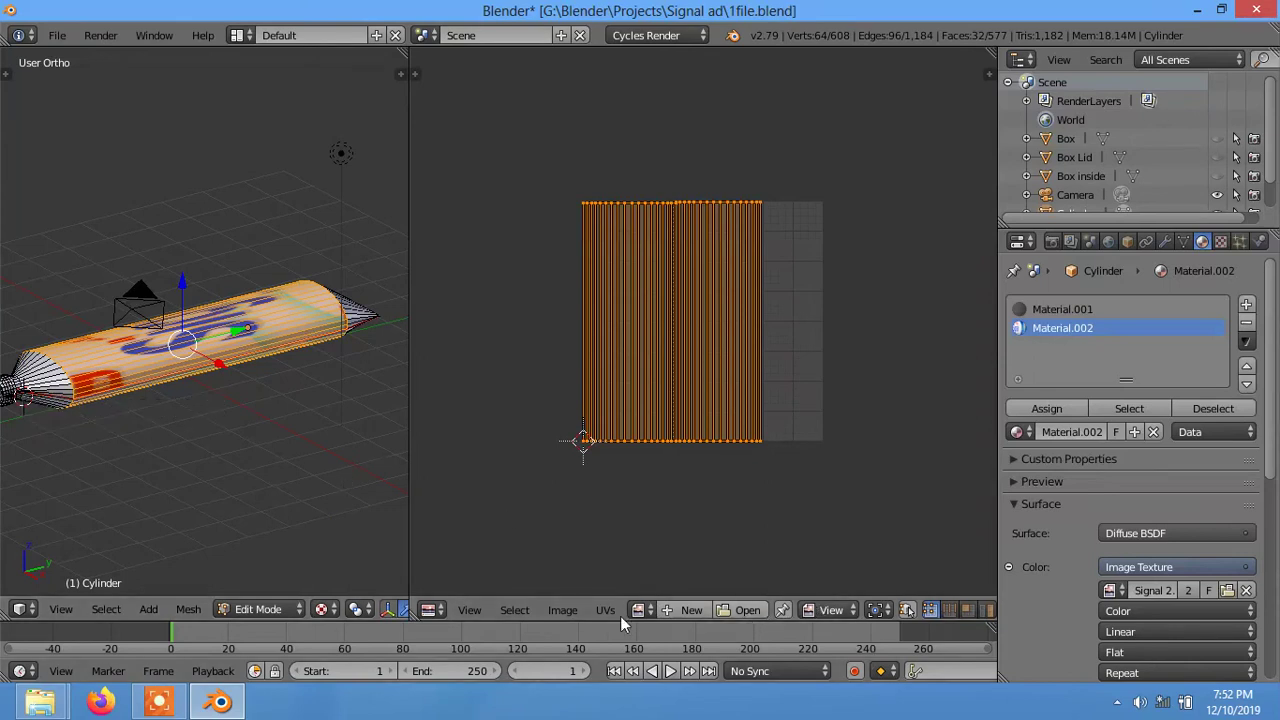
click(643, 617)
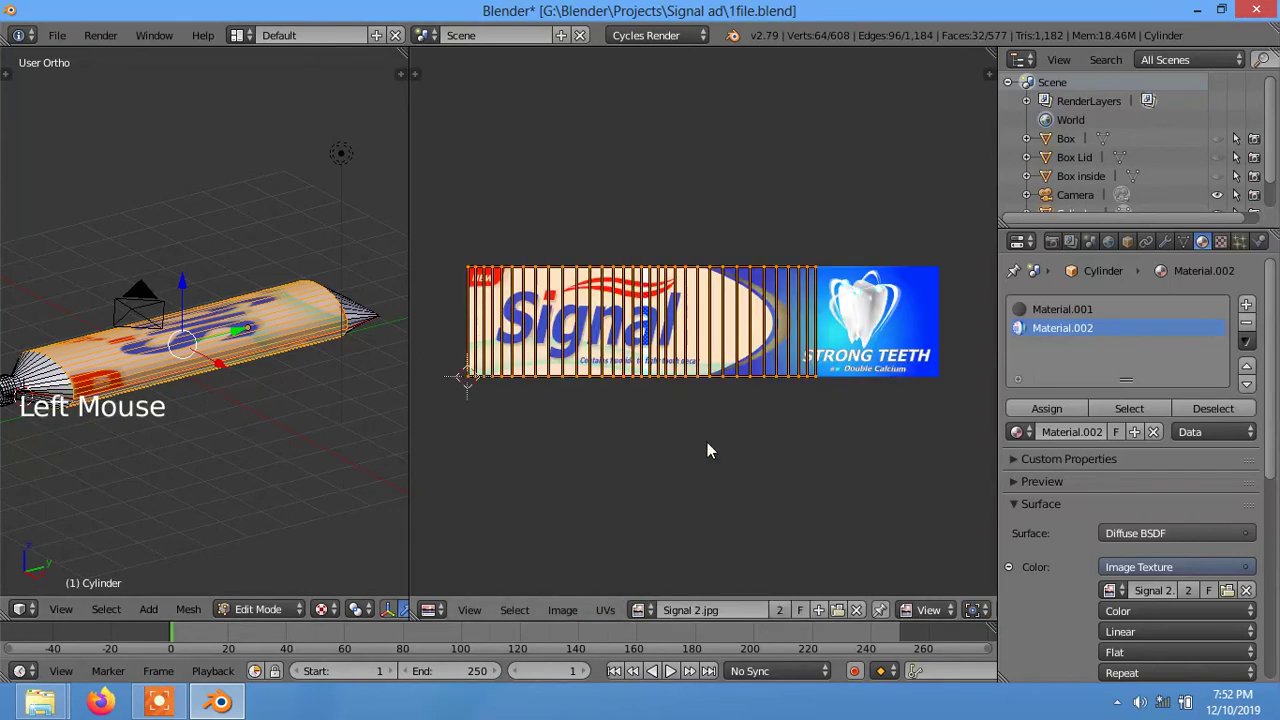
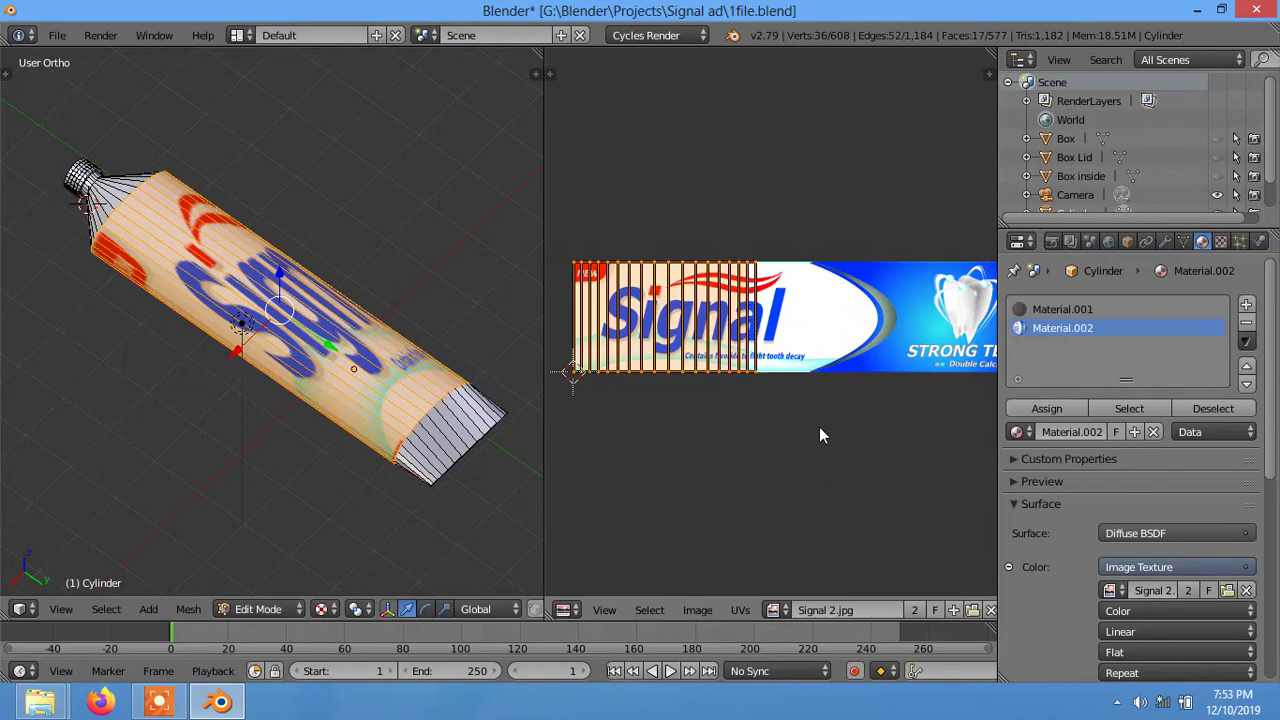
- Rotate the UV strip sideways over the label and shrink it to fit
key(r)
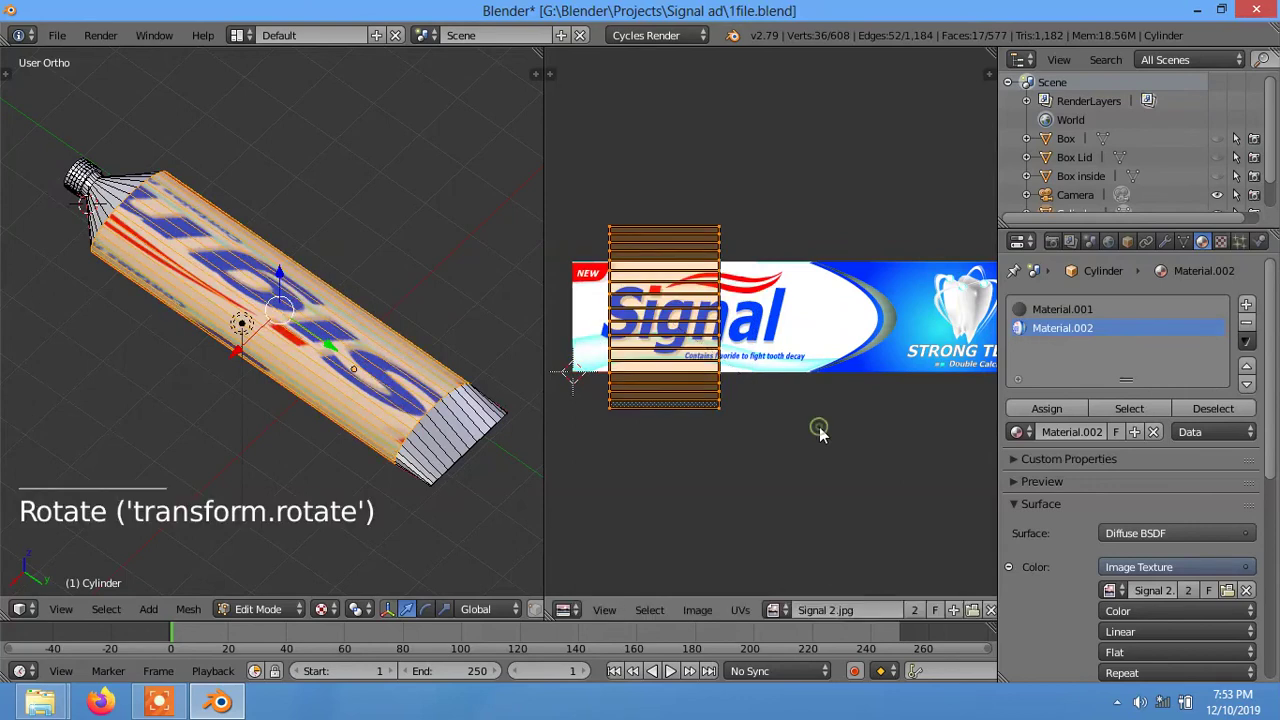
key(r)
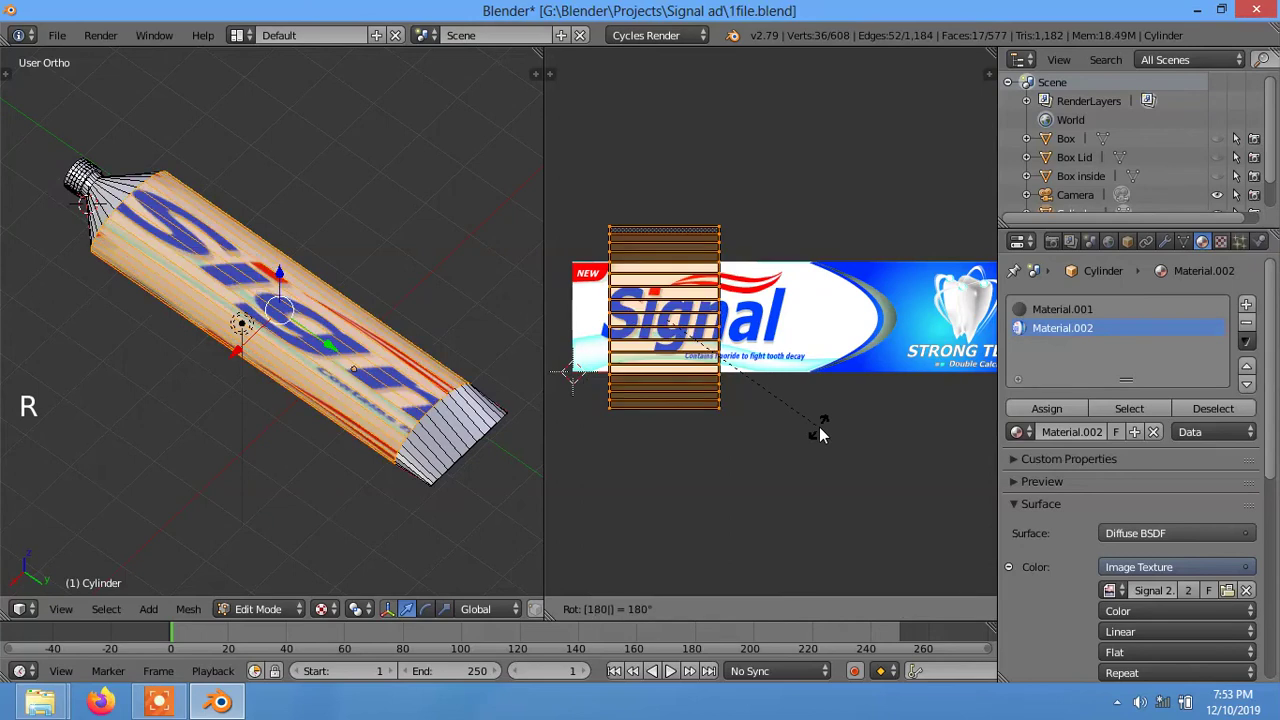
scroll(down, 3)
scroll(down, 3)
key(g)
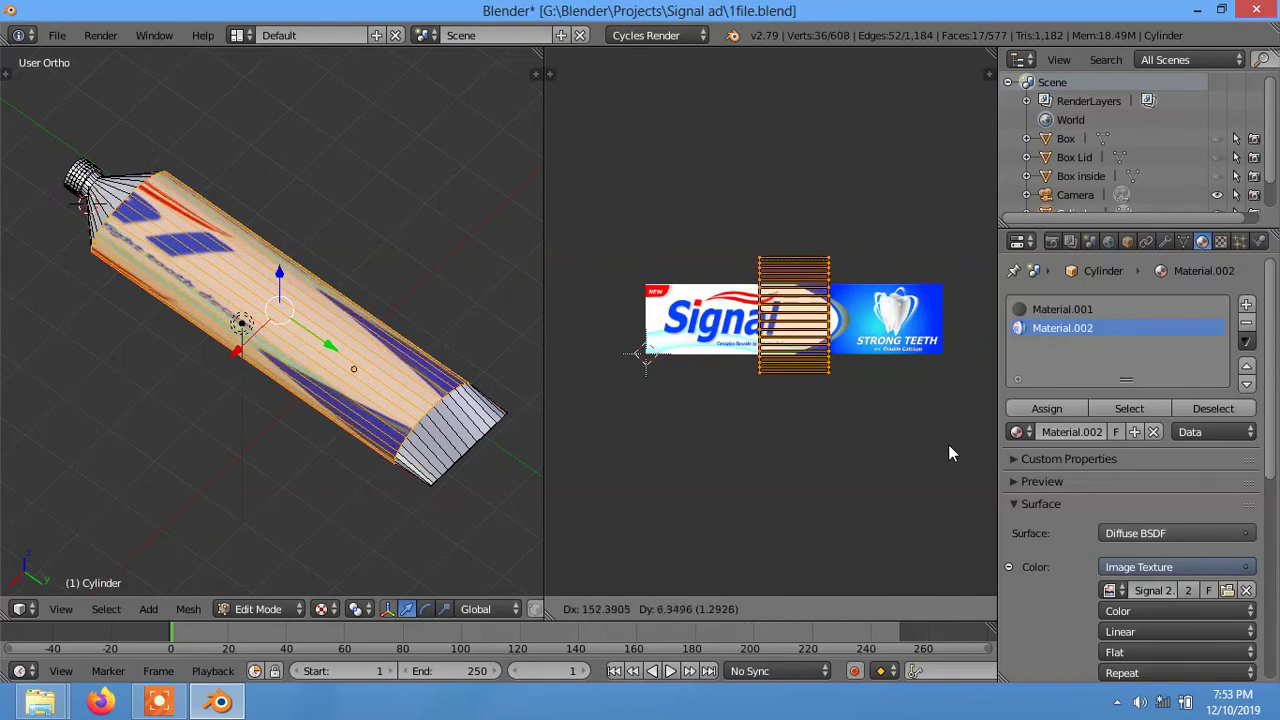
scroll(up, 3)
scroll(down, 3)
middle_click(895, 455)
scroll(up, 3)
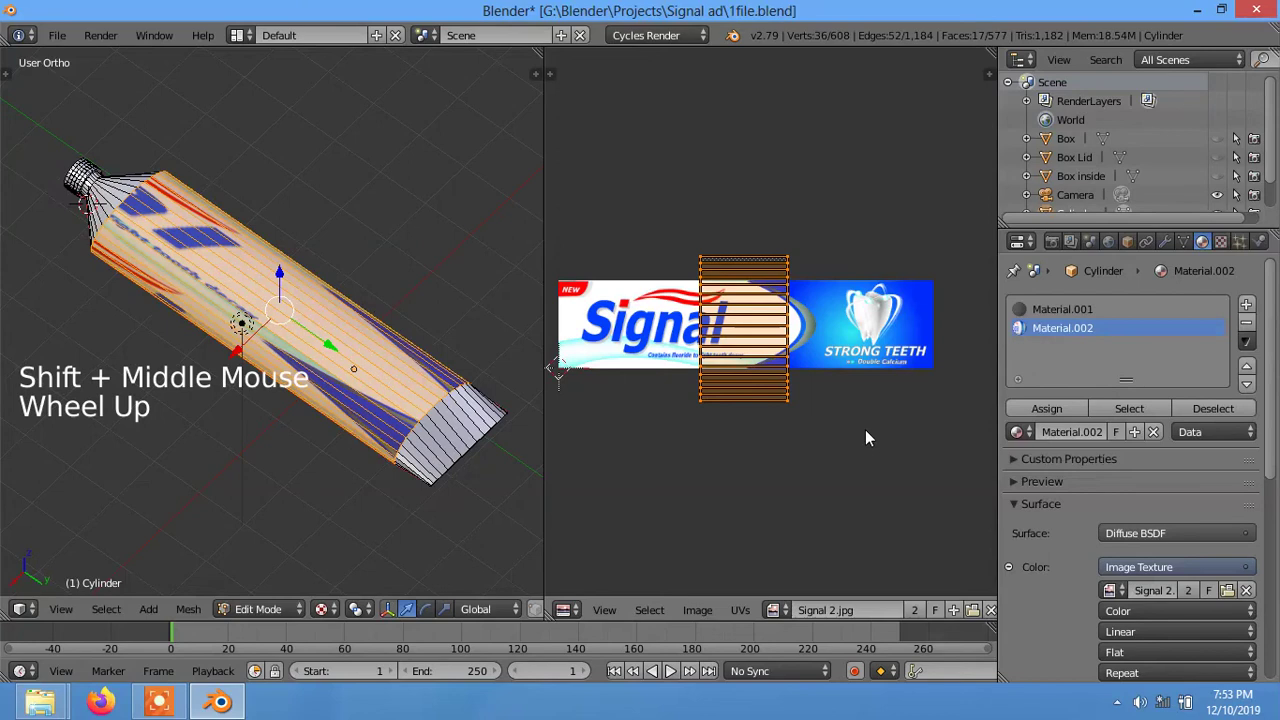
- Scale and move the UVs so they cover the Signal label's full width and height
key(s)
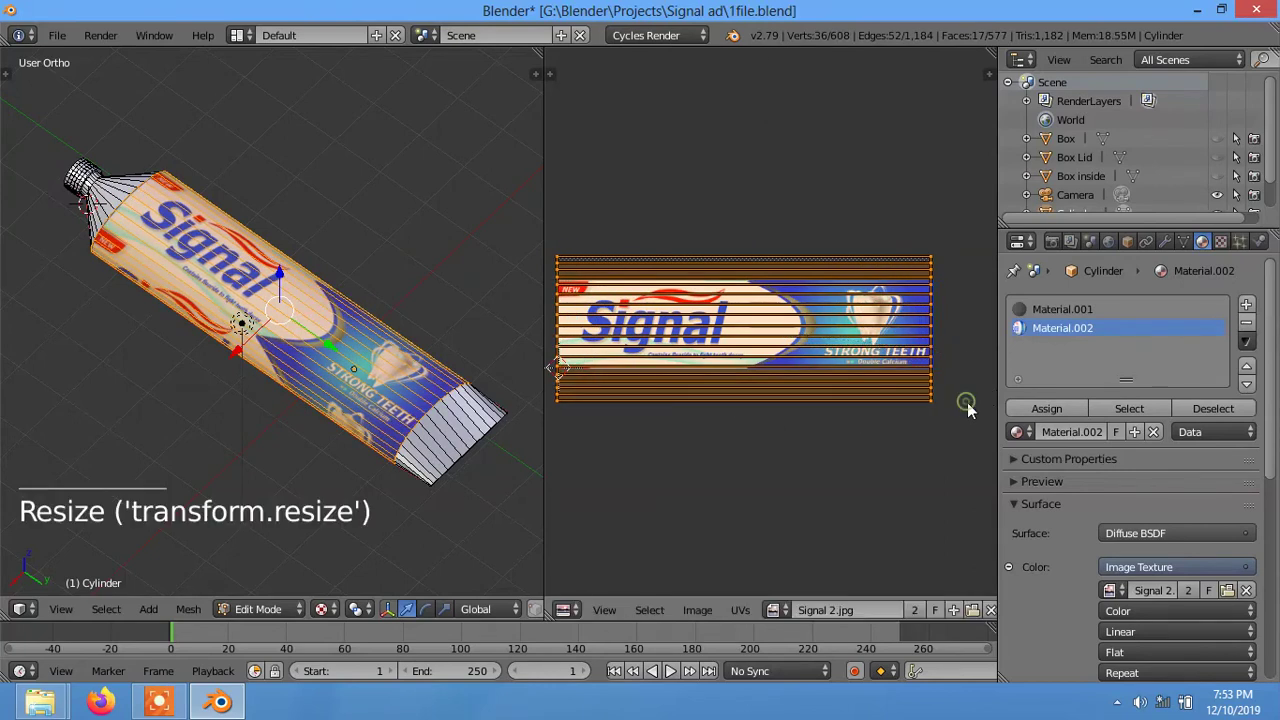
key(g)
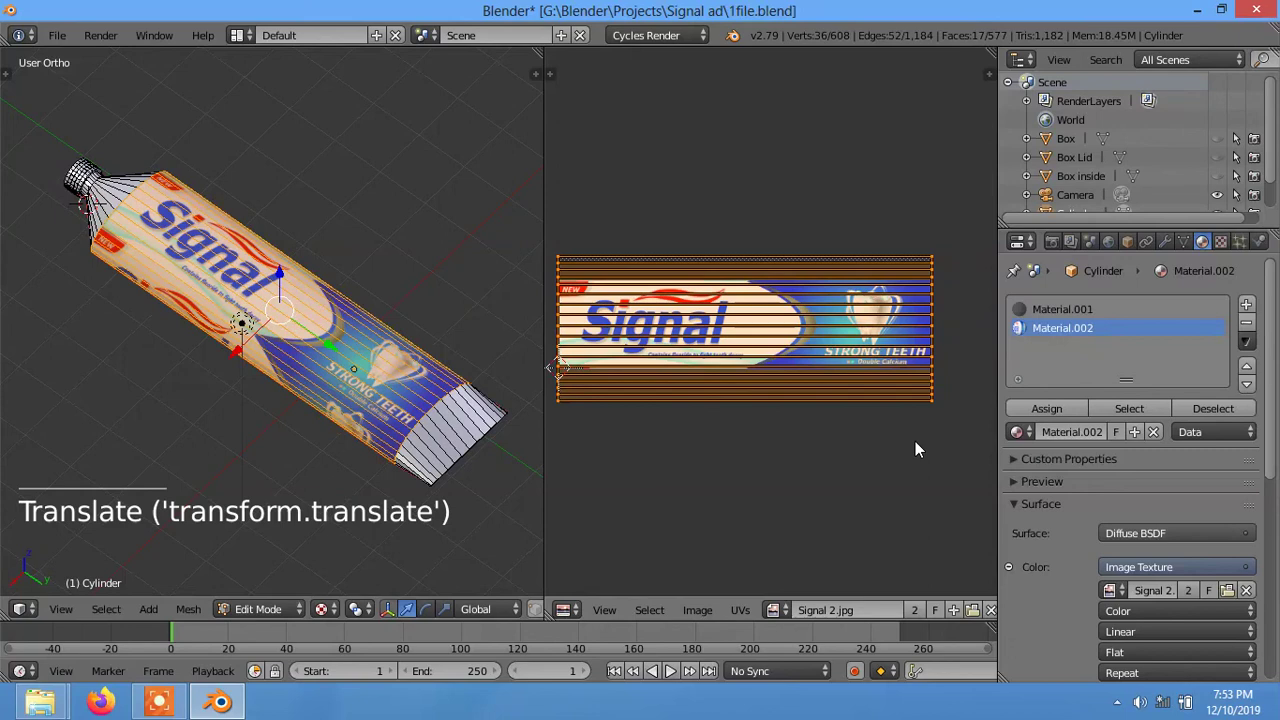
key(s)
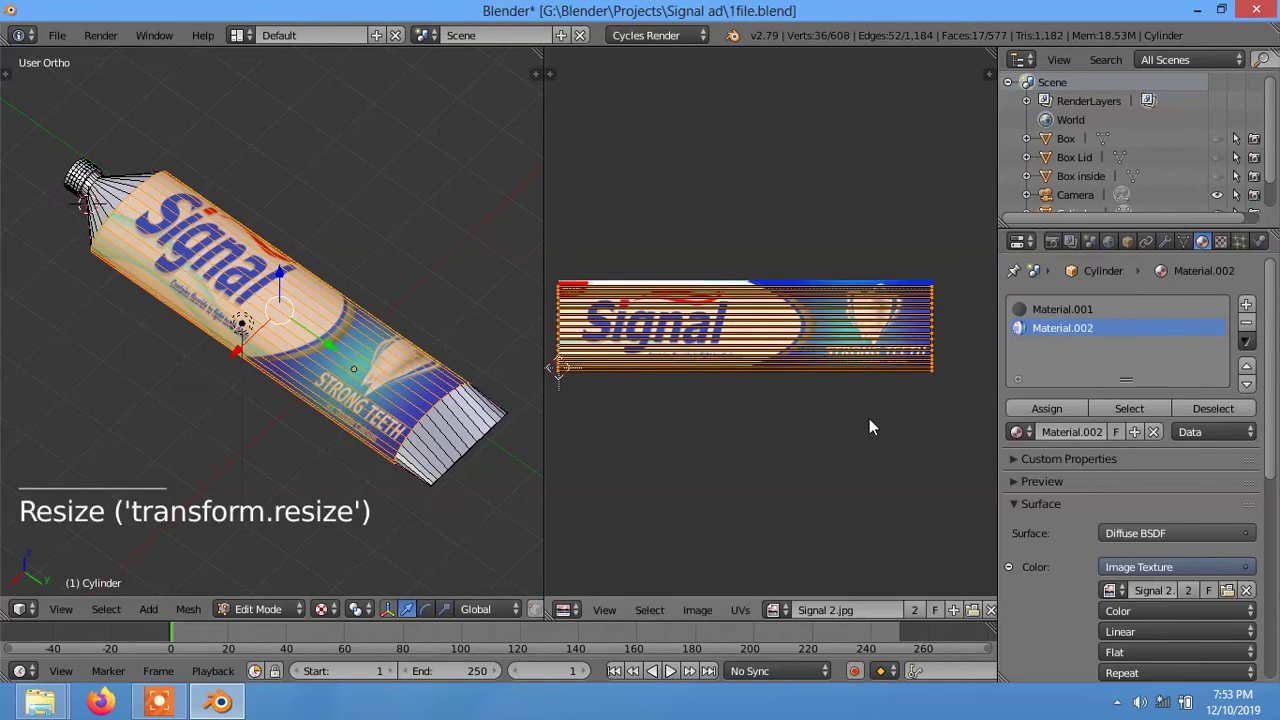
key(g)
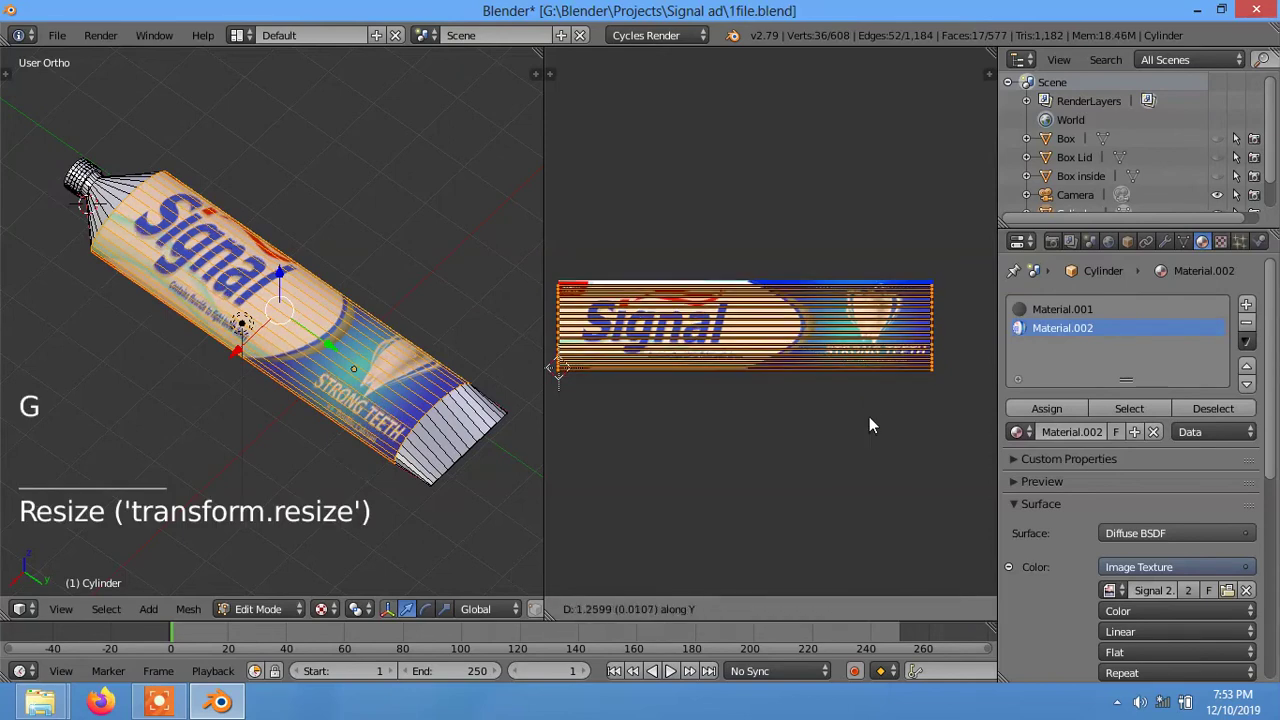
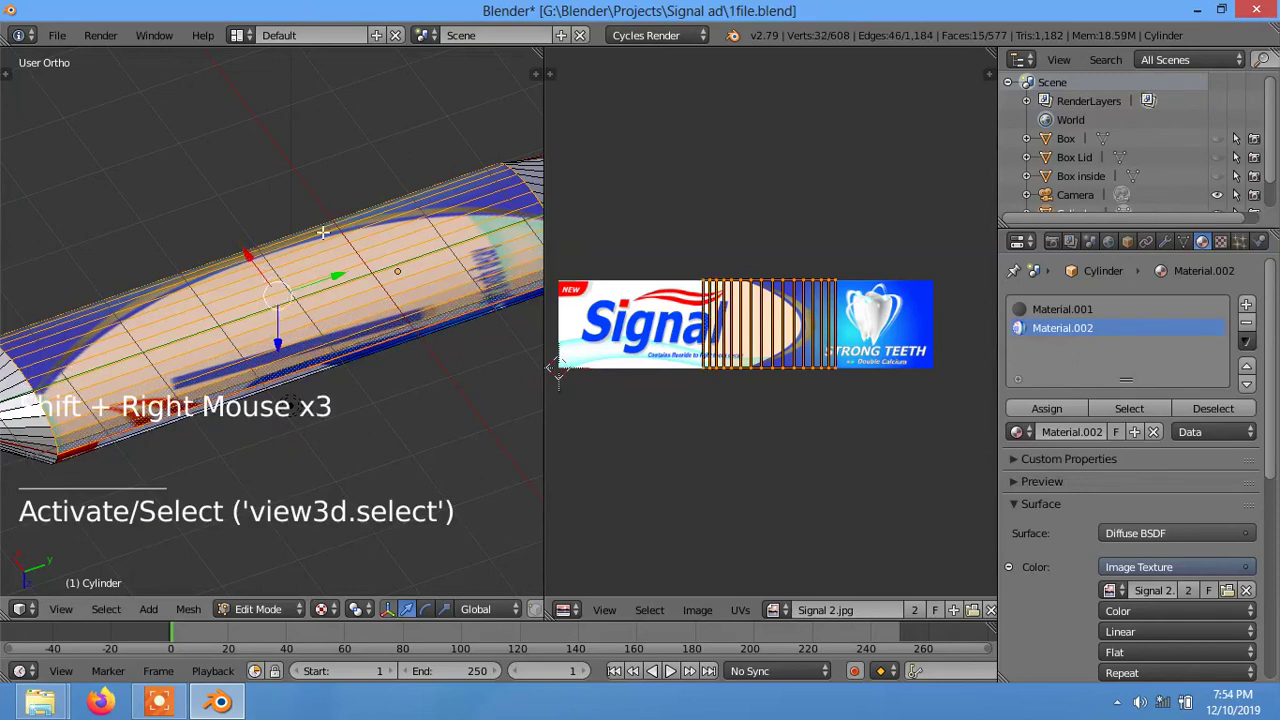
- Stretch and shift the tube's UVs across the label so 'Strong Teeth' reads along the body
scroll(down, 3)
scroll(down, 3)
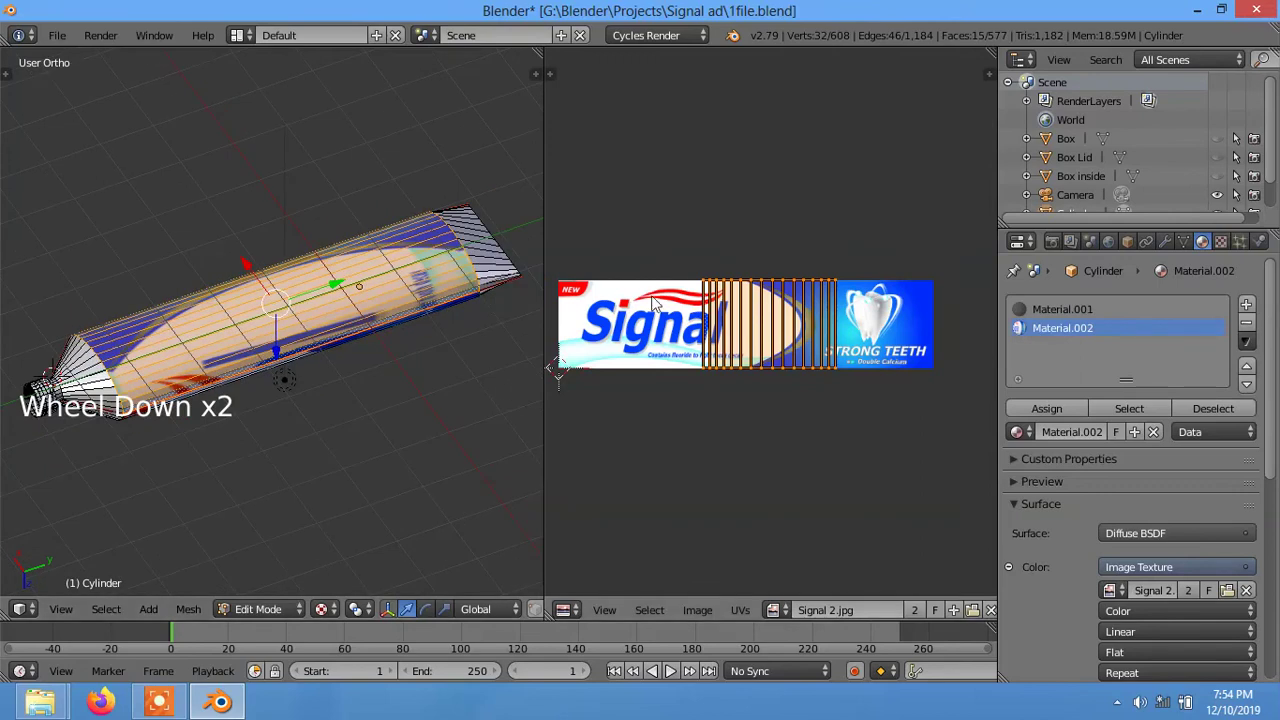
key(g)
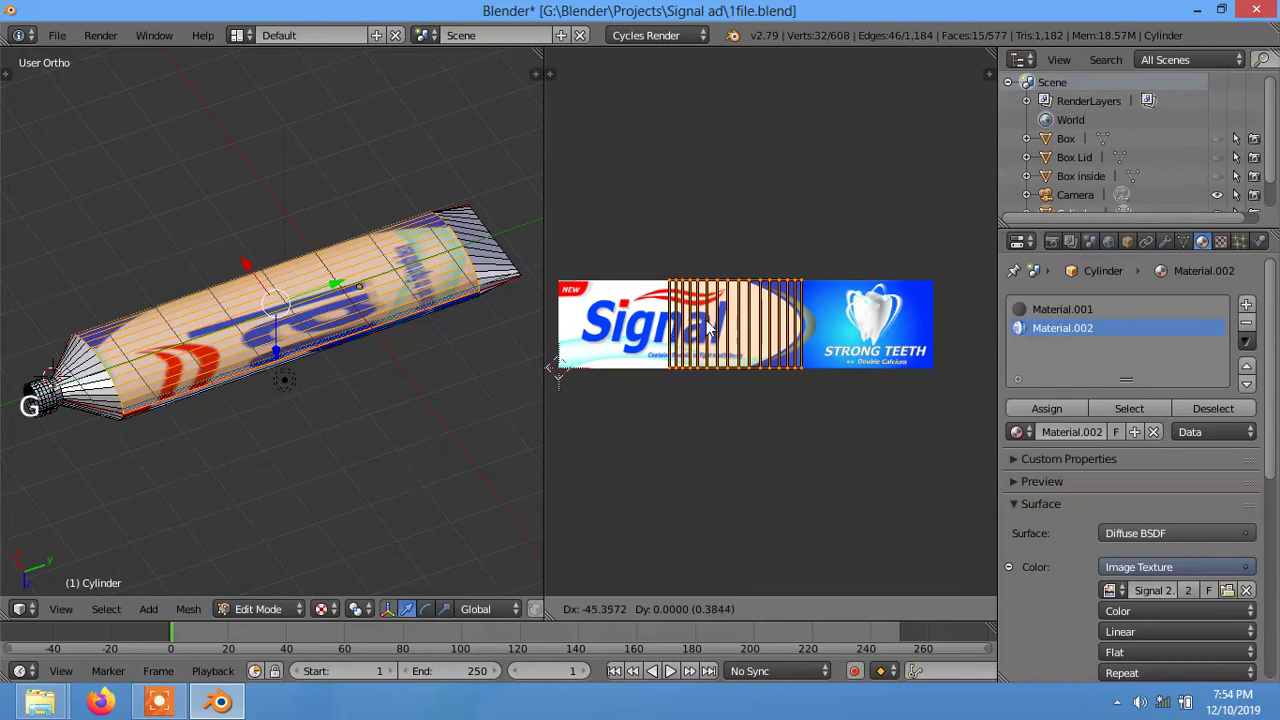
key(r)
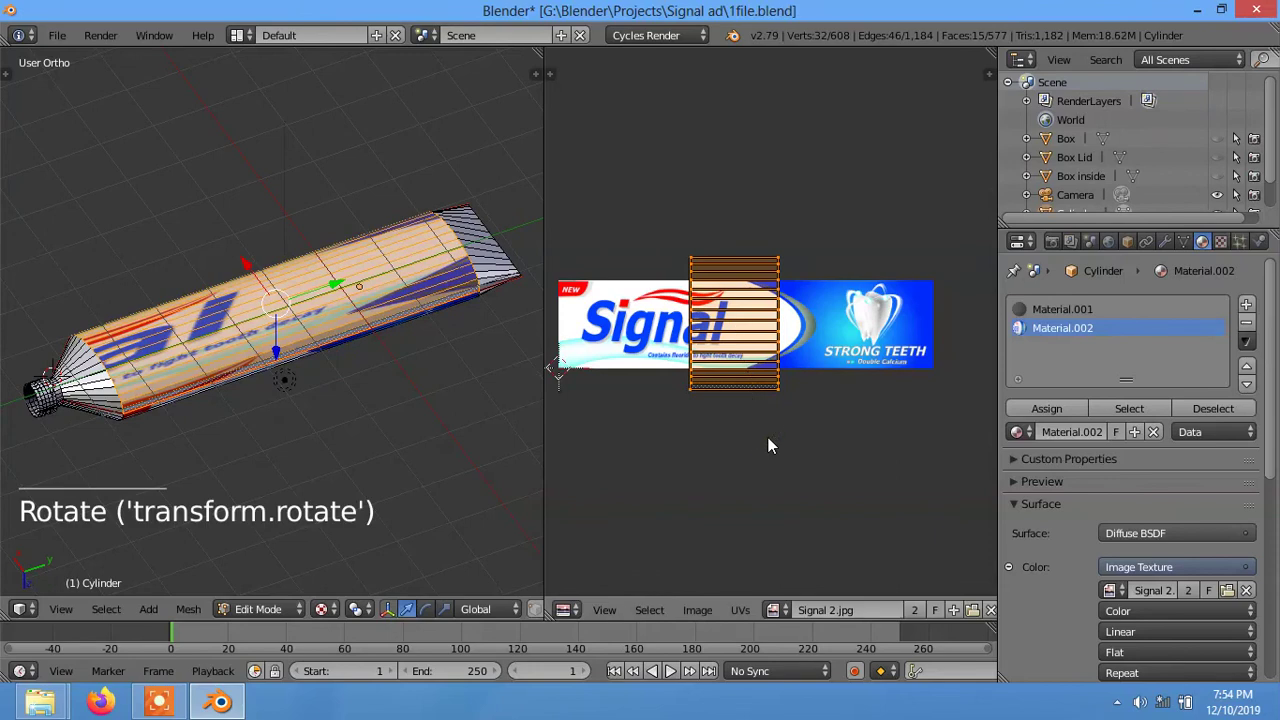
key(s)
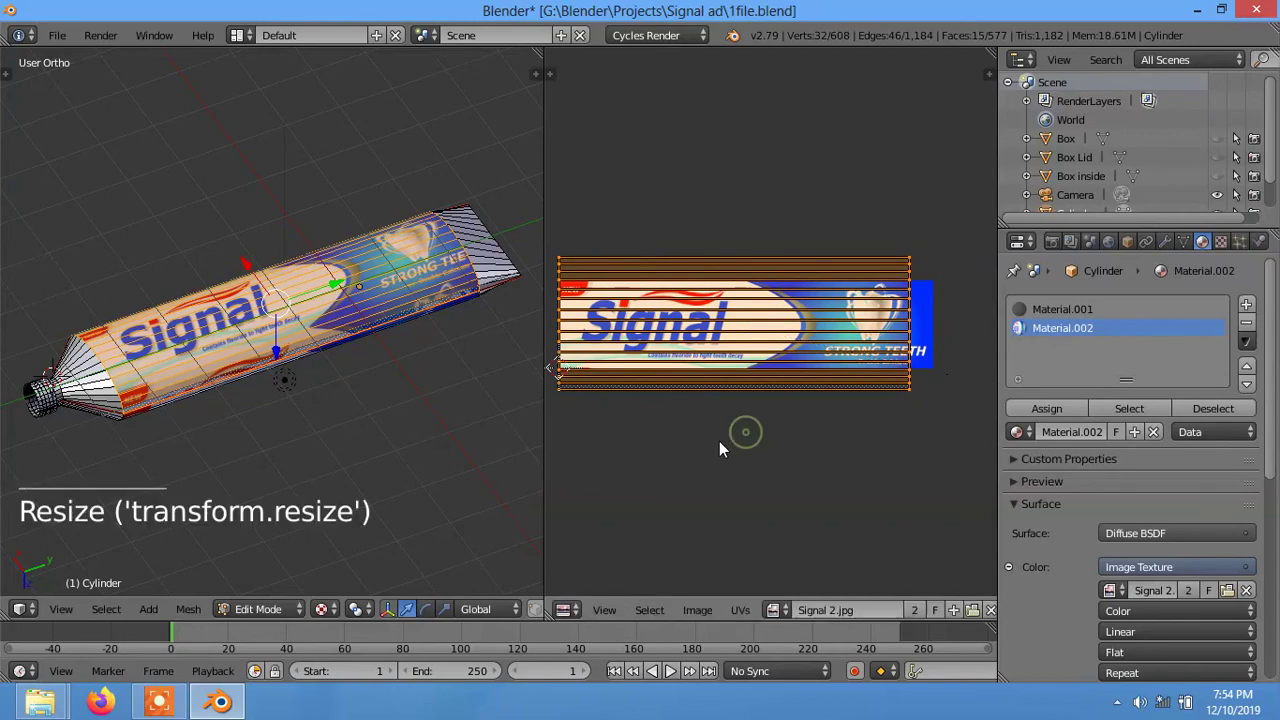
key(g)
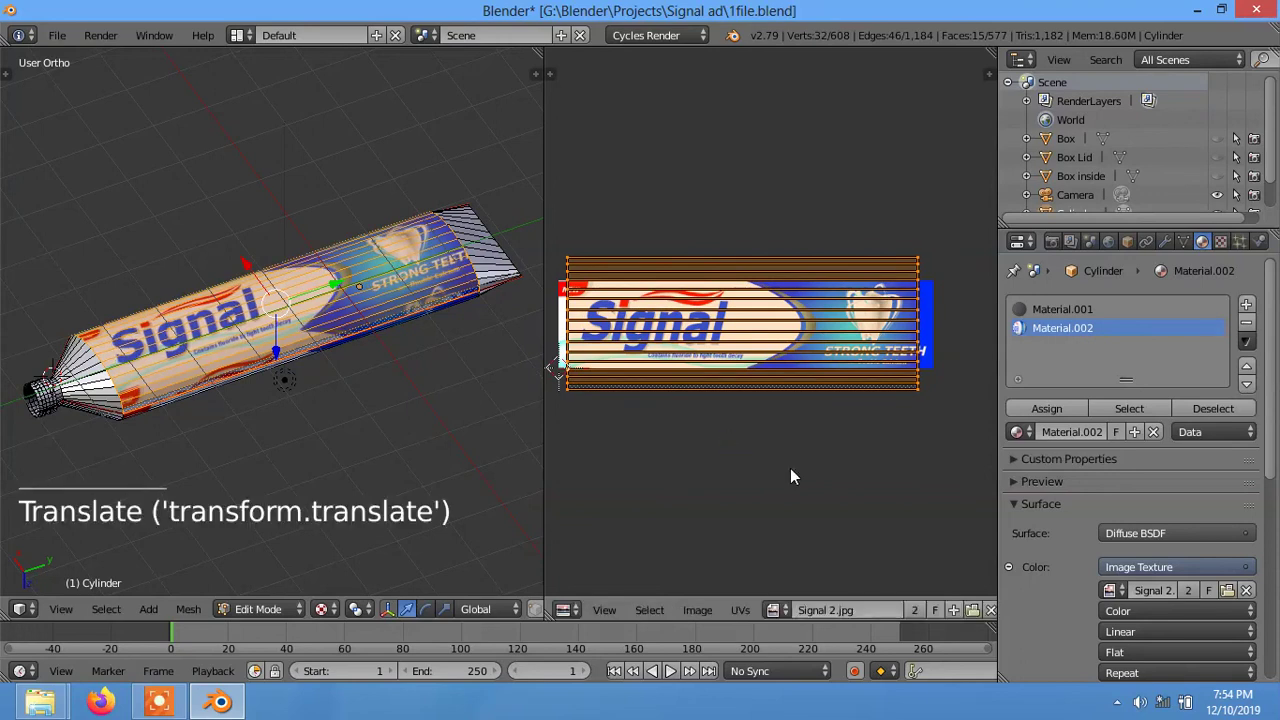
key(s)
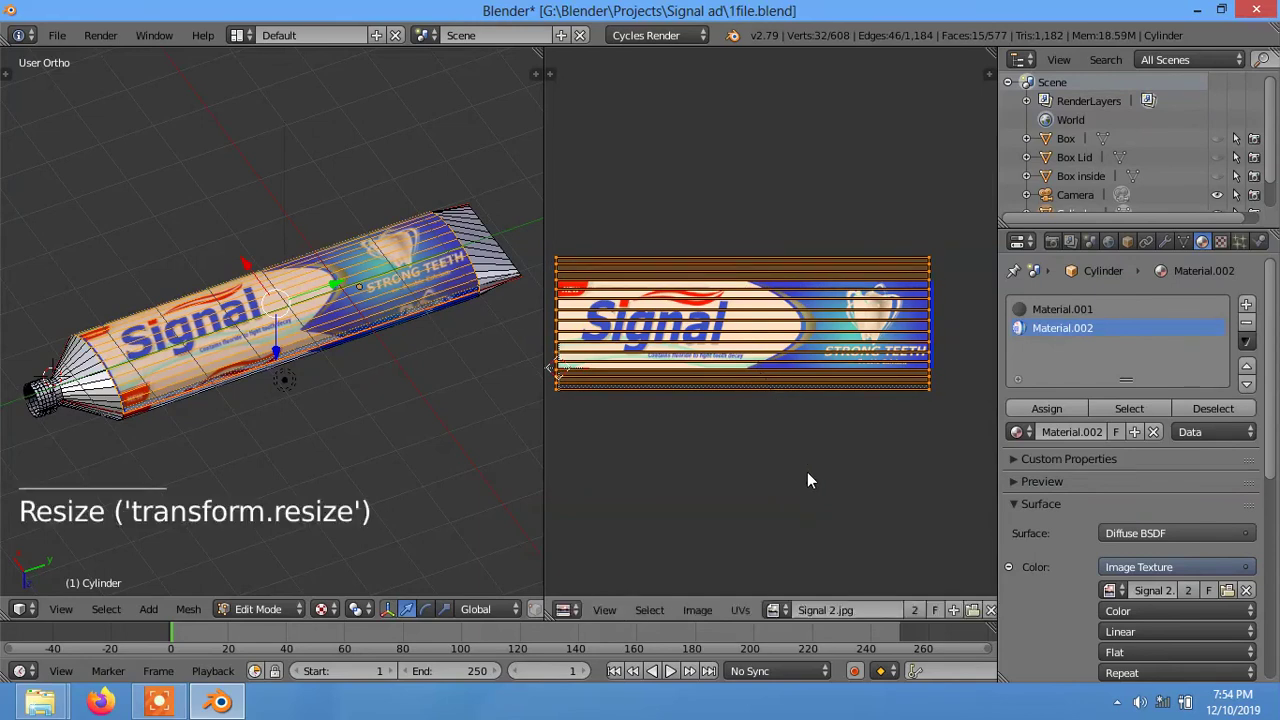
key(g)
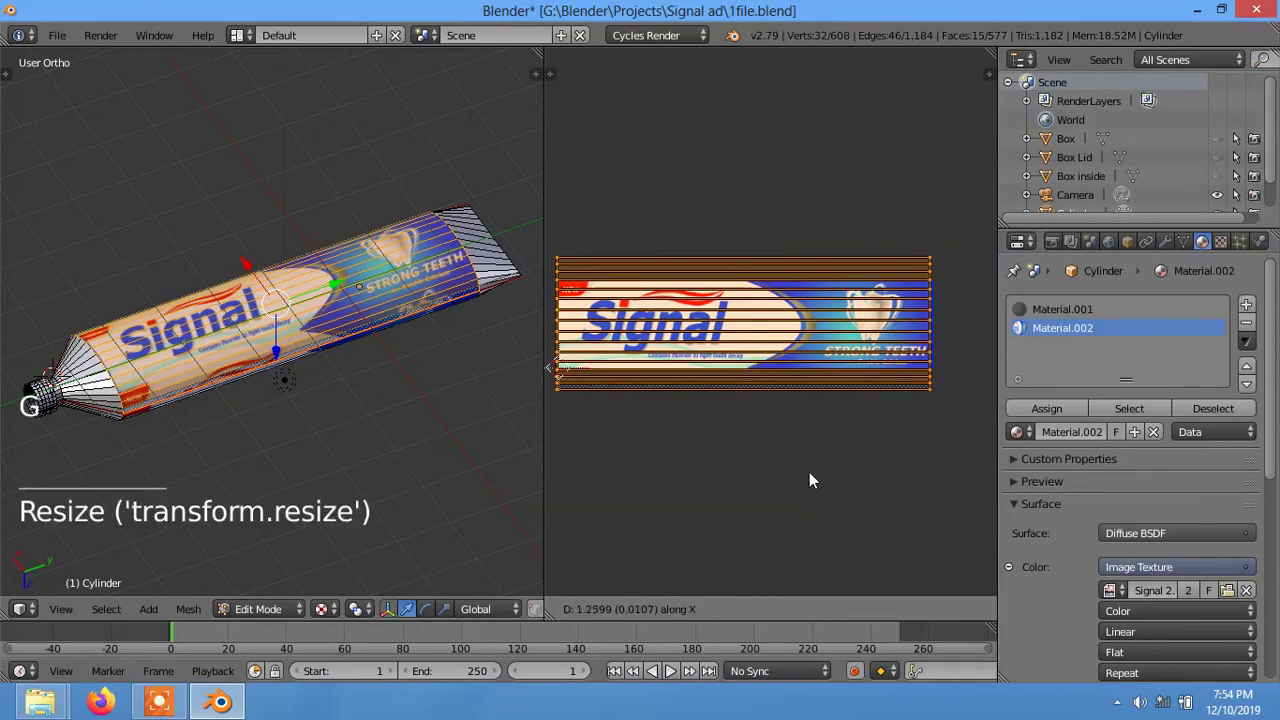
key(s)
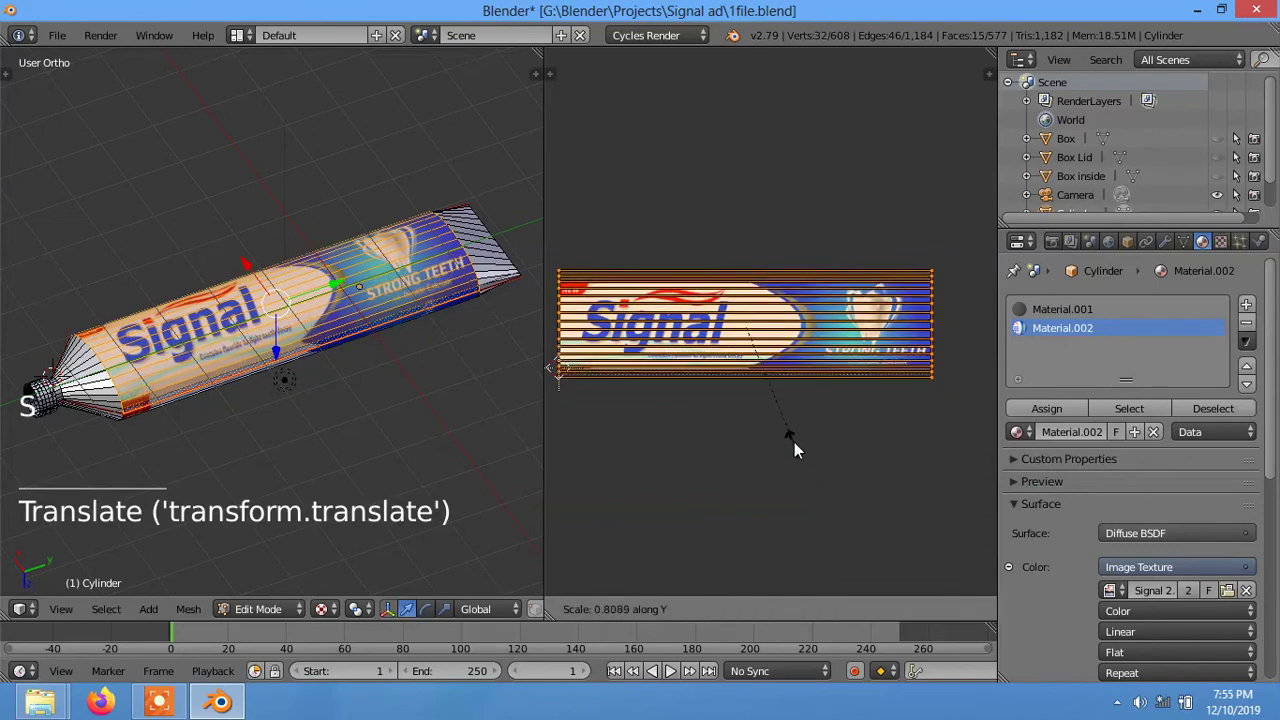
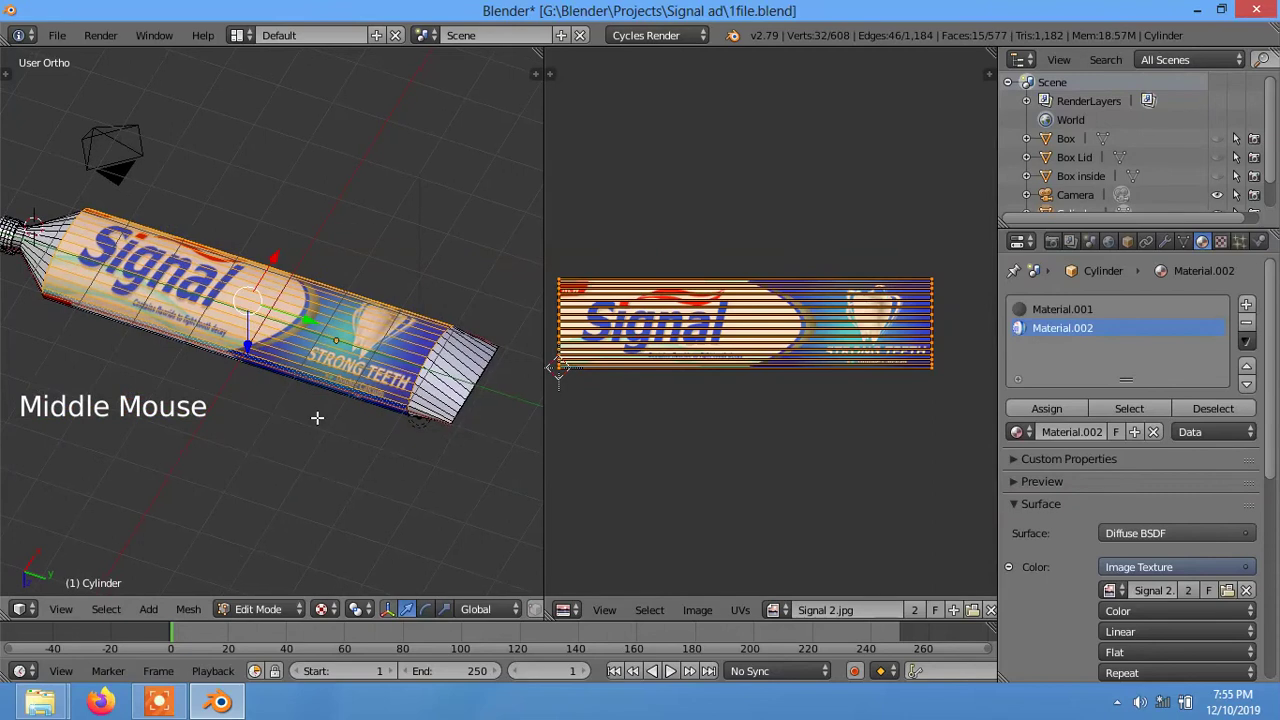
- Leave Edit Mode, look over the labelled tube from several angles, and save to 1file.blend
key(Tab)
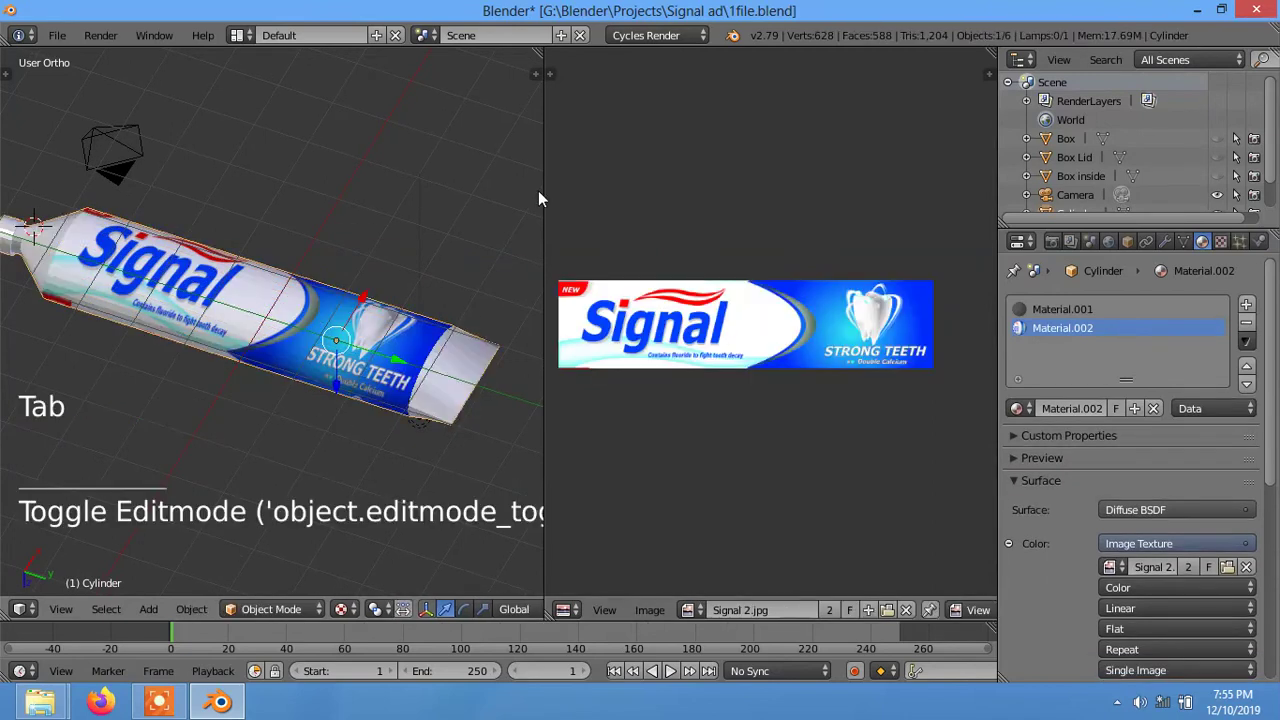
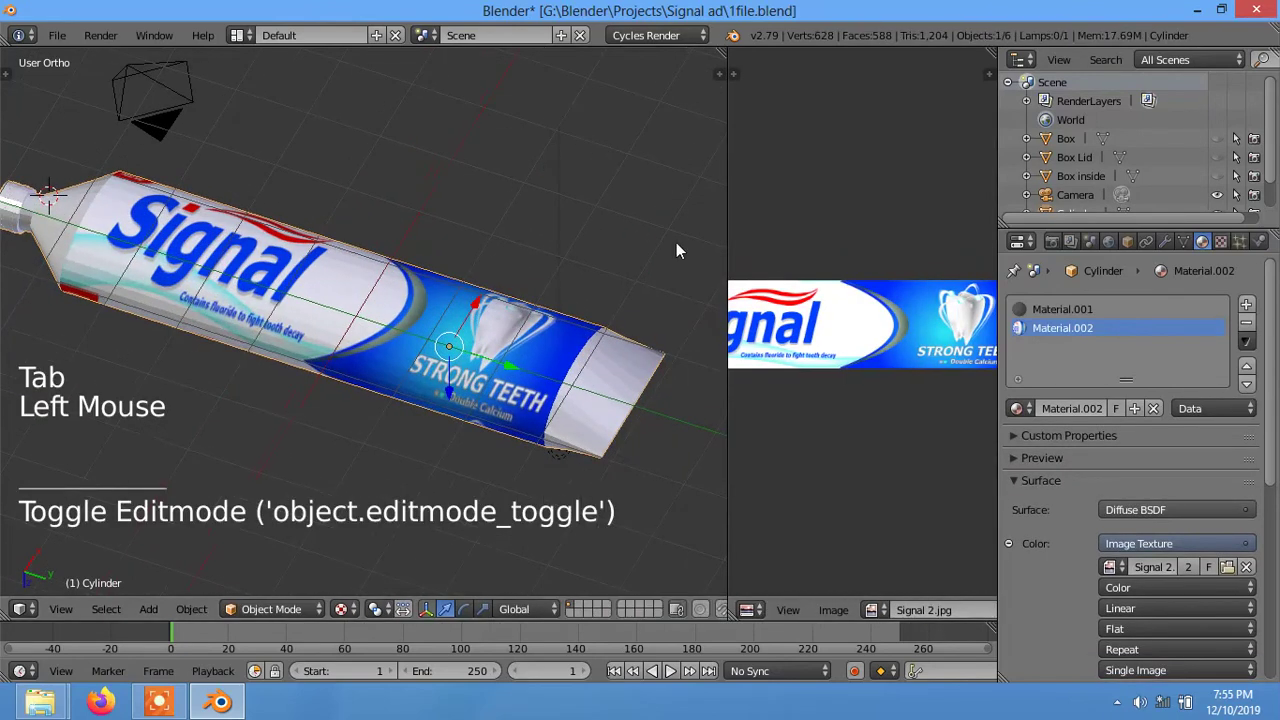
middle_click(463, 383)
scroll(down, 3)
middle_click(436, 388)
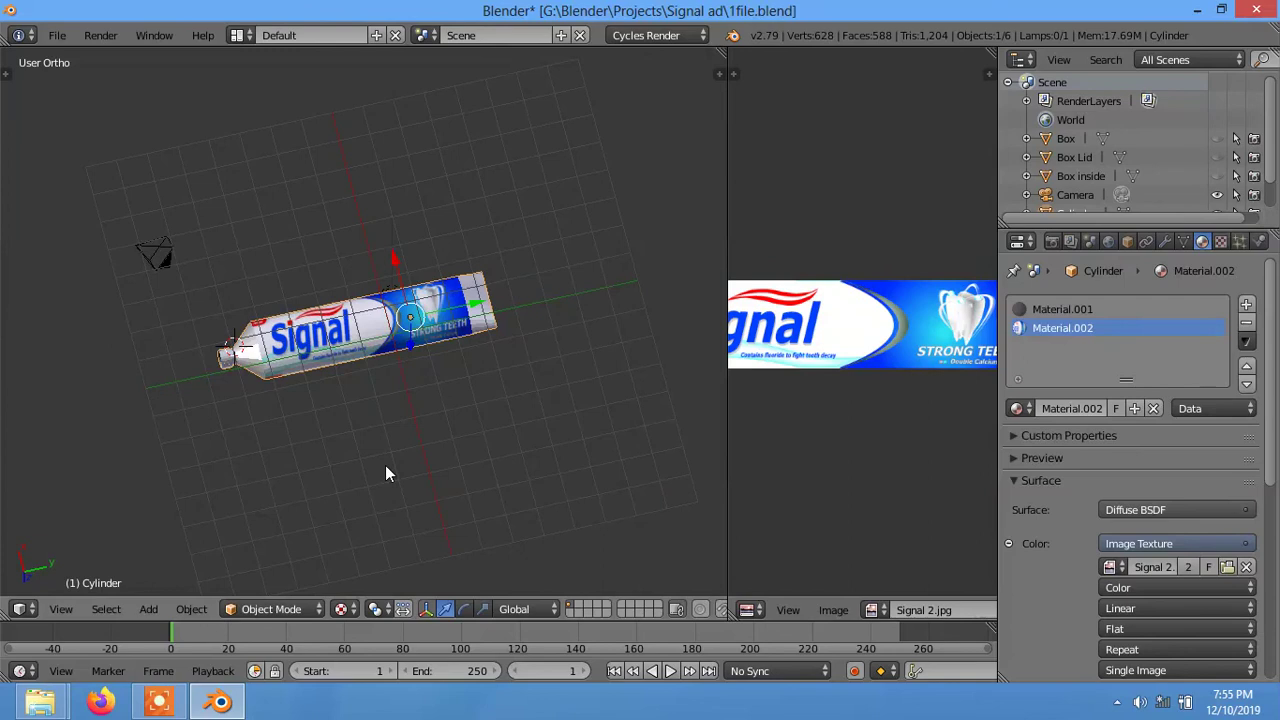
middle_click(334, 358)
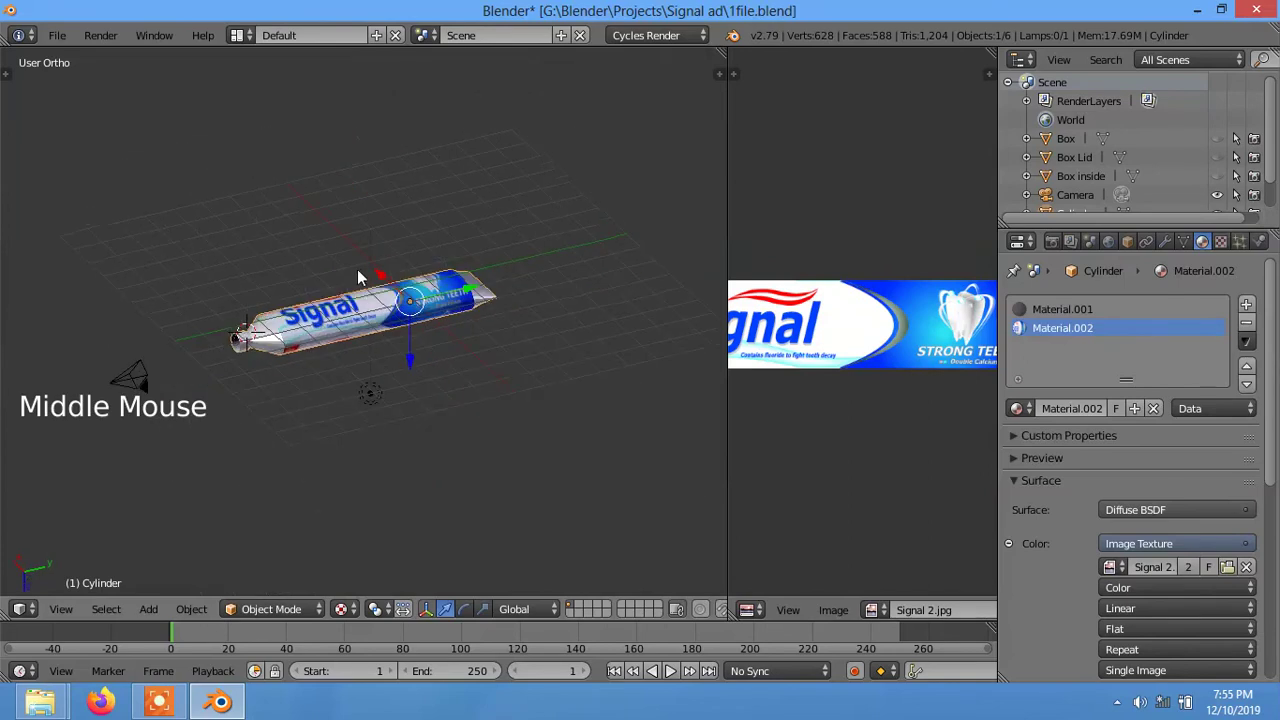
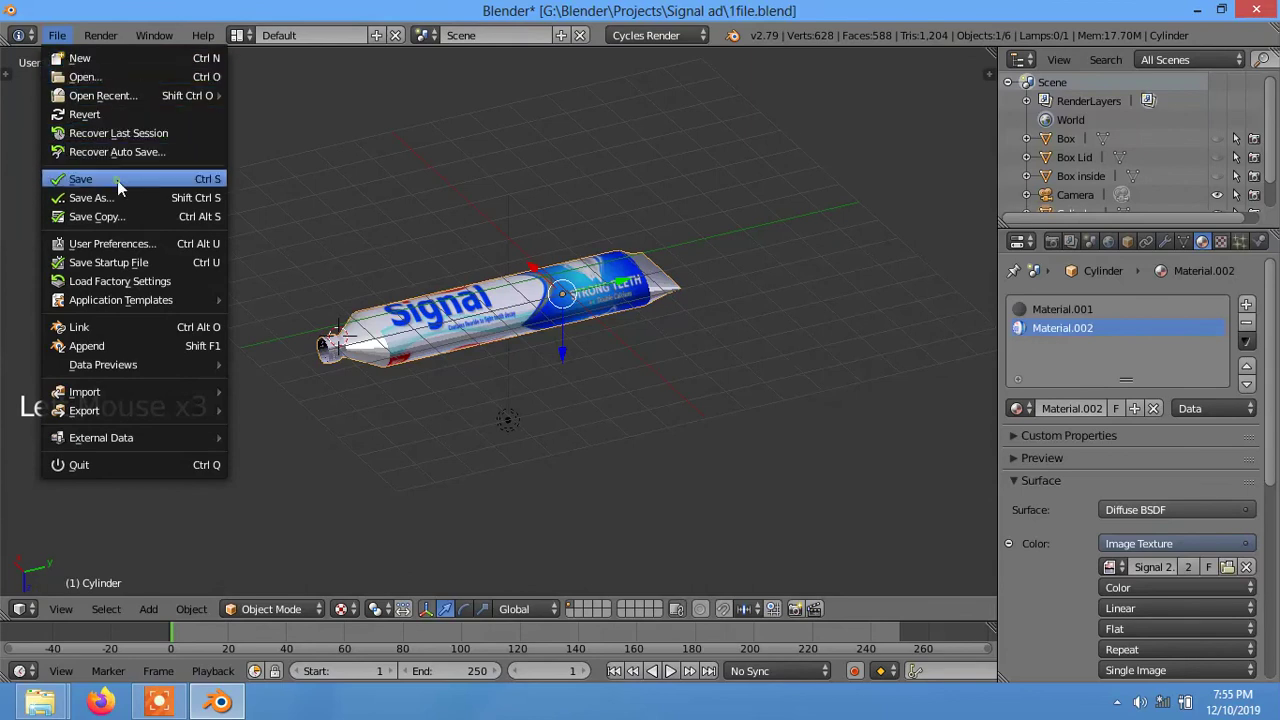
middle_click(434, 374)
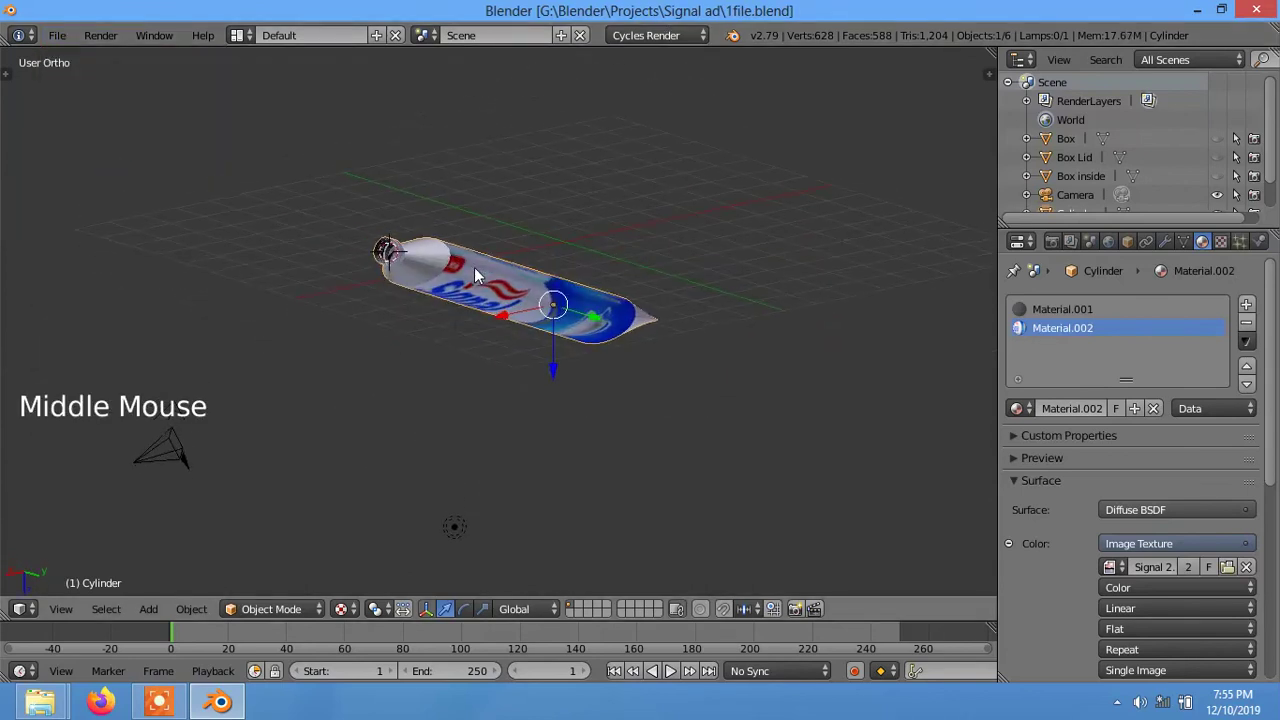
scroll(up, 3)
right_click(417, 279)
middle_click(398, 369)
scroll(down, 3)
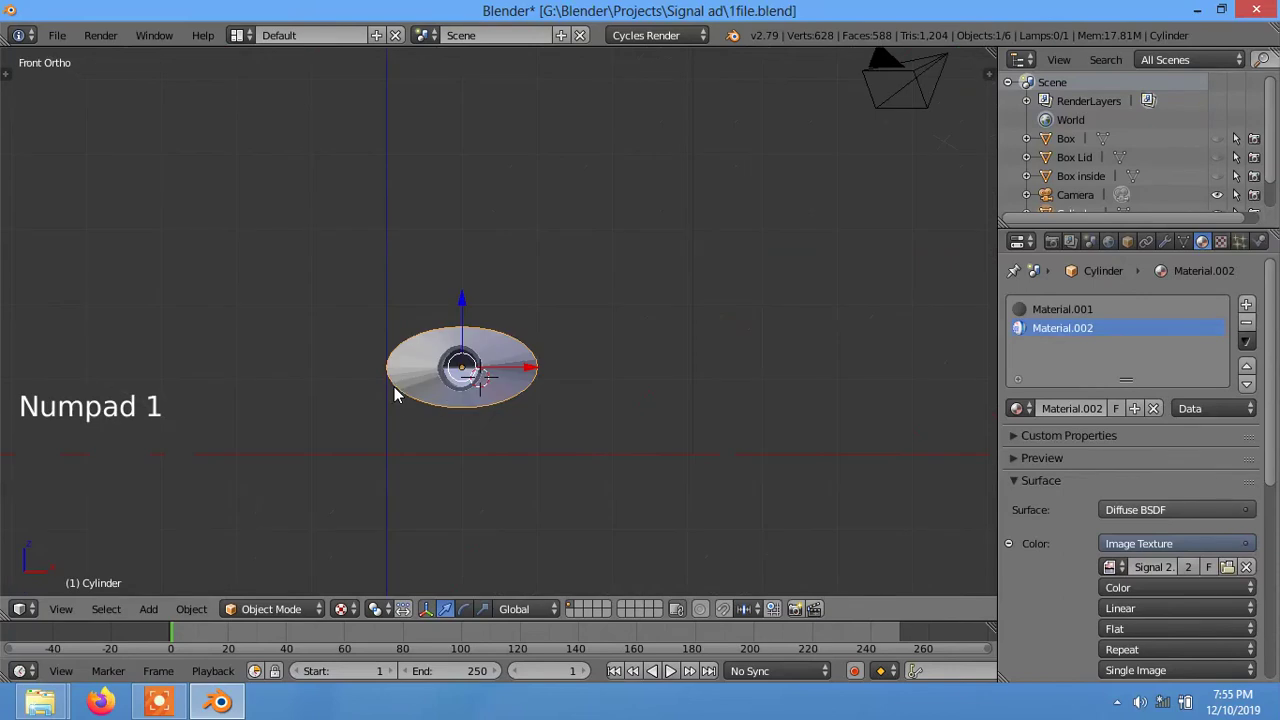
- Add a new cylinder at the nozzle end, turn it onto its side and slide it along the tube
scroll(up, 3)
scroll(up, 3)
click(441, 408)
key(shift+a)
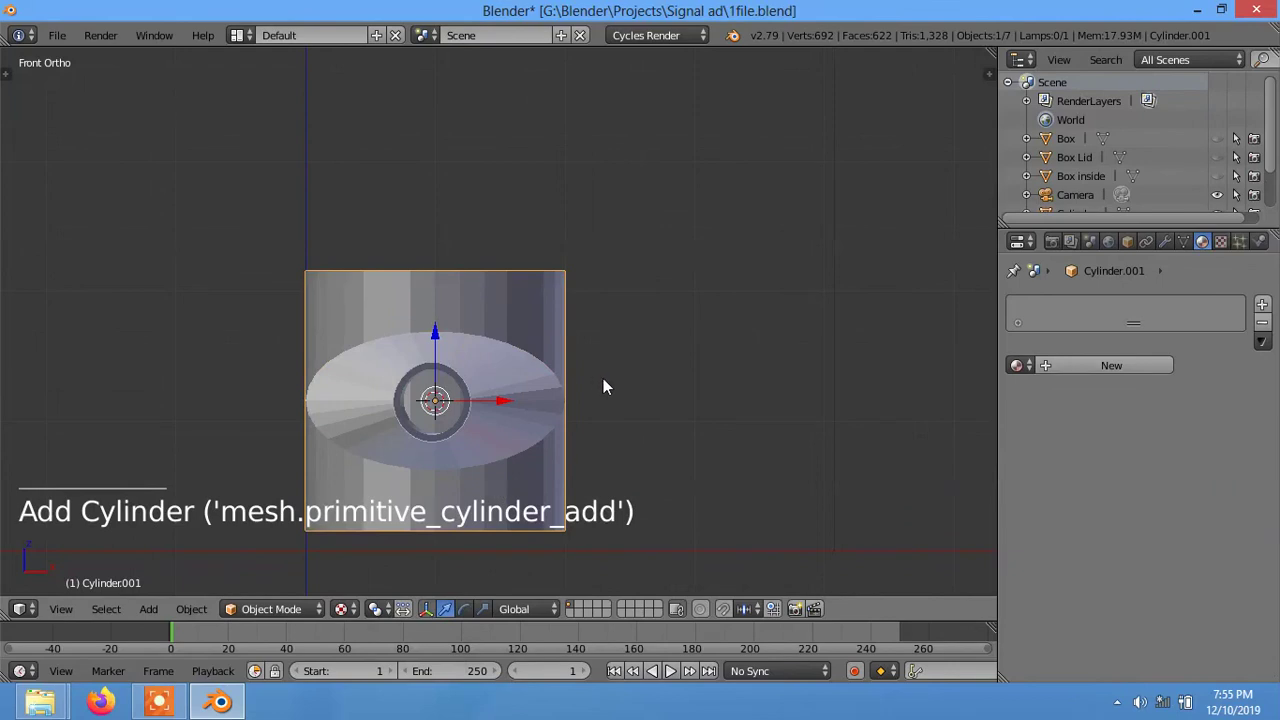
key(r)
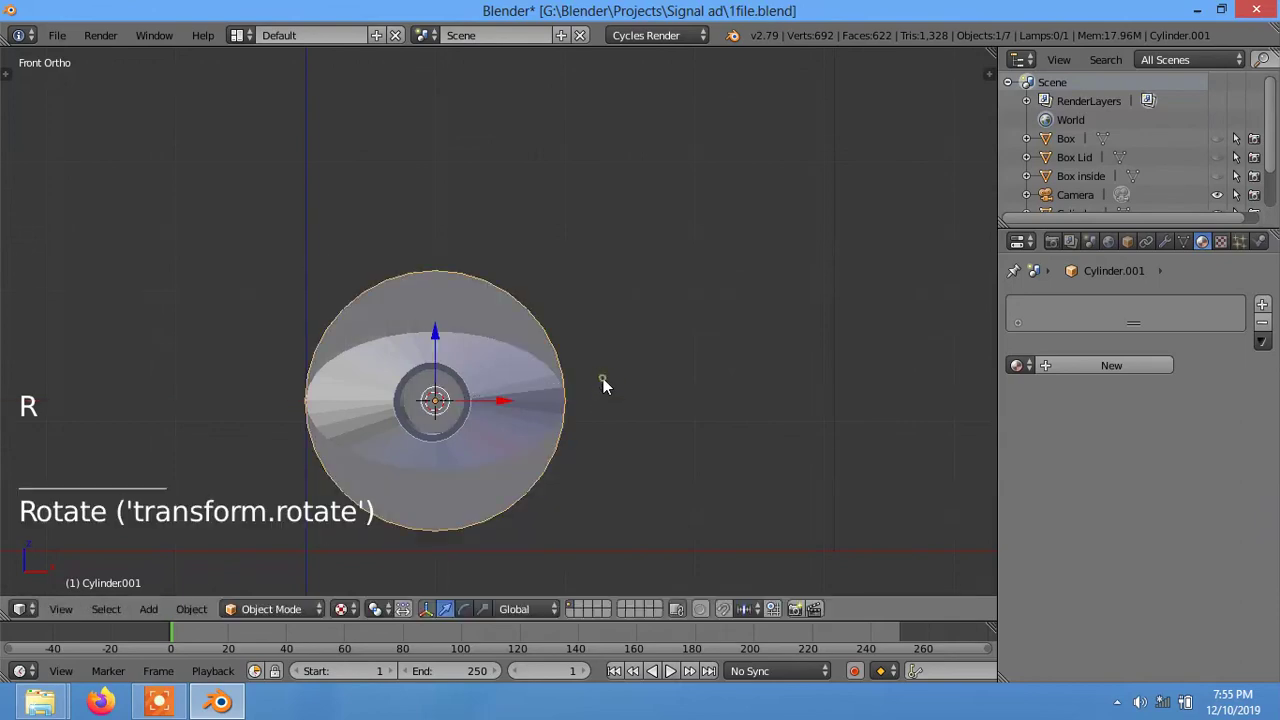
middle_click(577, 416)
scroll(down, 3)
scroll(down, 3)
middle_click(664, 375)
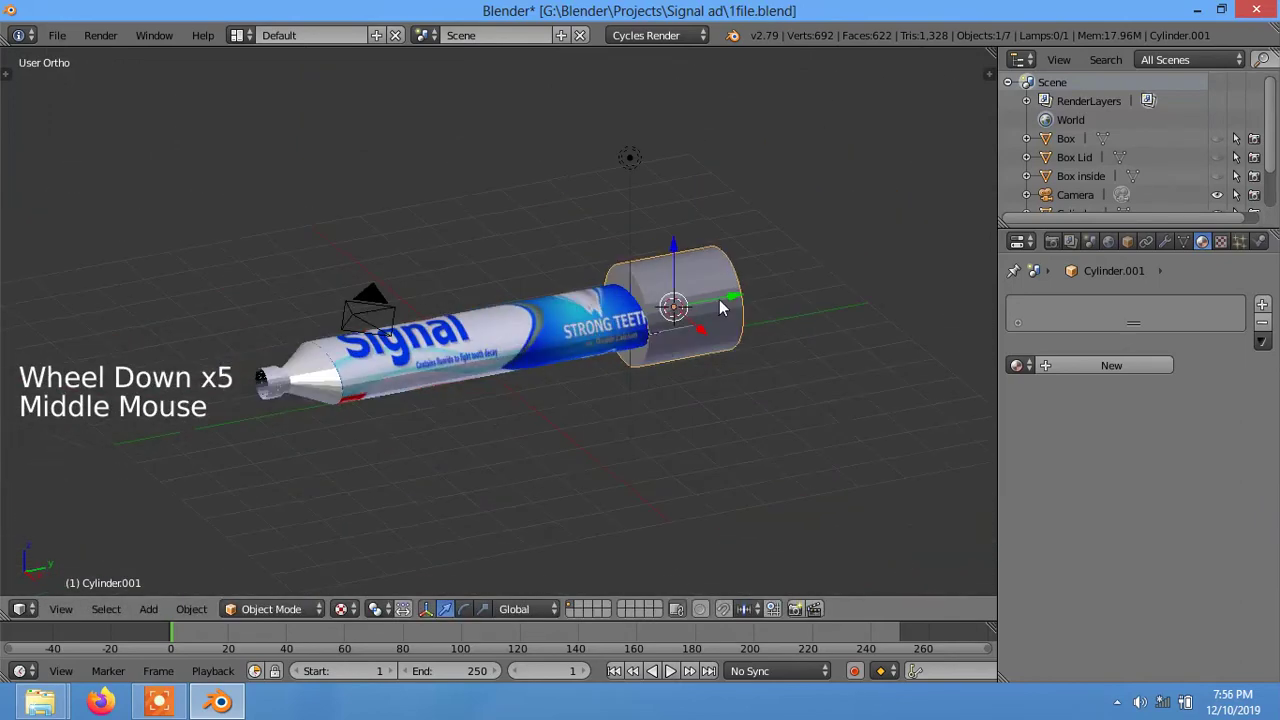
click(524, 360)
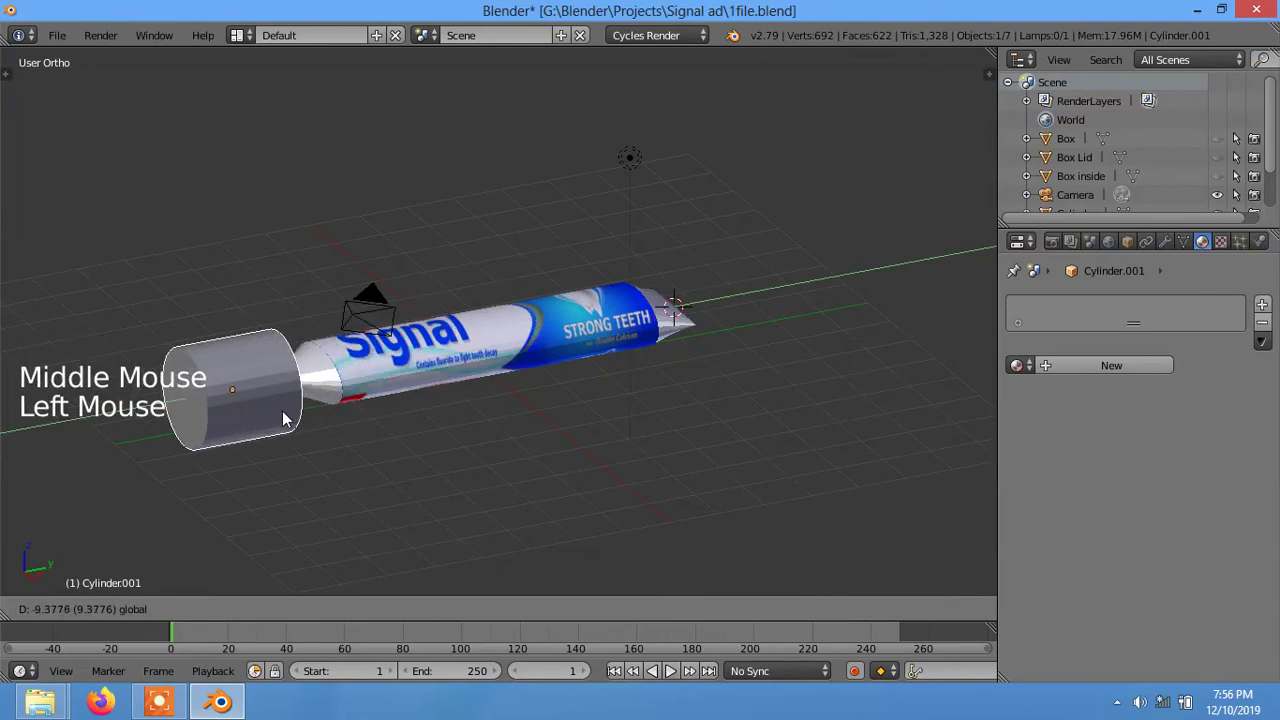
middle_click(356, 468)
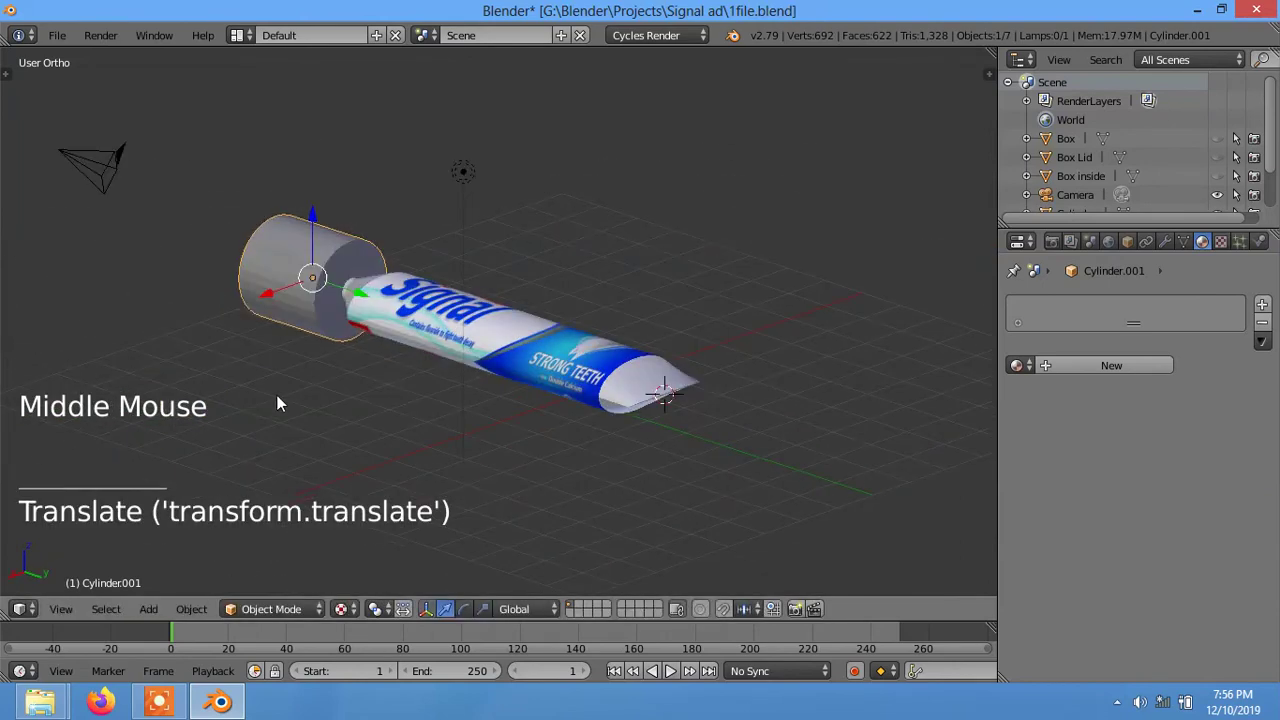
key(KP_Decimal)
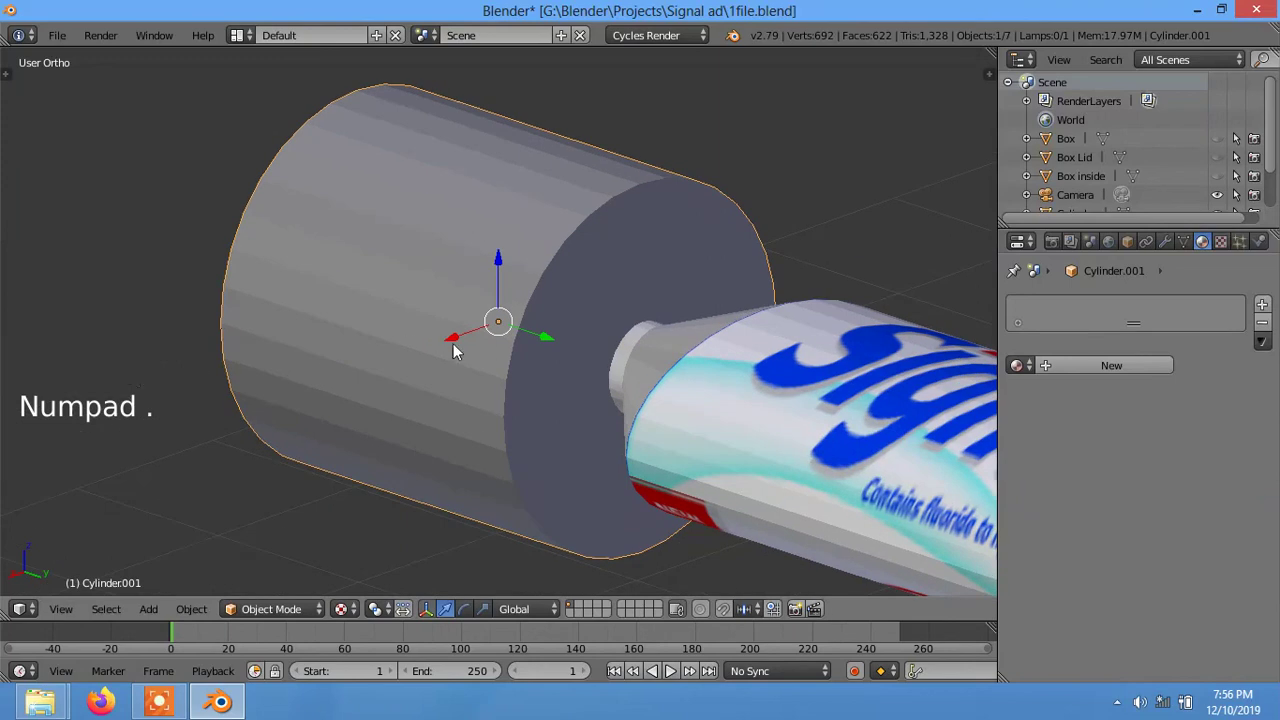
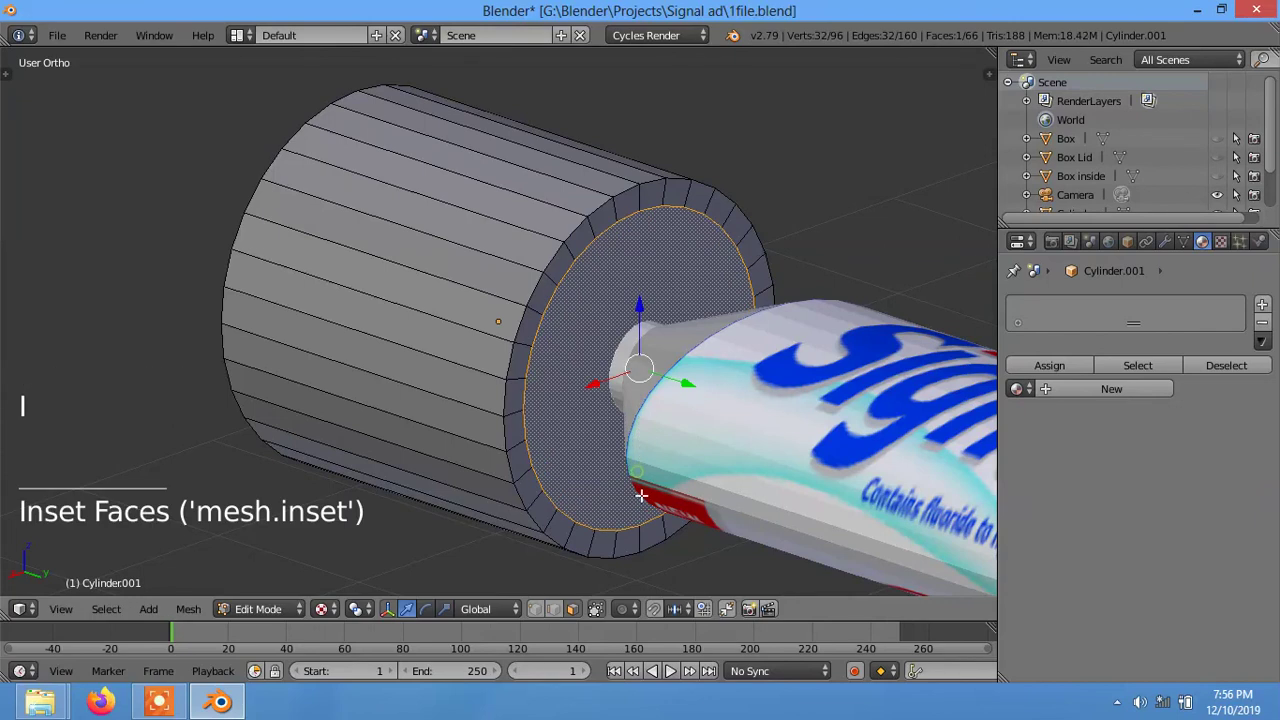
- Inset and push in the cylinder's end face to hollow the cap, then shrink it onto the nozzle
key(e)
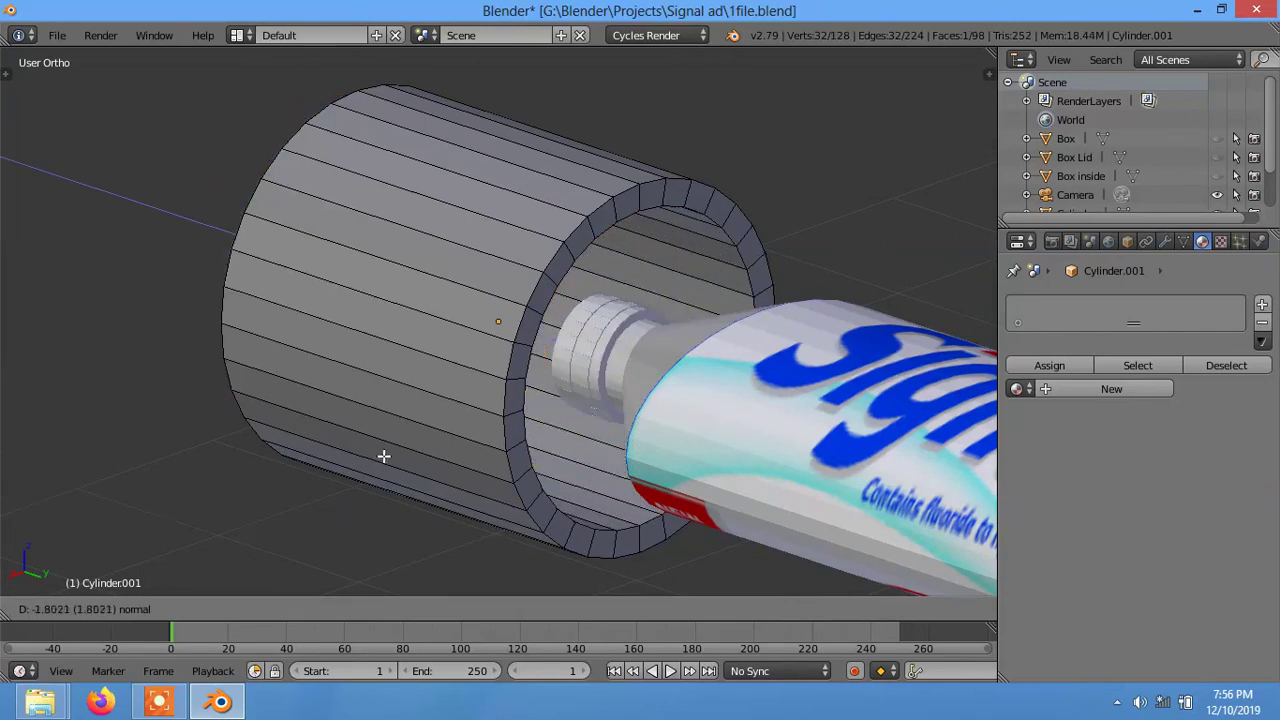
key(Tab)
click(274, 608)
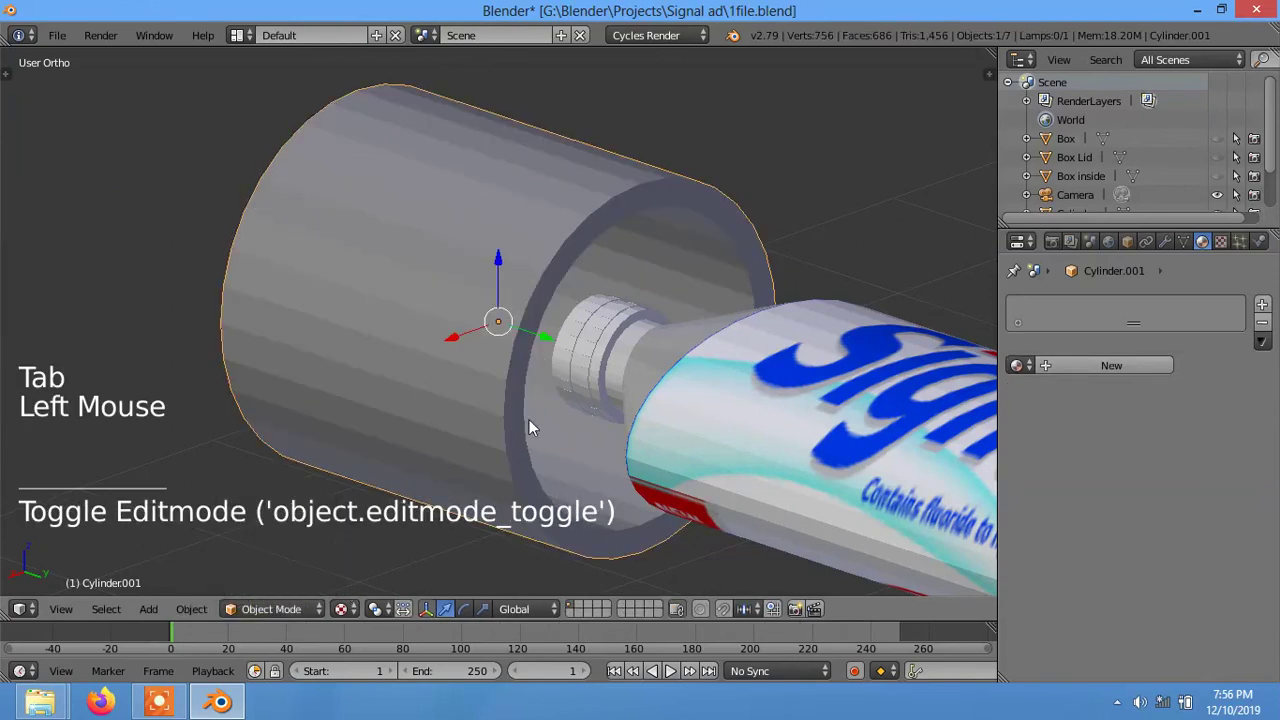
key(s)
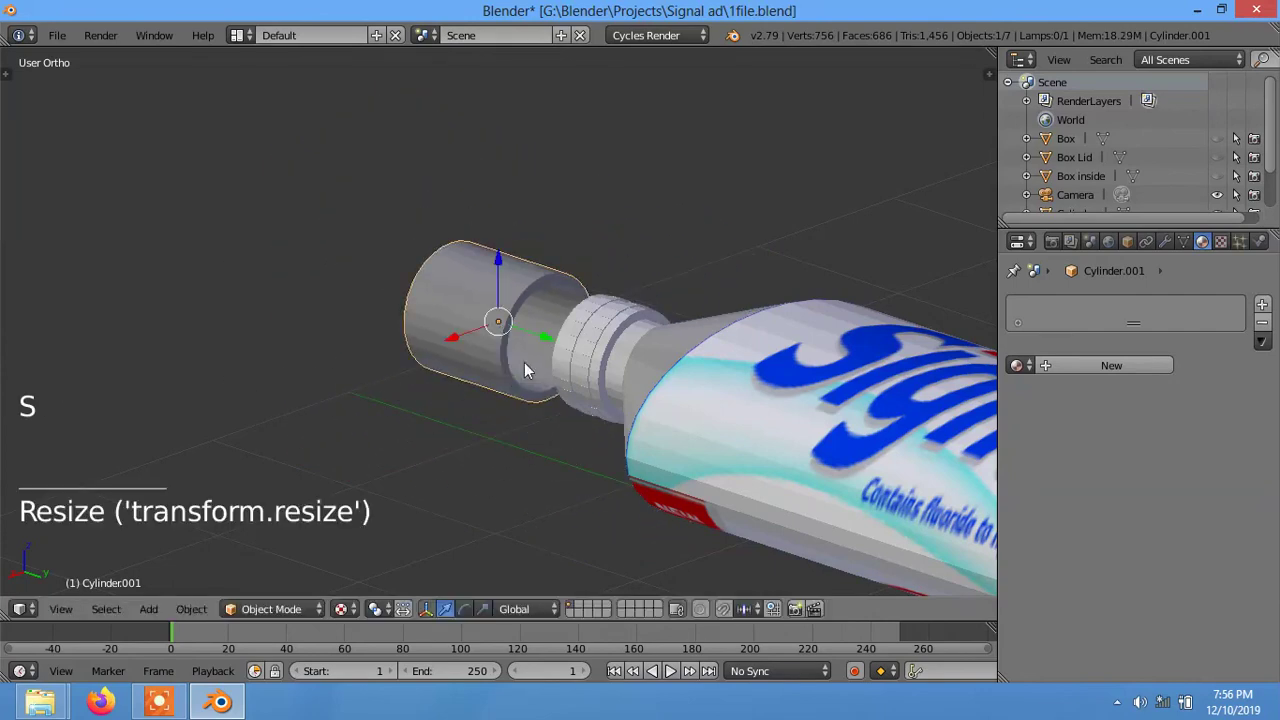
click(545, 343)
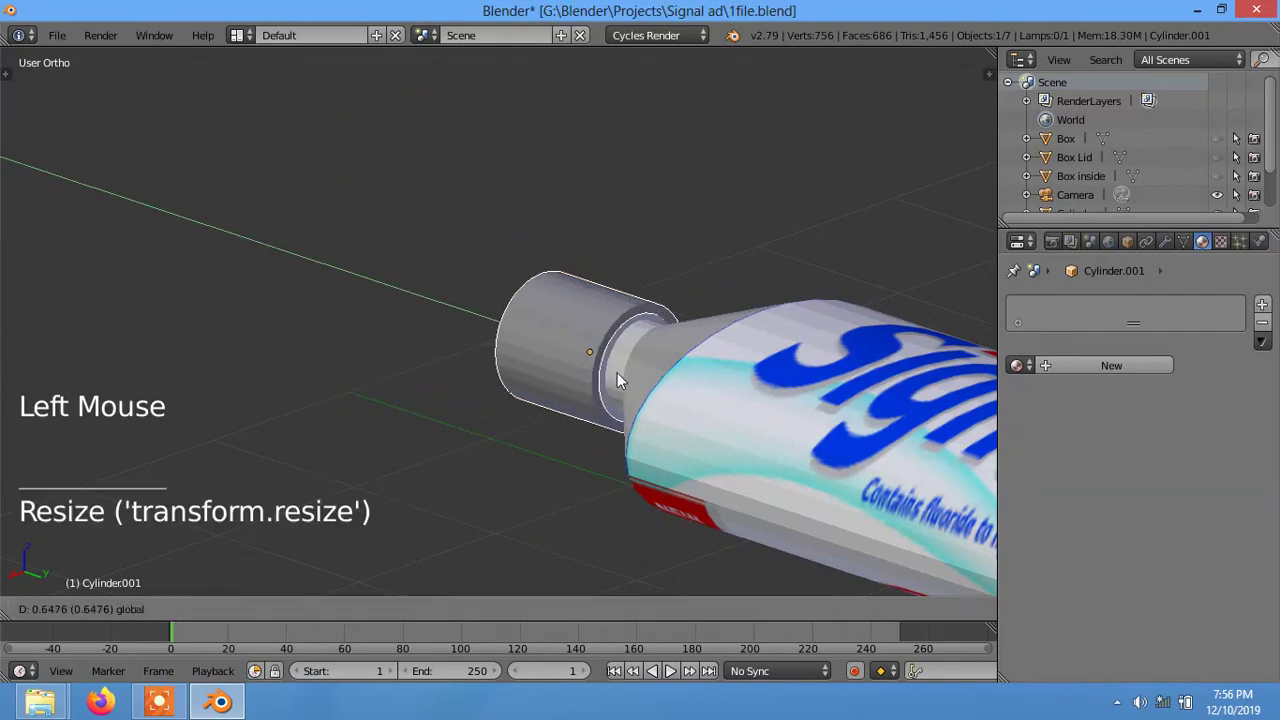
middle_click(510, 487)
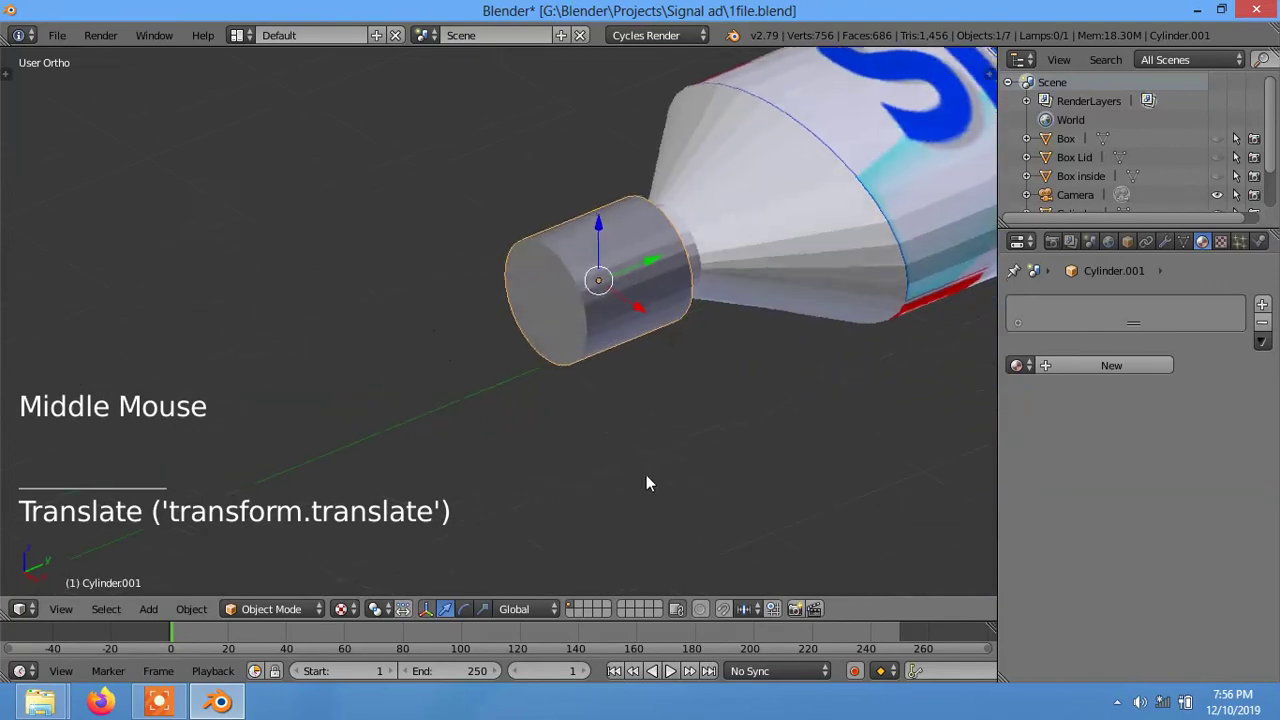
right_click(637, 301)
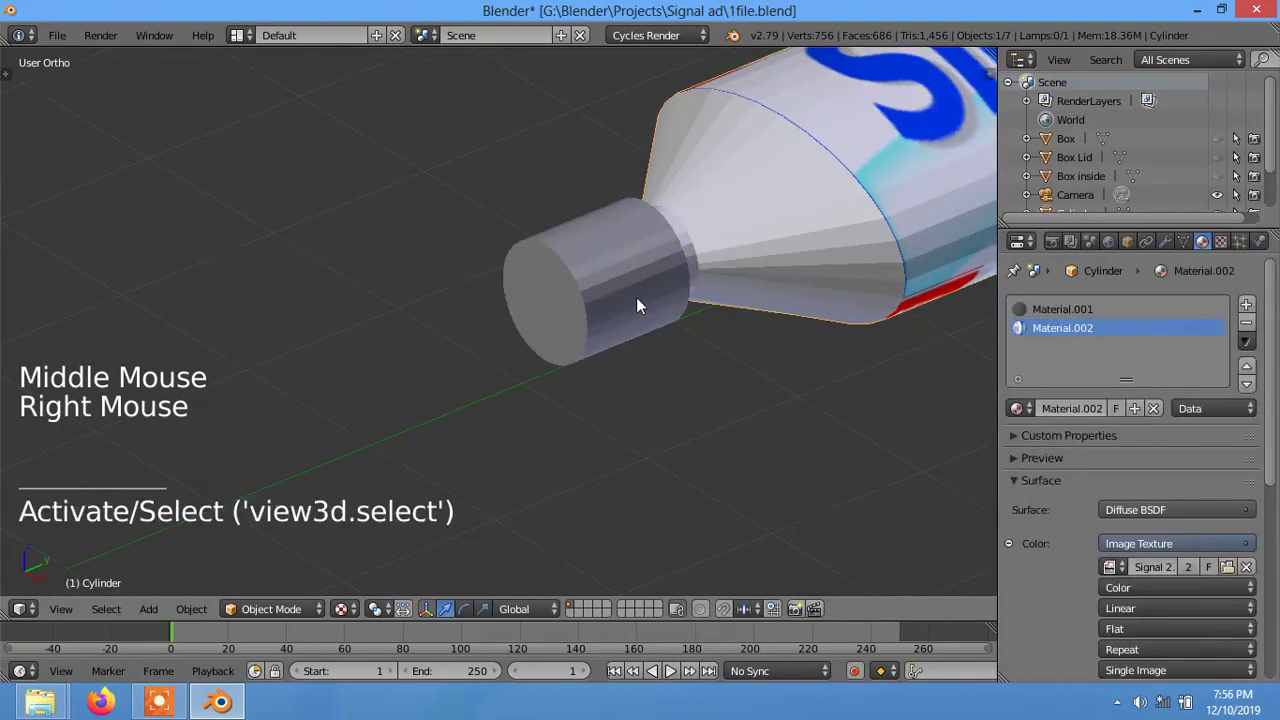
right_click(641, 302)
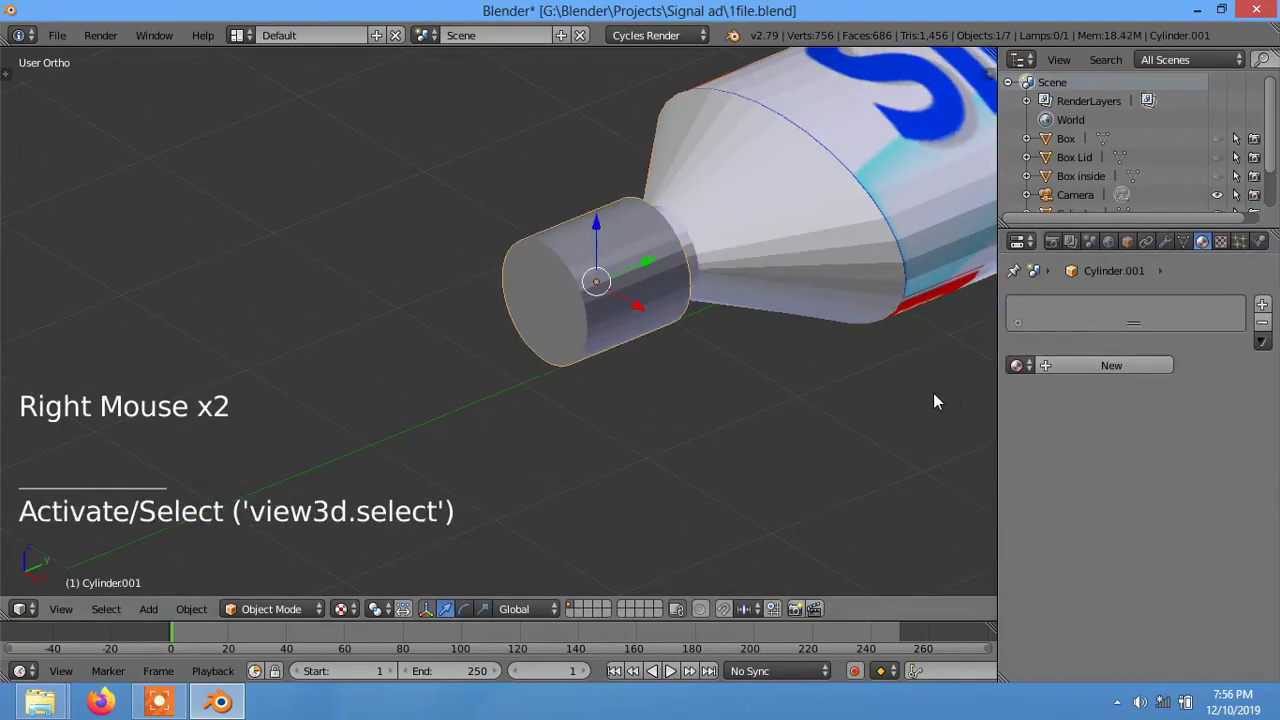
middle_click(838, 359)
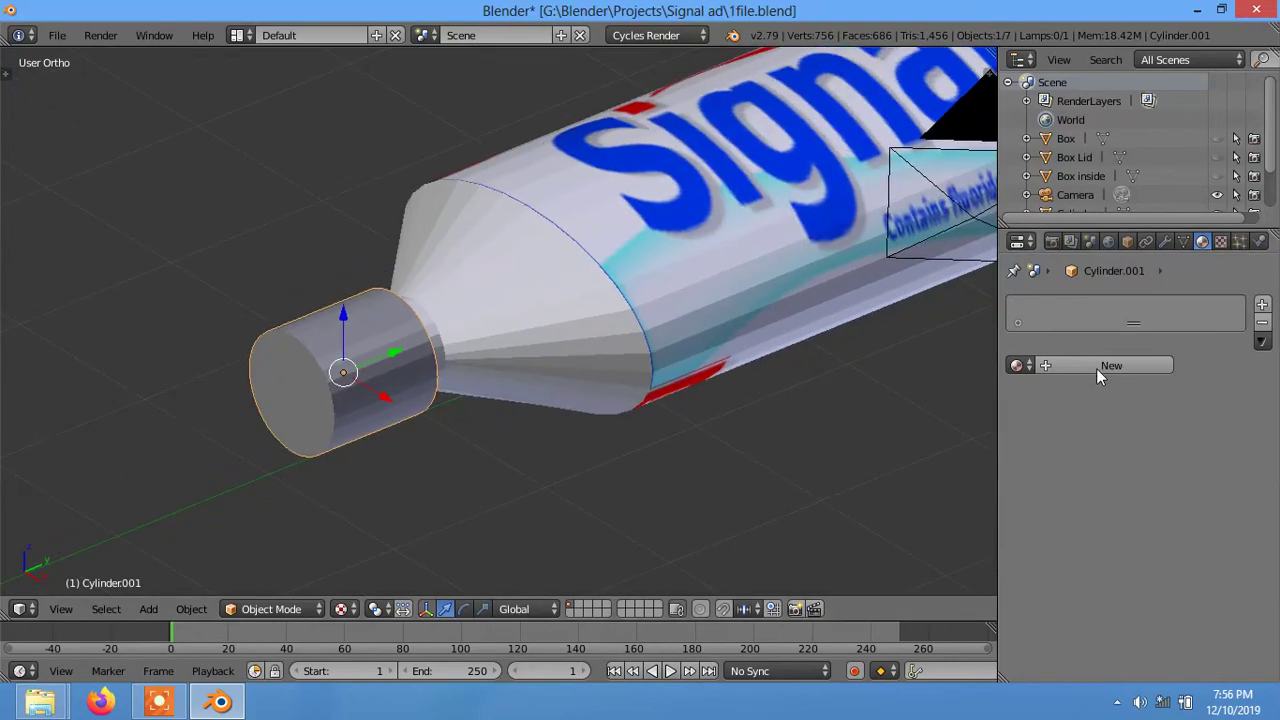
- Give the cap a new material, Material.003, with a deep blue Diffuse colour
click(1102, 373)
click(1175, 505)
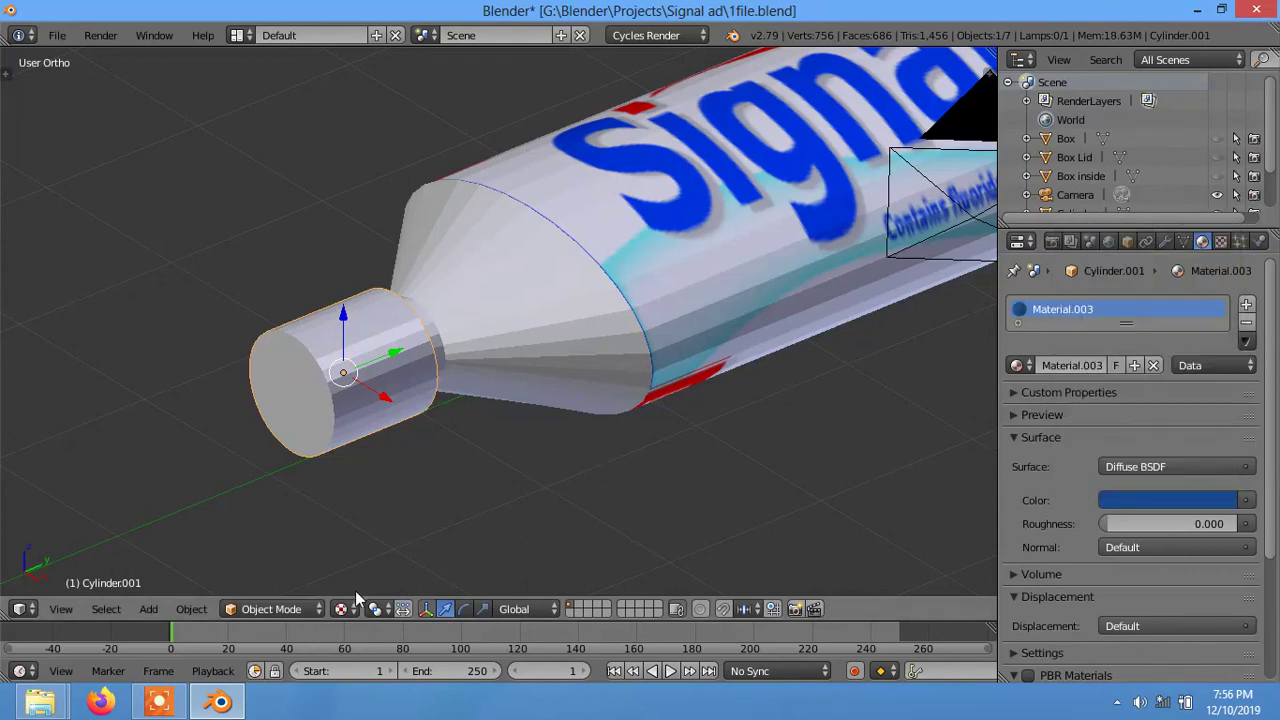
click(360, 603)
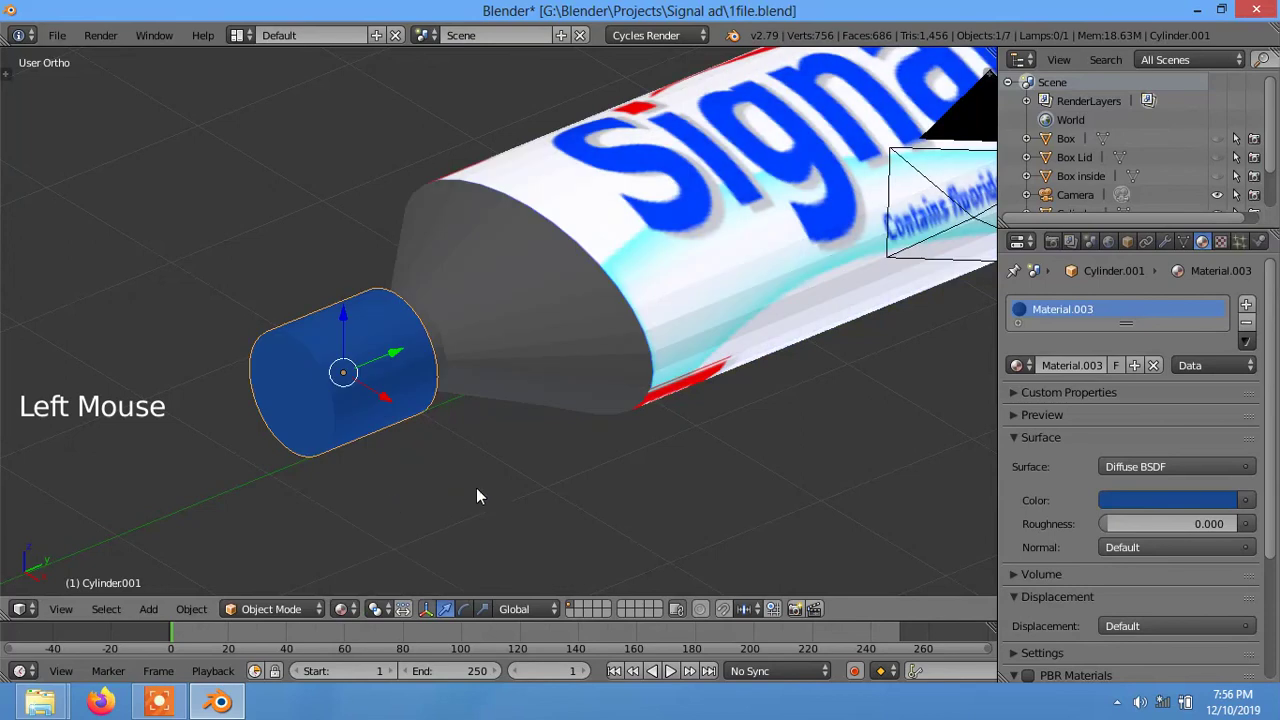
scroll(down, 3)
middle_click(631, 431)
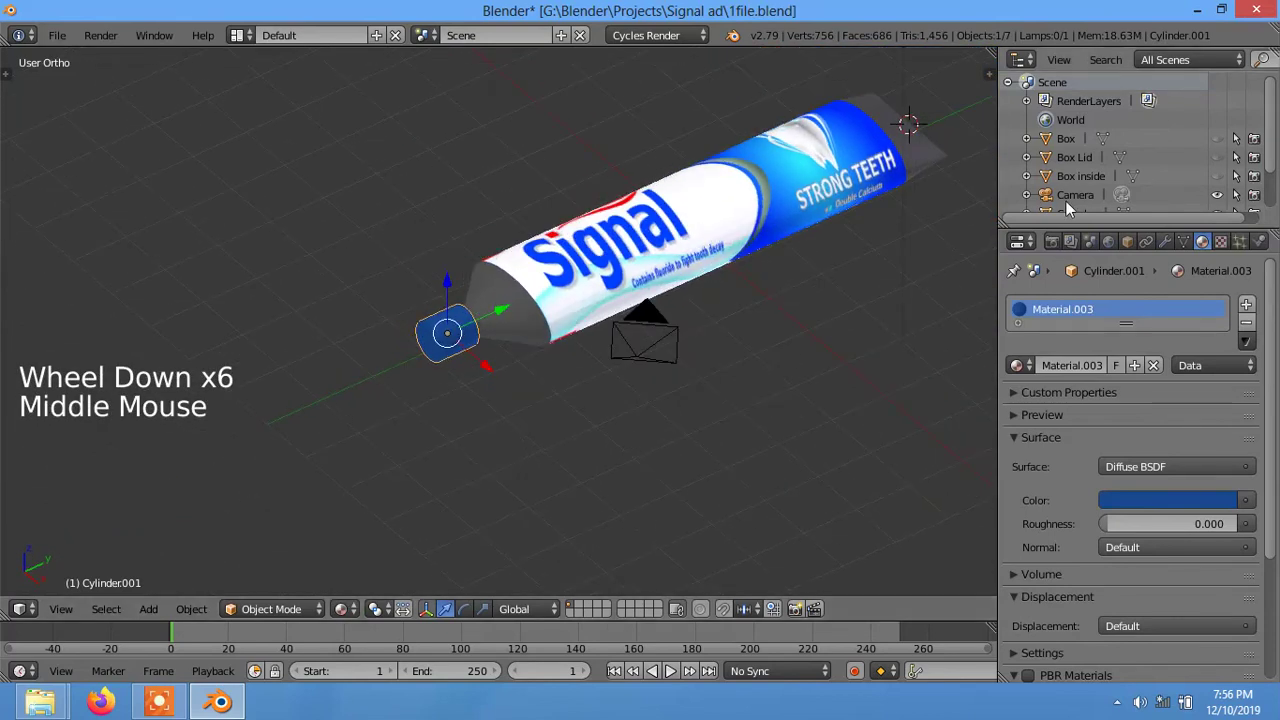
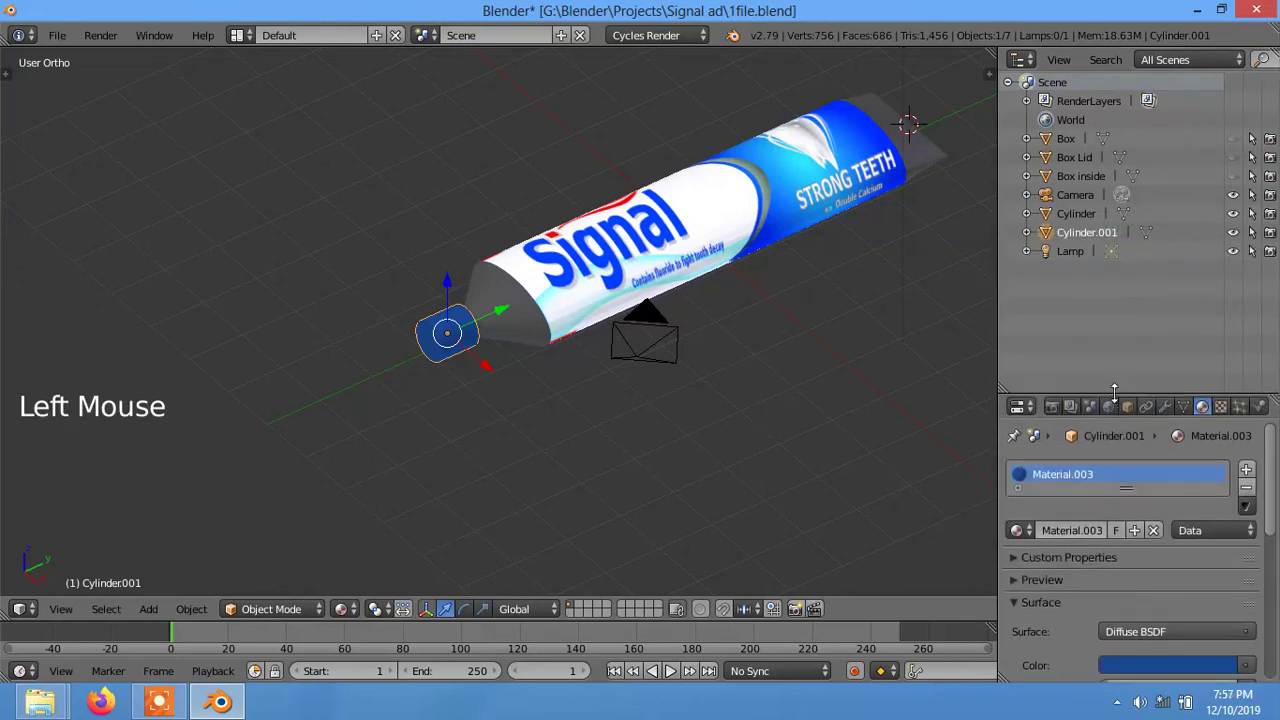
- Unhide the Box and Box Lid and look over the scene beside the tube
click(1238, 166)
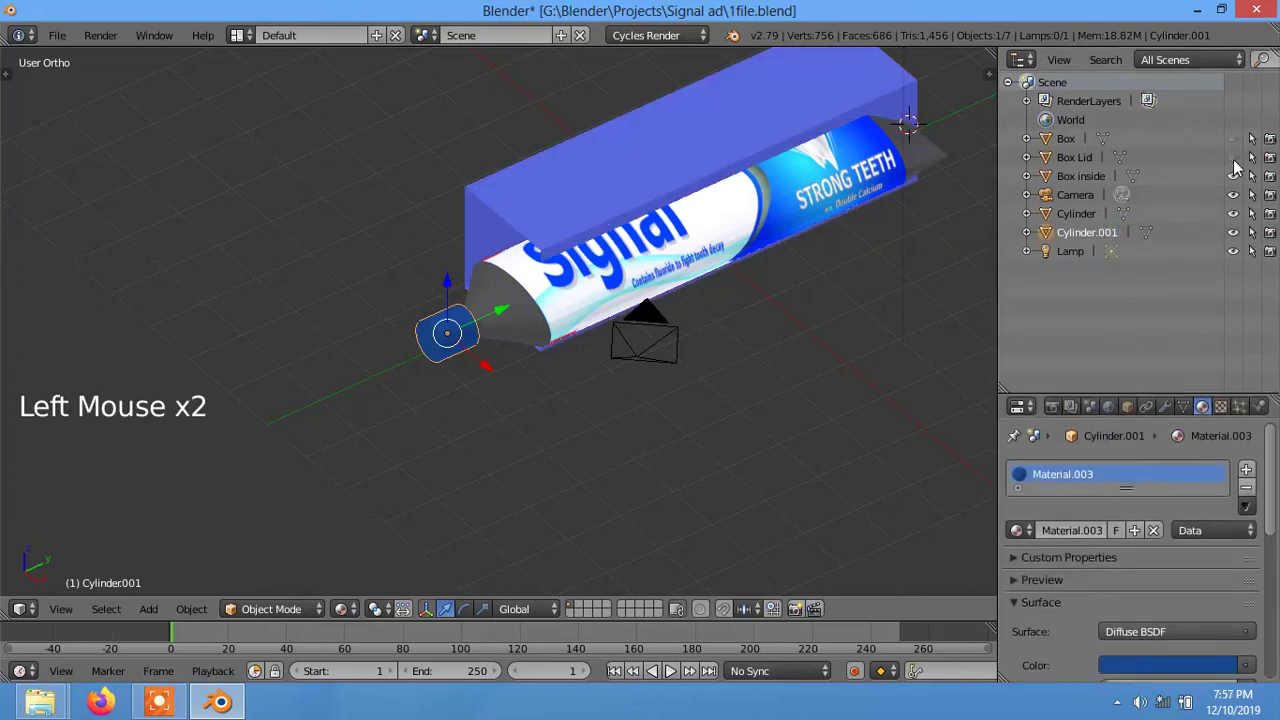
click(1233, 149)
middle_click(777, 356)
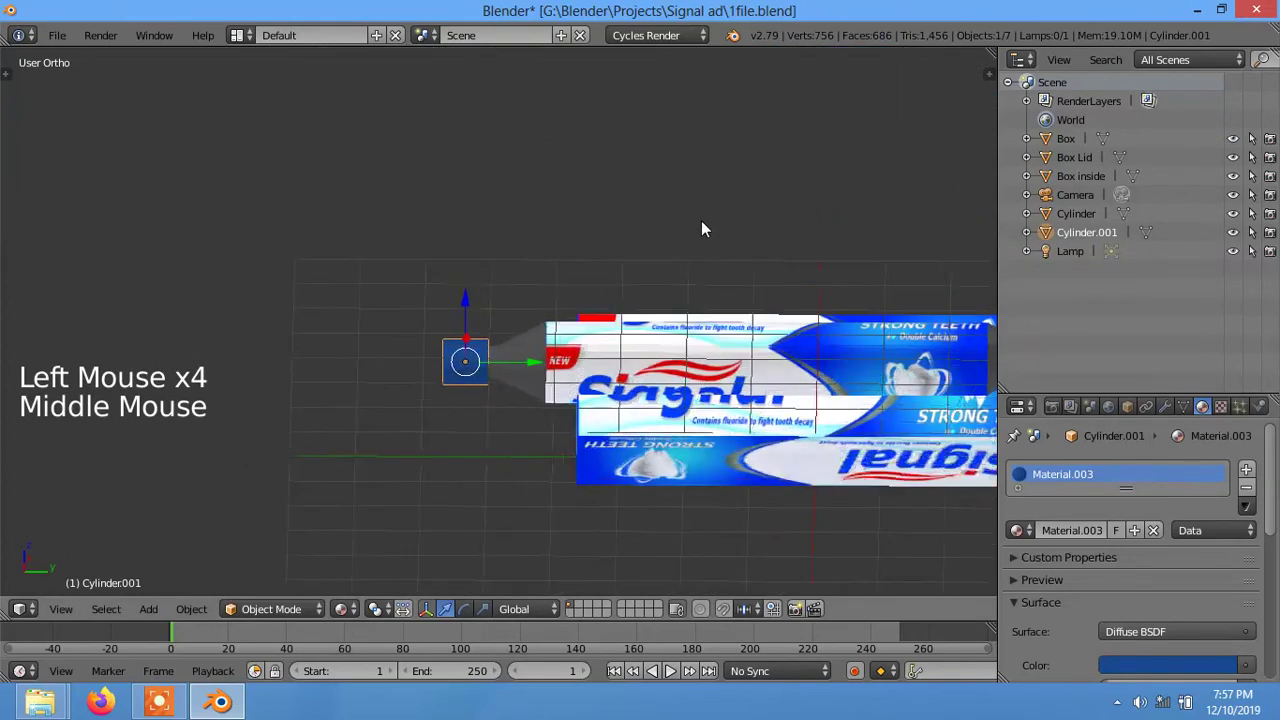
scroll(down, 3)
middle_click(701, 389)
scroll(down, 3)
scroll(up, 3)
- Select the tube and change its material's surface from Diffuse BSDF to Principled BSDF
right_click(509, 285)
click(1053, 474)
scroll(down, 3)
scroll(up, 3)
click(1132, 528)
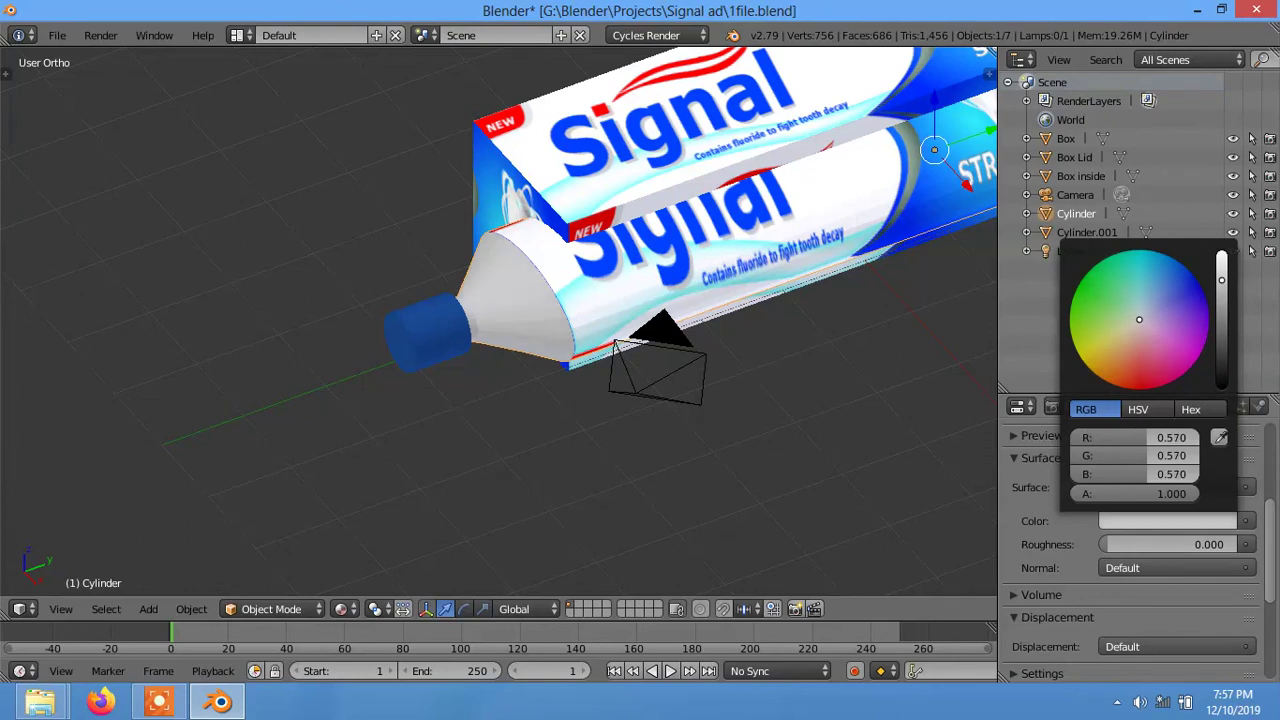
scroll(down, 3)
middle_click(773, 364)
scroll(down, 3)
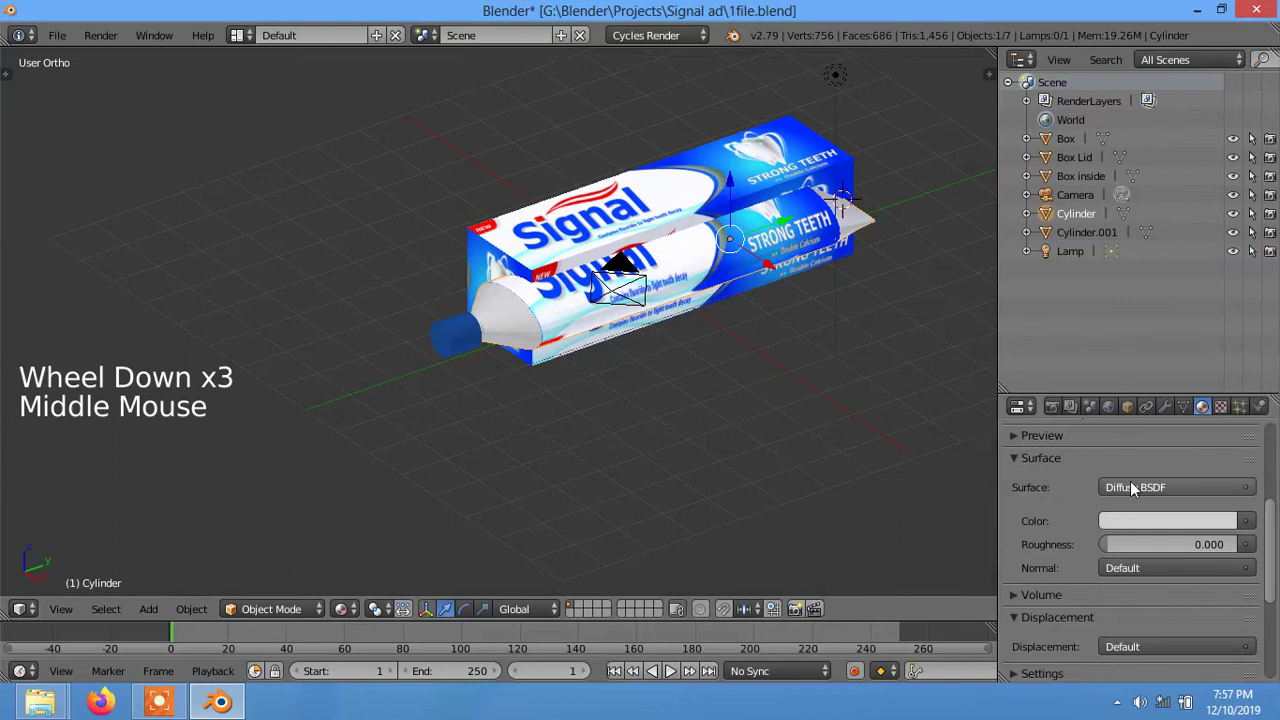
click(1138, 489)
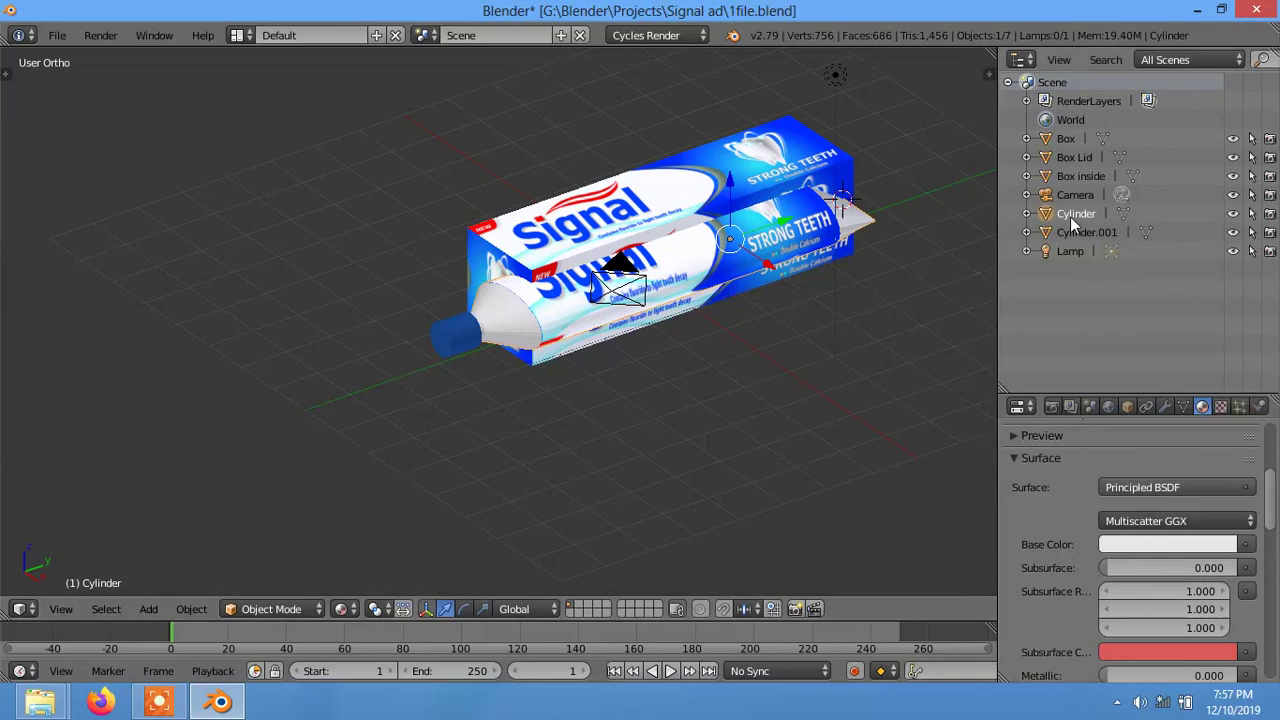
- Step through the Outliner objects and select the Box to show its image-textured material
click(1074, 143)
click(1078, 159)
click(1069, 137)
click(1071, 145)
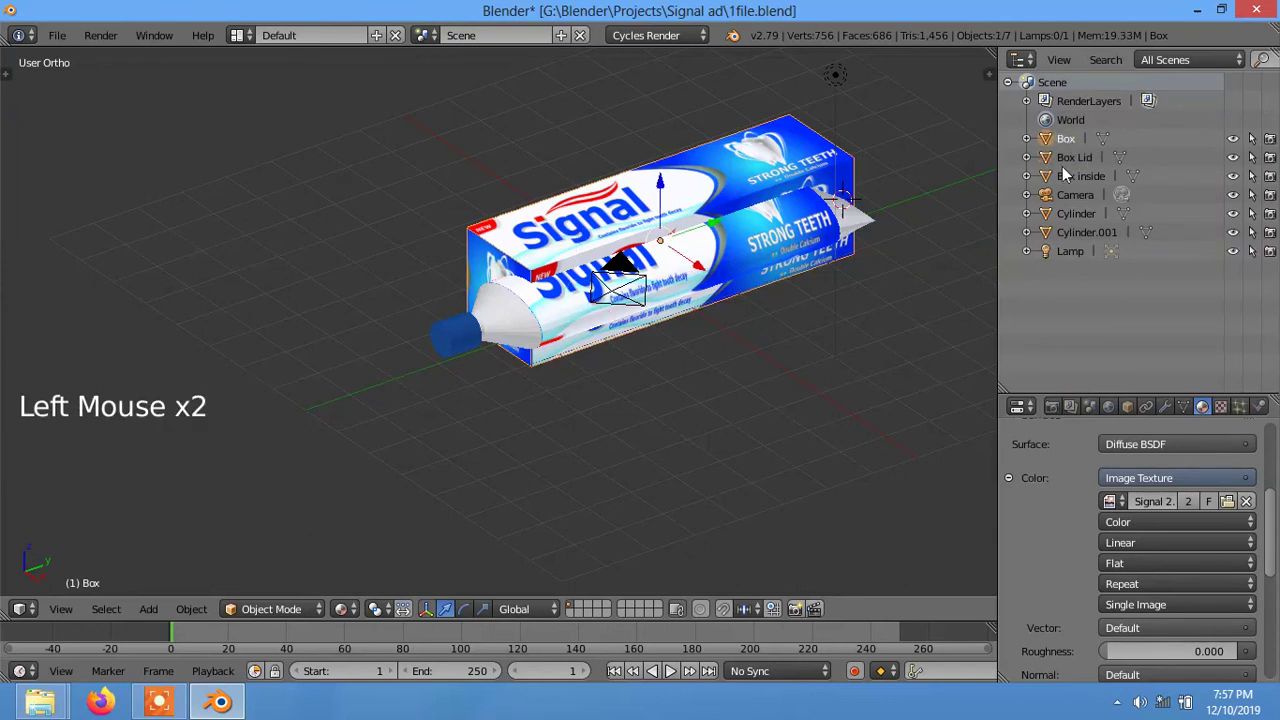
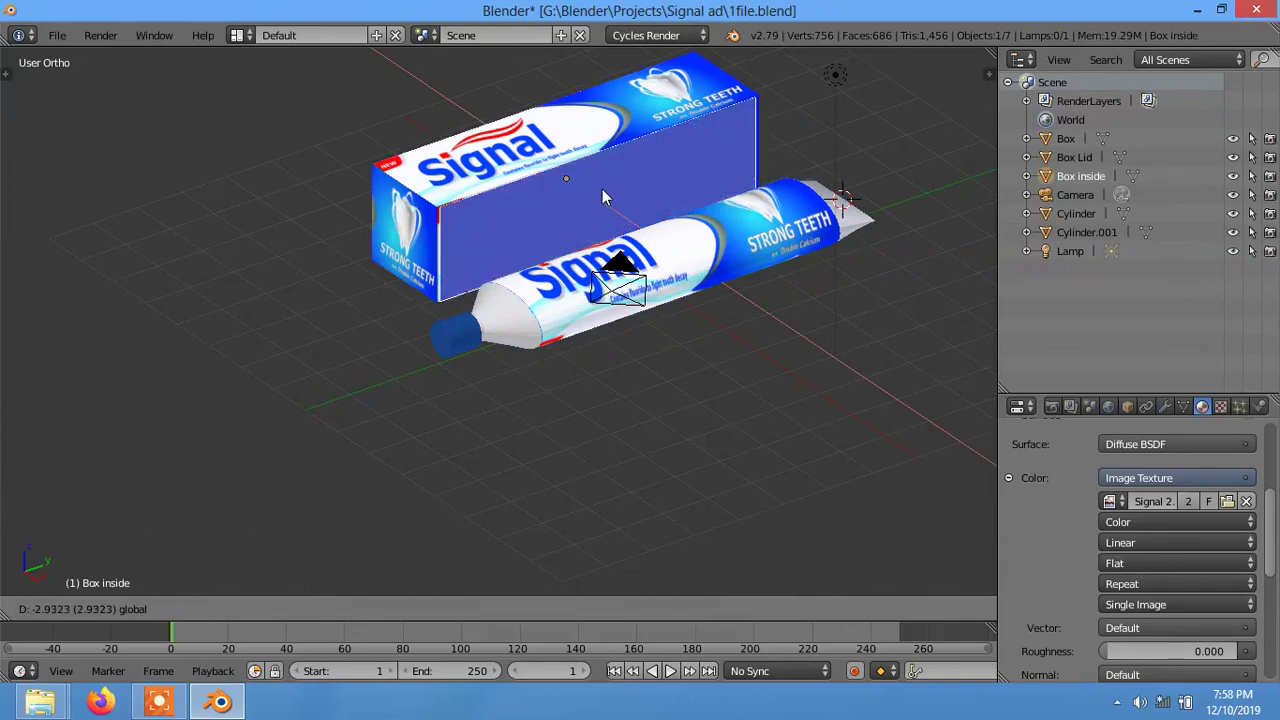
middle_click(607, 365)
scroll(down, 3)
middle_click(617, 390)
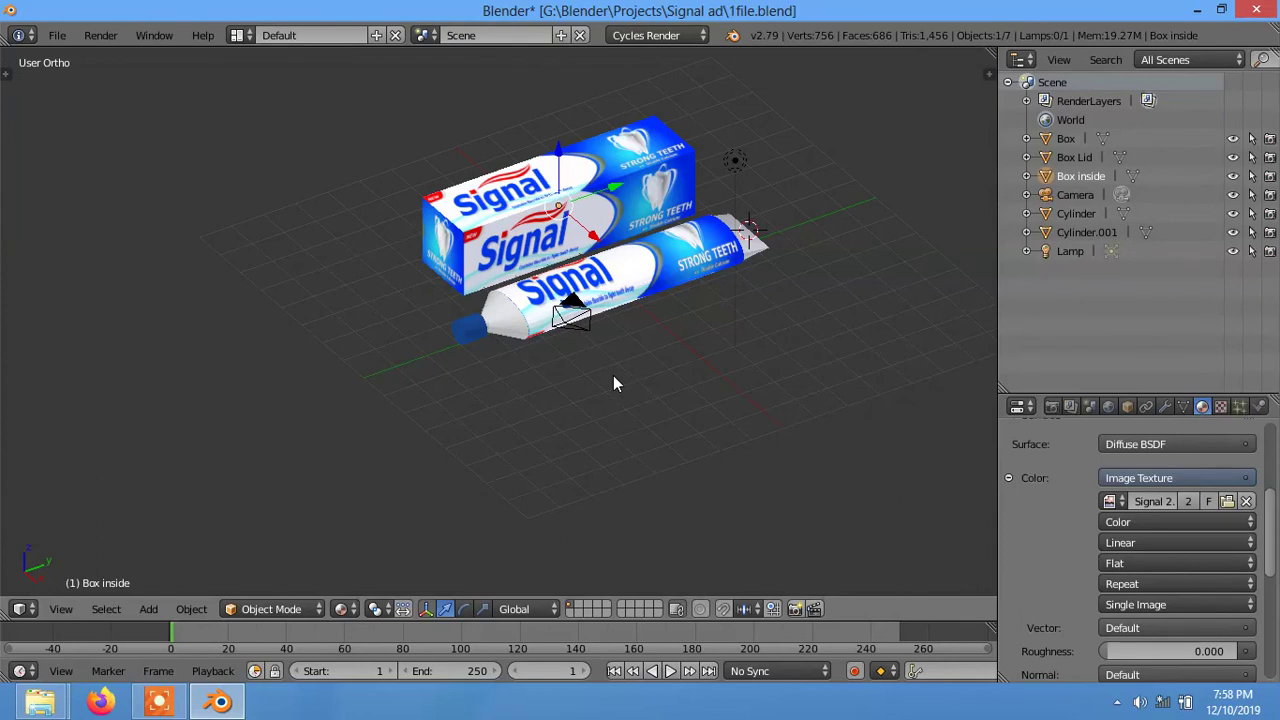
middle_click(658, 361)
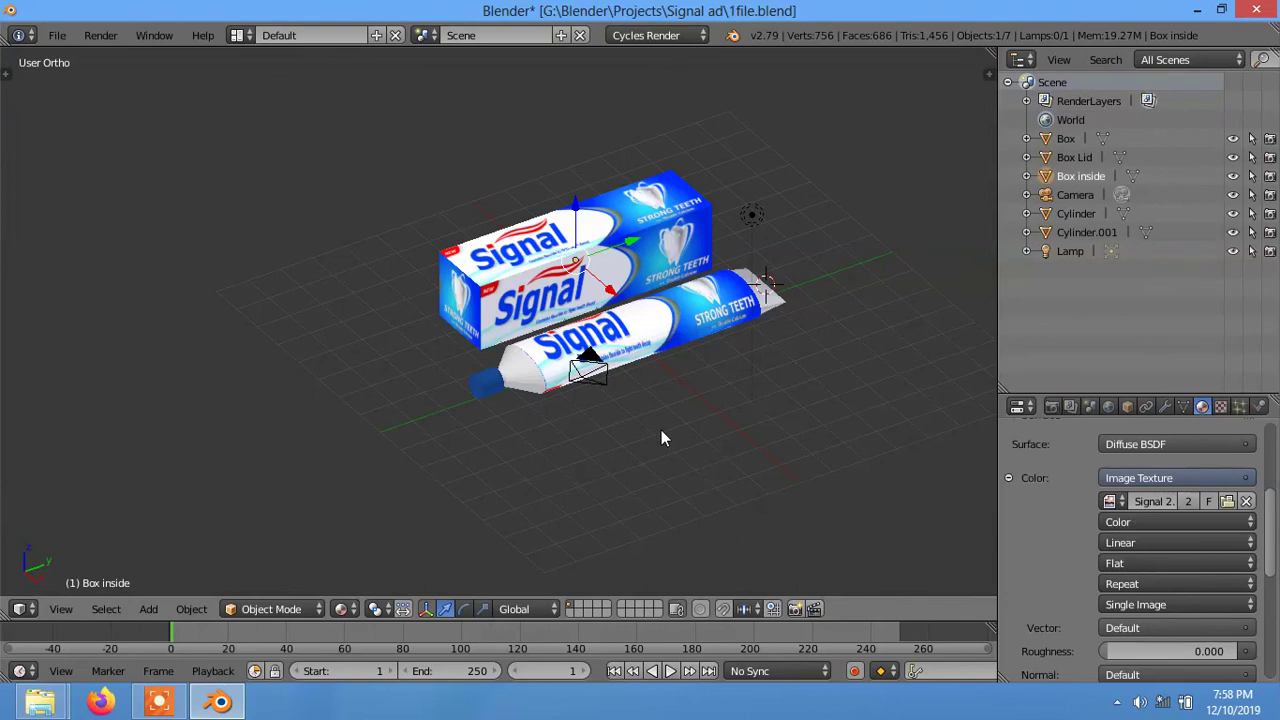
- Look through the scene camera and reframe the Signal box and tube in its shot
key(KP_0)
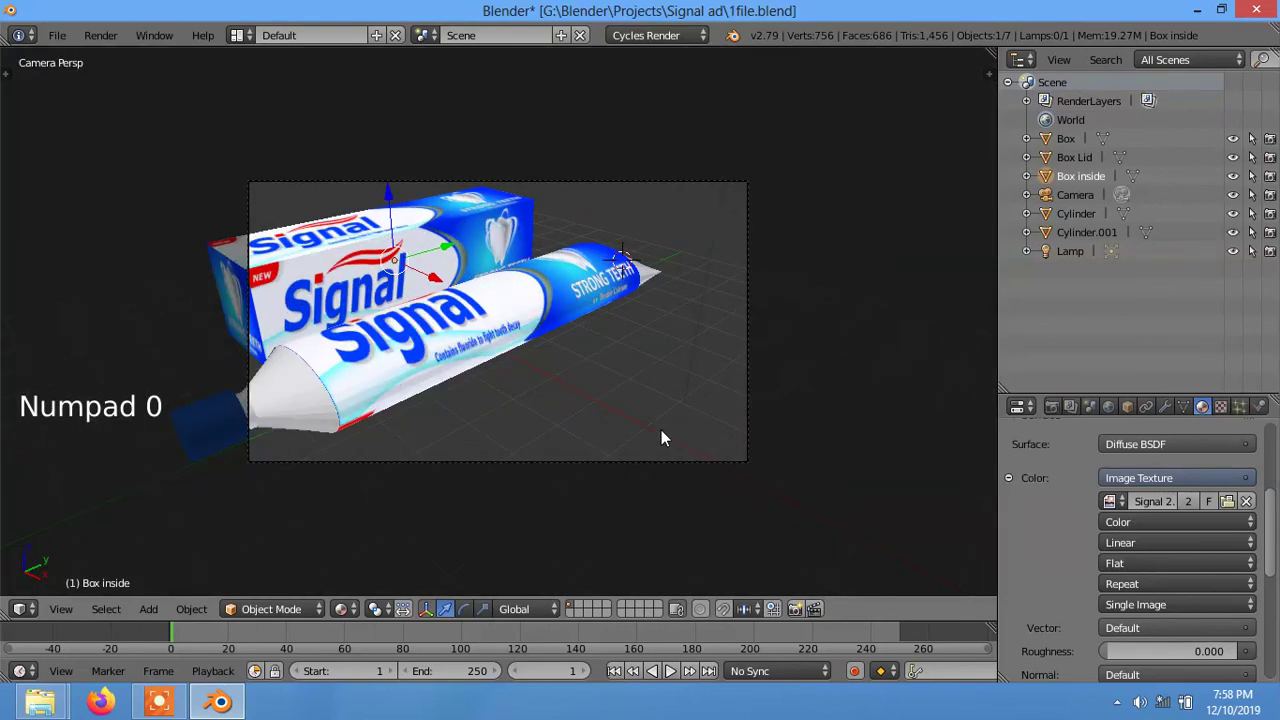
middle_click(498, 372)
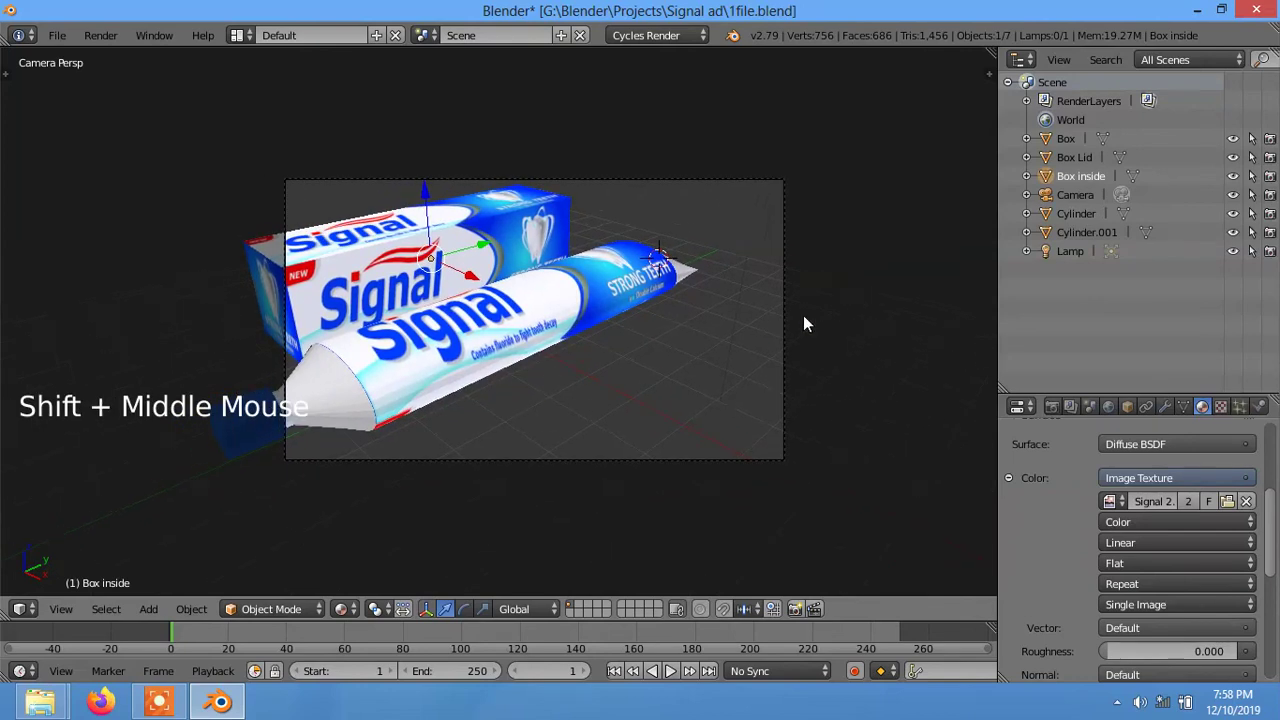
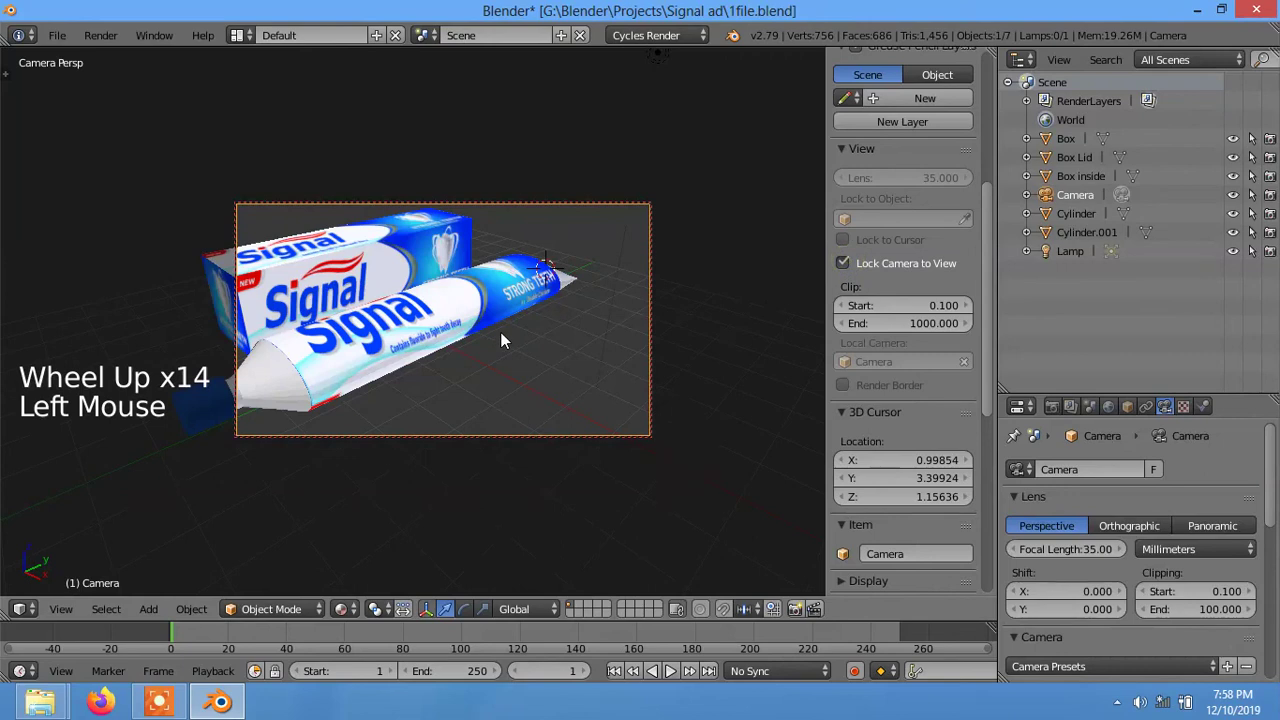
middle_click(466, 348)
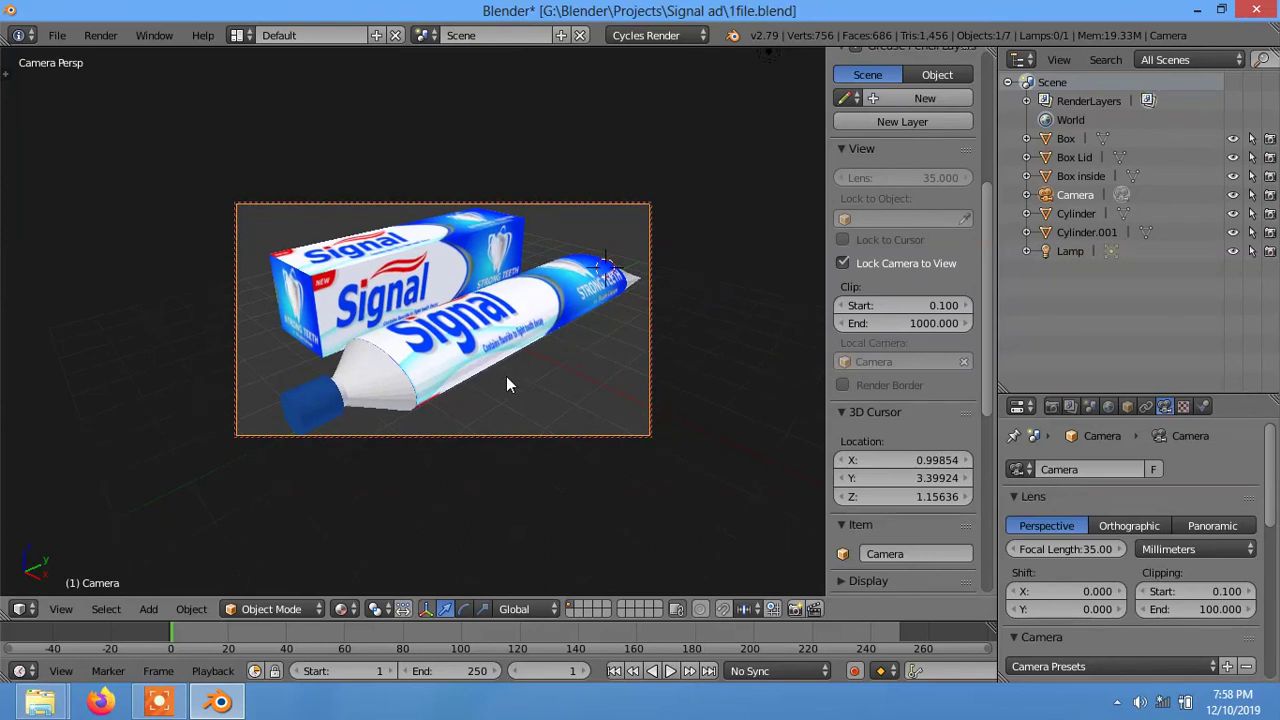
- Snap the 3D cursor to the origin and add a ground plane mesh under the products
key(shift+s)
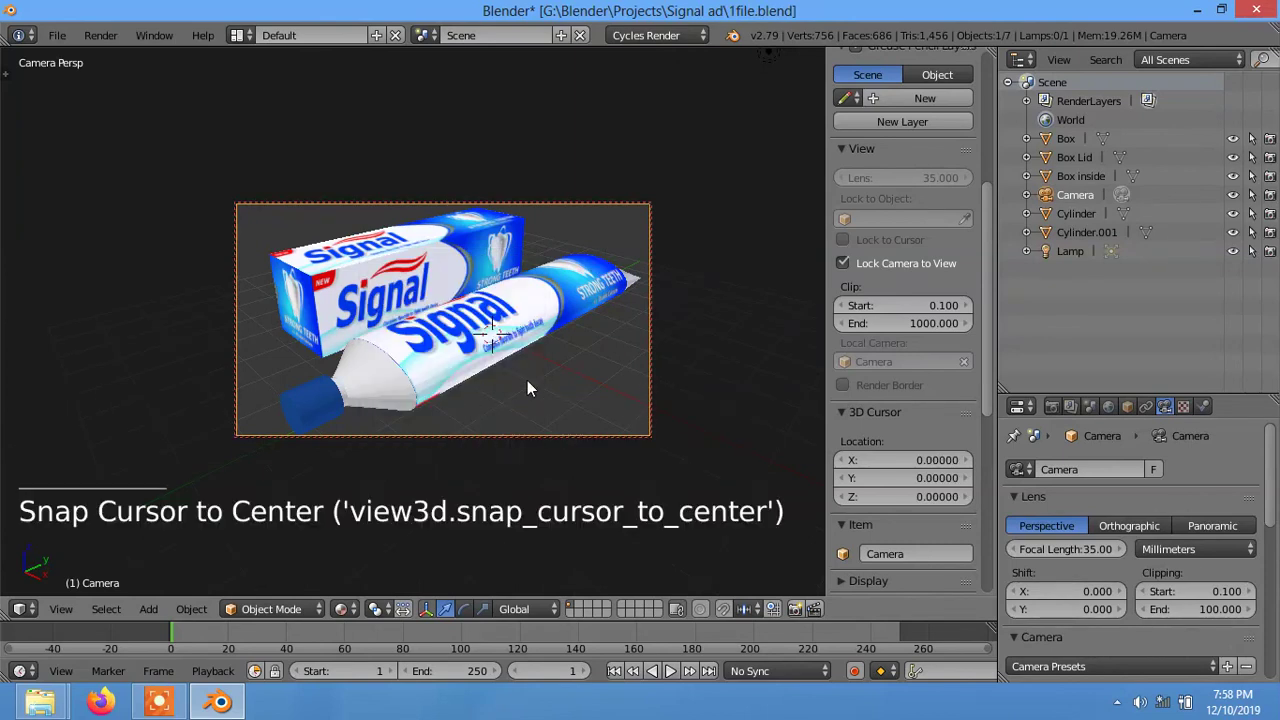
key(shift+a)
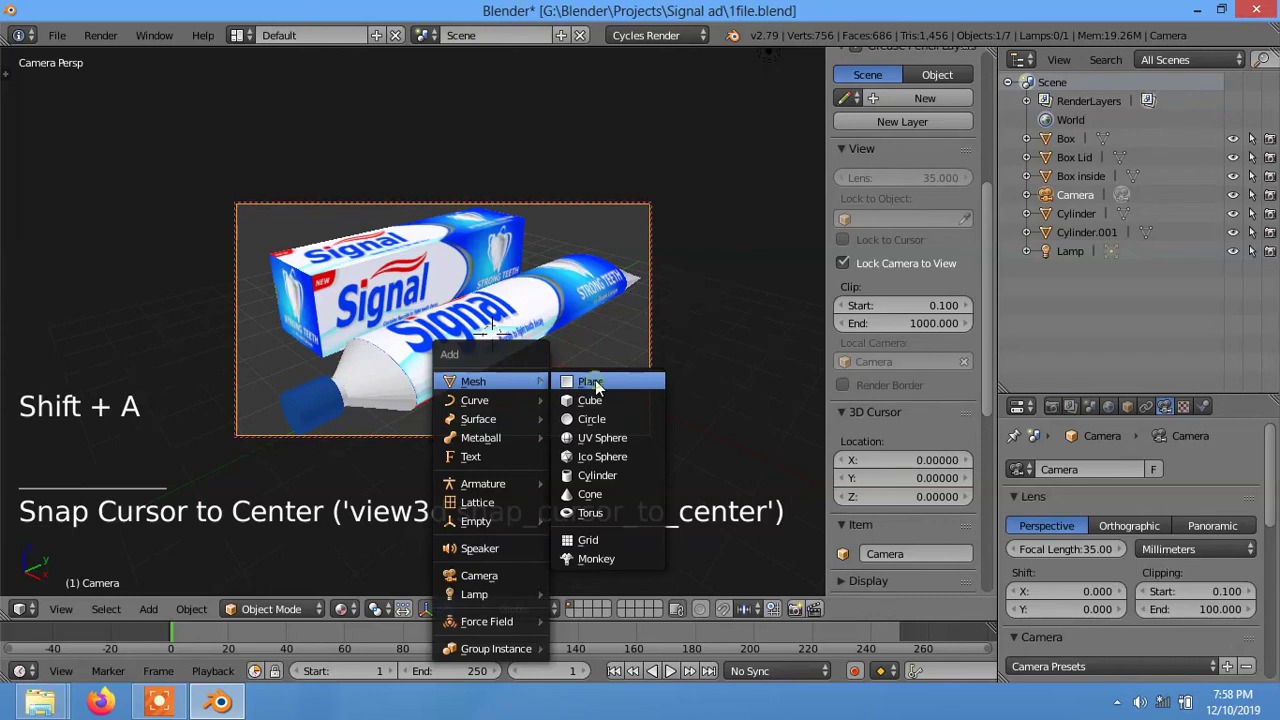
- Enlarge the ground plane and start a live rendered preview of the scene through the camera
key(s)
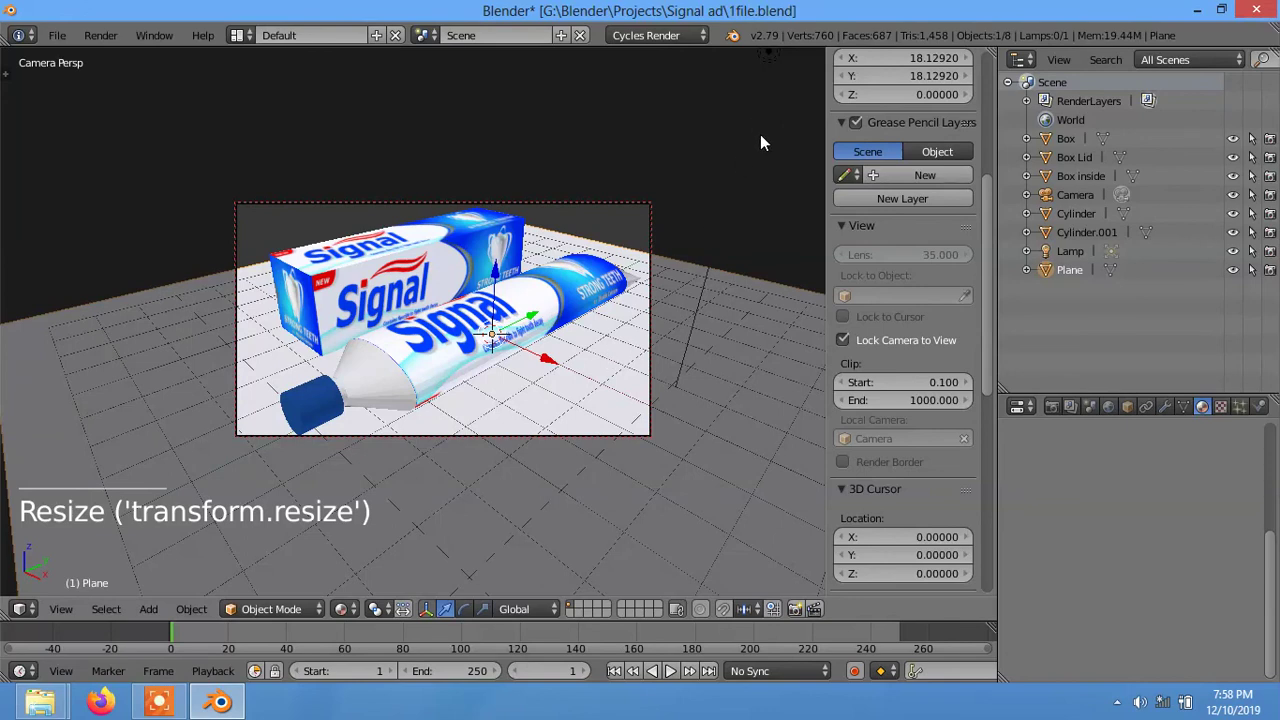
right_click(760, 120)
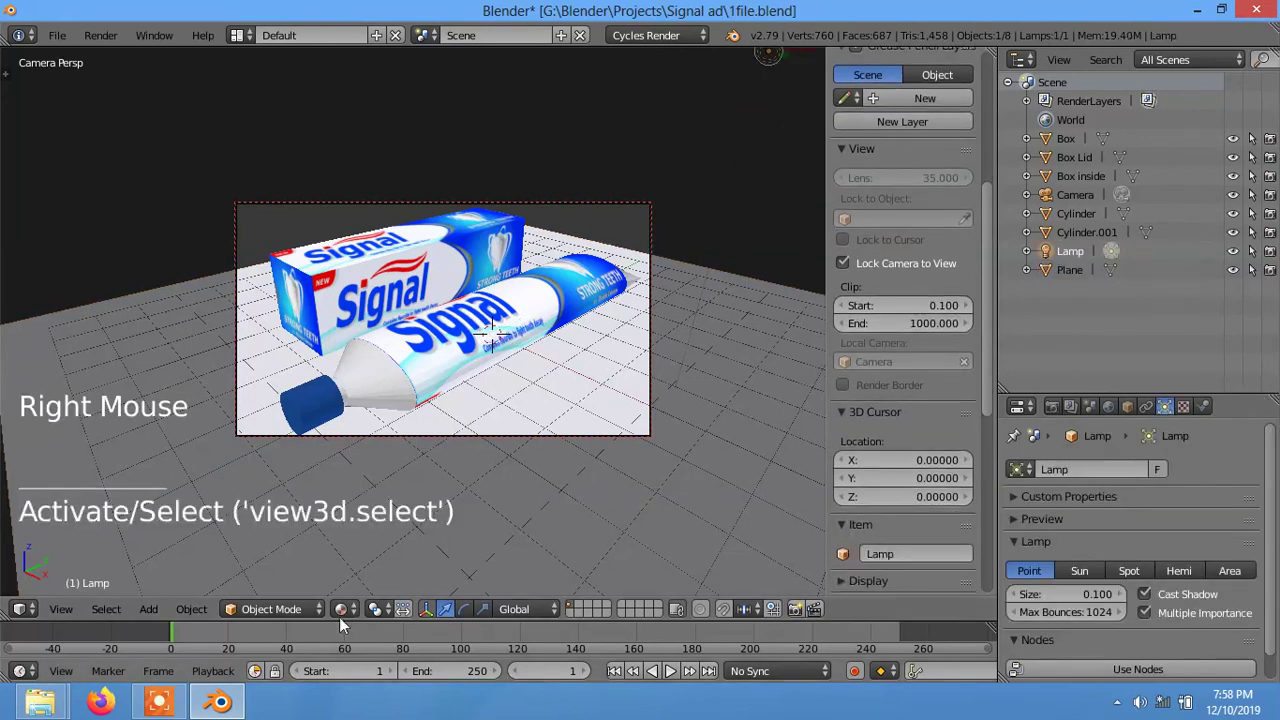
click(348, 615)
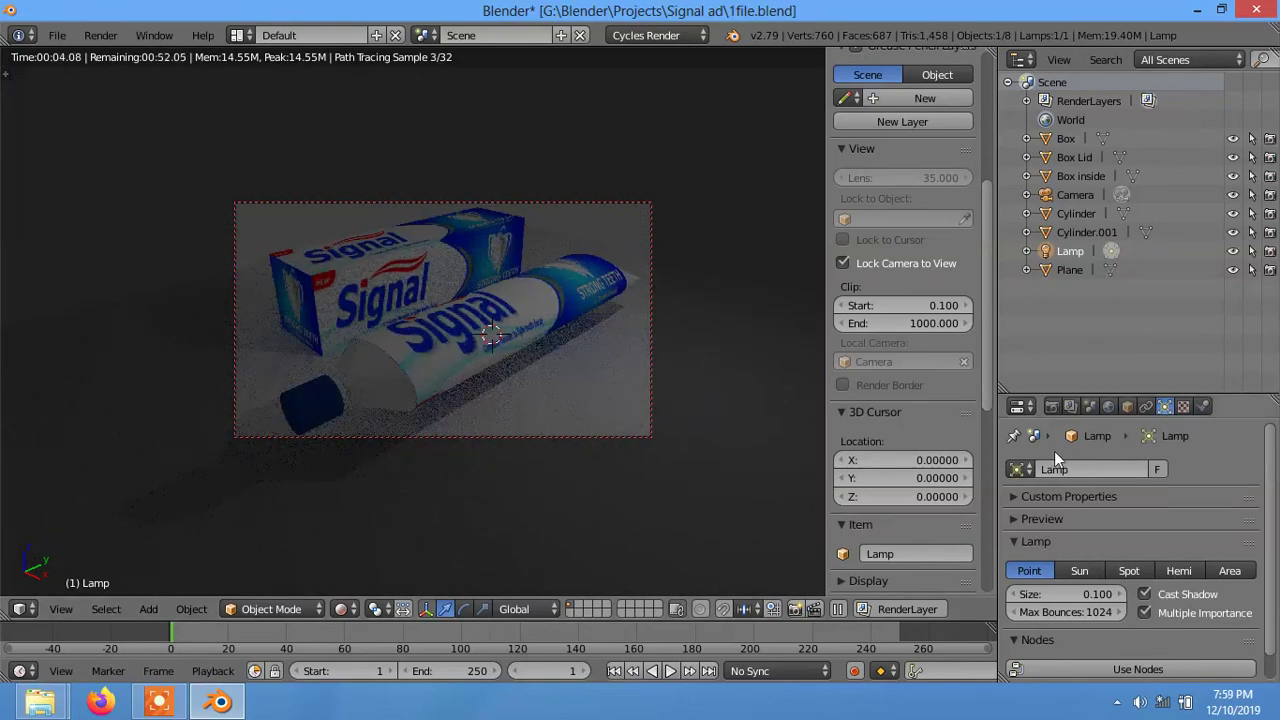
click(1057, 416)
scroll(down, 3)
scroll(down, 3)
- Select the lamp and show its light settings in the Properties editor
right_click(759, 330)
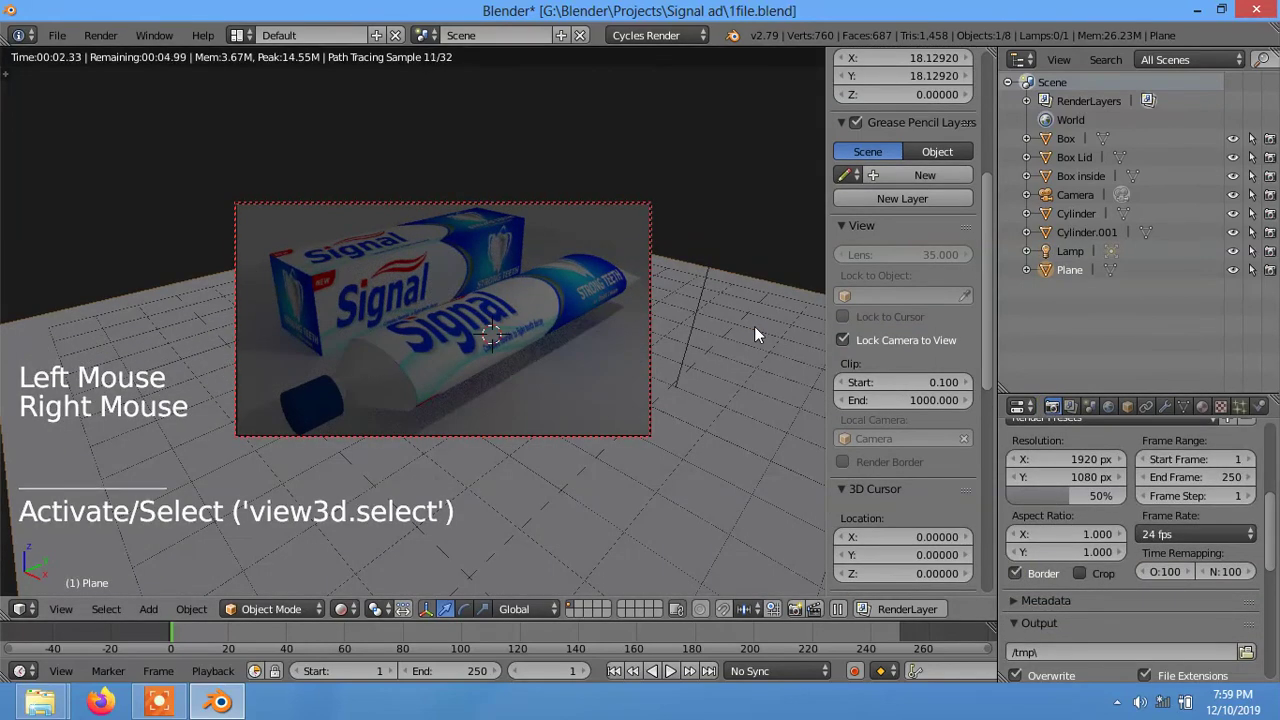
scroll(down, 3)
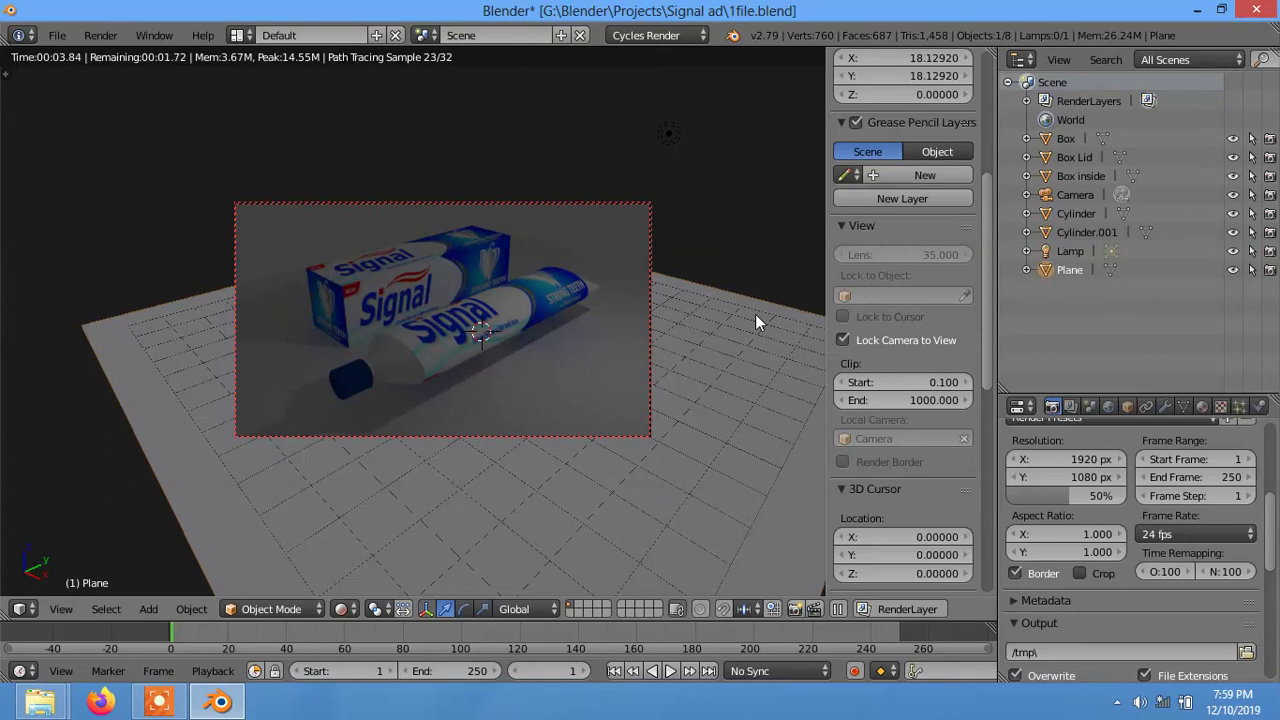
right_click(676, 139)
click(1169, 410)
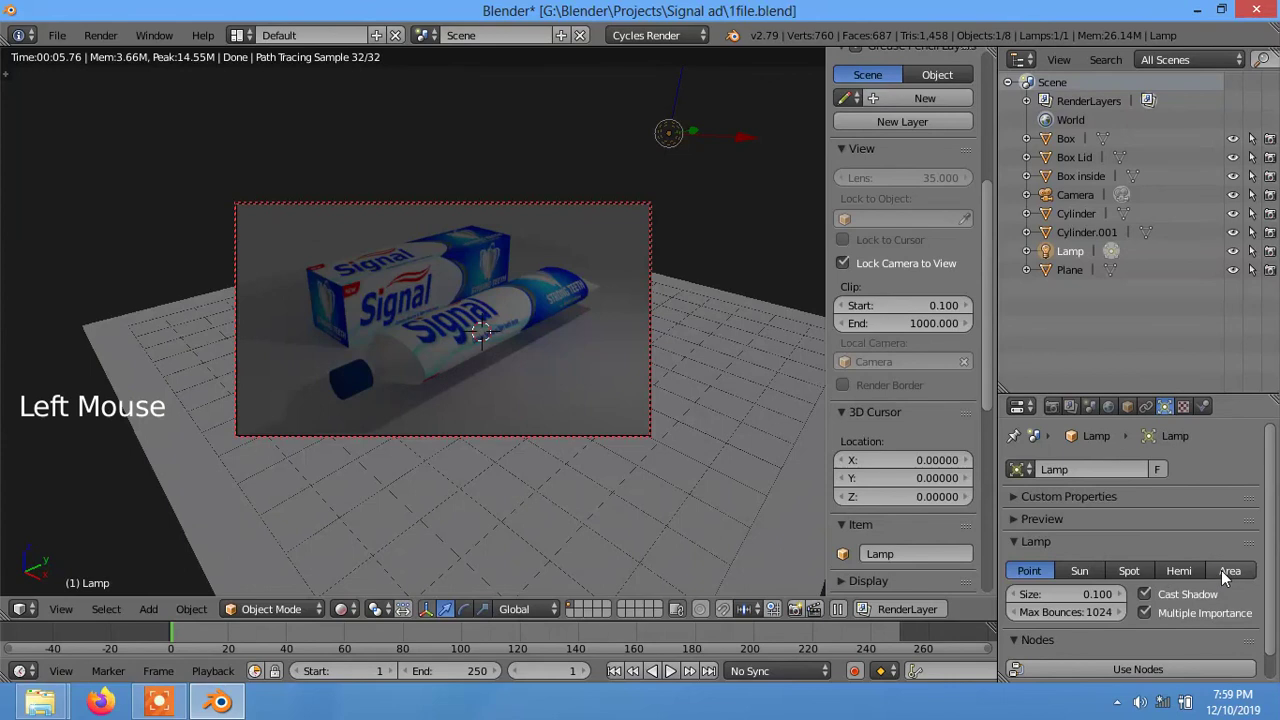
- Make the lamp a square area light of size 10
click(1226, 574)
double_click(1081, 595)
scroll(down, 3)
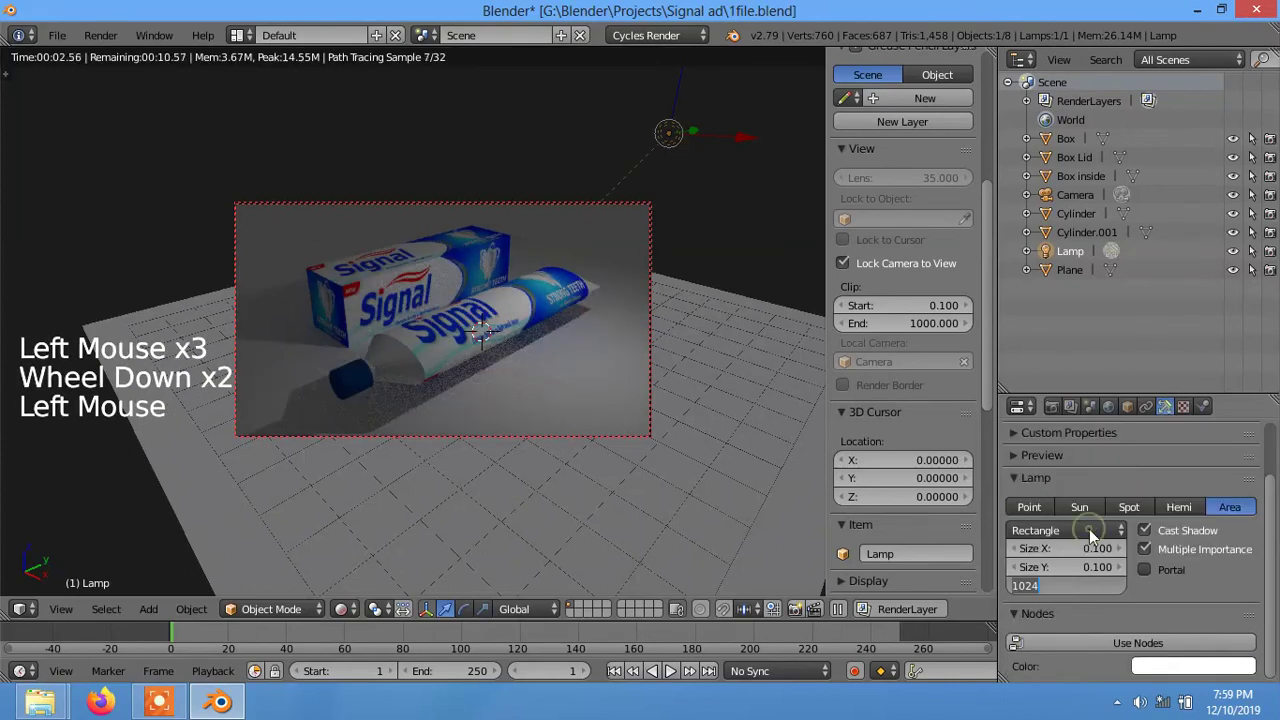
click(1192, 583)
click(1074, 538)
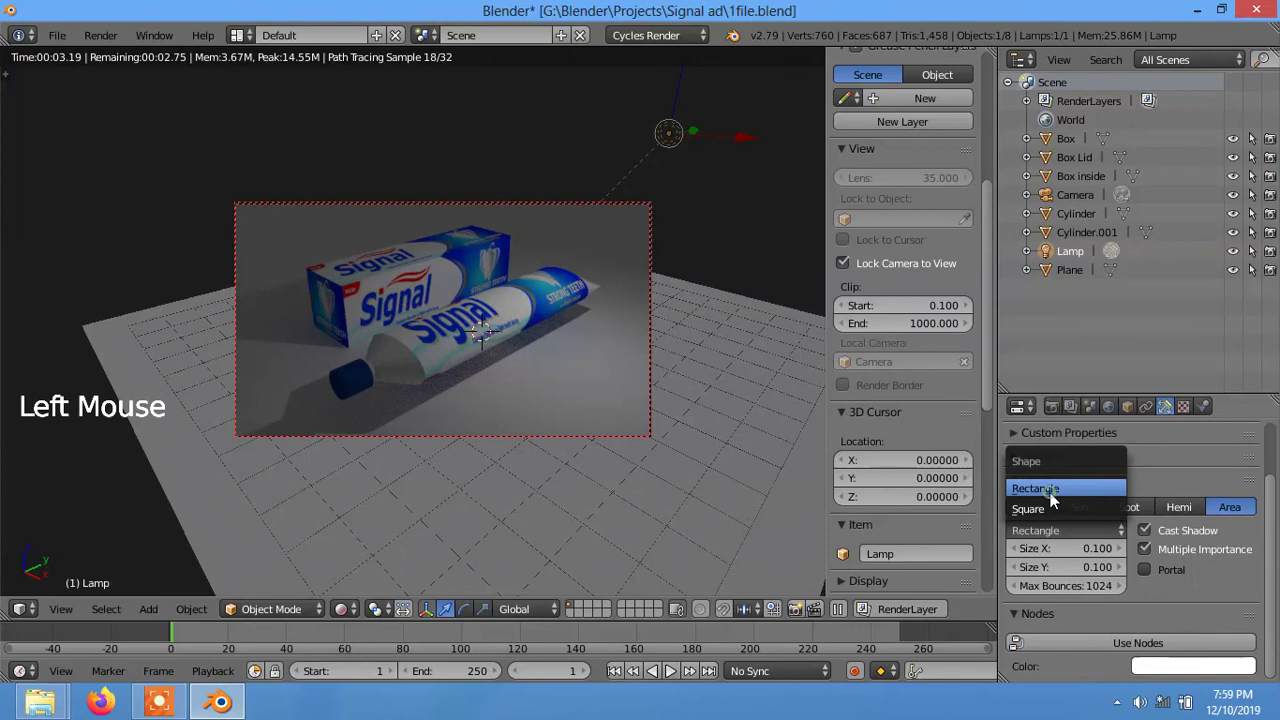
click(1049, 531)
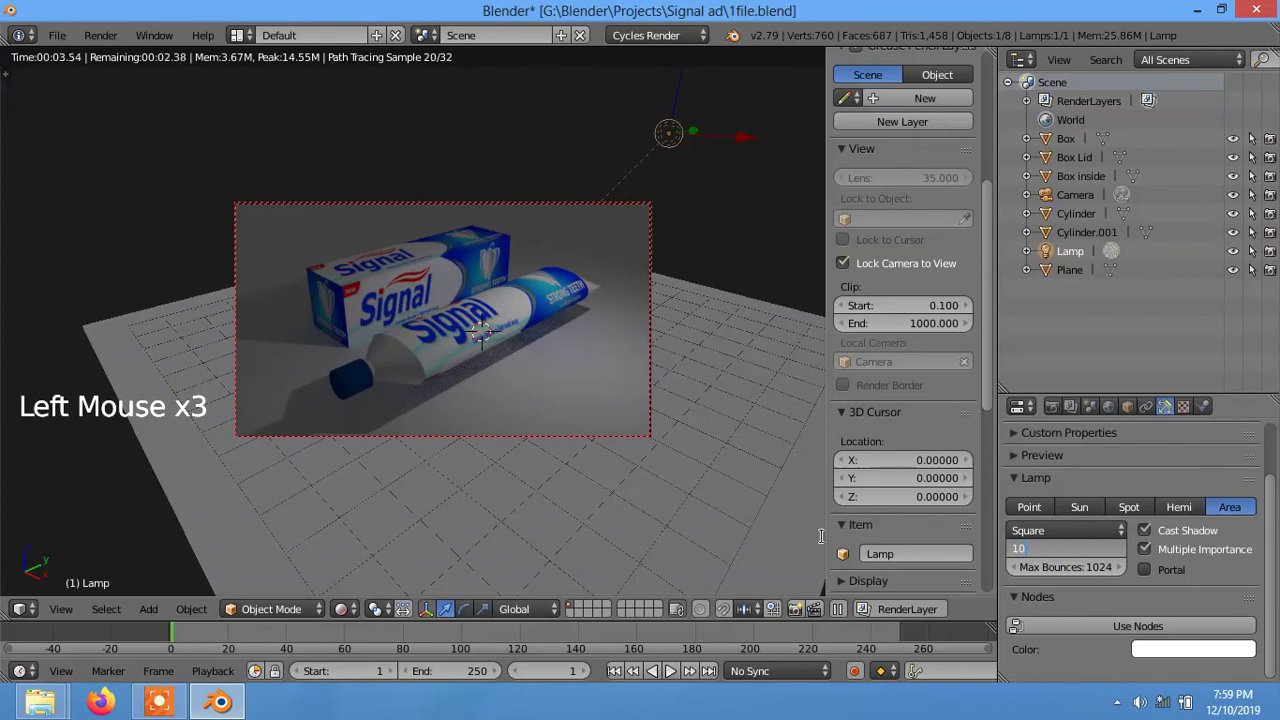
click(790, 511)
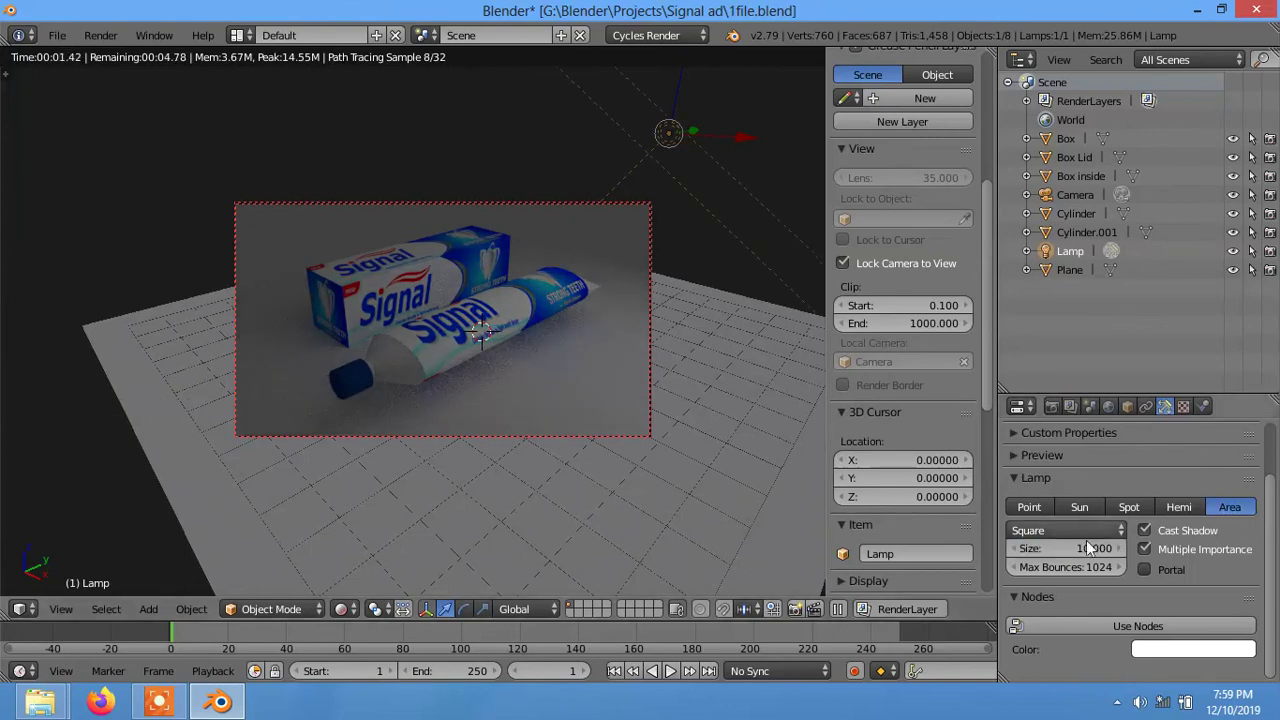
- Set the area lamp strength to 100 and the render resolution to 1280×720
scroll(down, 3)
click(1074, 631)
scroll(down, 3)
scroll(down, 3)
click(1251, 671)
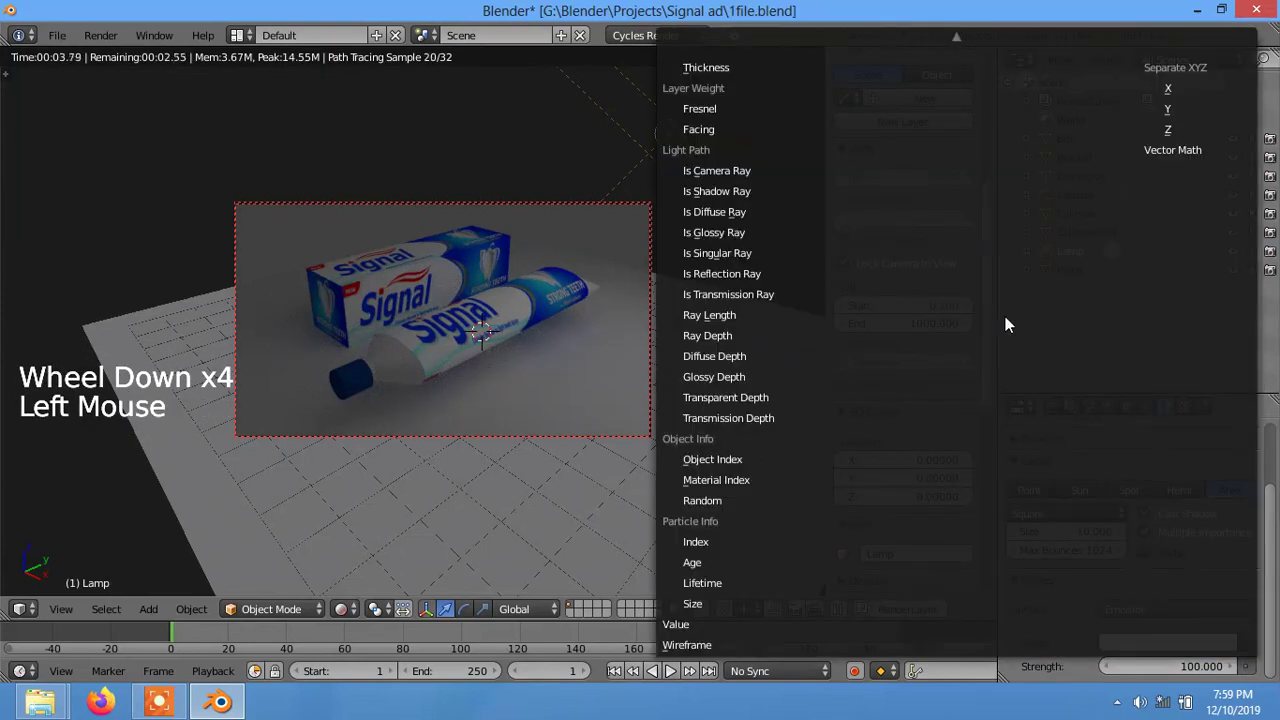
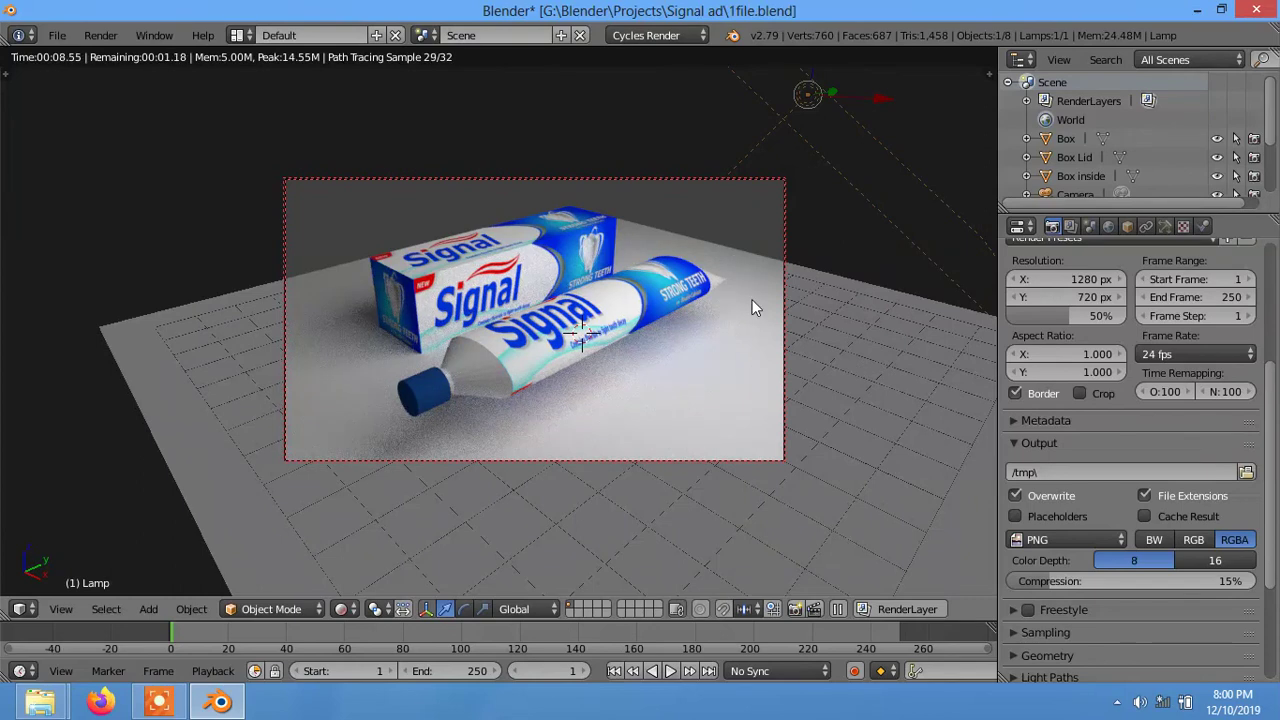
- Render frame 1 of the box and tube scene through the camera into a finished image
scroll(up, 3)
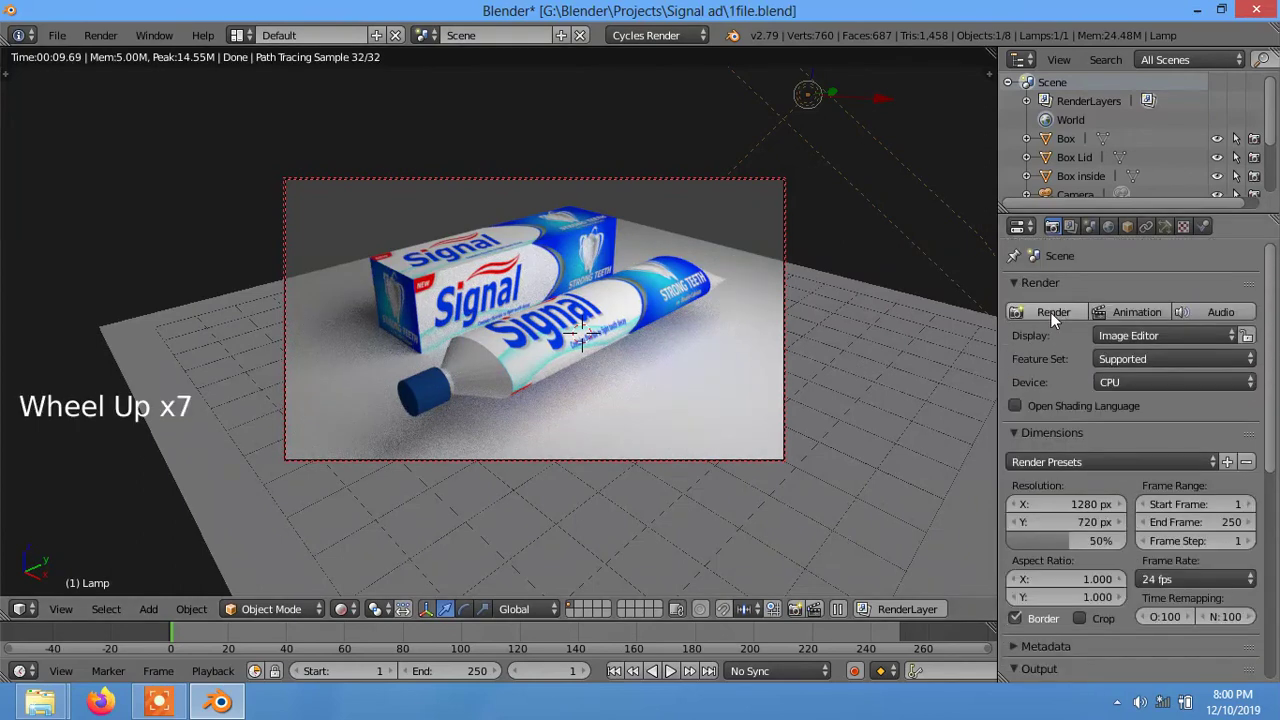
click(1058, 319)
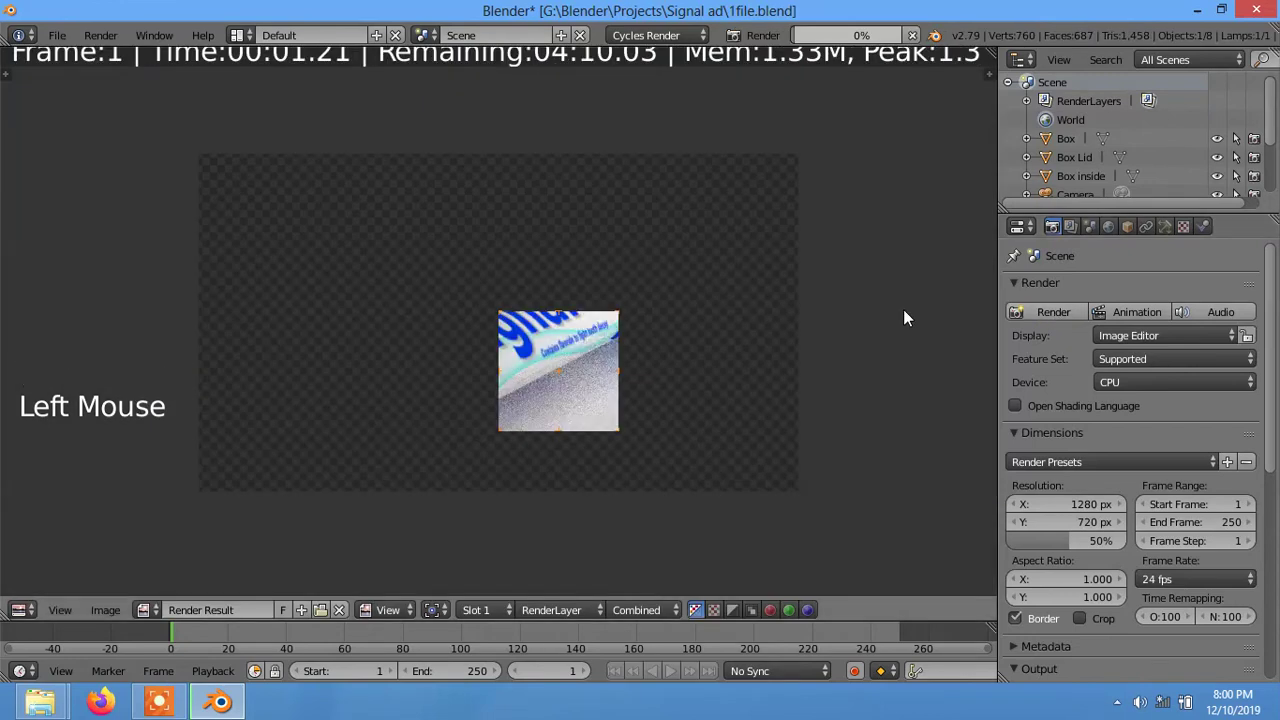